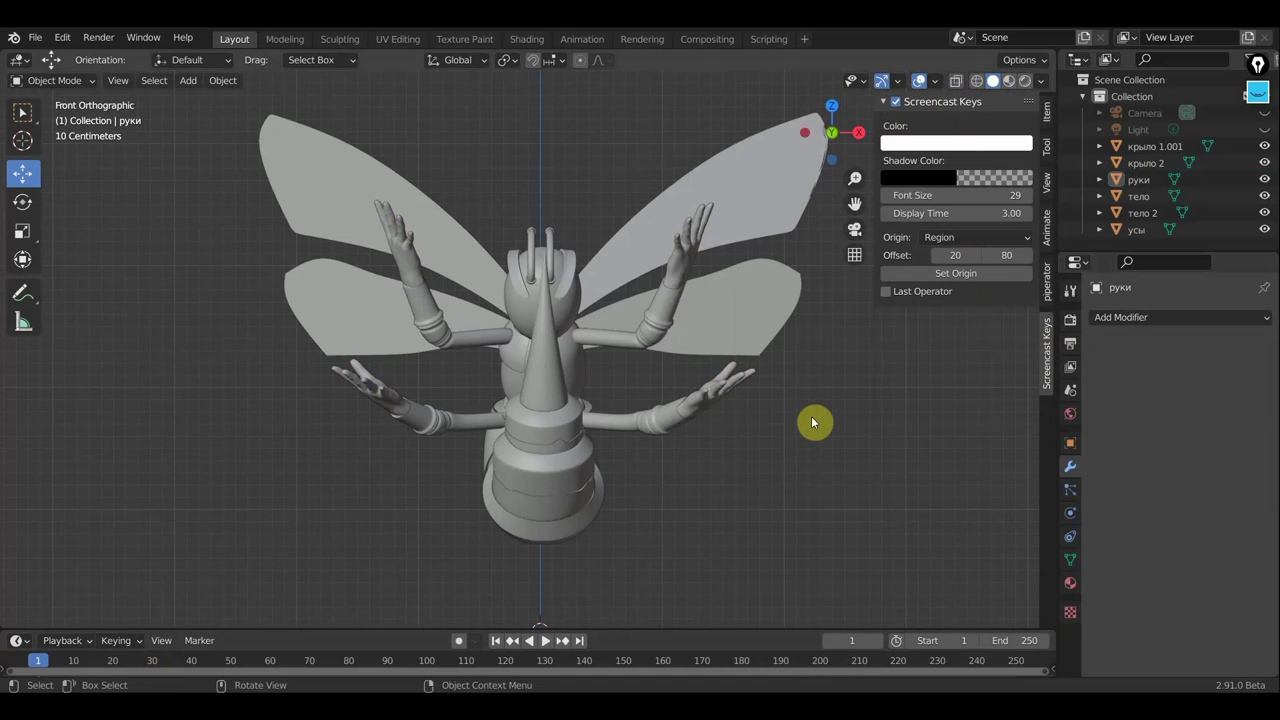
Step: Bring up the Add menu's armature choices over the moth model
{"action": "key", "text": "n"}
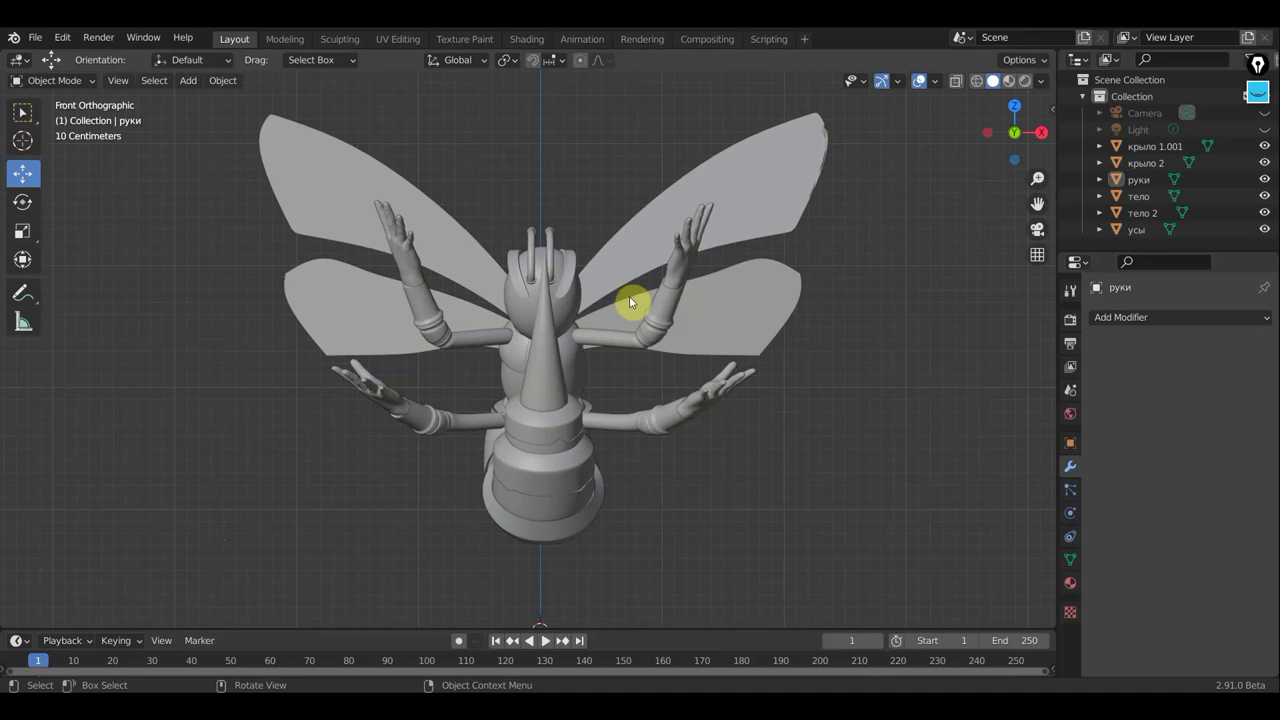
{"action": "key", "text": "shift+a"}
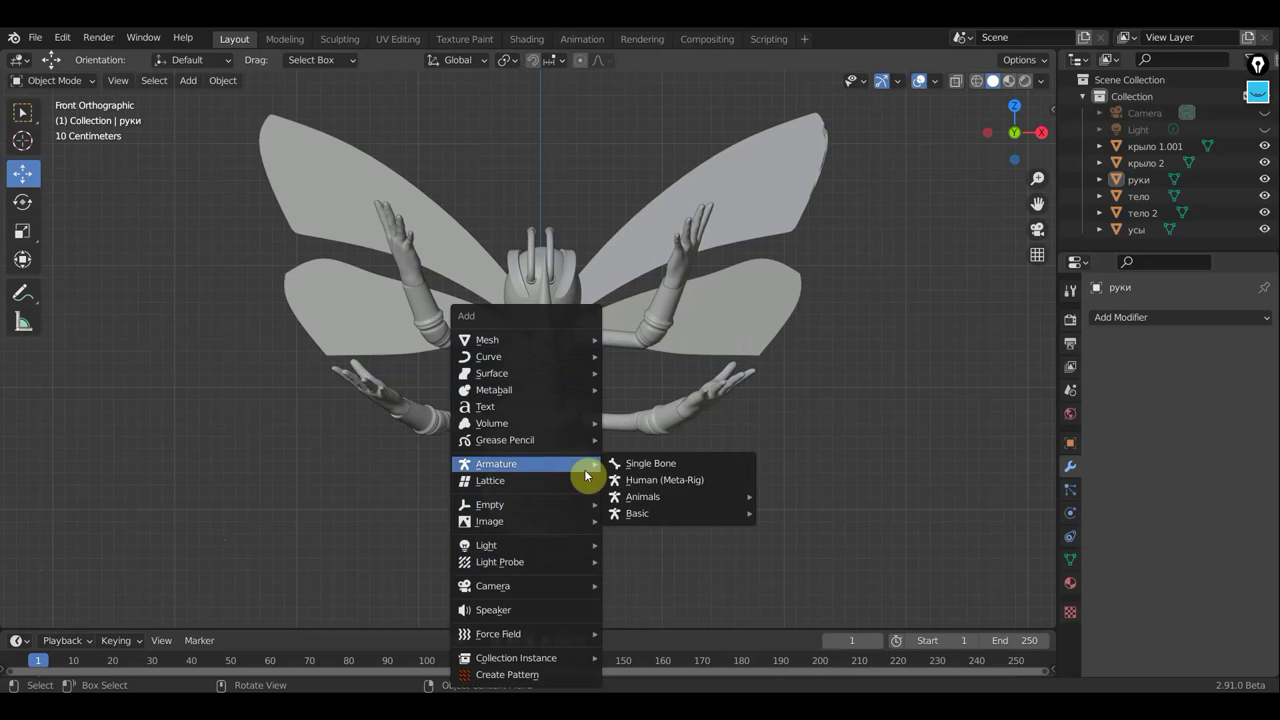
Step: Add a single-bone armature and enable In Front in its viewport display settings
{"action": "scroll", "scroll_direction": "down", "scroll_amount": 3}
{"action": "middle_click", "coordinate": [631, 503]}
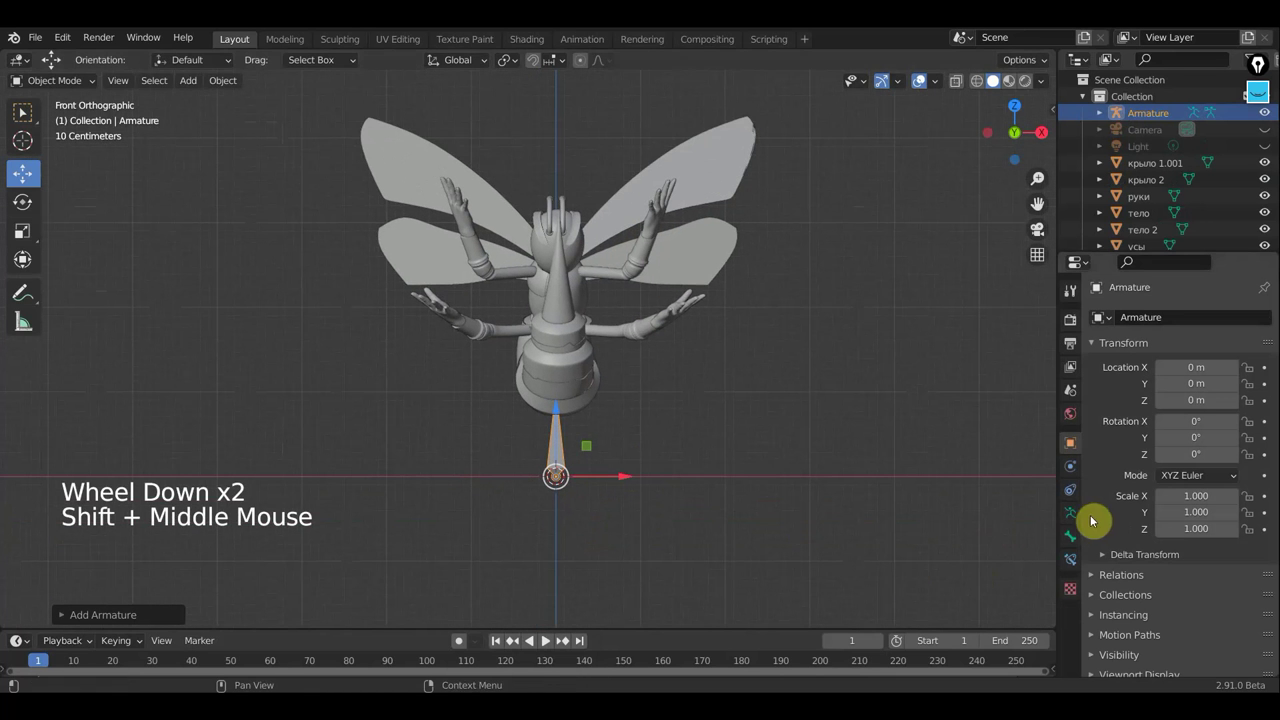
{"action": "left_click", "coordinate": [1073, 519]}
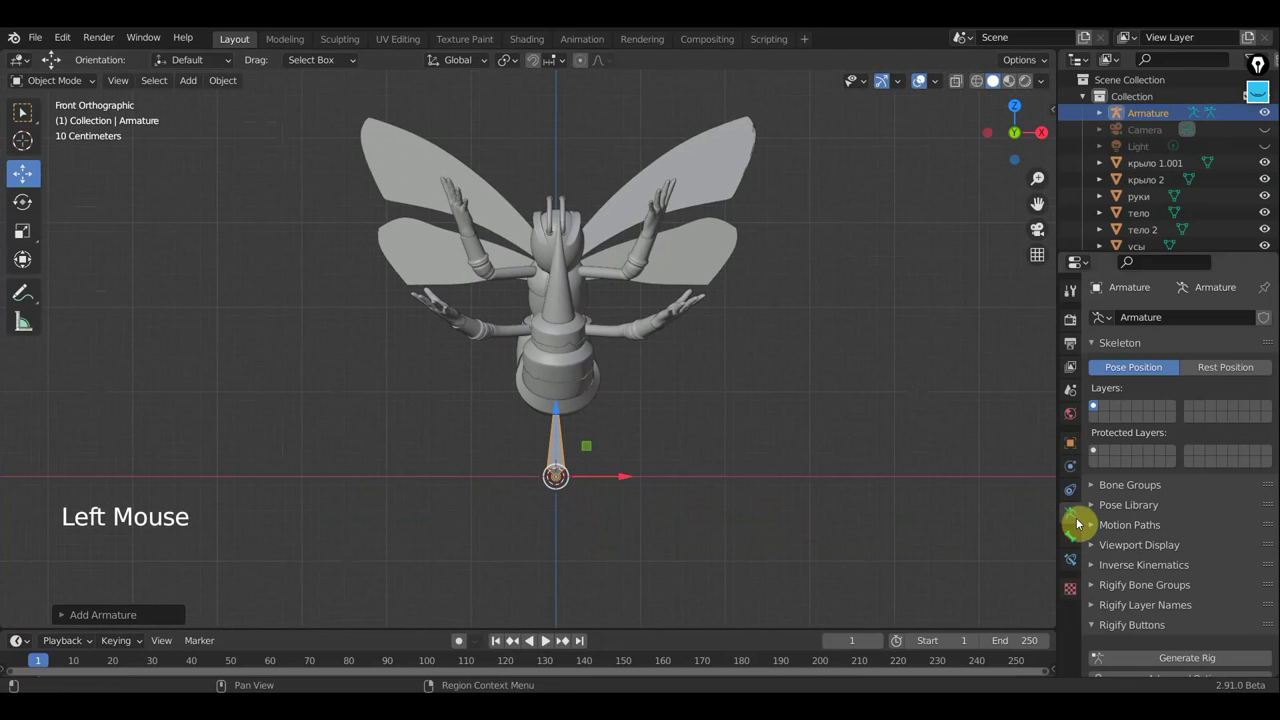
{"action": "scroll", "scroll_direction": "down", "scroll_amount": 3}
{"action": "left_click", "coordinate": [1170, 612]}
{"action": "scroll", "scroll_direction": "down", "scroll_amount": 3}
{"action": "scroll", "scroll_direction": "up", "scroll_amount": 3}
{"action": "scroll", "scroll_direction": "up", "scroll_amount": 3}
Step: Move the armature into the moth's lower body, checking placement from front and side
{"action": "key", "text": "KP_1"}
{"action": "scroll", "scroll_direction": "down", "scroll_amount": 3}
{"action": "middle_click", "coordinate": [702, 442]}
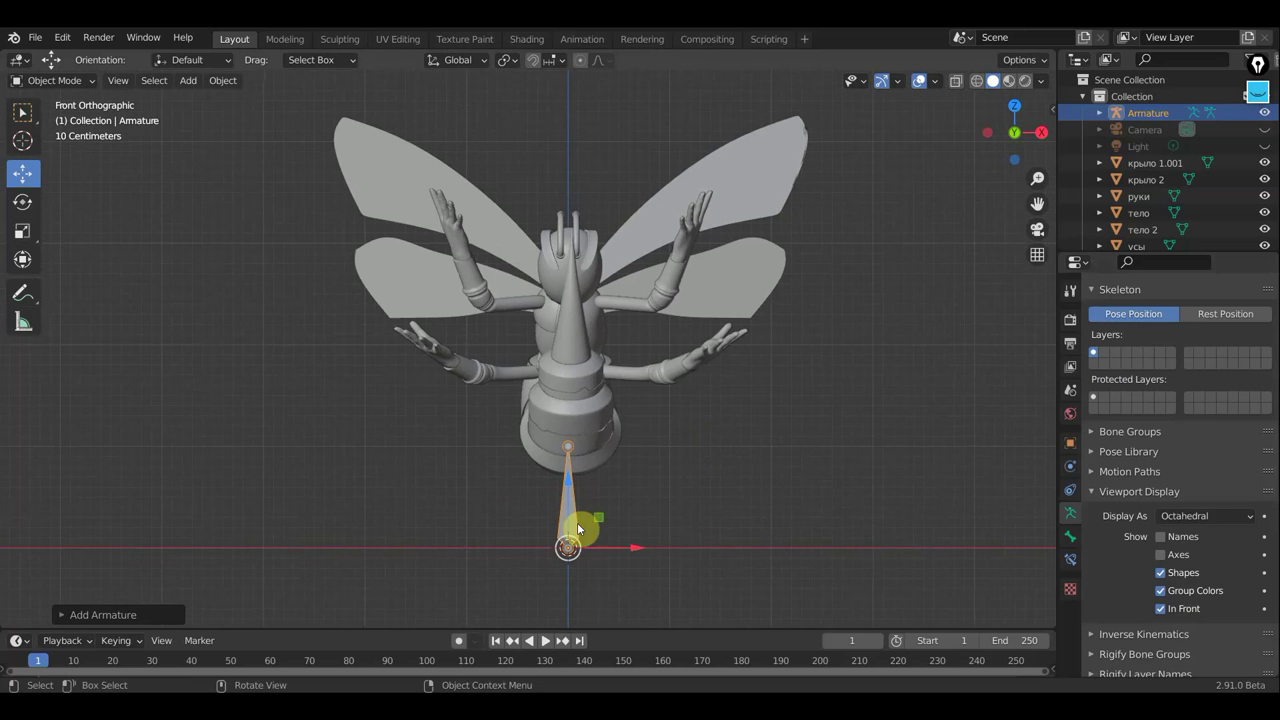
{"action": "left_click", "coordinate": [578, 477]}
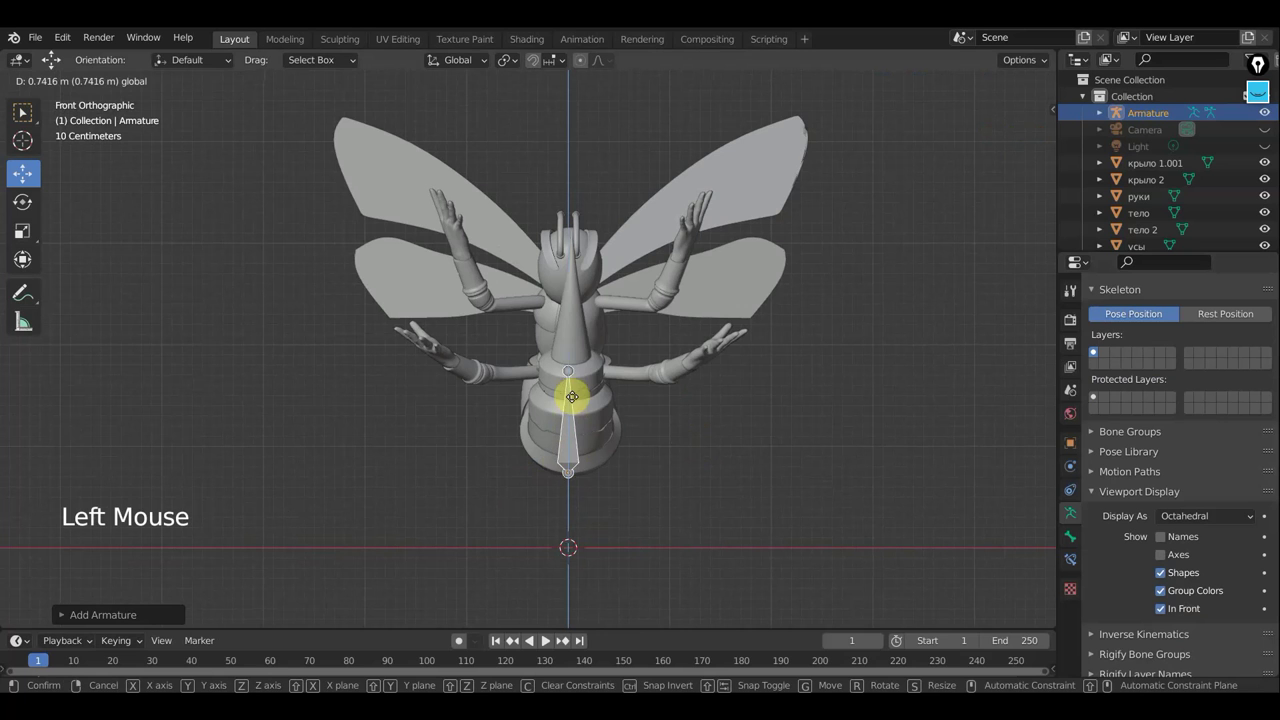
{"action": "middle_click", "coordinate": [576, 431]}
{"action": "left_click", "coordinate": [621, 410]}
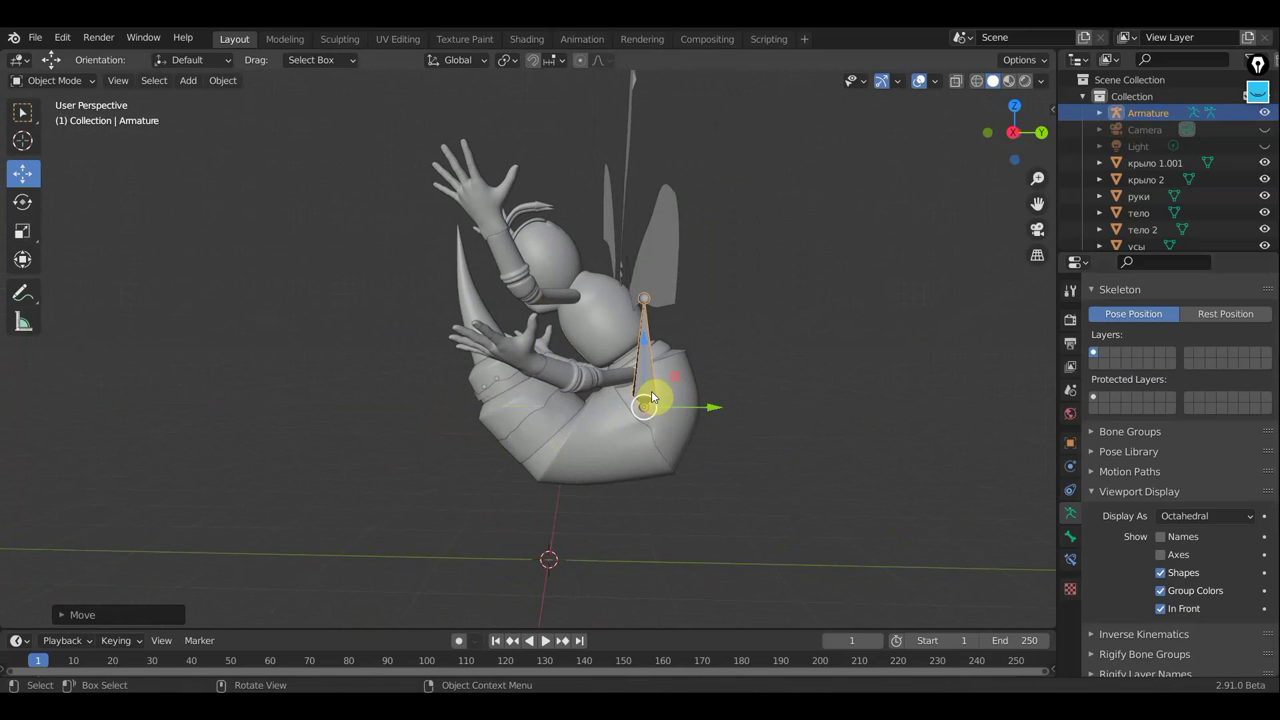
{"action": "scroll", "scroll_direction": "down", "scroll_amount": 3}
{"action": "middle_click", "coordinate": [683, 393]}
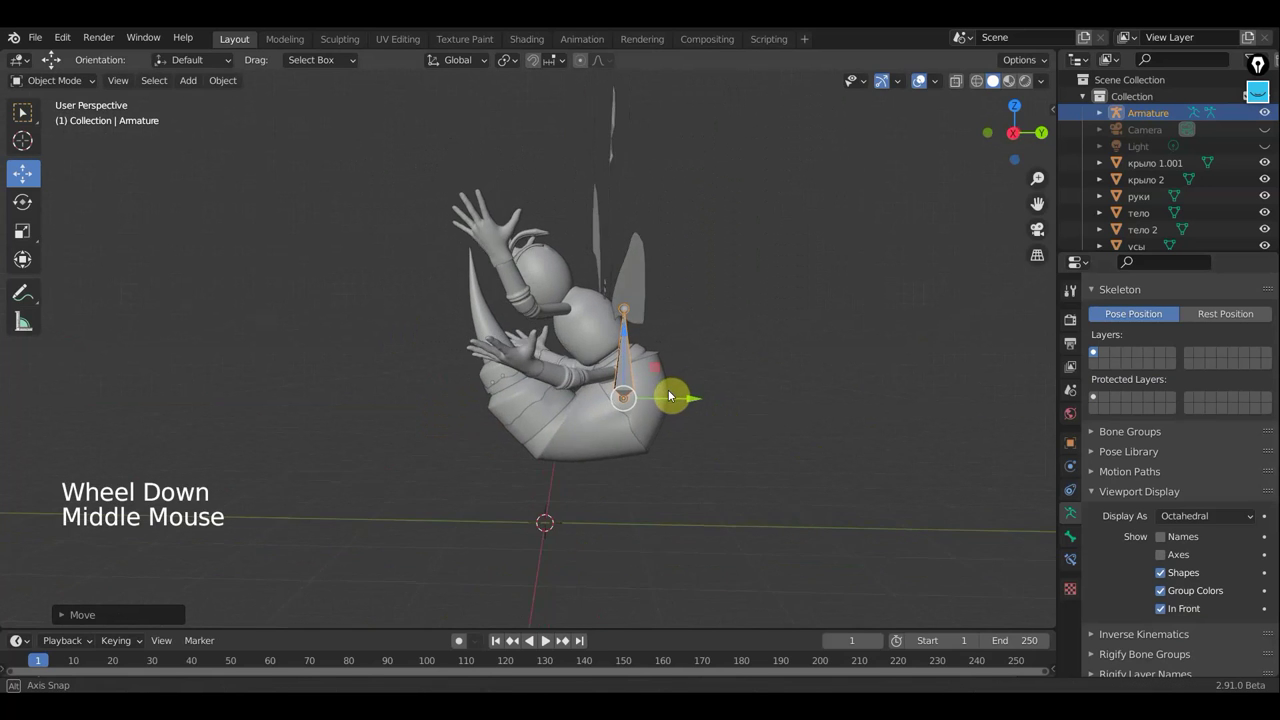
{"action": "middle_click", "coordinate": [714, 400]}
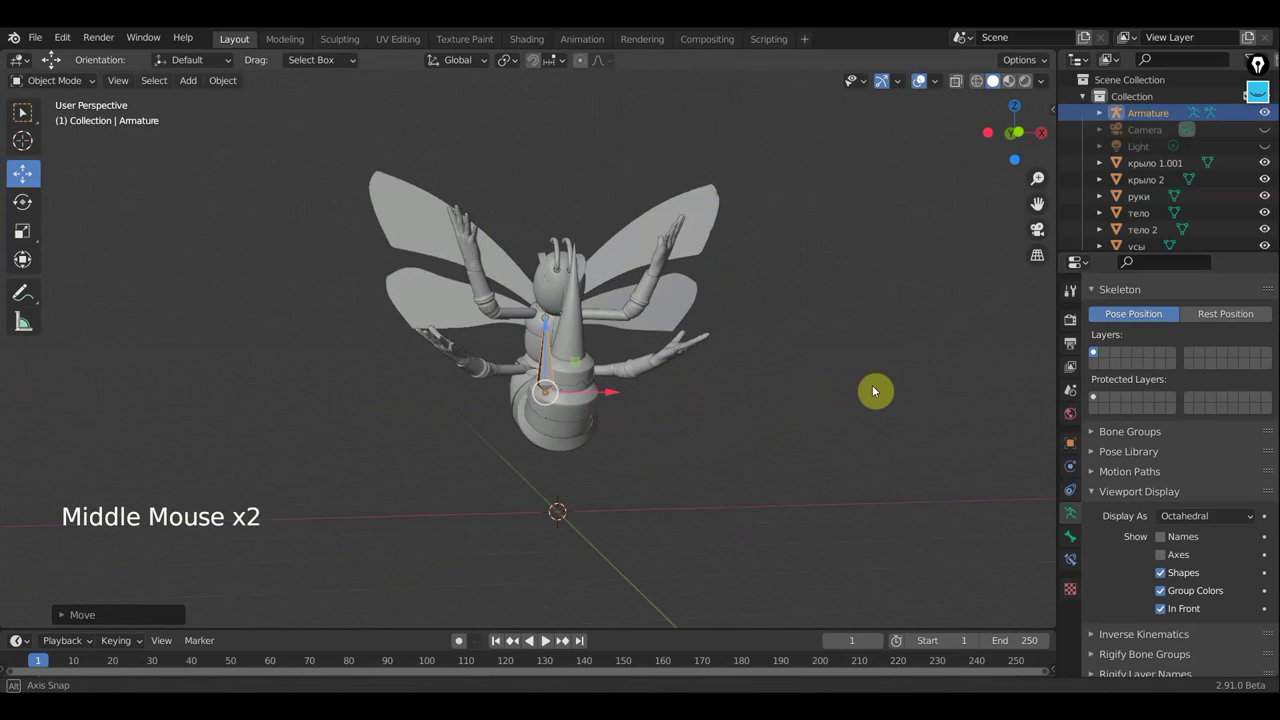
{"action": "scroll", "scroll_direction": "up", "scroll_amount": 3}
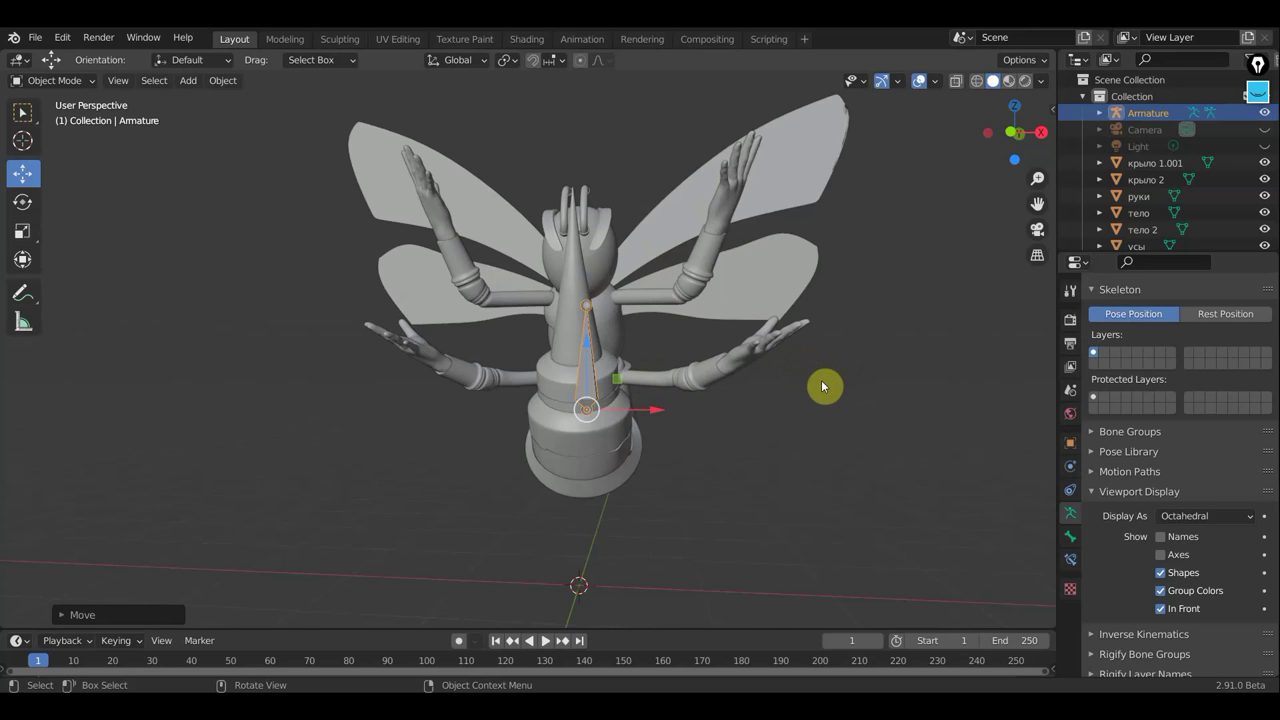
Step: Inspect the armature from the front, then settle on the right-side view
{"action": "key", "text": "KP_1"}
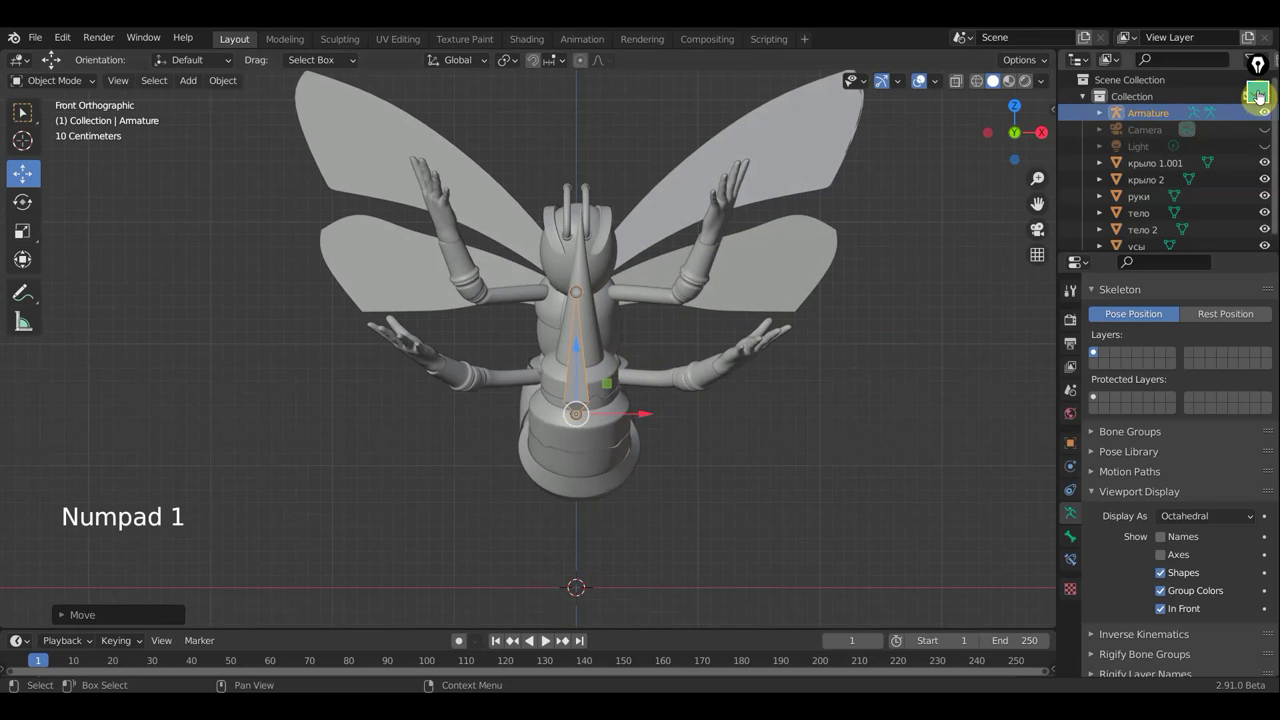
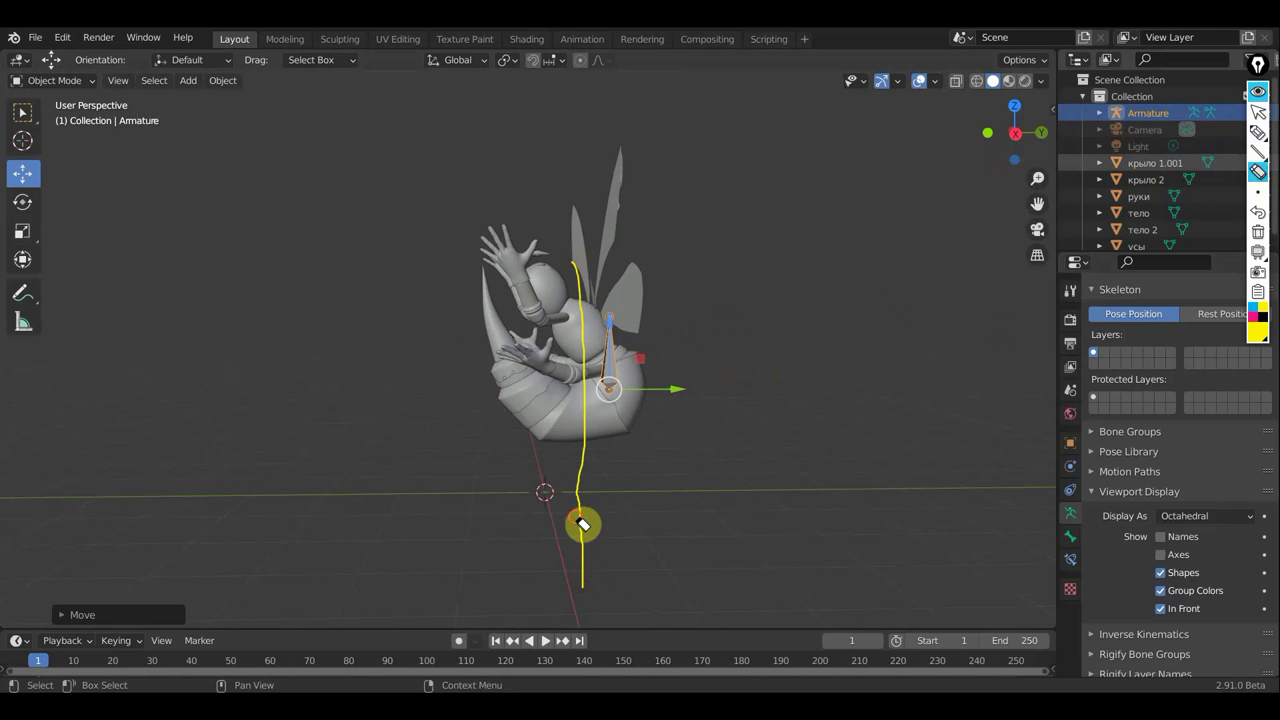
{"action": "middle_click", "coordinate": [852, 462]}
{"action": "scroll", "scroll_direction": "up", "scroll_amount": 3}
{"action": "key", "text": "KP_1"}
{"action": "scroll", "scroll_direction": "down", "scroll_amount": 3}
{"action": "scroll", "scroll_direction": "down", "scroll_amount": 3}
{"action": "middle_click", "coordinate": [569, 424]}
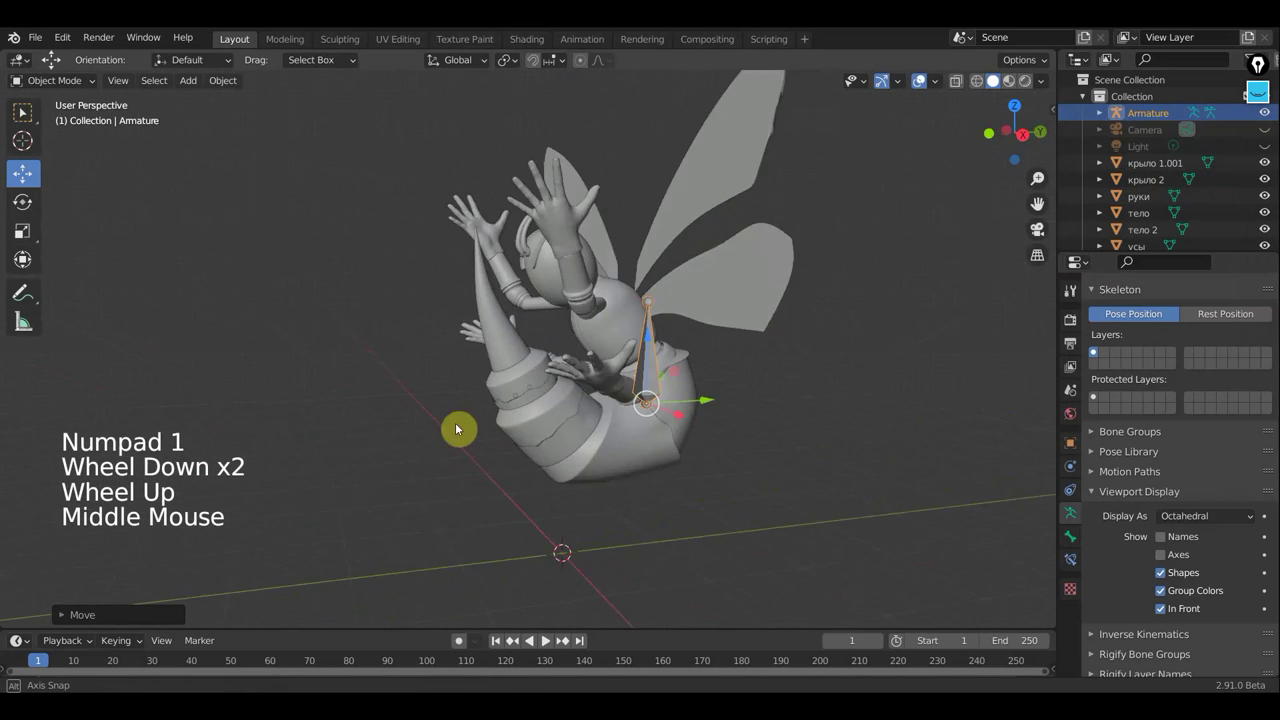
{"action": "key", "text": "KP_3"}
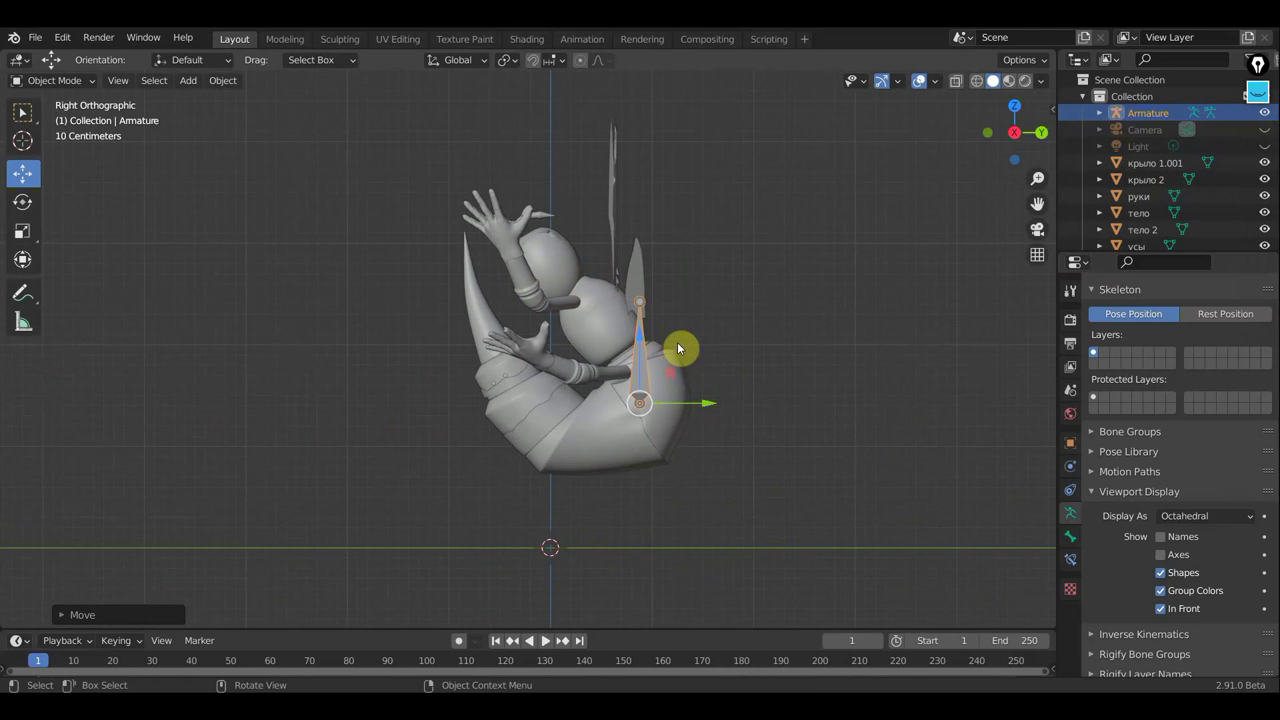
Step: Rotate and move the armature so its bone tilts diagonally across the abdomen
{"action": "key", "text": "r"}
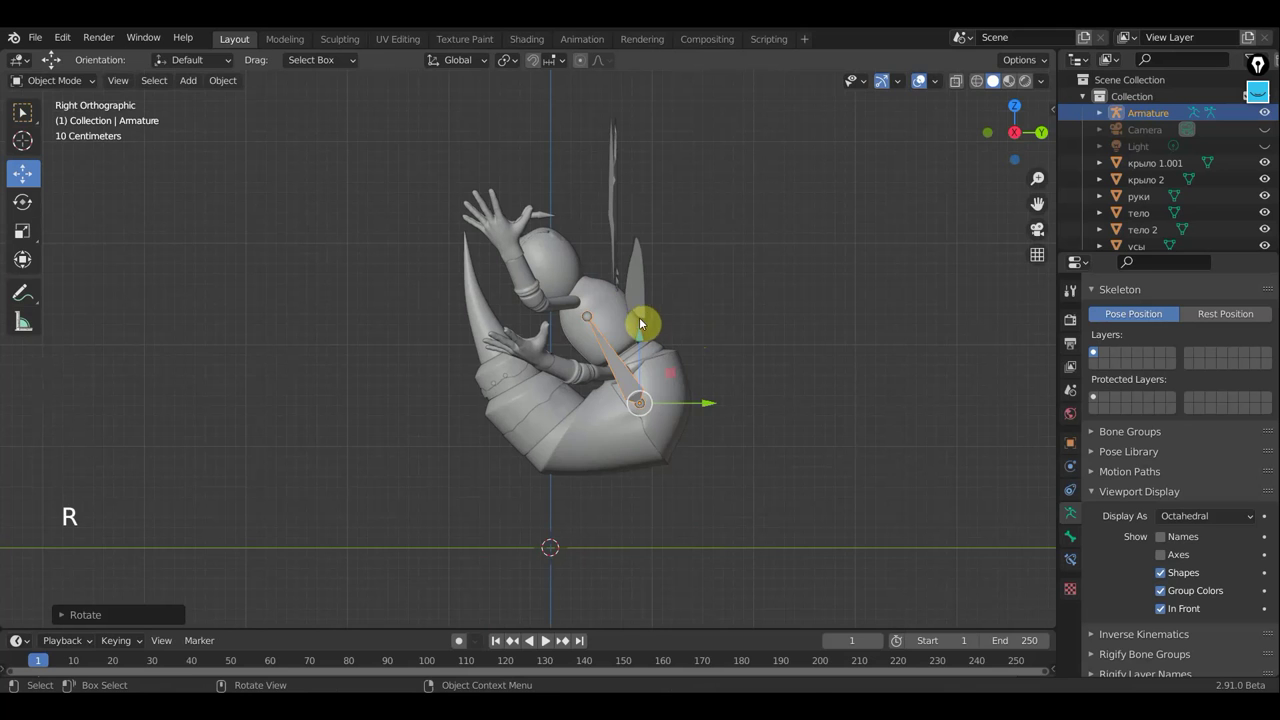
{"action": "key", "text": "g"}
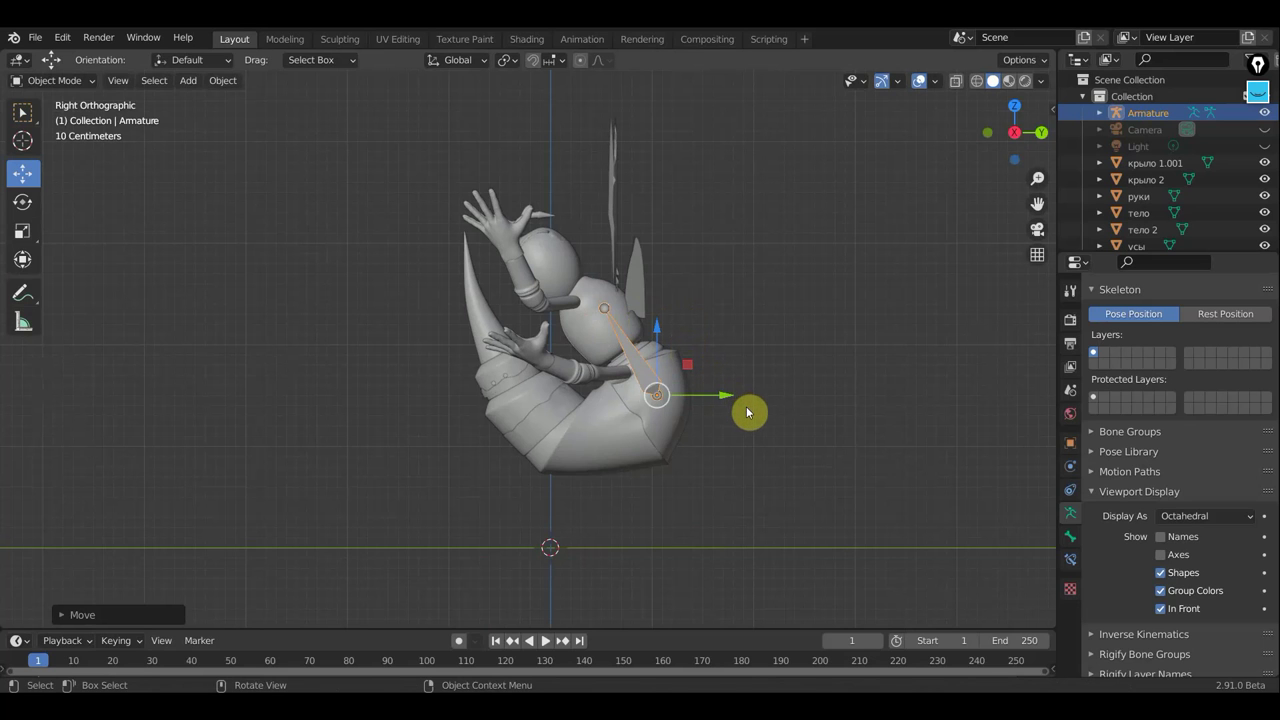
Step: Switch the armature to Edit Mode and rotate its bone upright, repositioned inside the abdomen
{"action": "left_click", "coordinate": [74, 85]}
{"action": "left_click", "coordinate": [22, 115]}
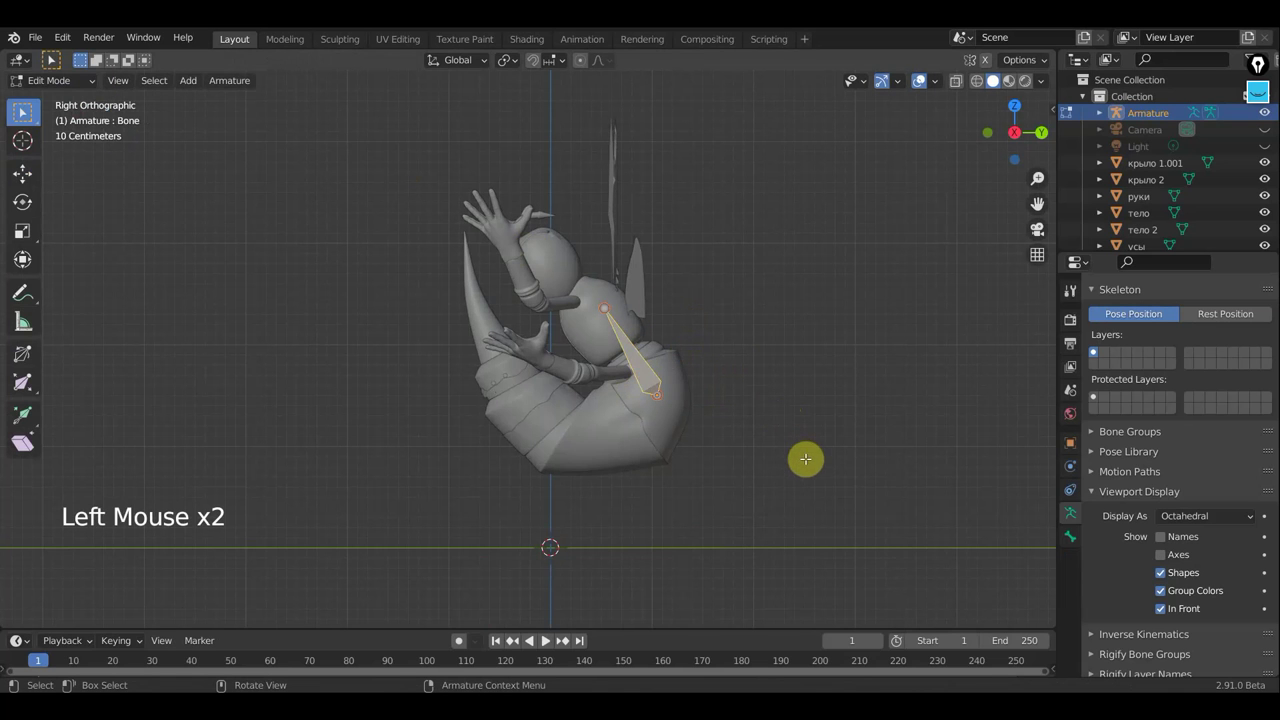
{"action": "key", "text": "s"}
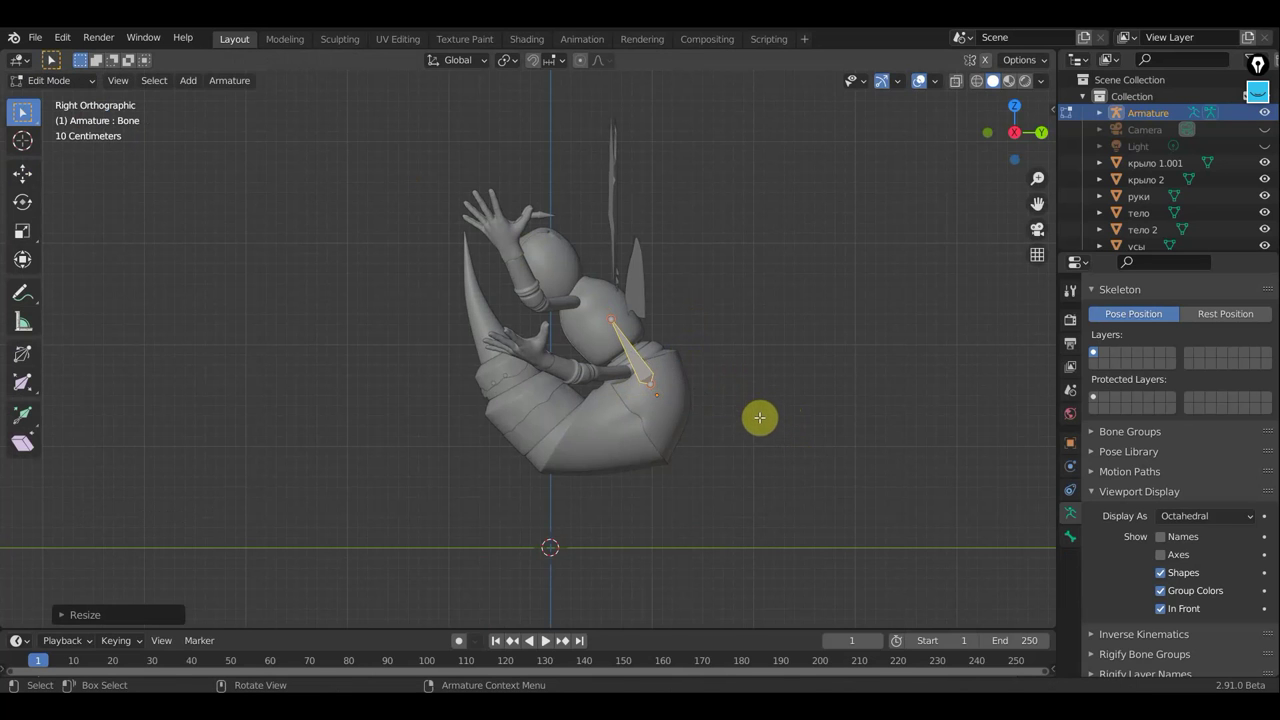
{"action": "key", "text": "r"}
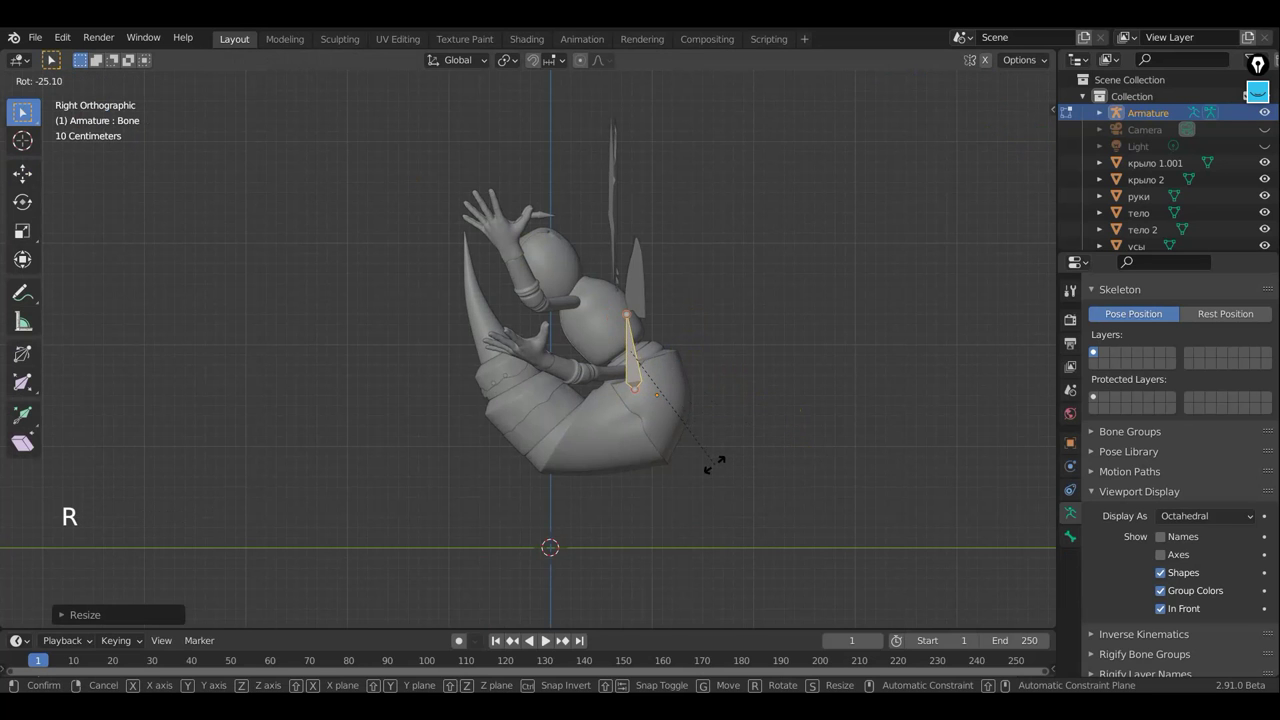
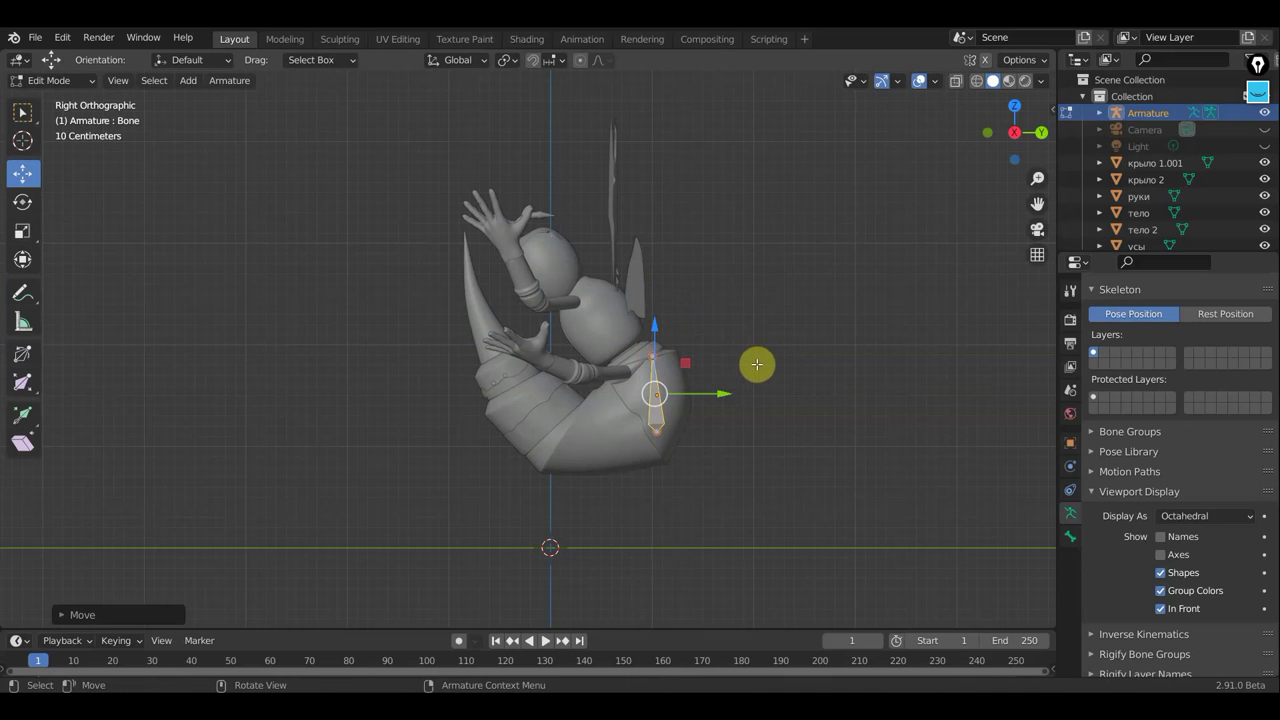
{"action": "key", "text": "r"}
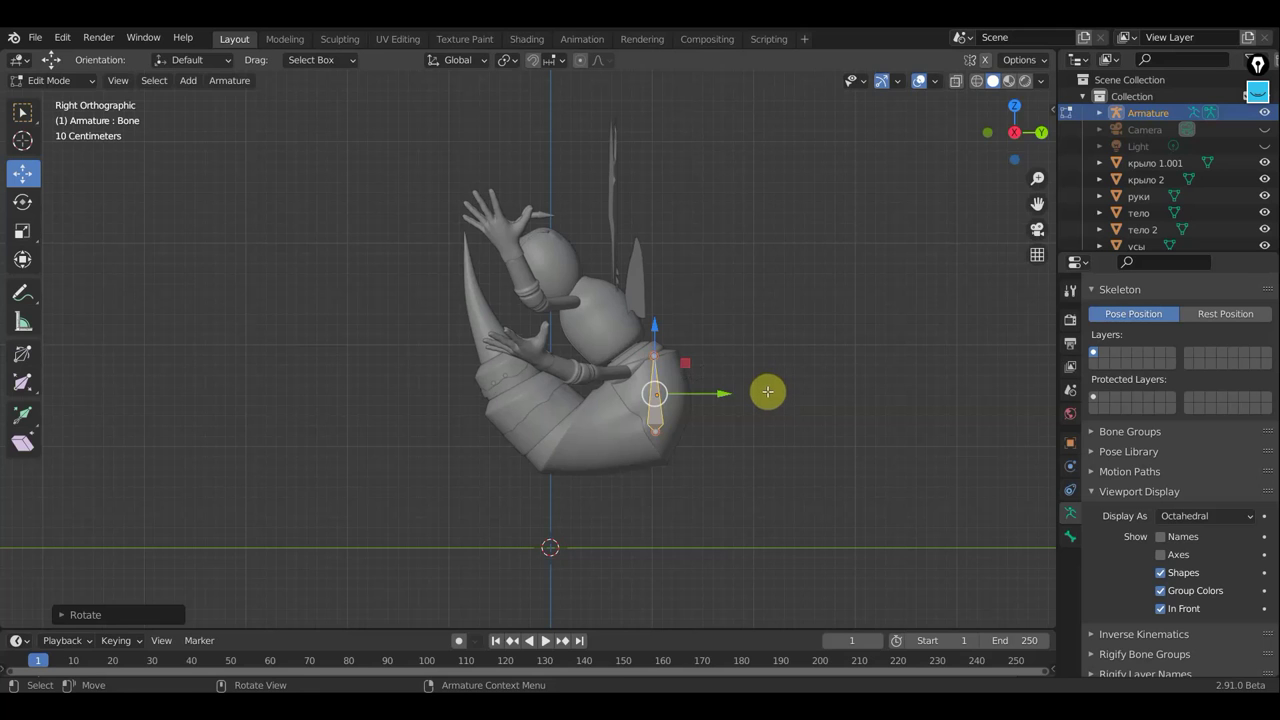
{"action": "key", "text": "g"}
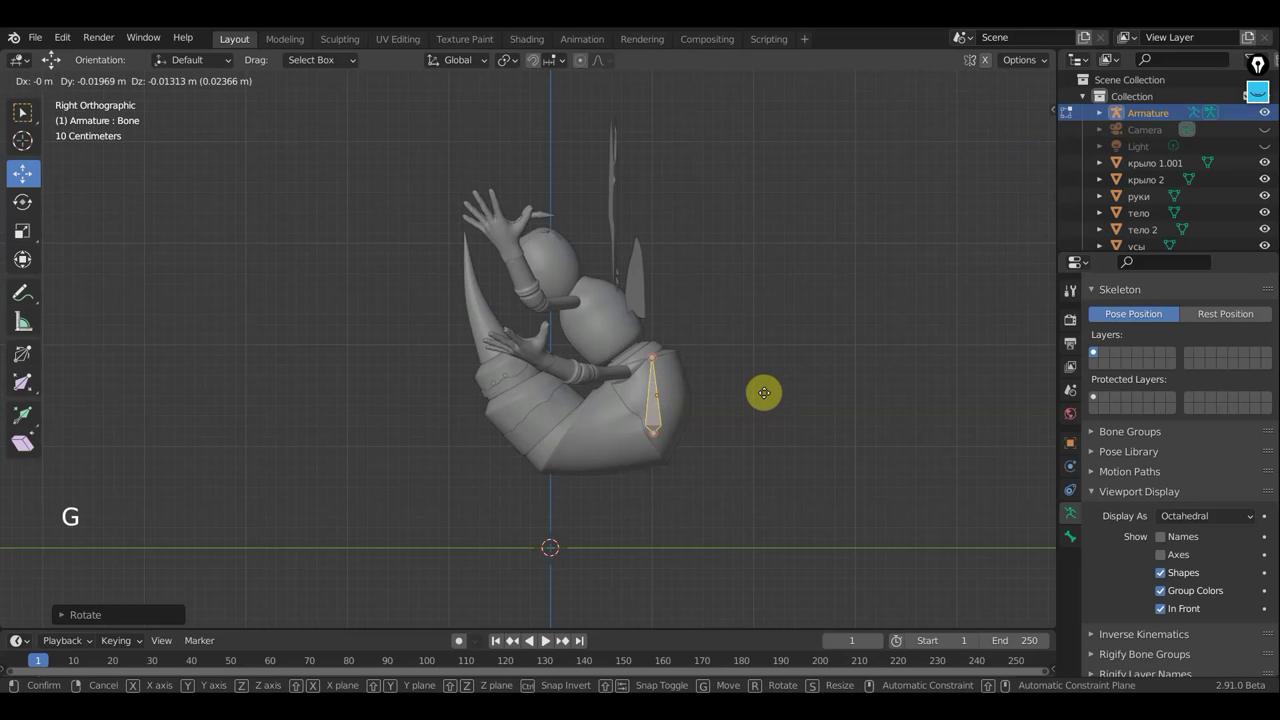
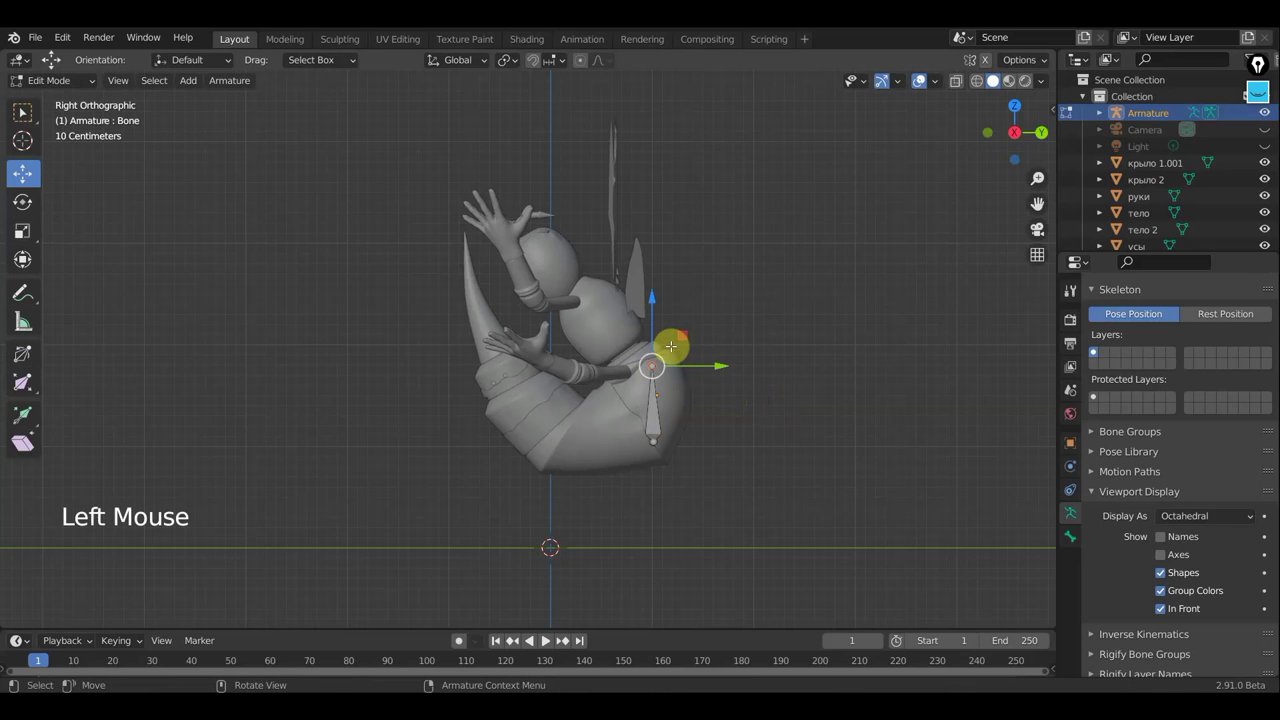
Step: Extrude four connected bones from the abdomen up through the thorax into the head
{"action": "key", "text": "e"}
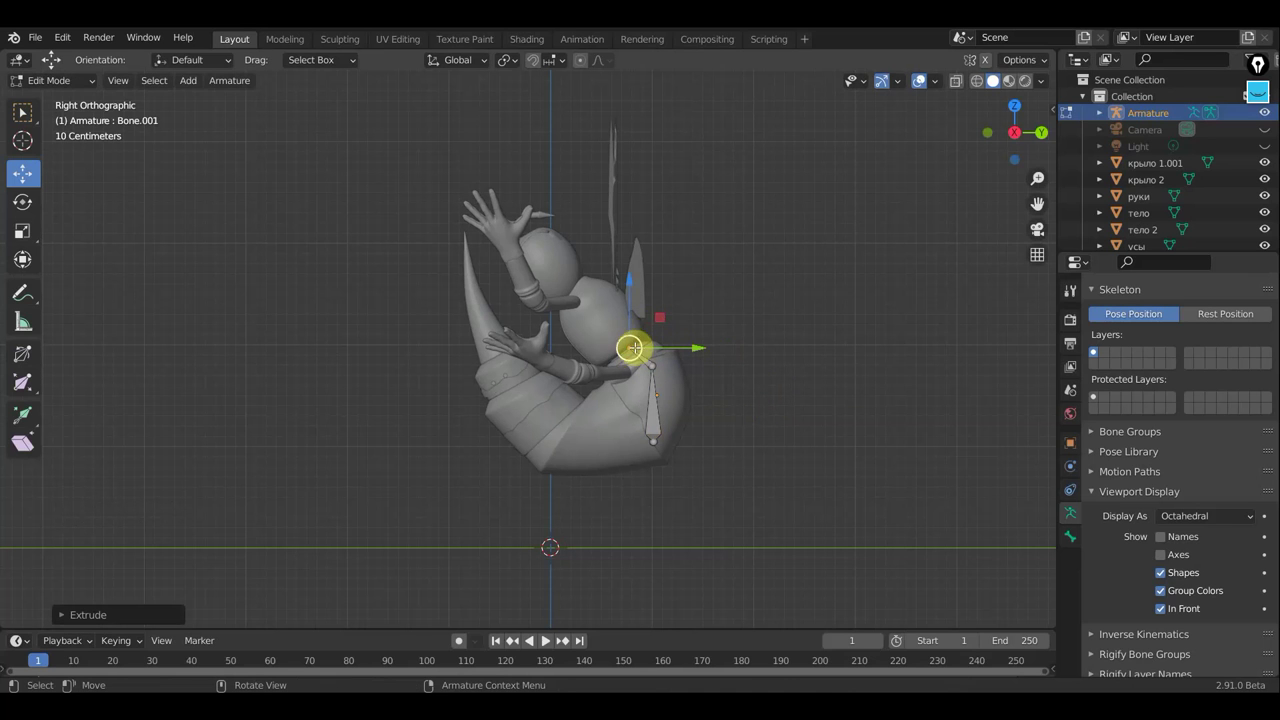
{"action": "scroll", "scroll_direction": "up", "scroll_amount": 3}
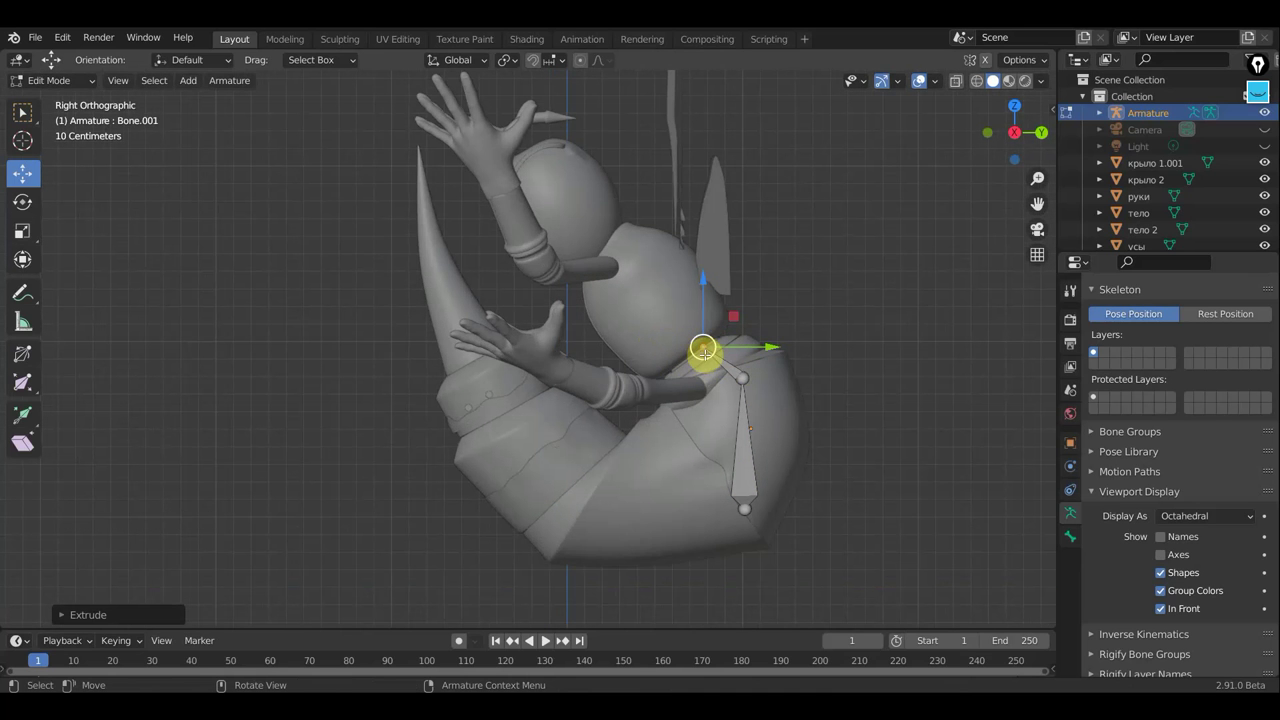
{"action": "key", "text": "e"}
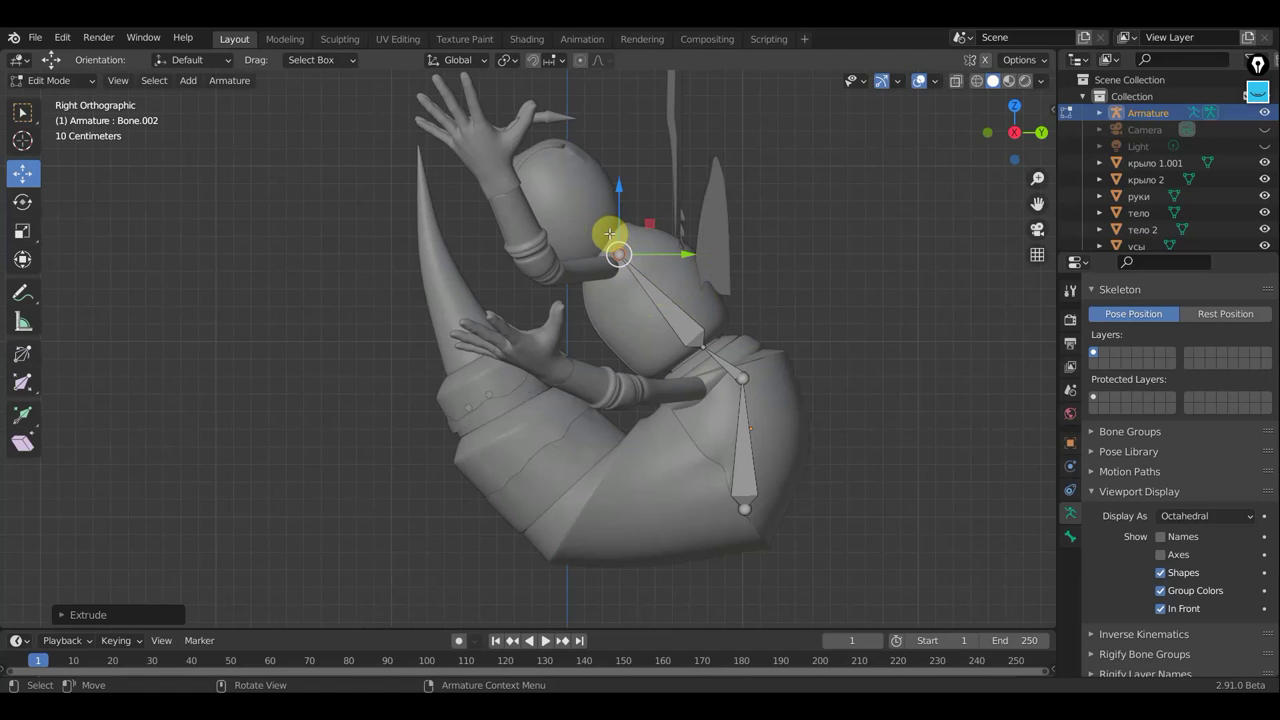
{"action": "key", "text": "e"}
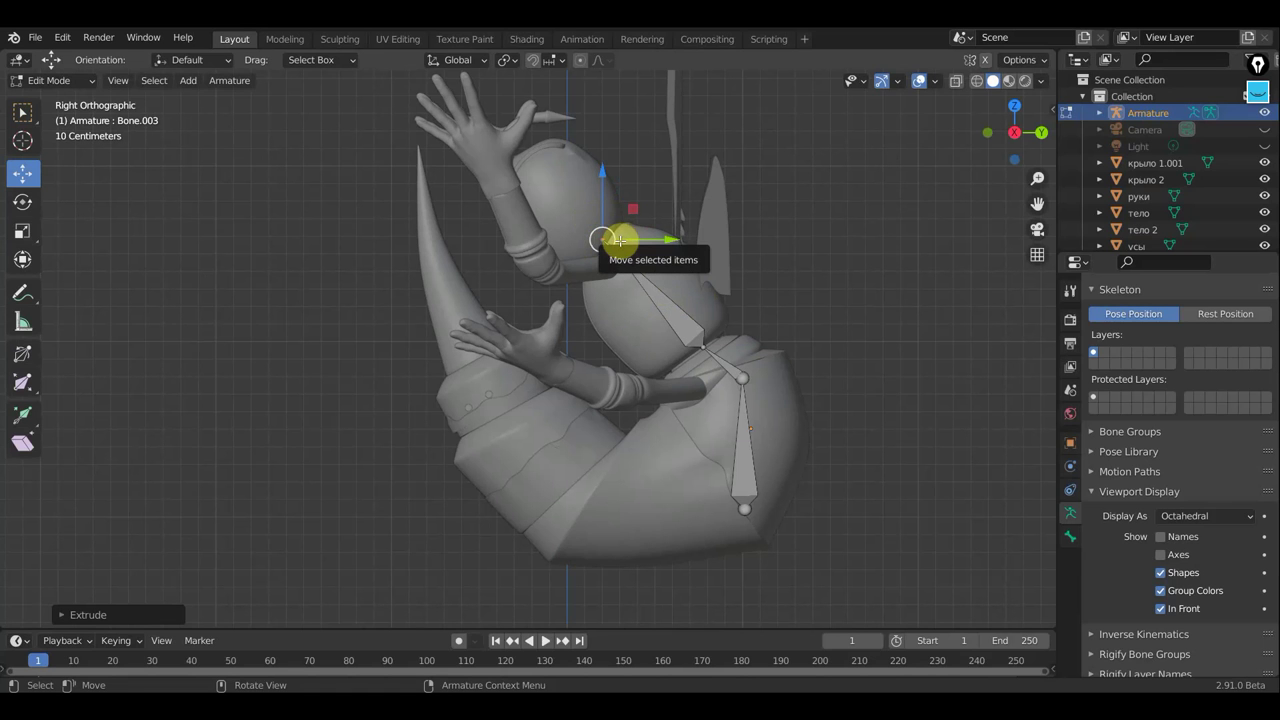
{"action": "key", "text": "e"}
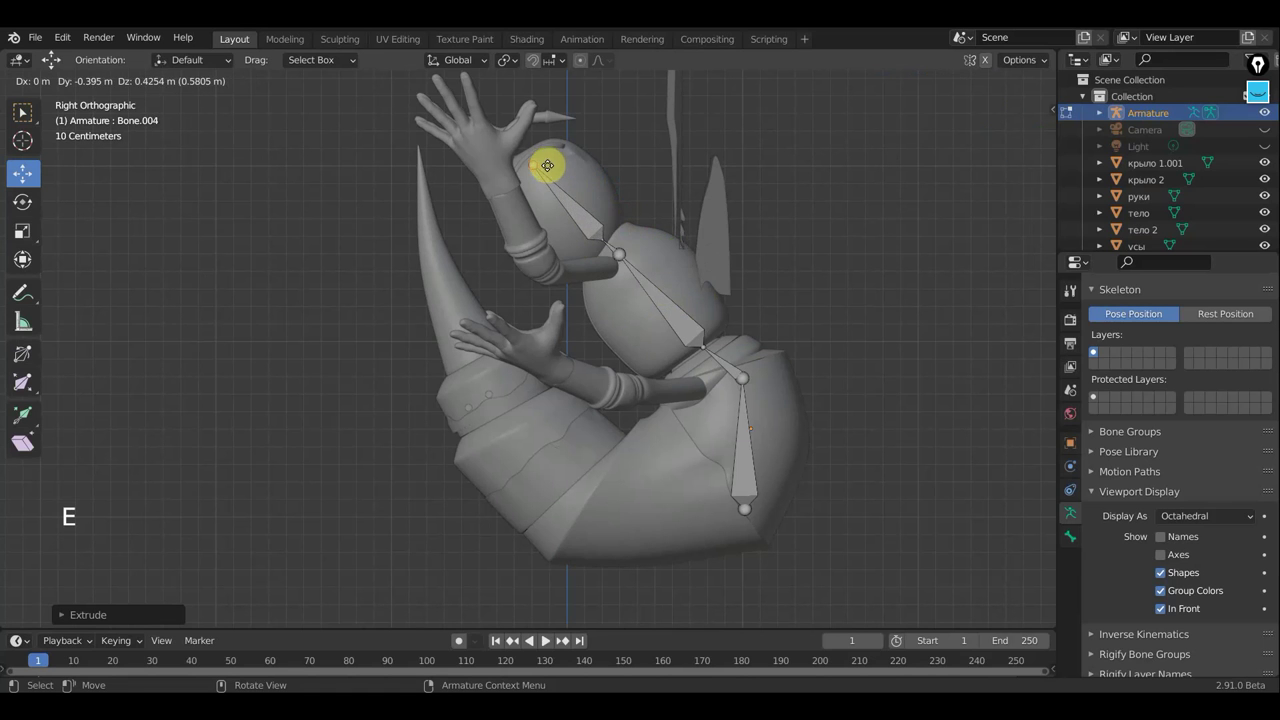
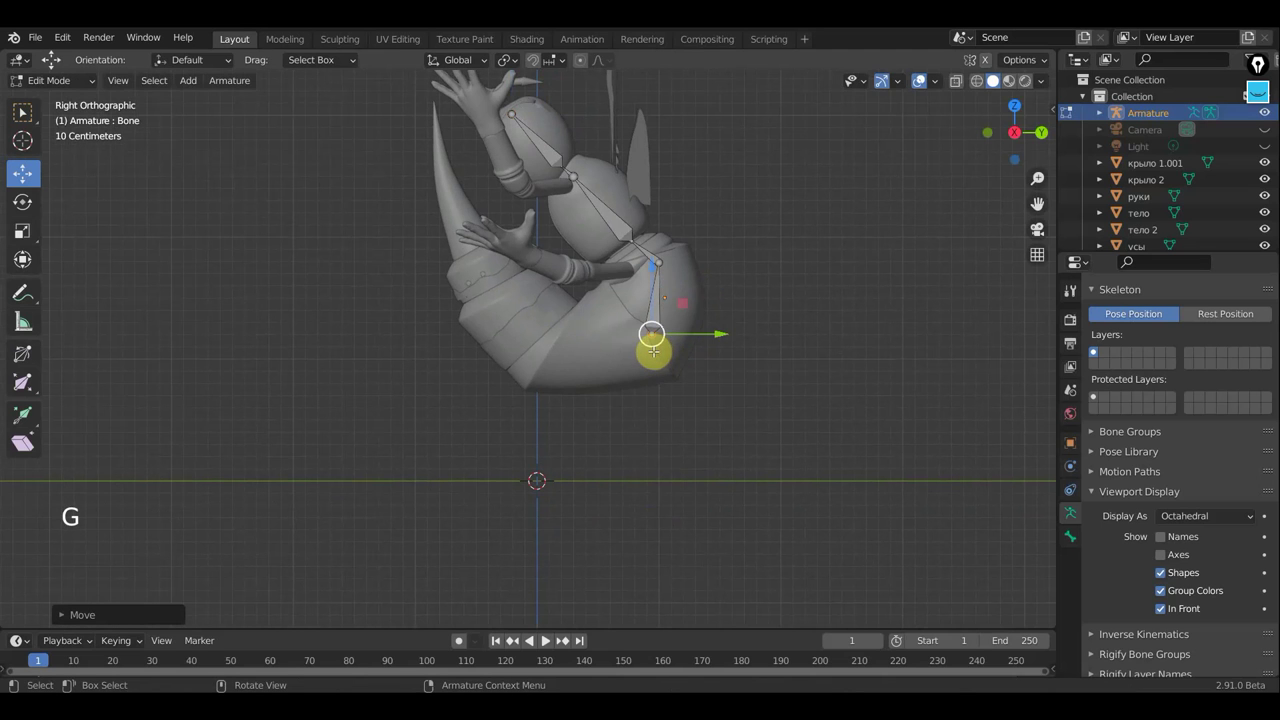
Step: Extrude a bone at the abdomen's base, move it, and clear its parent
{"action": "key", "text": "e"}
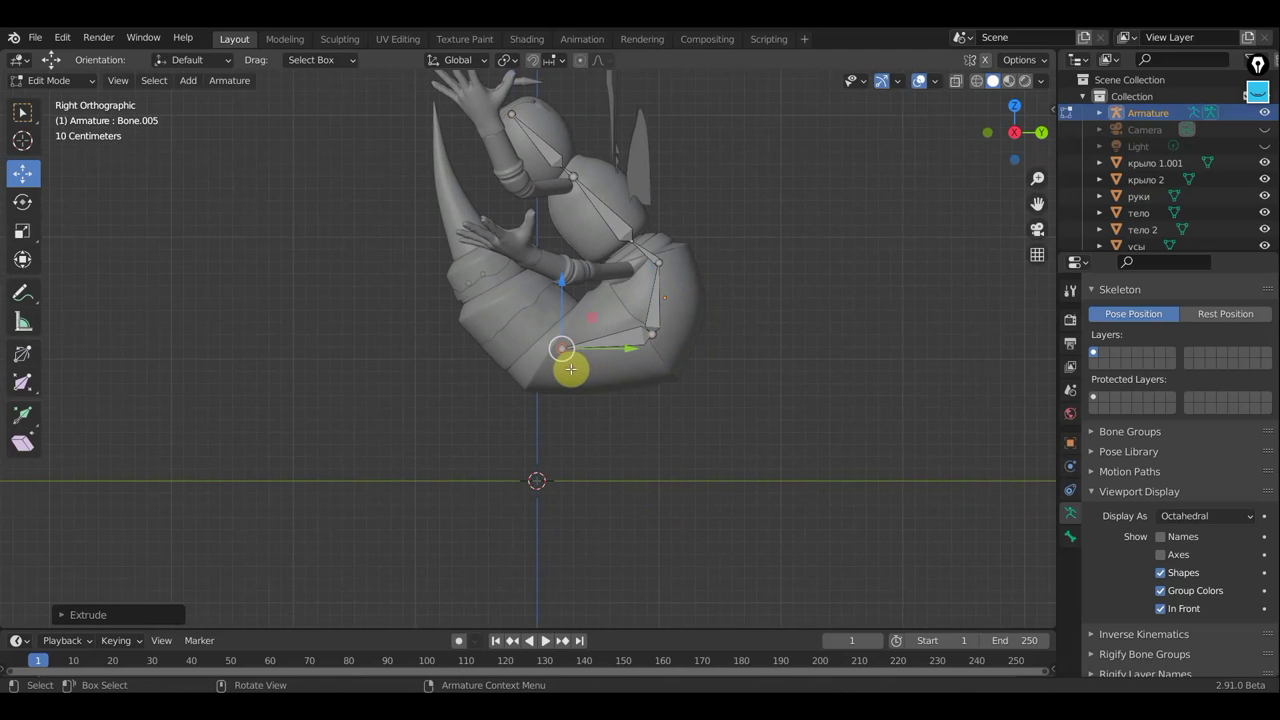
{"action": "scroll", "scroll_direction": "up", "scroll_amount": 3}
{"action": "key", "text": "g"}
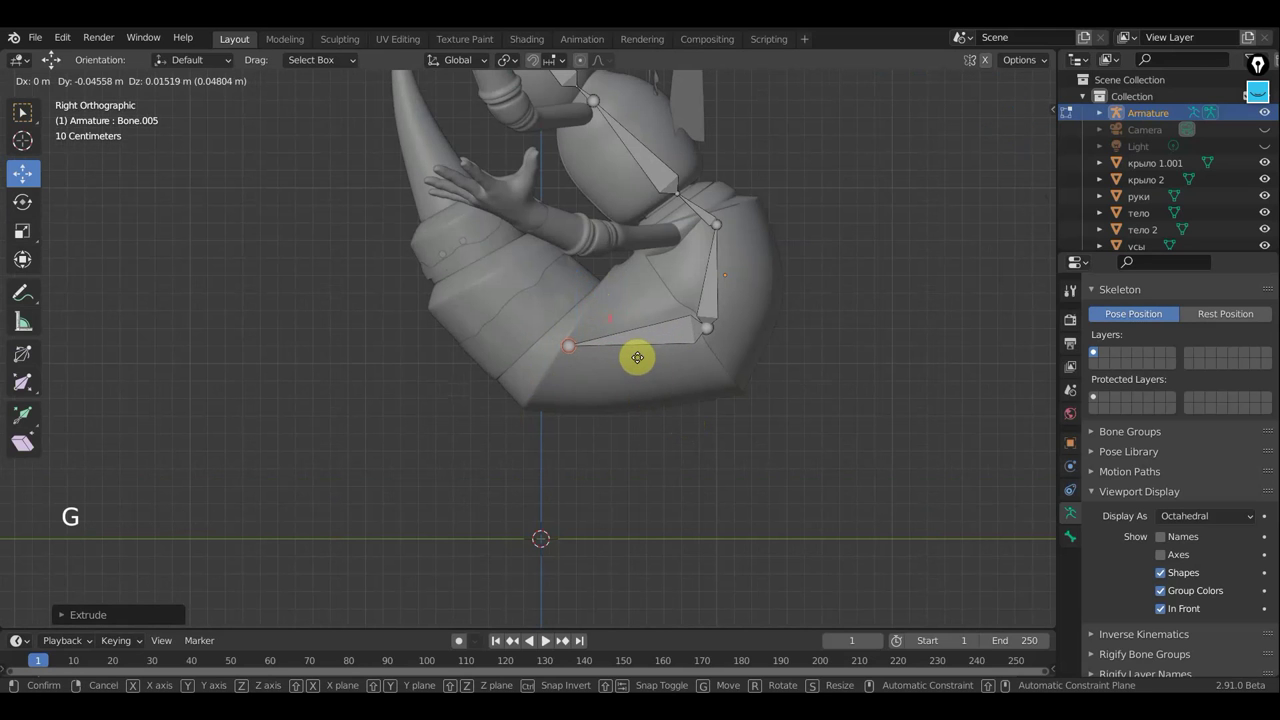
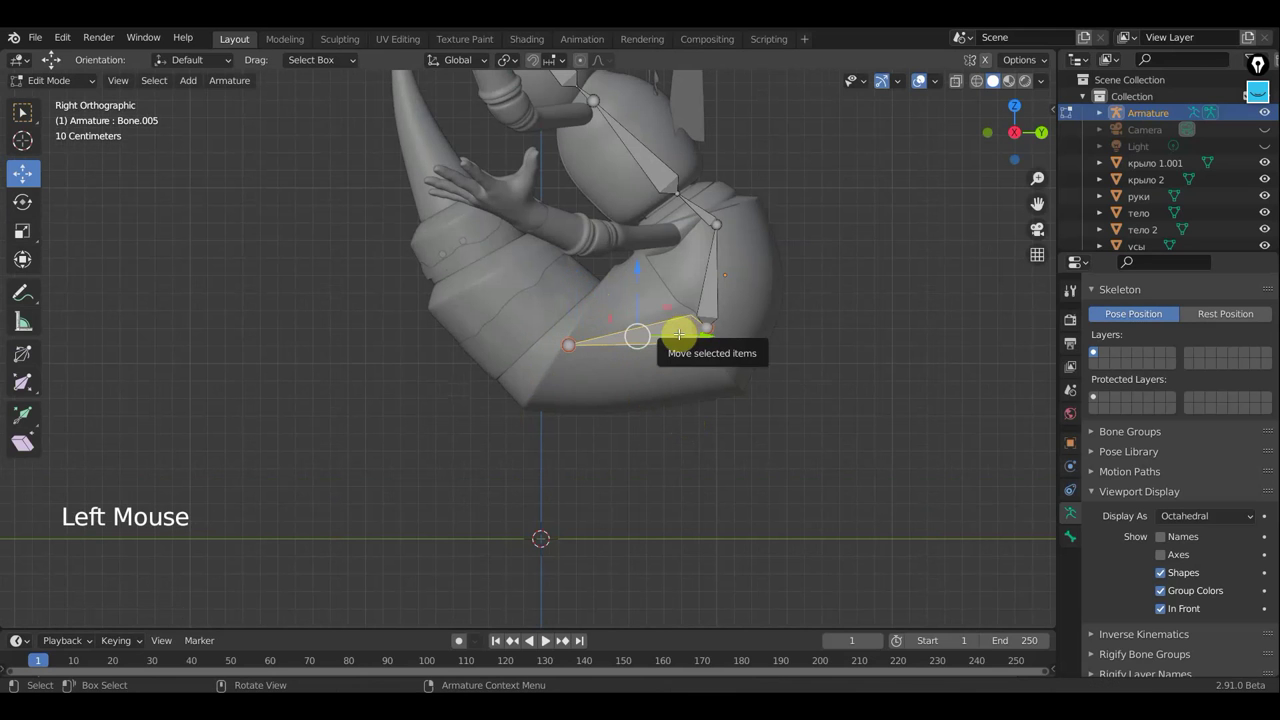
{"action": "key", "text": "alt+p"}
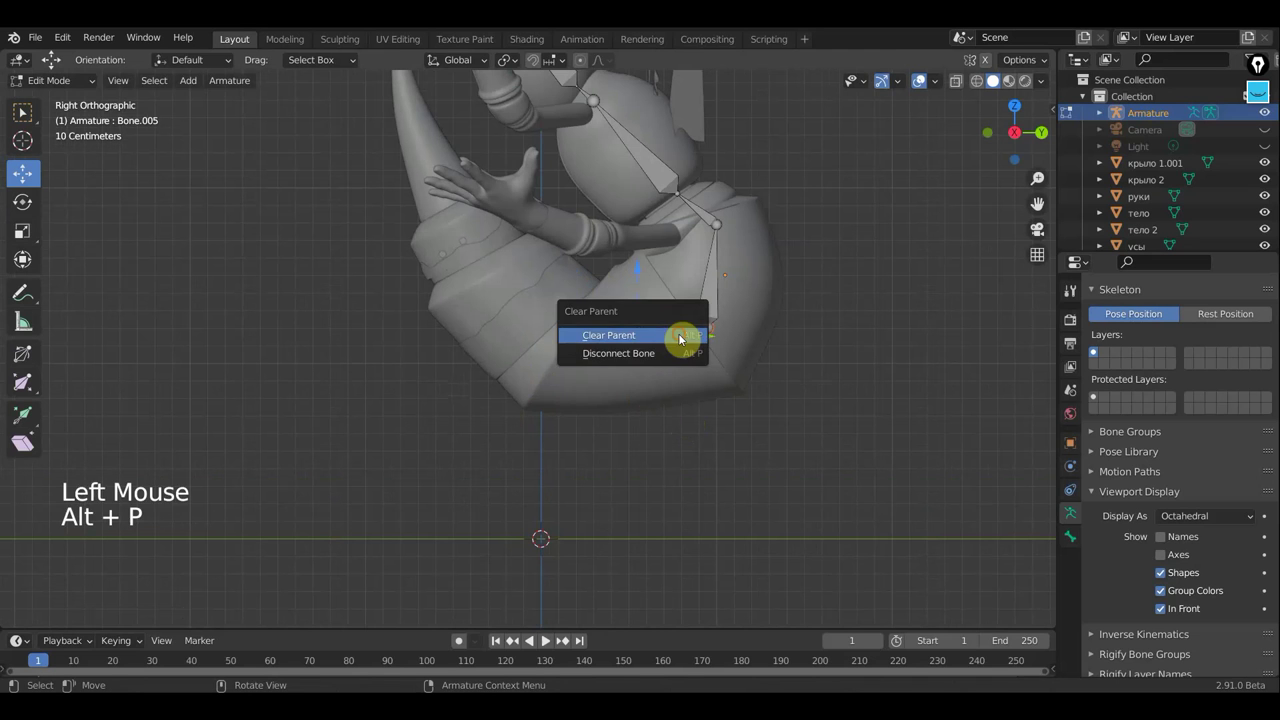
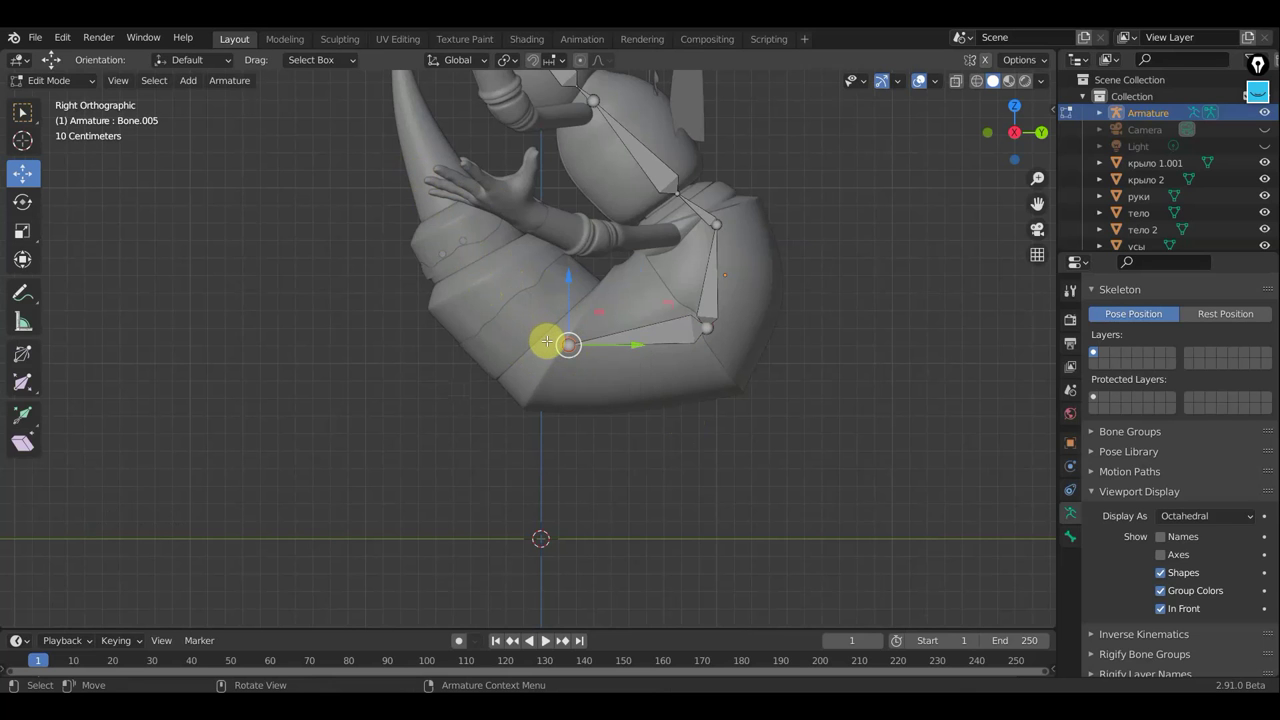
Step: Extrude five bones from the lower joint up the pointed limb to its tip
{"action": "key", "text": "e"}
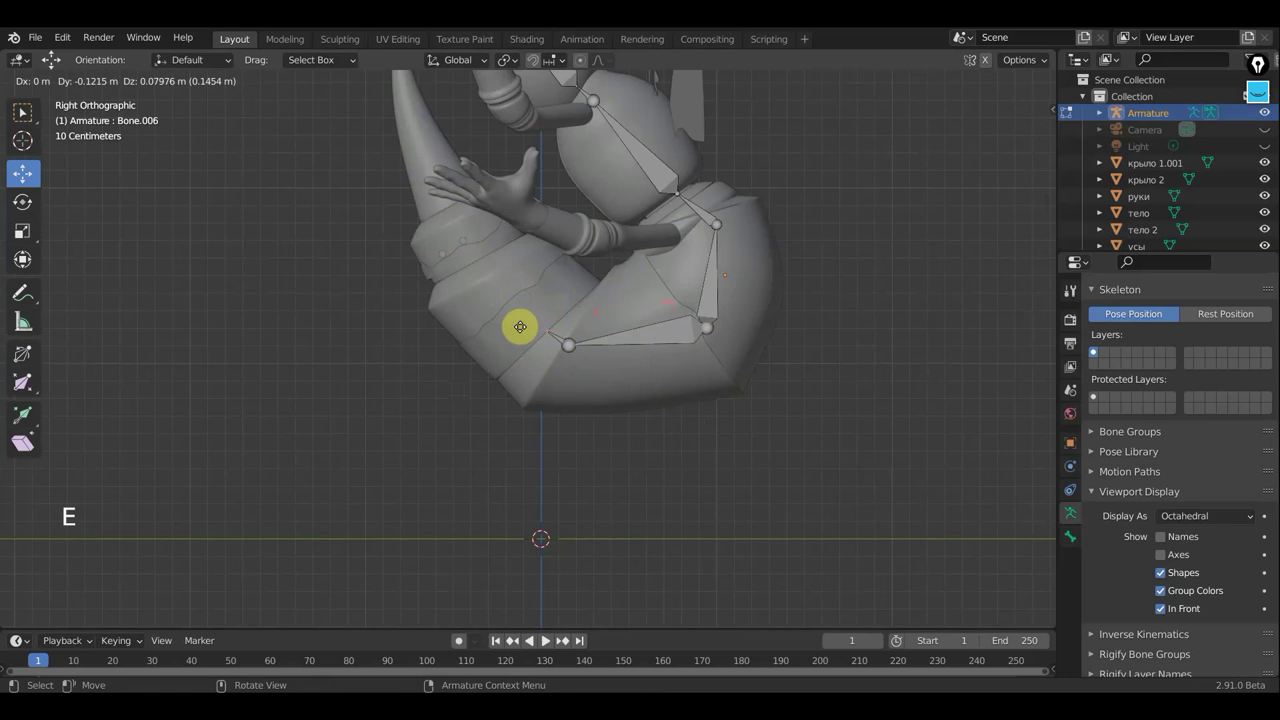
{"action": "key", "text": "e"}
{"action": "key", "text": "e"}
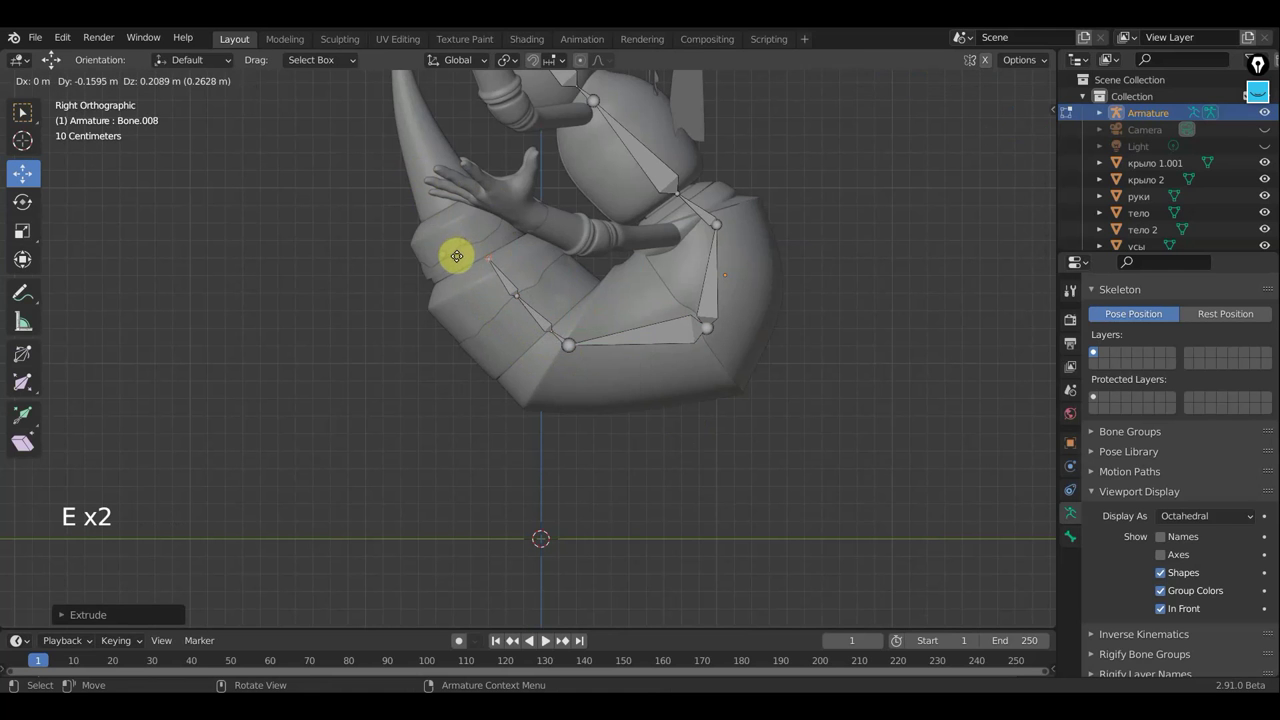
{"action": "key", "text": "e"}
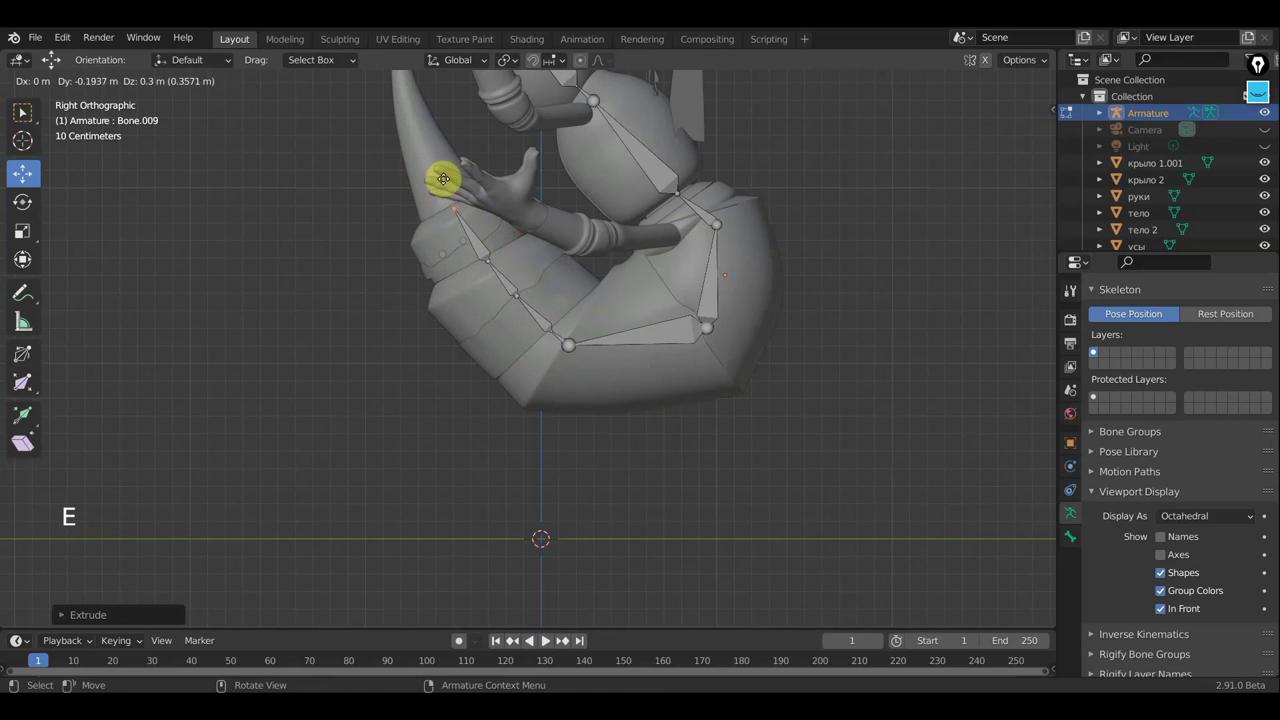
{"action": "key", "text": "e"}
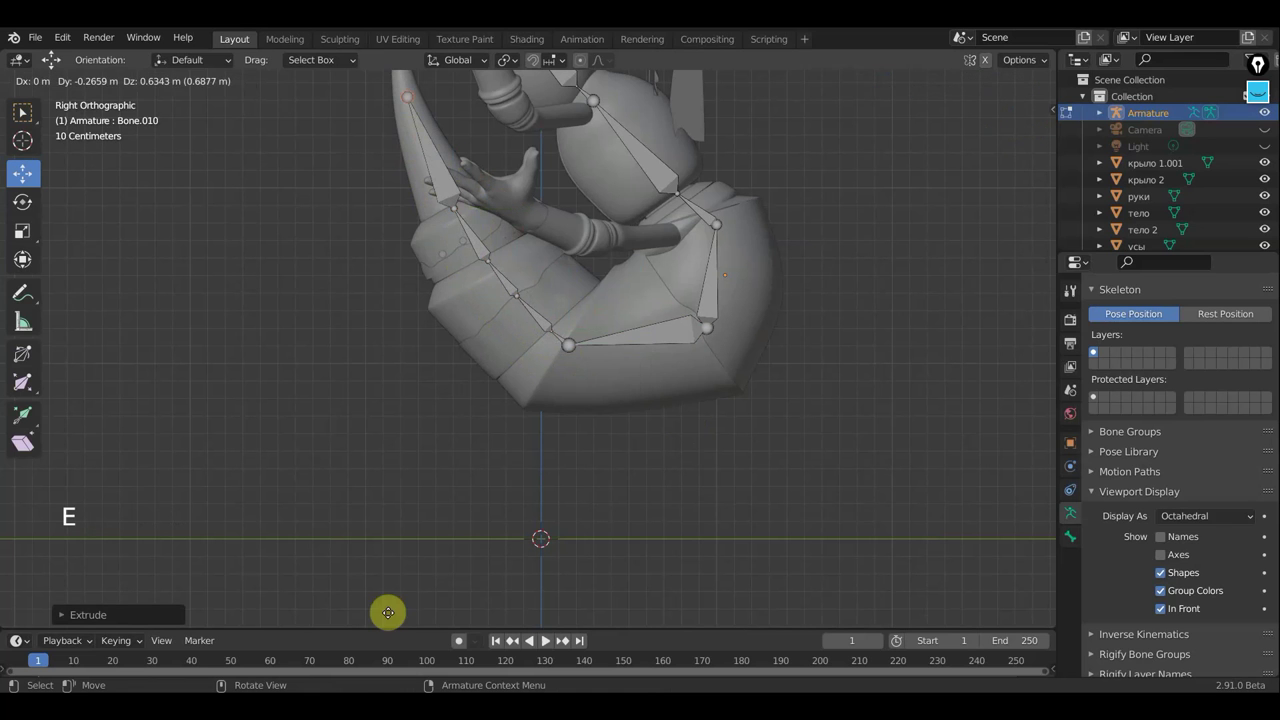
{"action": "scroll", "scroll_direction": "down", "scroll_amount": 3}
{"action": "scroll", "scroll_direction": "down", "scroll_amount": 3}
{"action": "scroll", "scroll_direction": "down", "scroll_amount": 3}
{"action": "scroll", "scroll_direction": "up", "scroll_amount": 3}
Step: Undo an extra bone past the tip and reposition the last bone's tip
{"action": "key", "text": "e"}
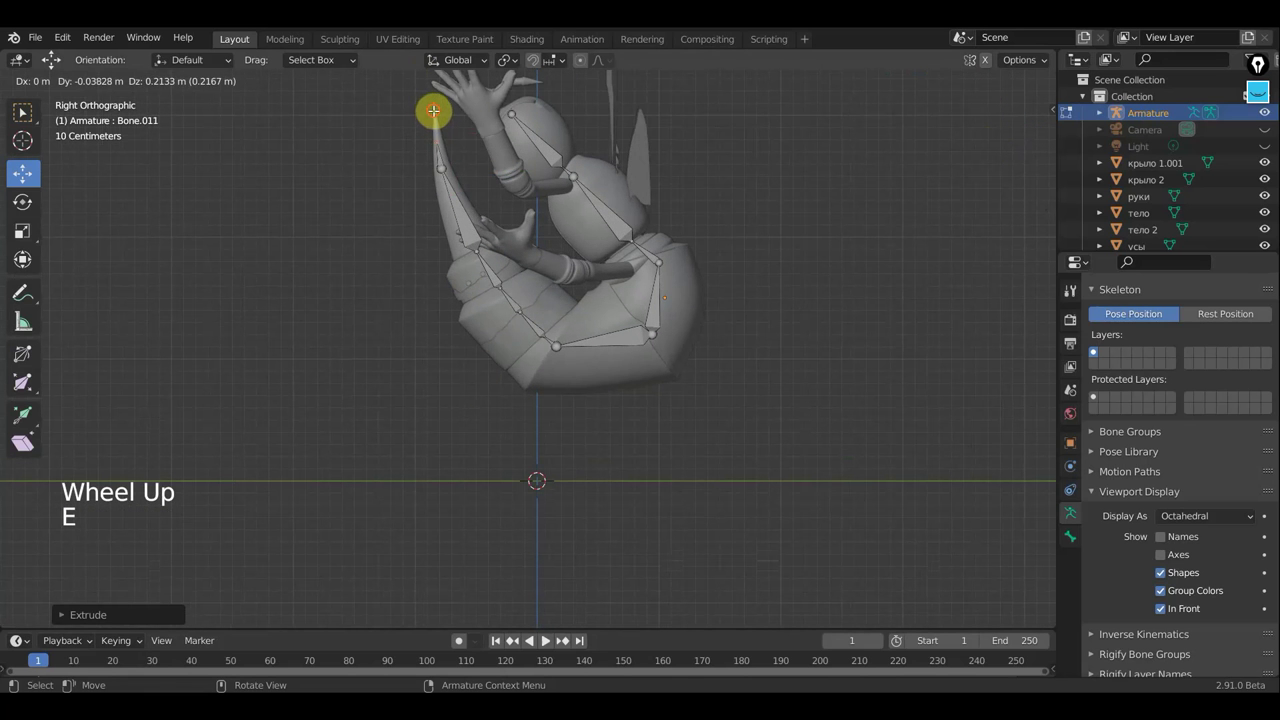
{"action": "key", "text": "ctrl+z"}
{"action": "key", "text": "g"}
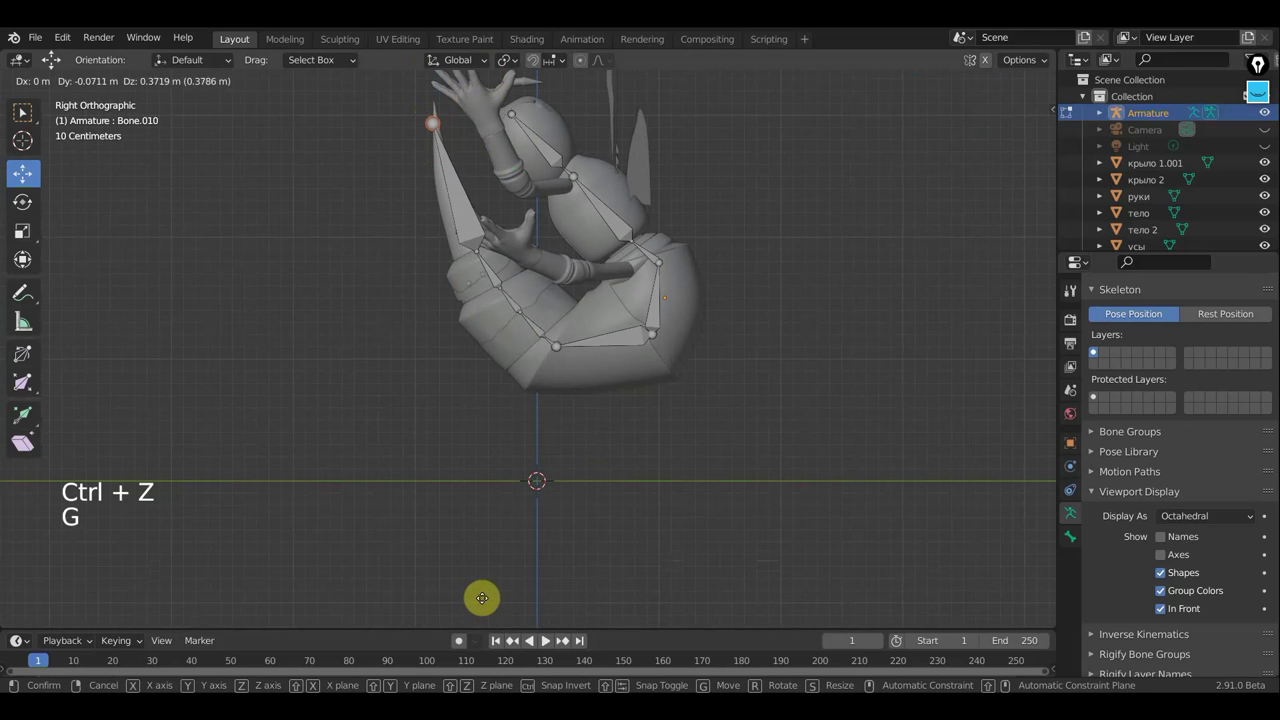
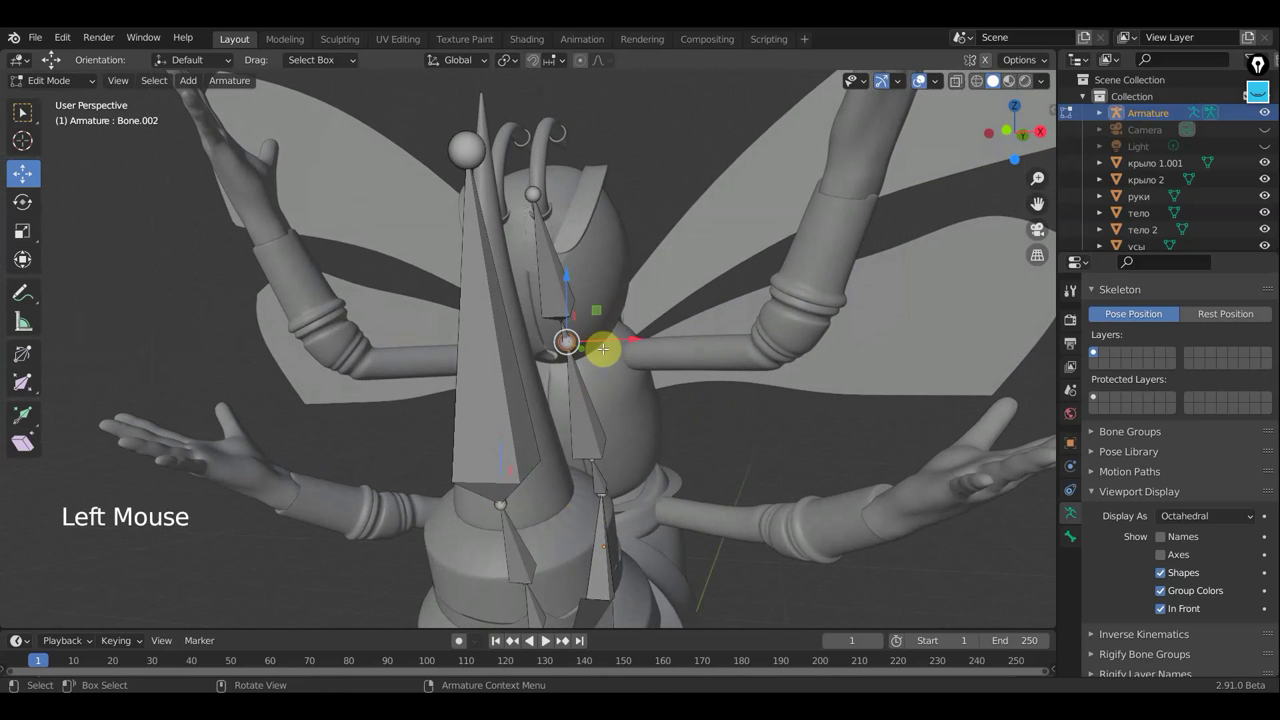
Step: Extrude an upper-arm bone from the shoulder, redoing the misplaced one, then a forearm bone
{"action": "key", "text": "e"}
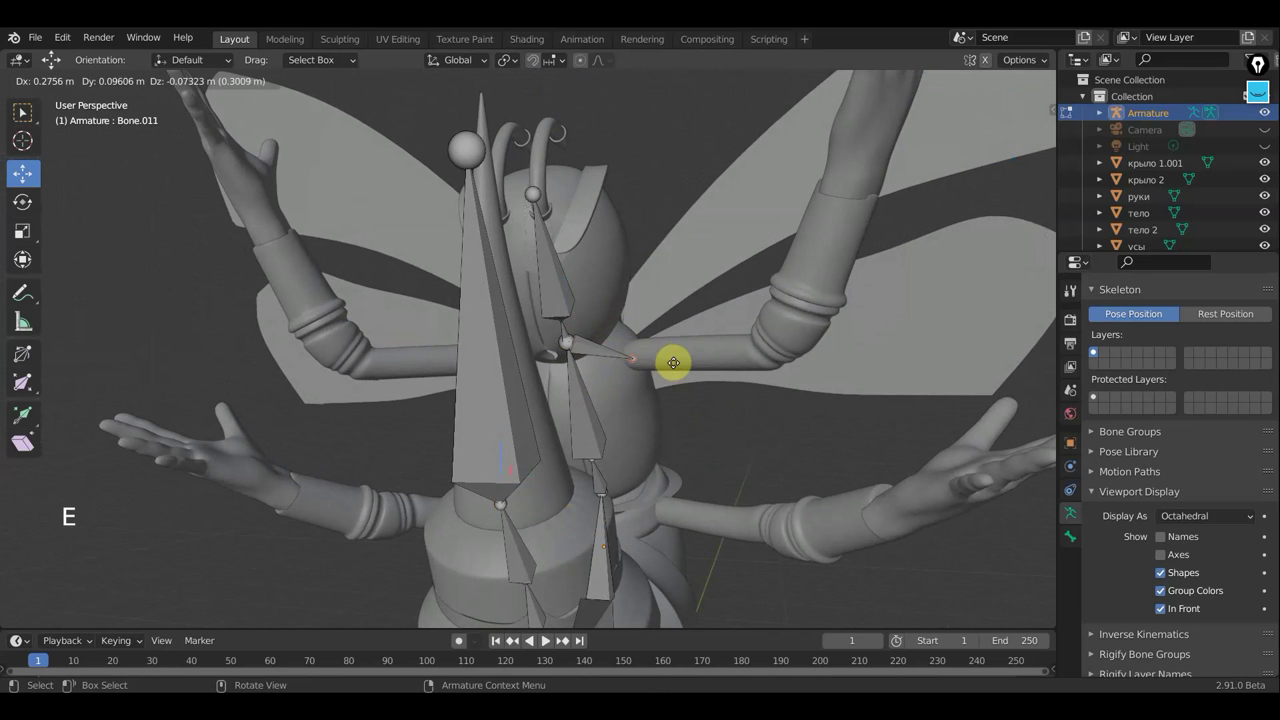
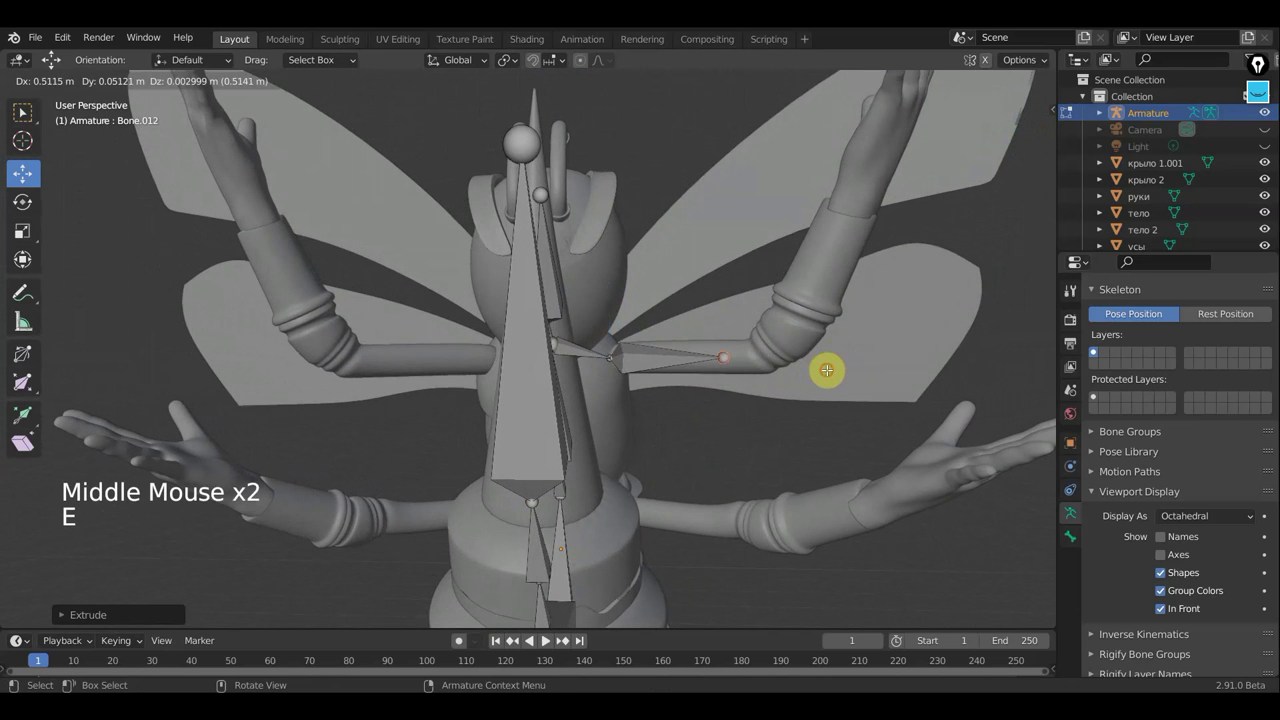
{"action": "key", "text": "ctrl+z"}
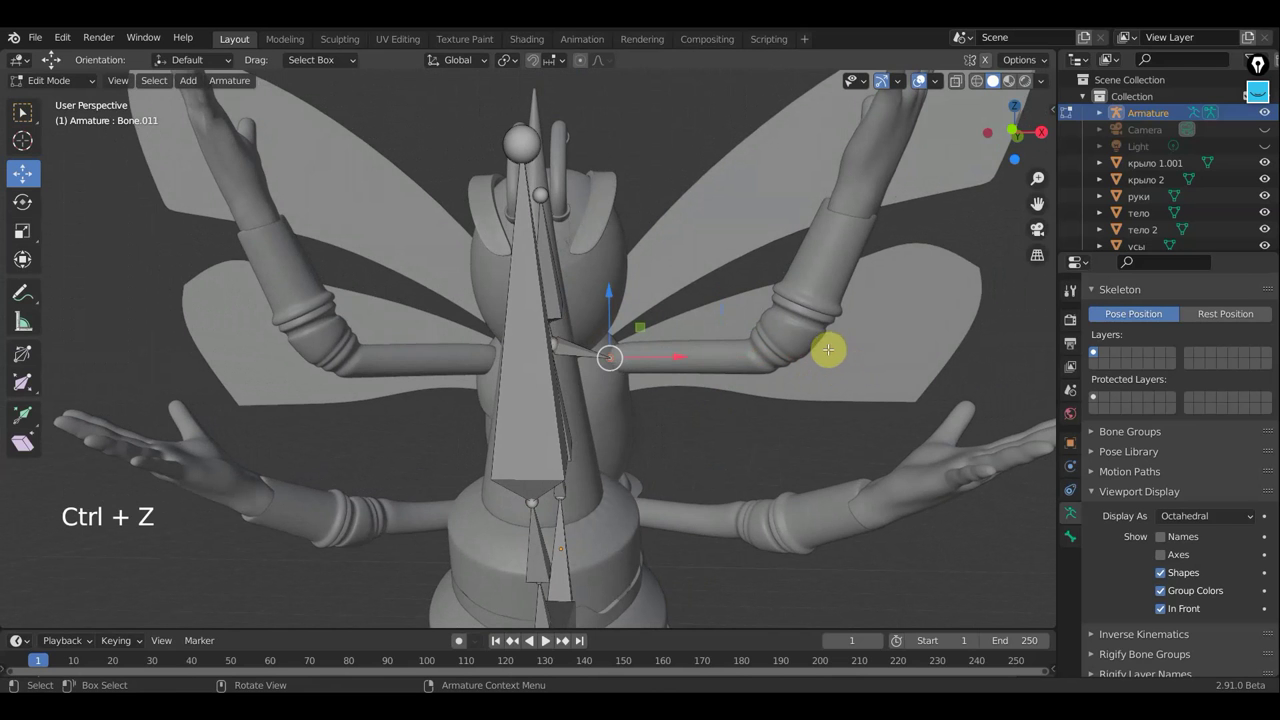
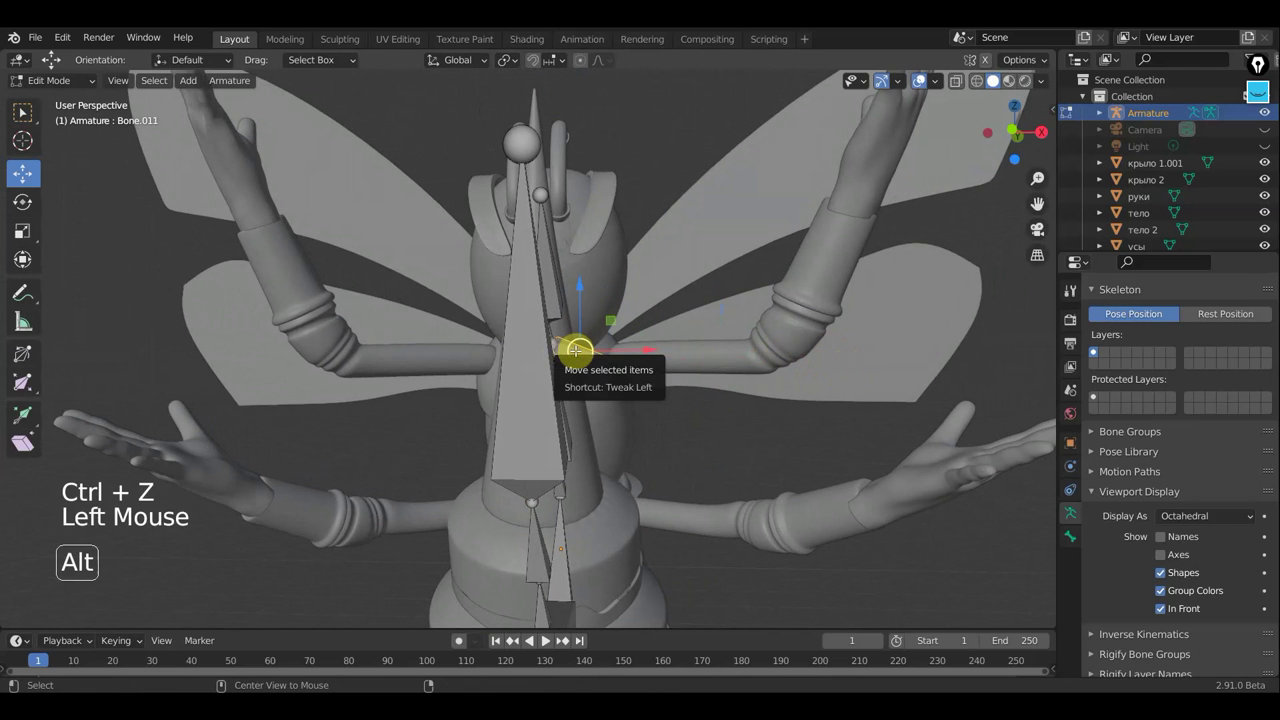
{"action": "key", "text": "alt+p"}
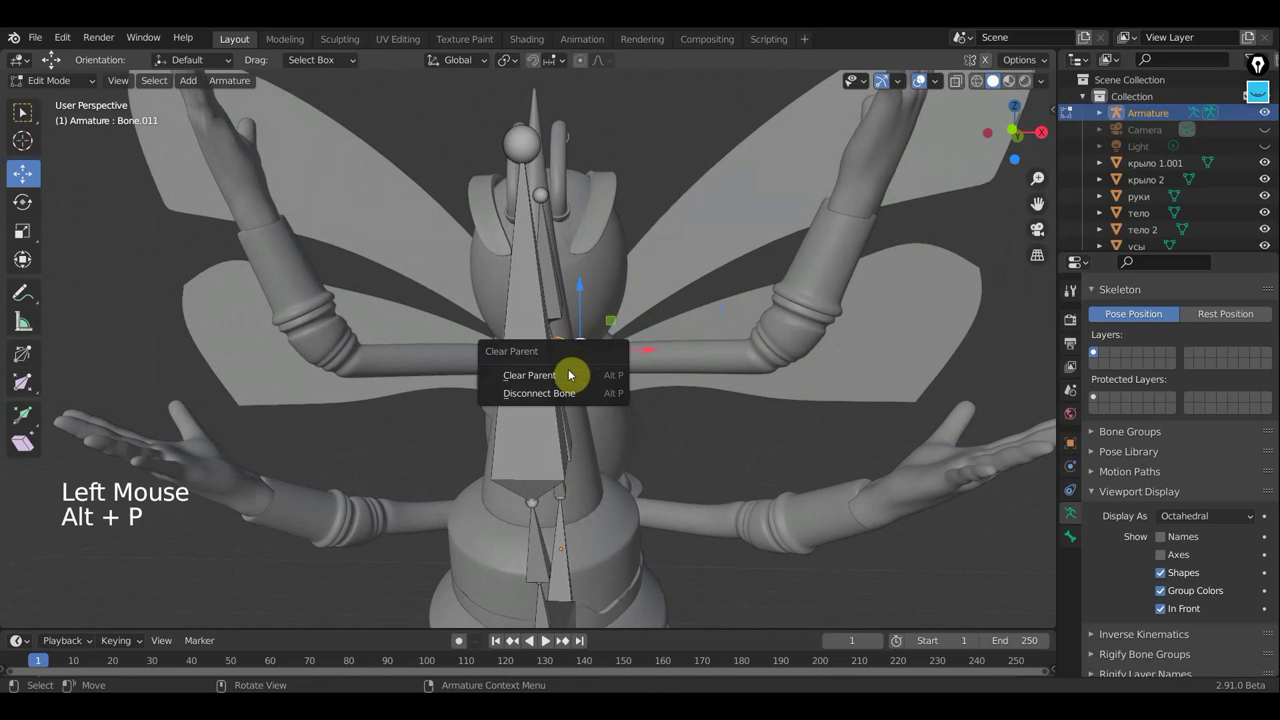
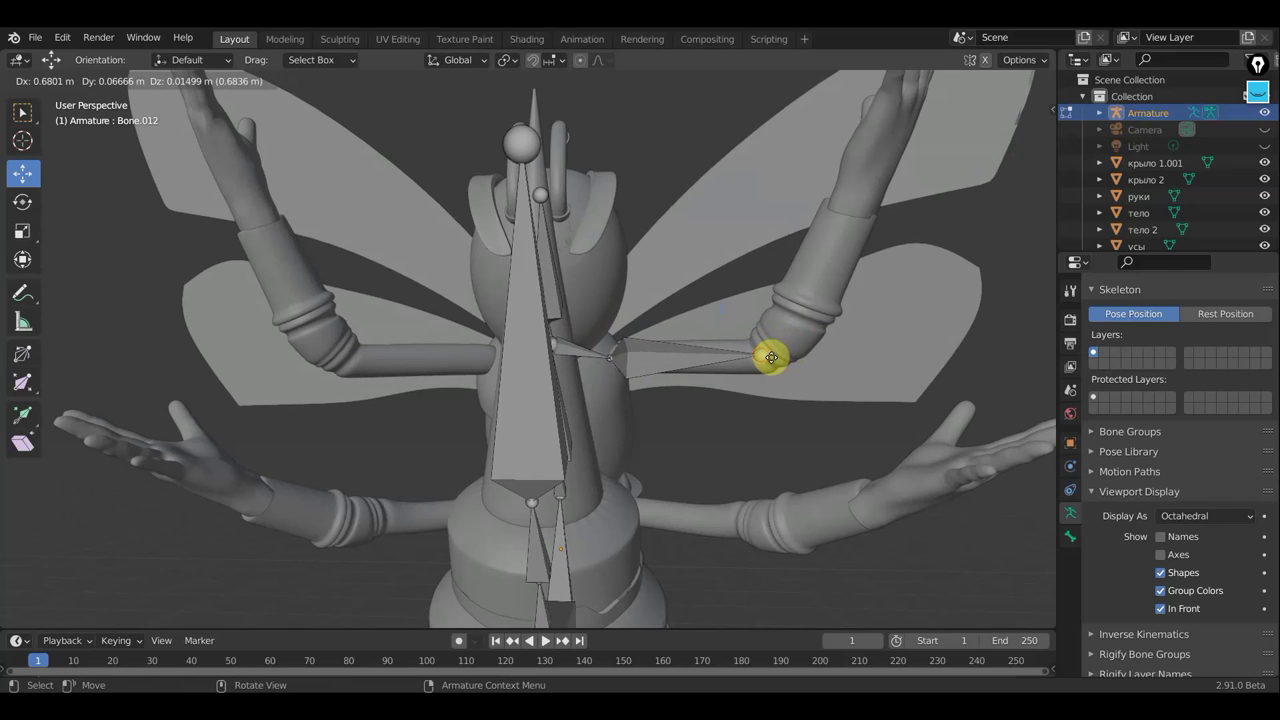
{"action": "key", "text": "e"}
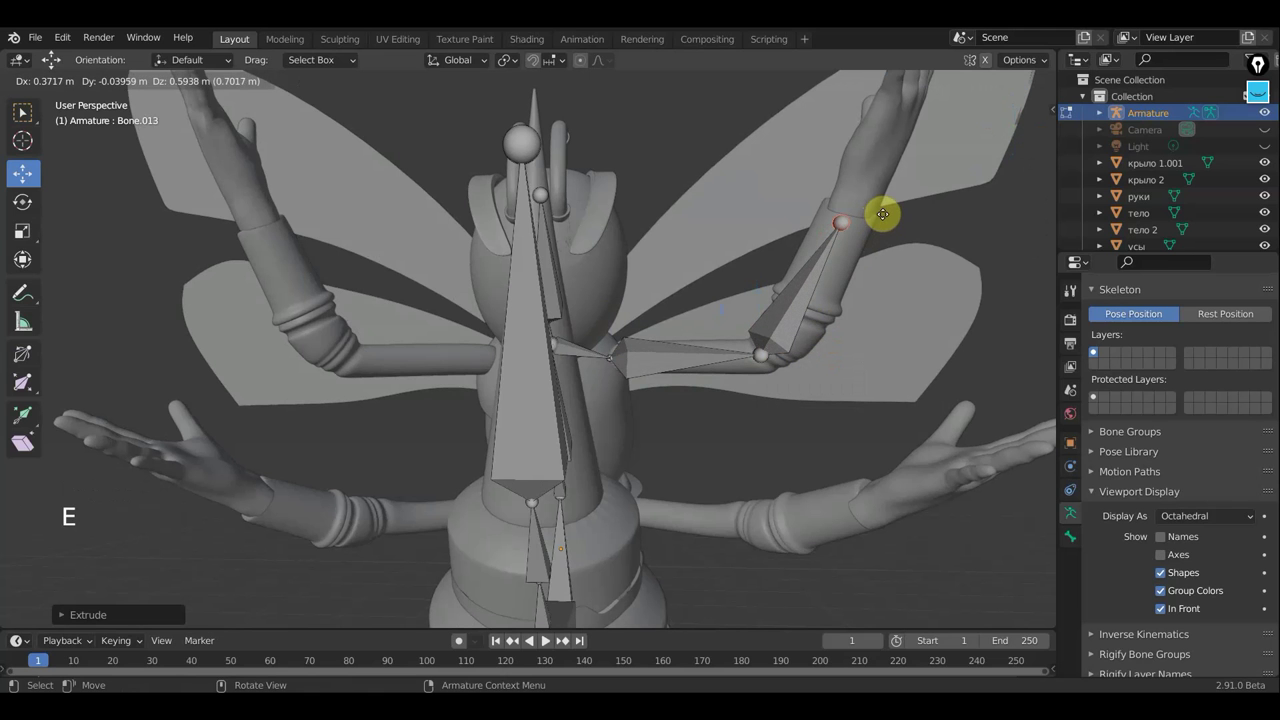
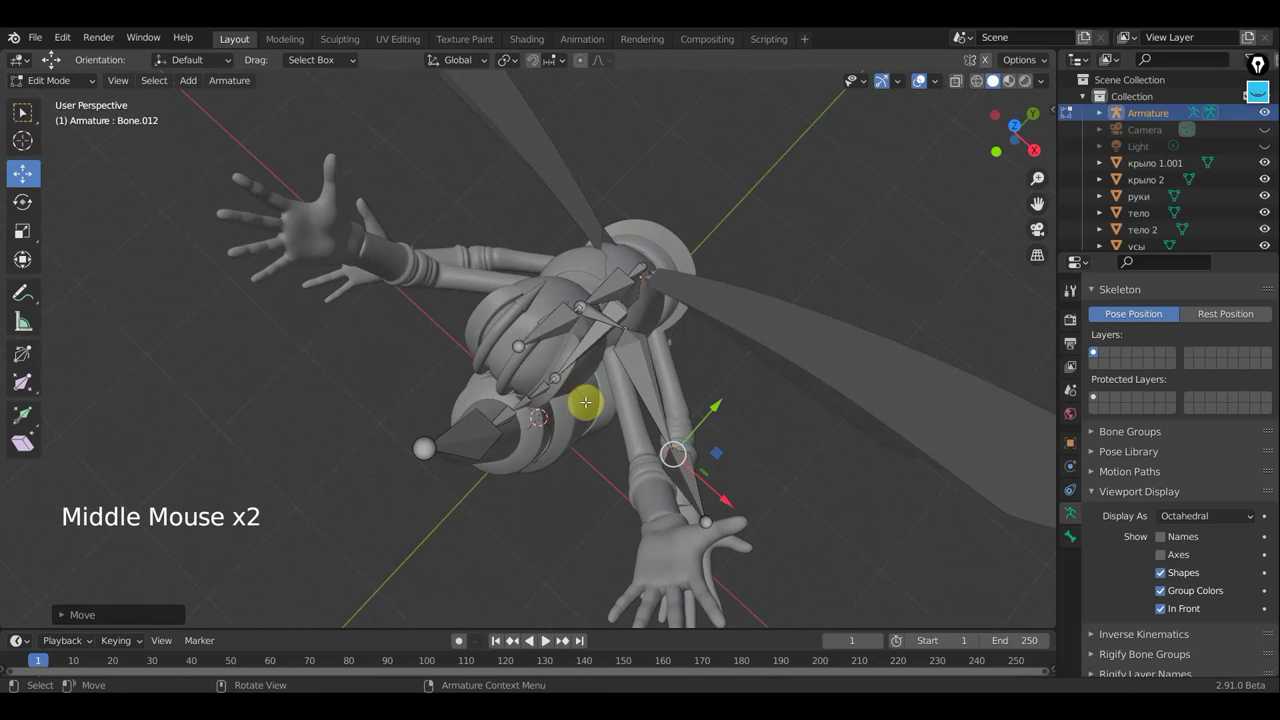
Step: Move the elbow joint from top view and the forearm tip onto the wrist from front view
{"action": "key", "text": "KP_7"}
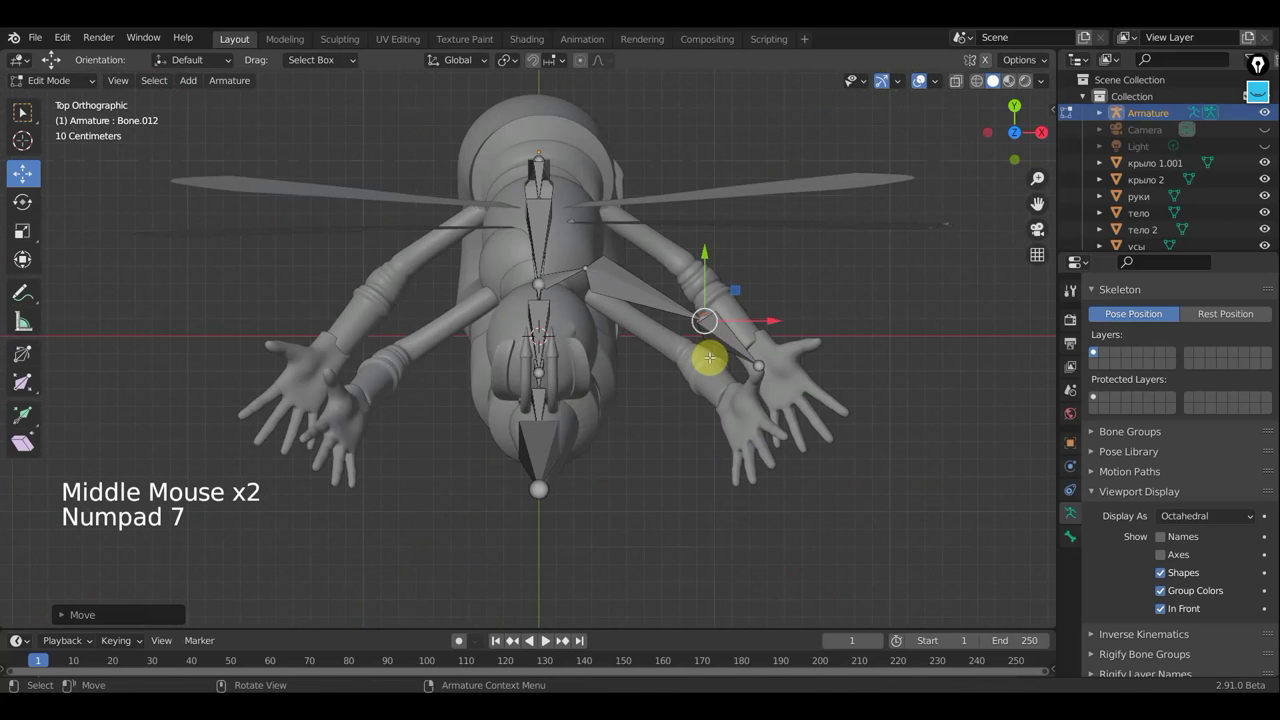
{"action": "key", "text": "g"}
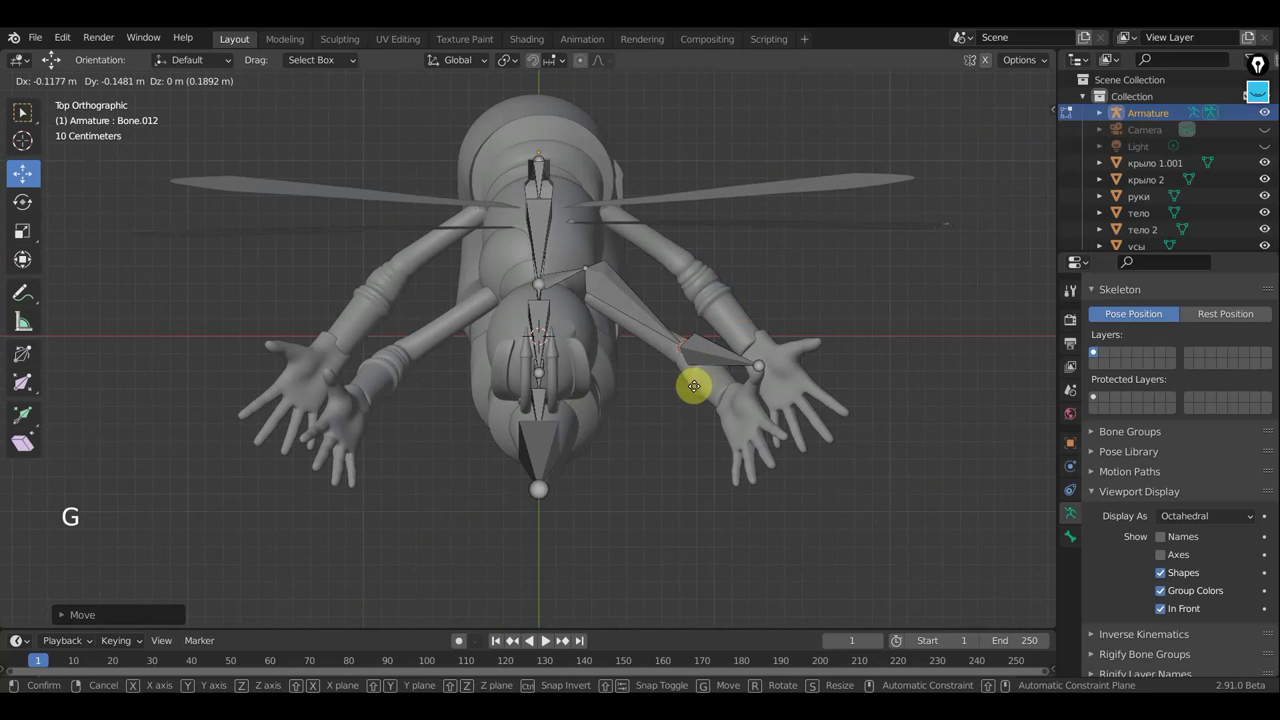
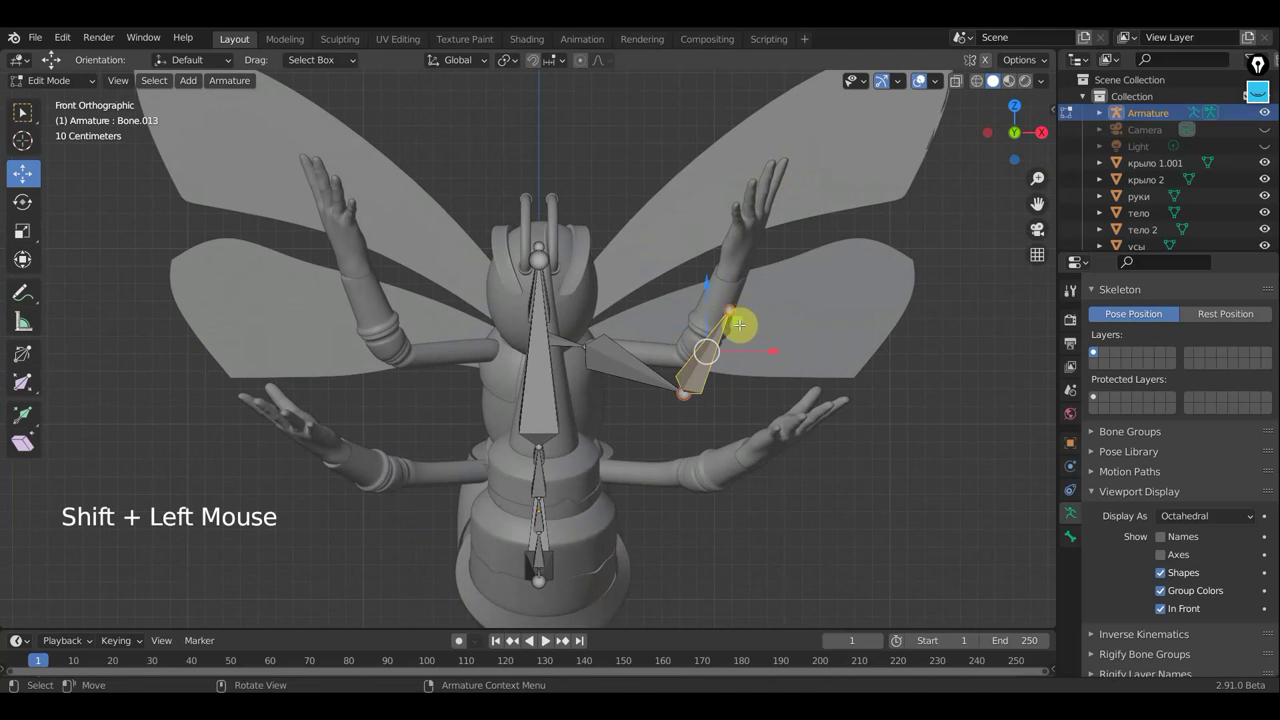
{"action": "key", "text": "g"}
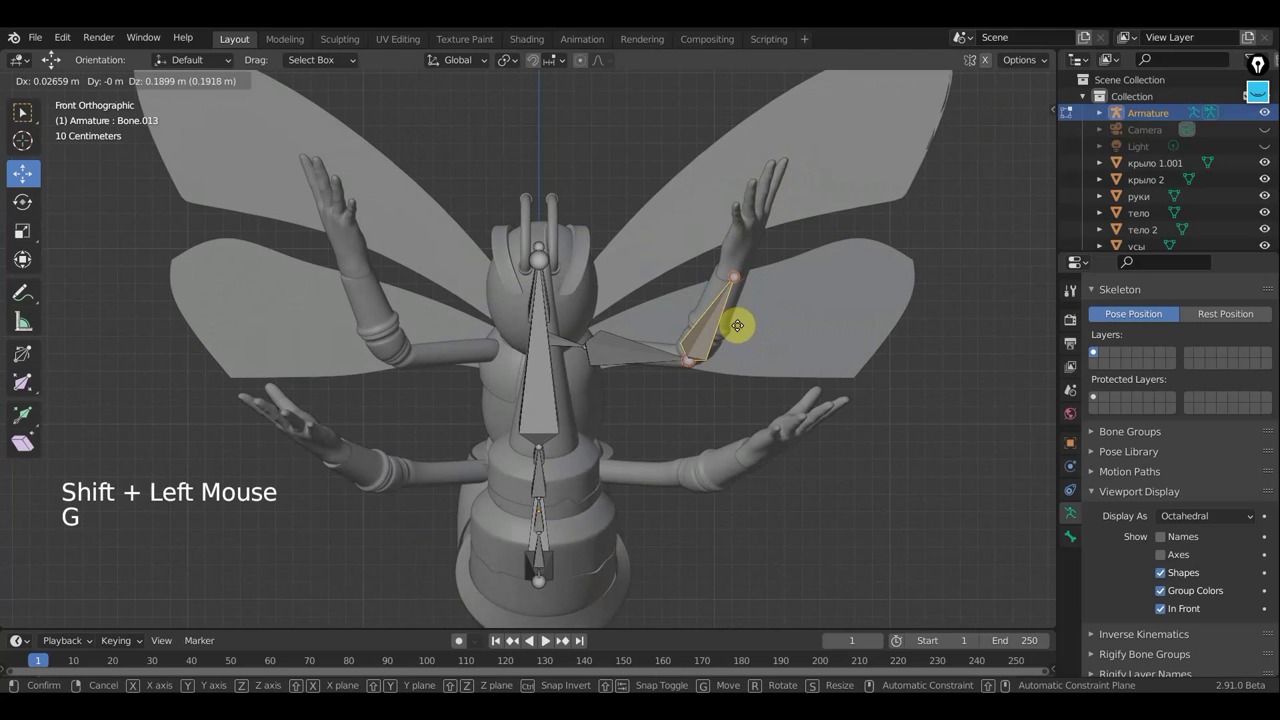
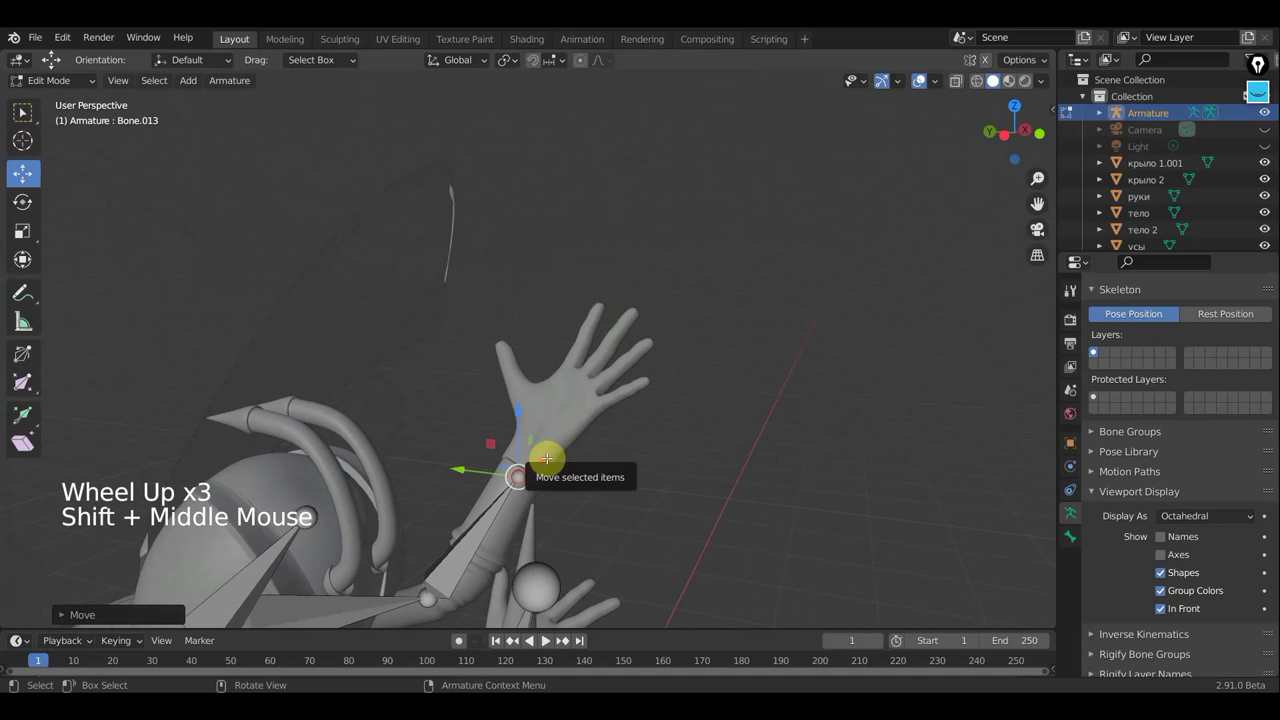
Step: Extrude bones from the wrist into the hand, undoing and rotating to correct their direction
{"action": "key", "text": "e"}
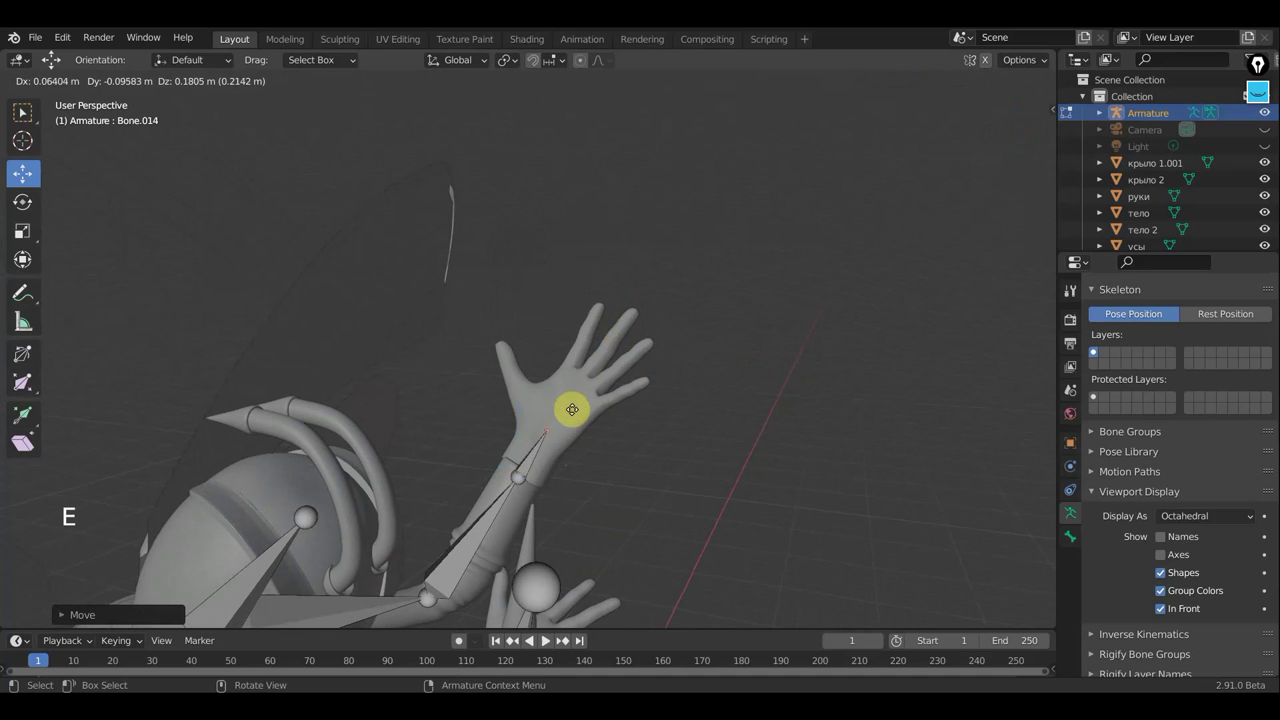
{"action": "key", "text": "e"}
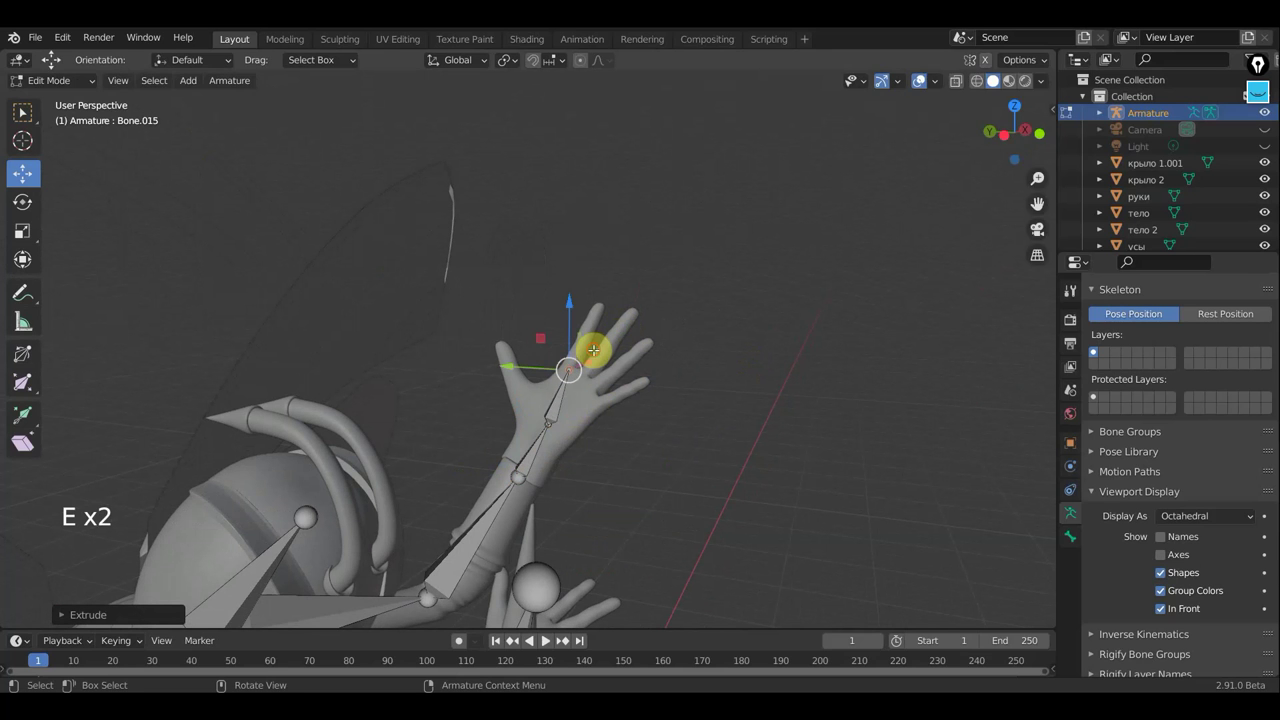
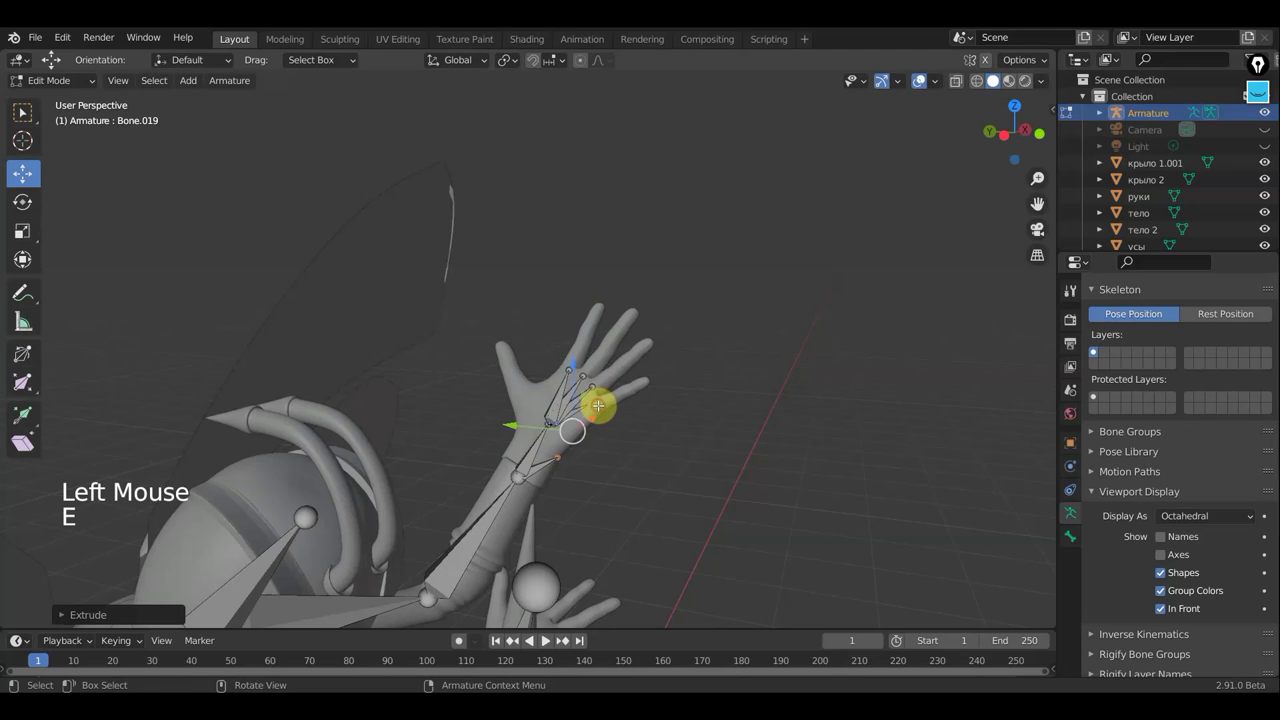
{"action": "key", "text": "ctrl+z"}
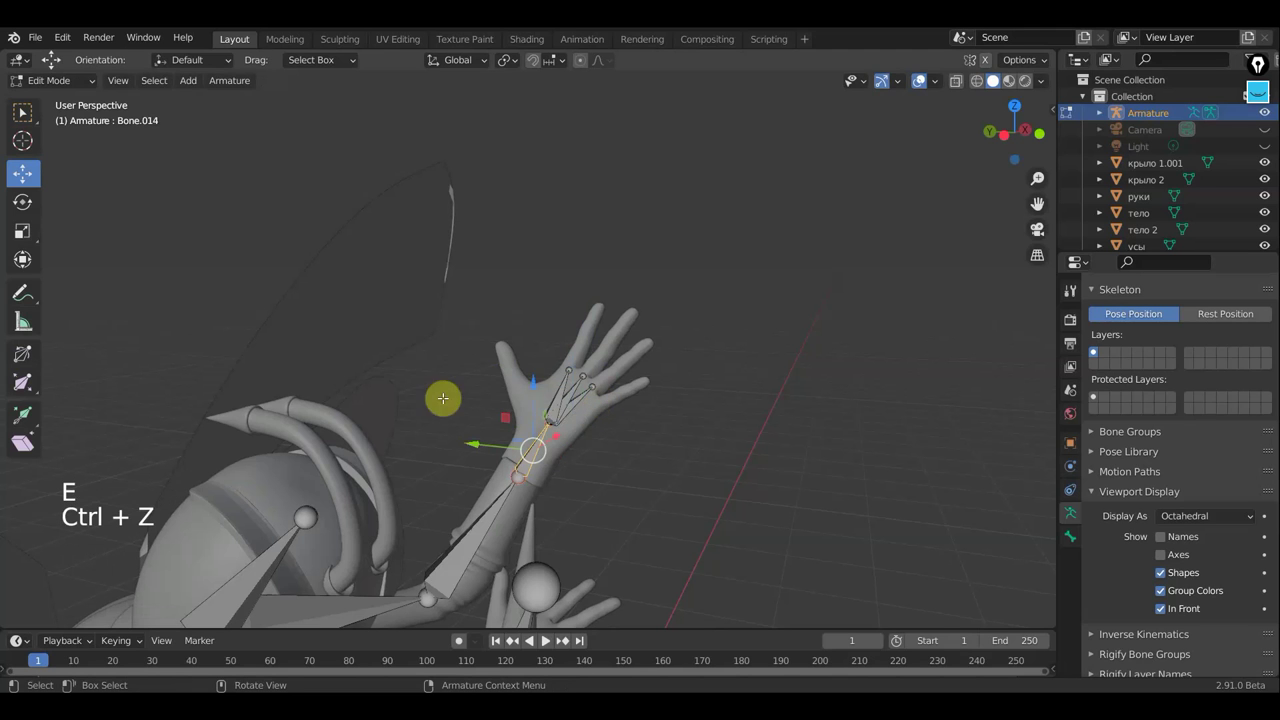
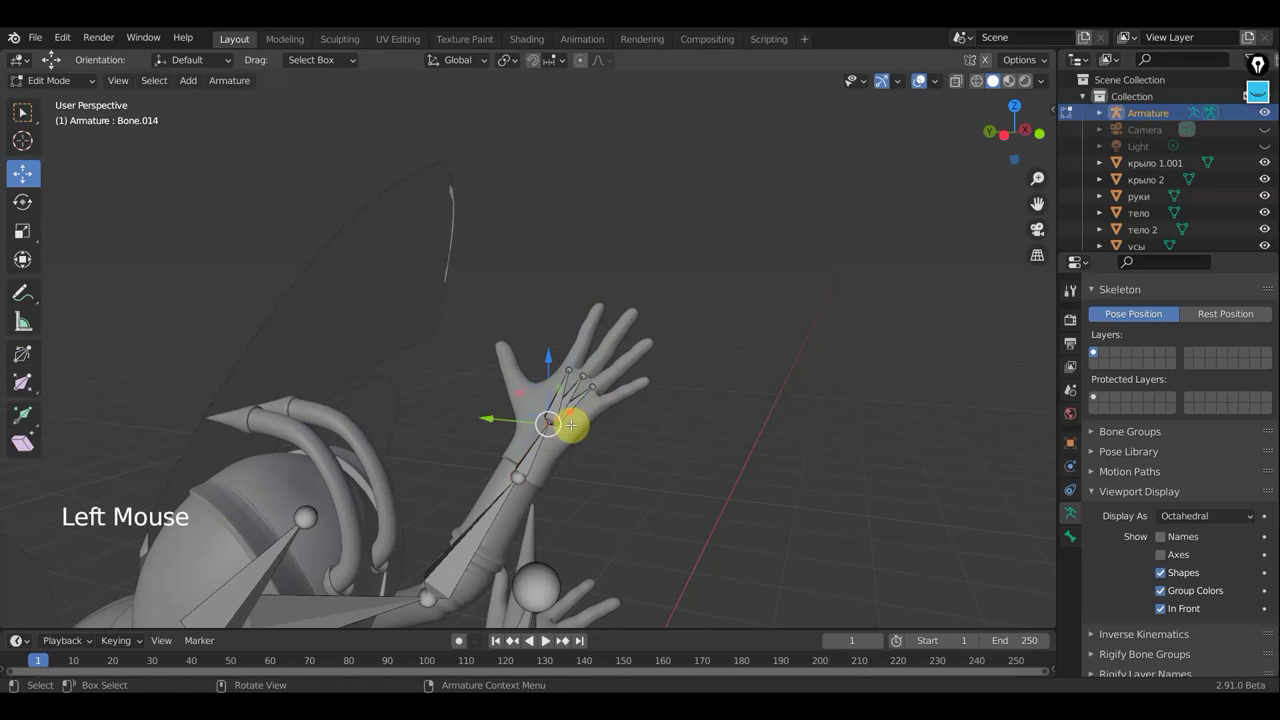
{"action": "key", "text": "e"}
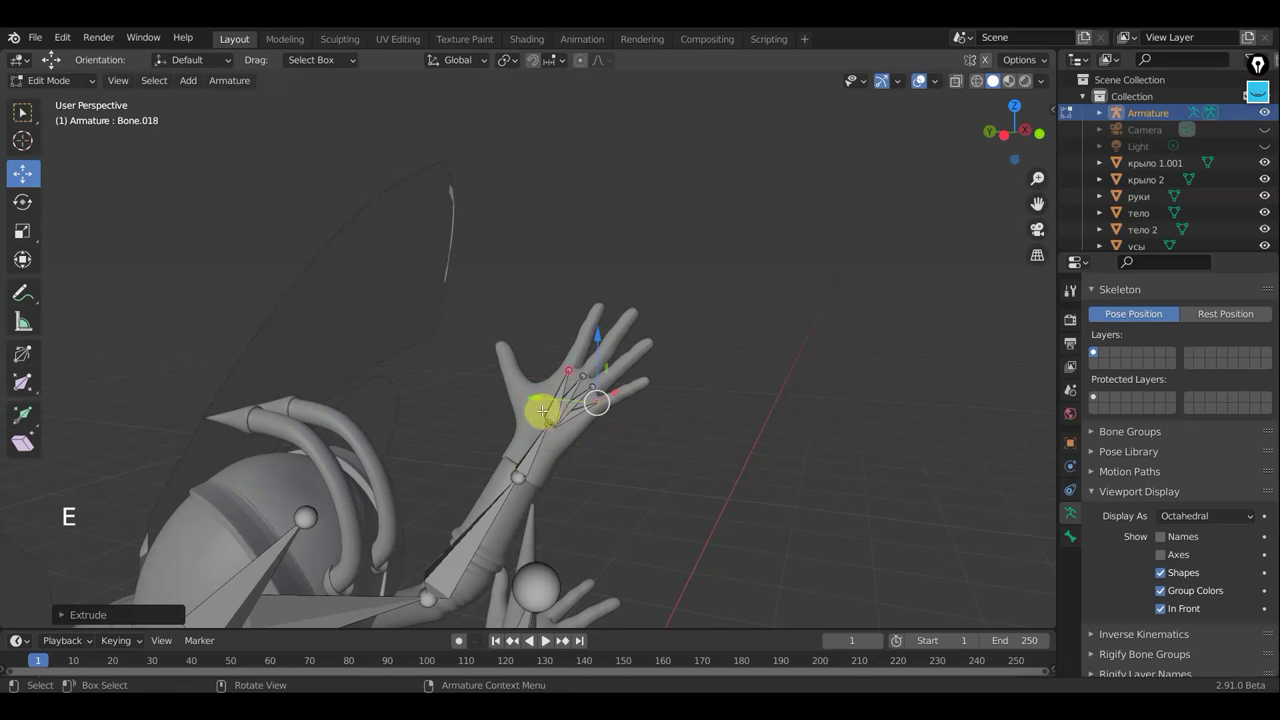
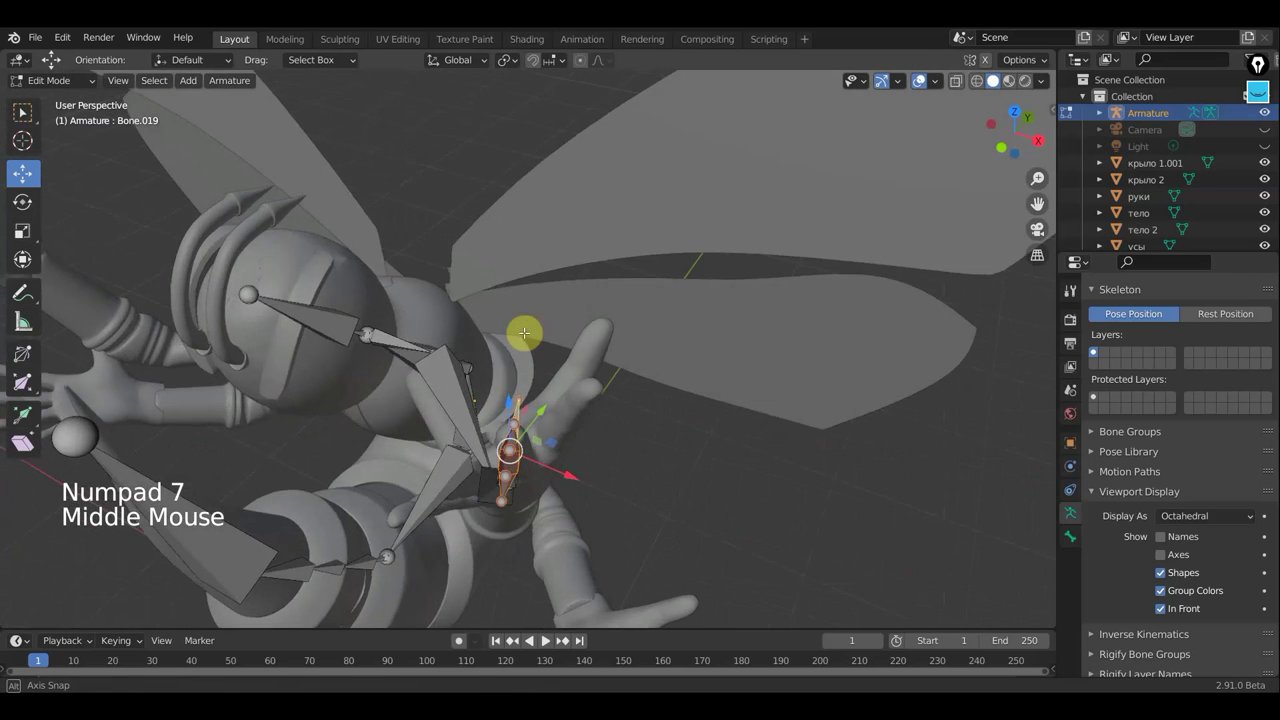
{"action": "key", "text": "r"}
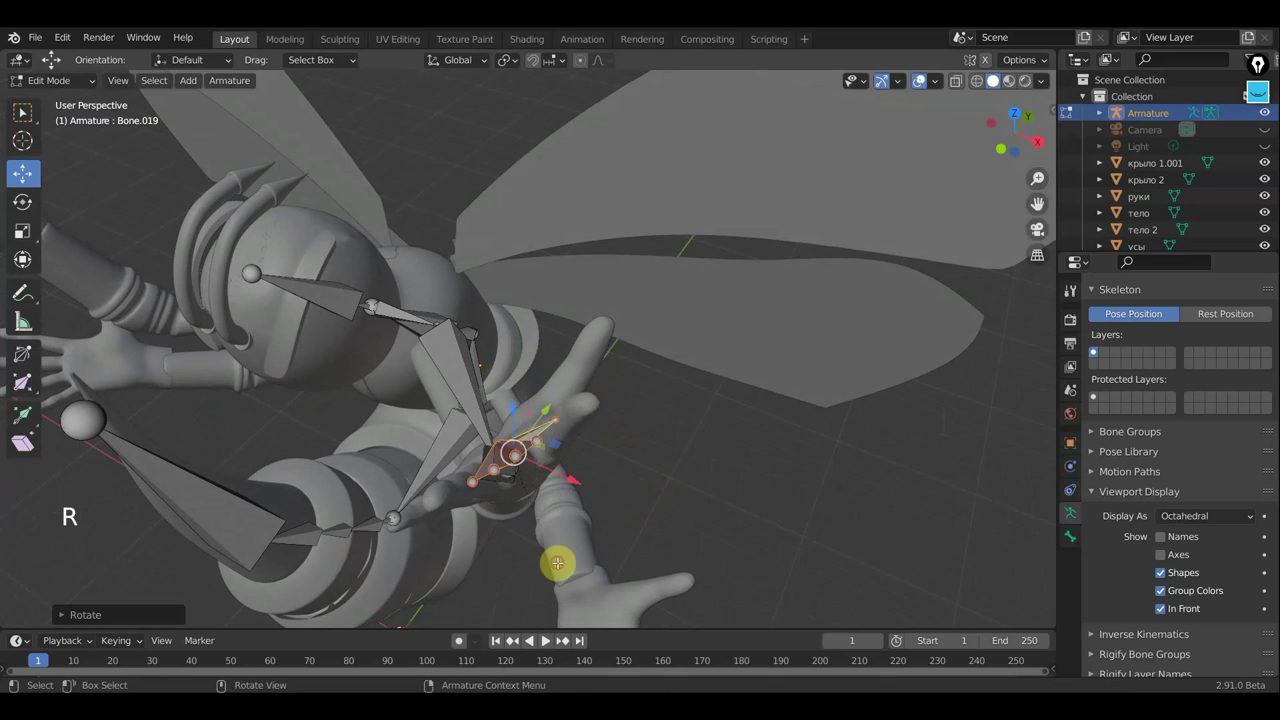
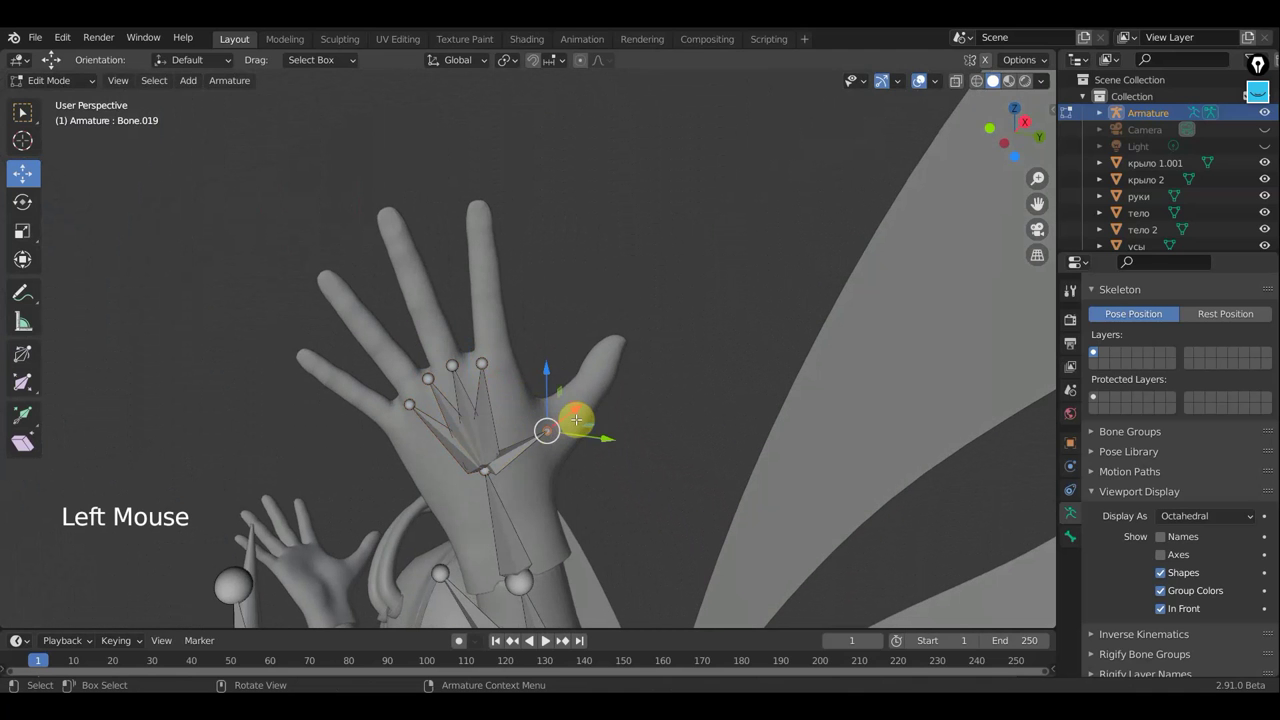
{"action": "key", "text": "e"}
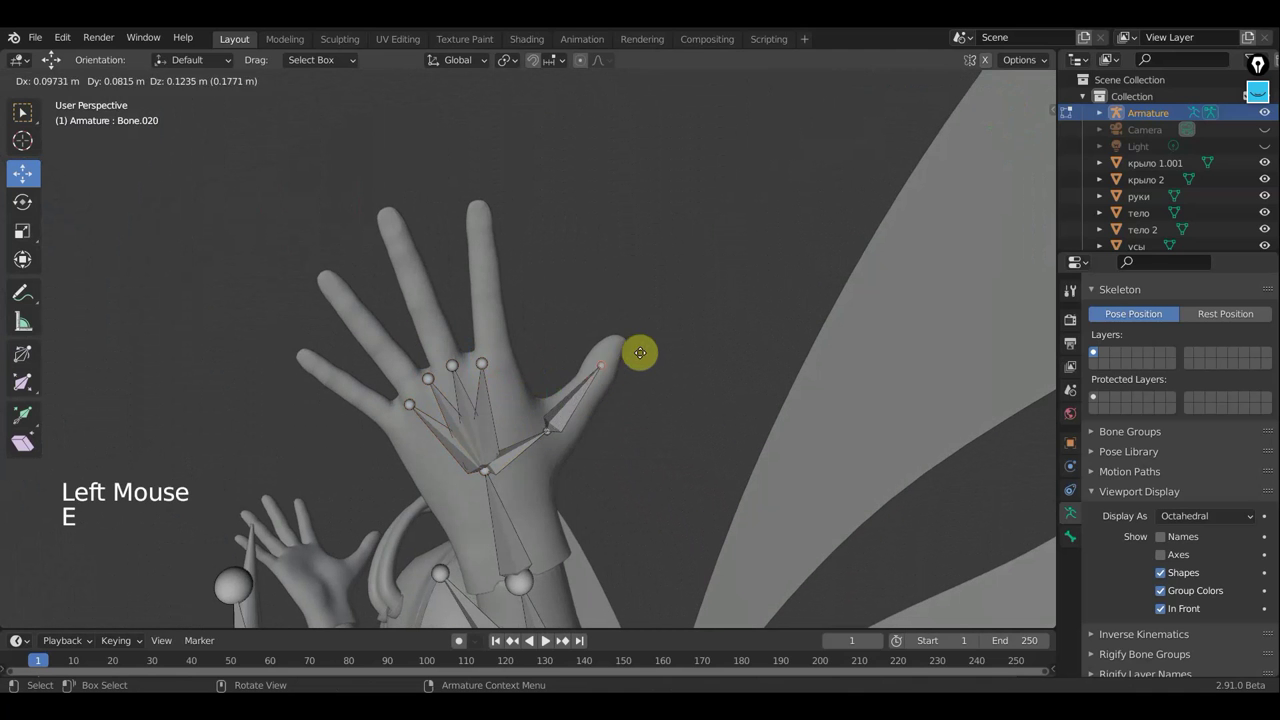
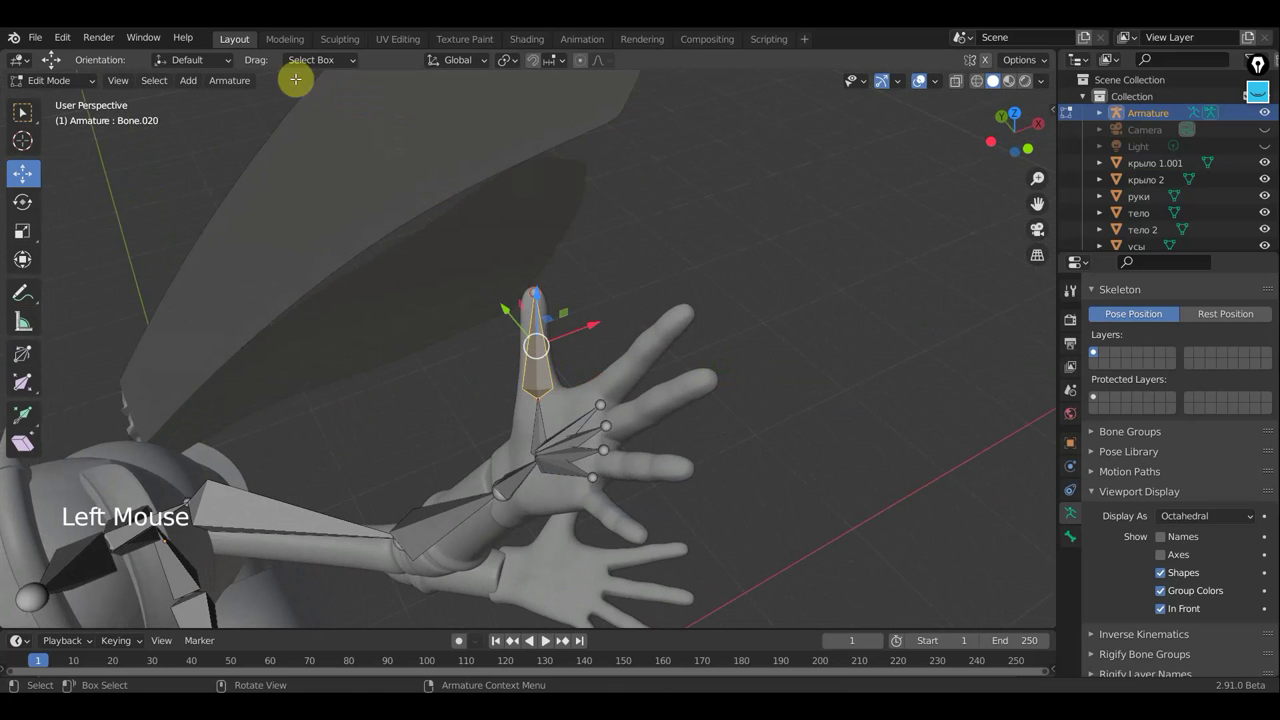
Step: Browse the Armature menu's bone-editing commands to place a bone along a finger
{"action": "left_click", "coordinate": [241, 93]}
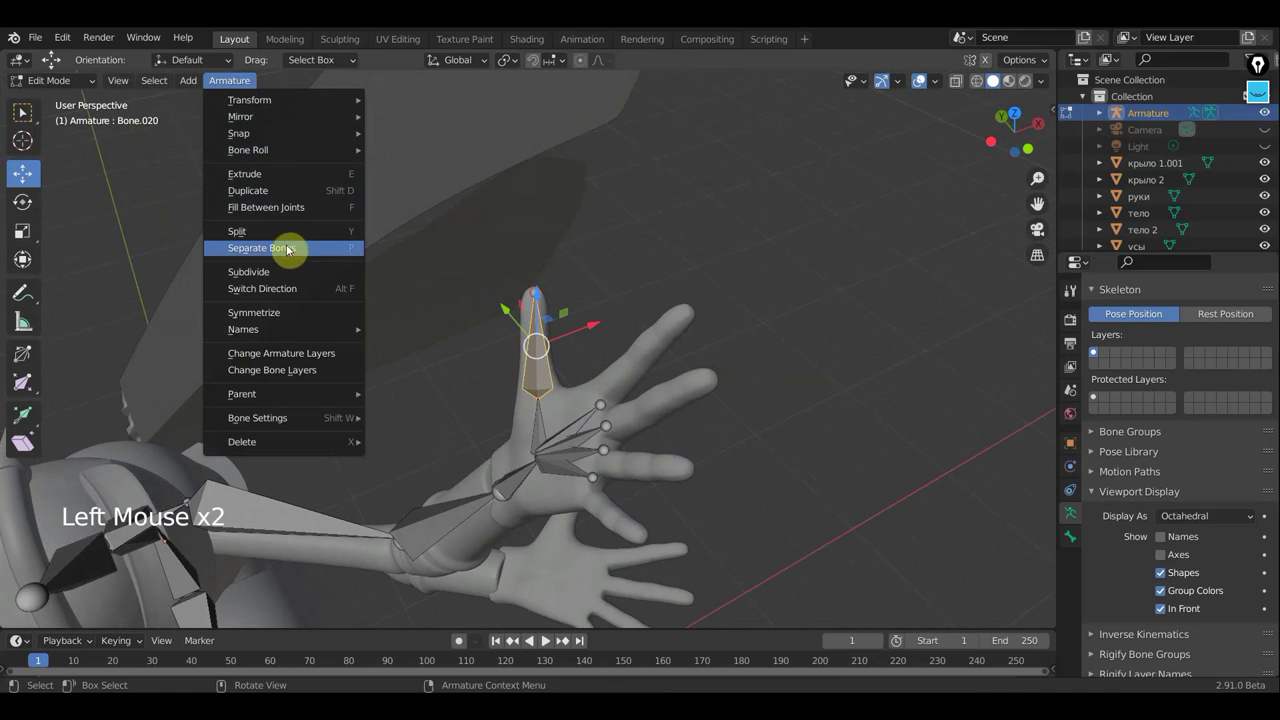
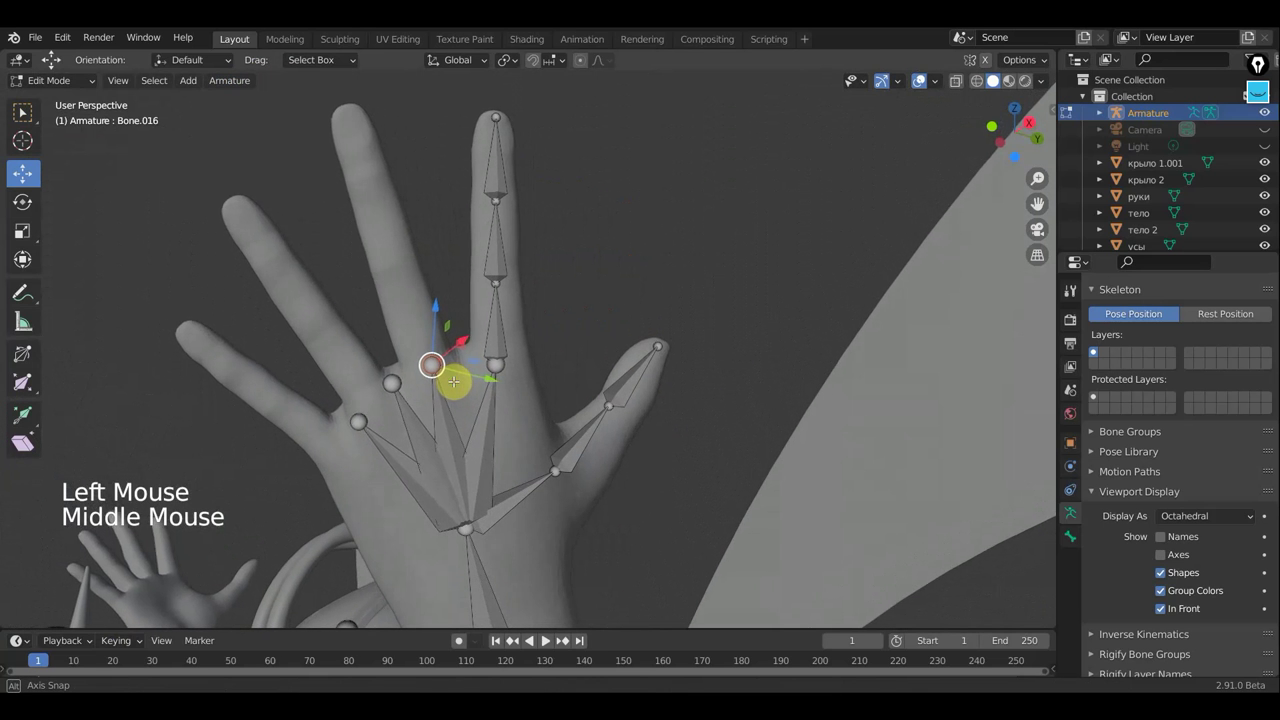
Step: Extrude bone chains from the palm into the fingers and thumb, adjusting the bone tips
{"action": "key", "text": "e"}
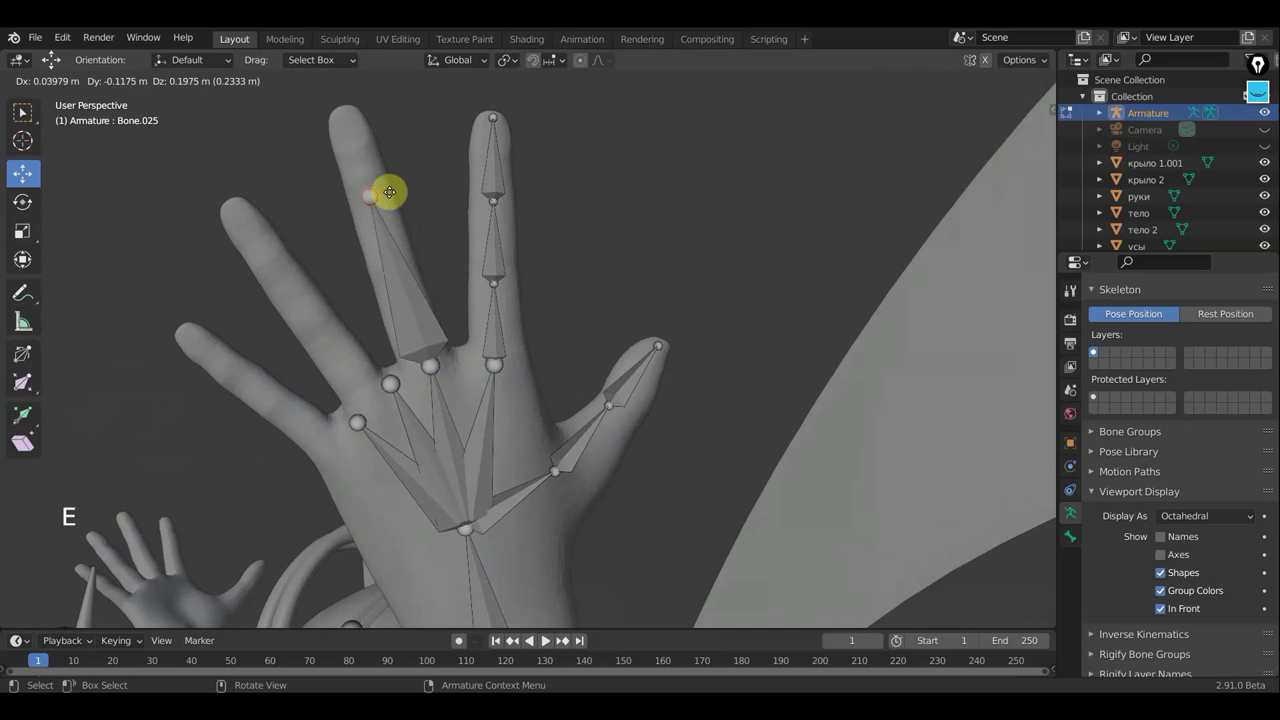
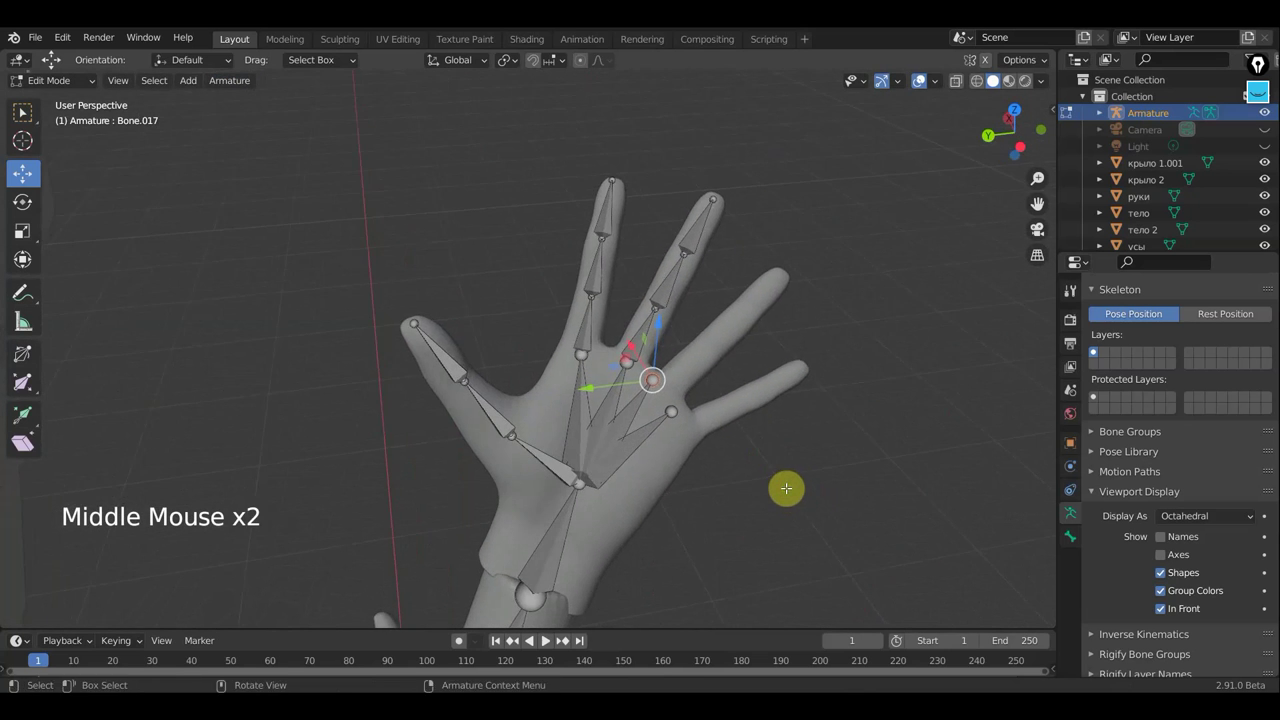
{"action": "key", "text": "g"}
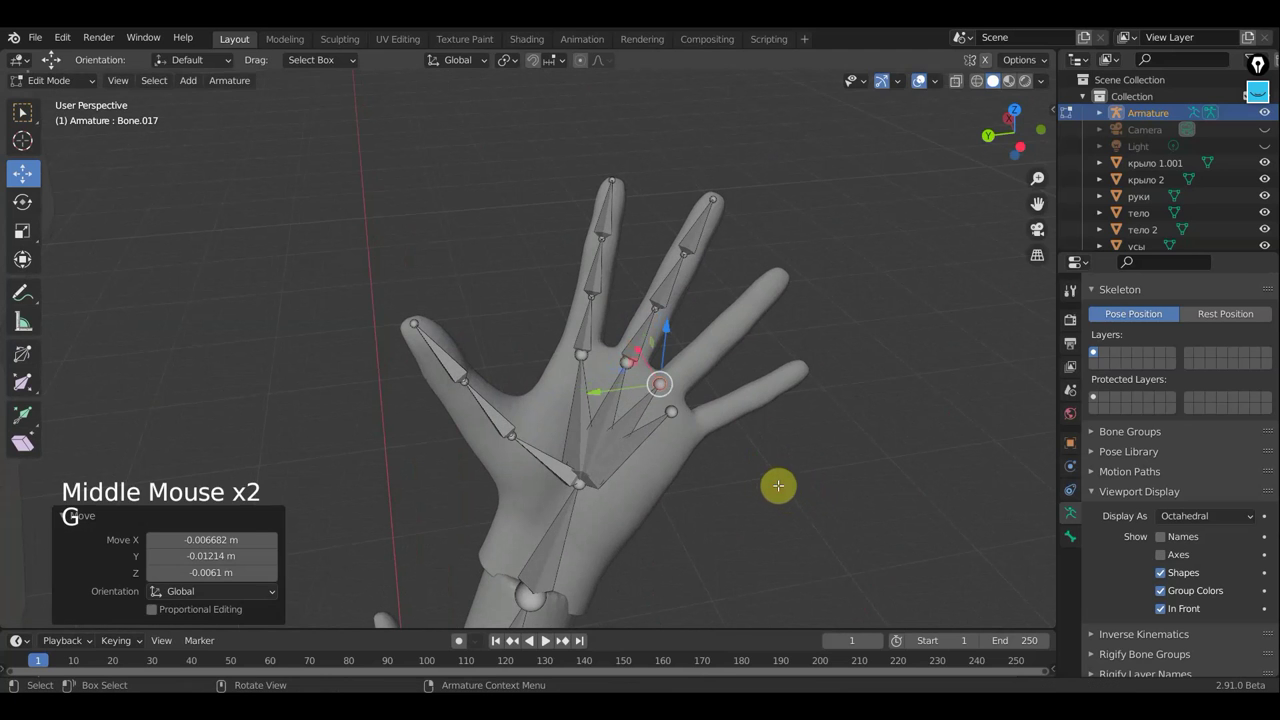
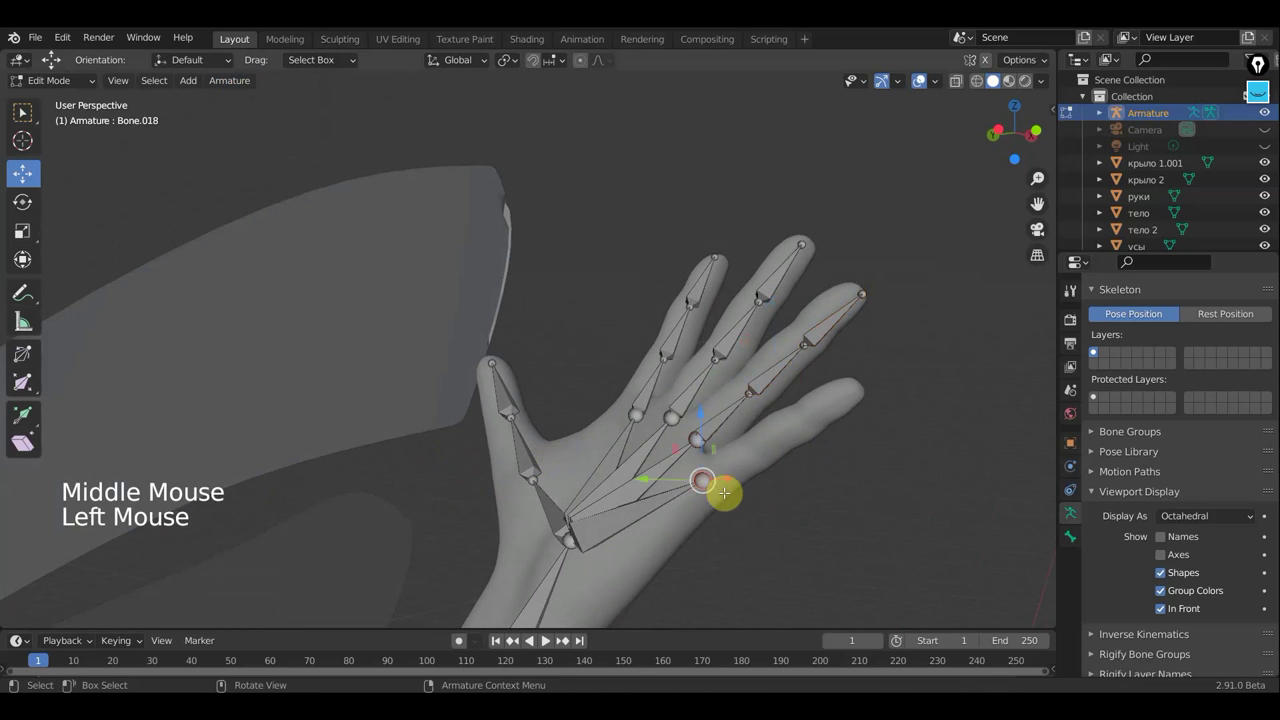
{"action": "key", "text": "e"}
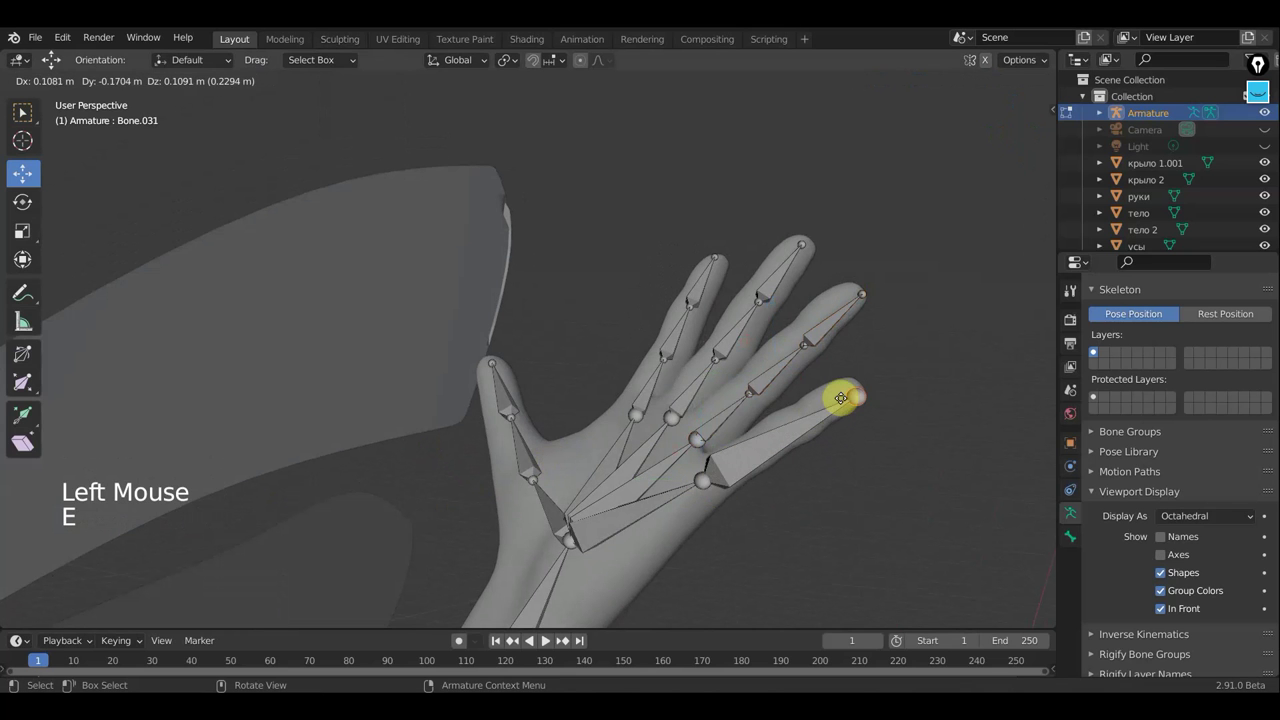
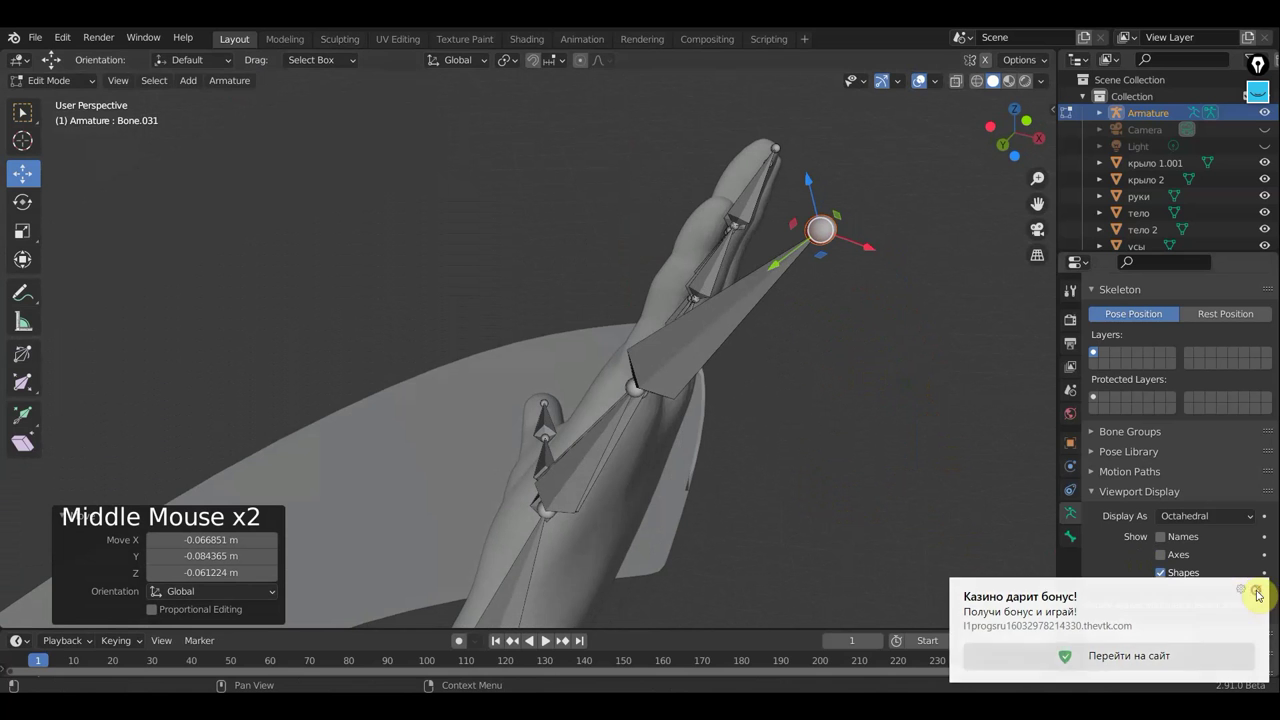
{"action": "key", "text": "g"}
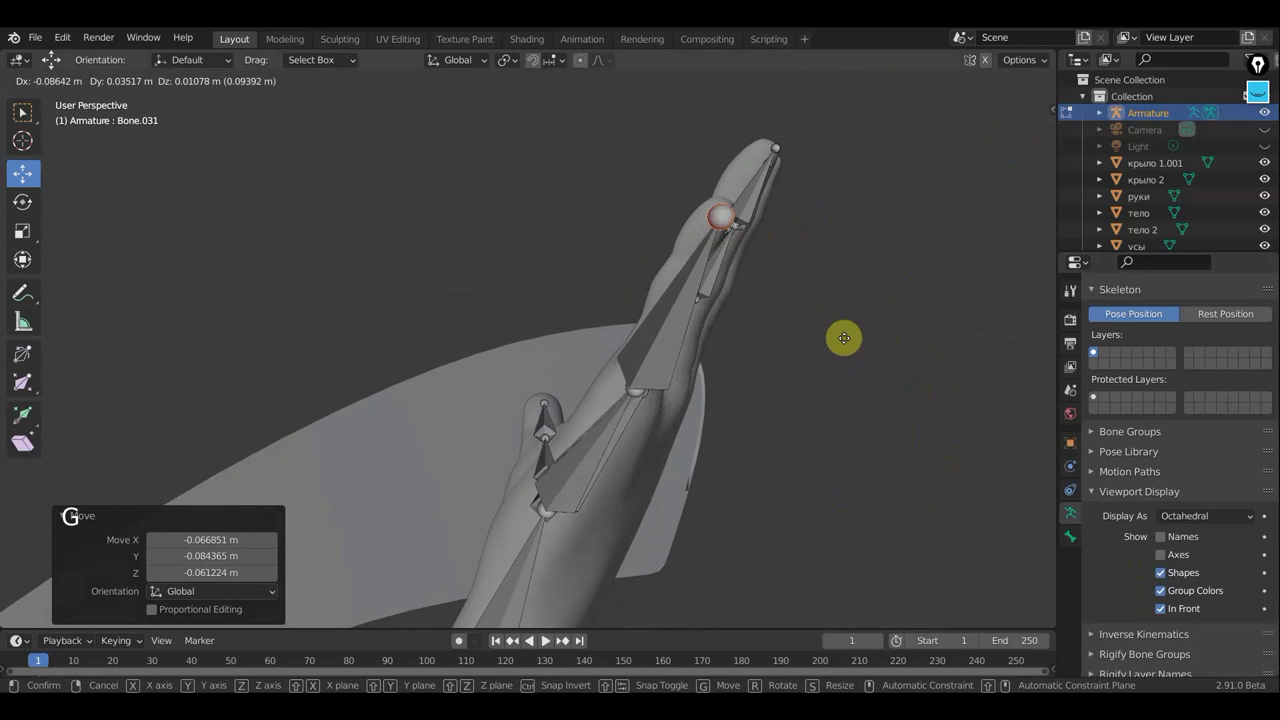
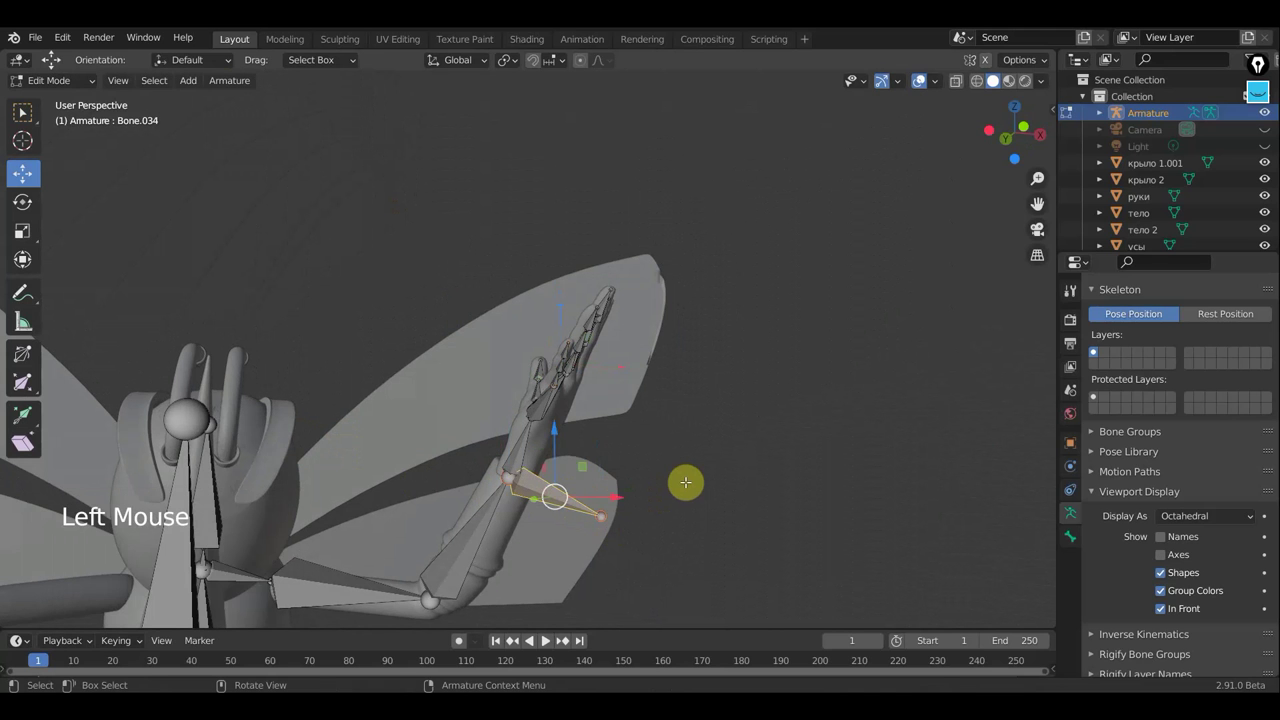
Step: Bring up the bone parenting options for attaching the hand bones to the arm chain
{"action": "key", "text": "alt+p"}
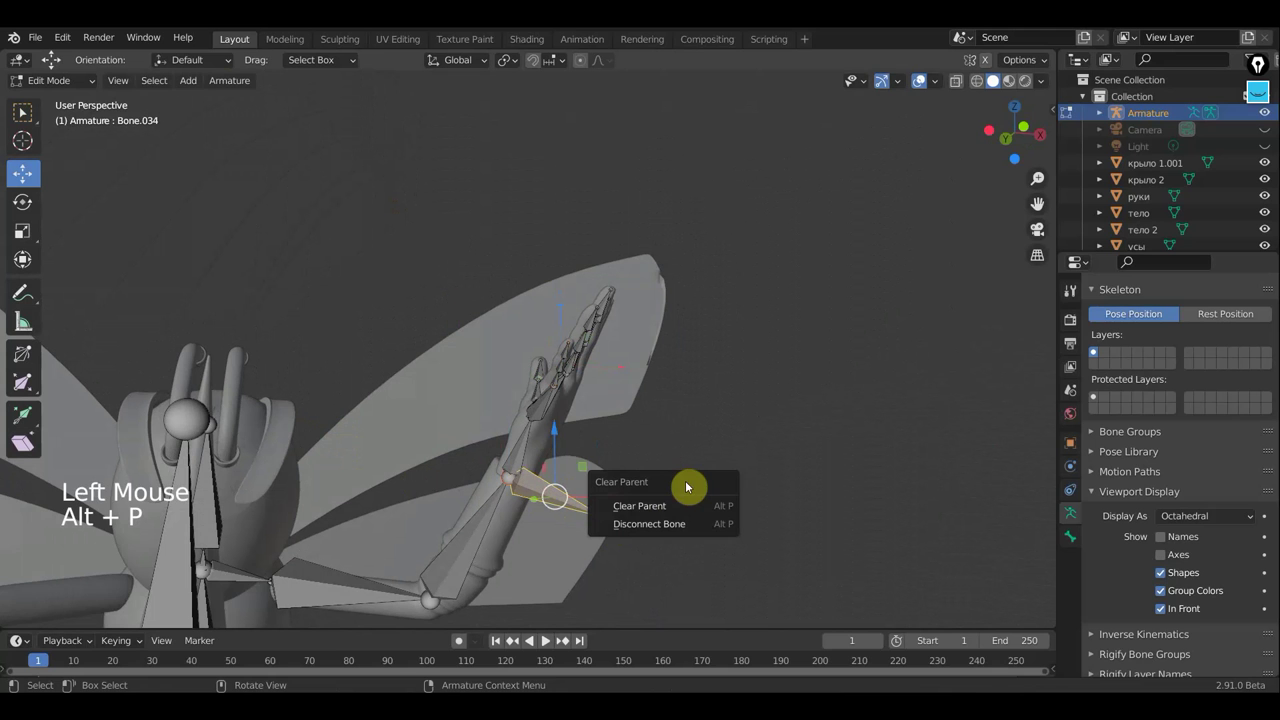
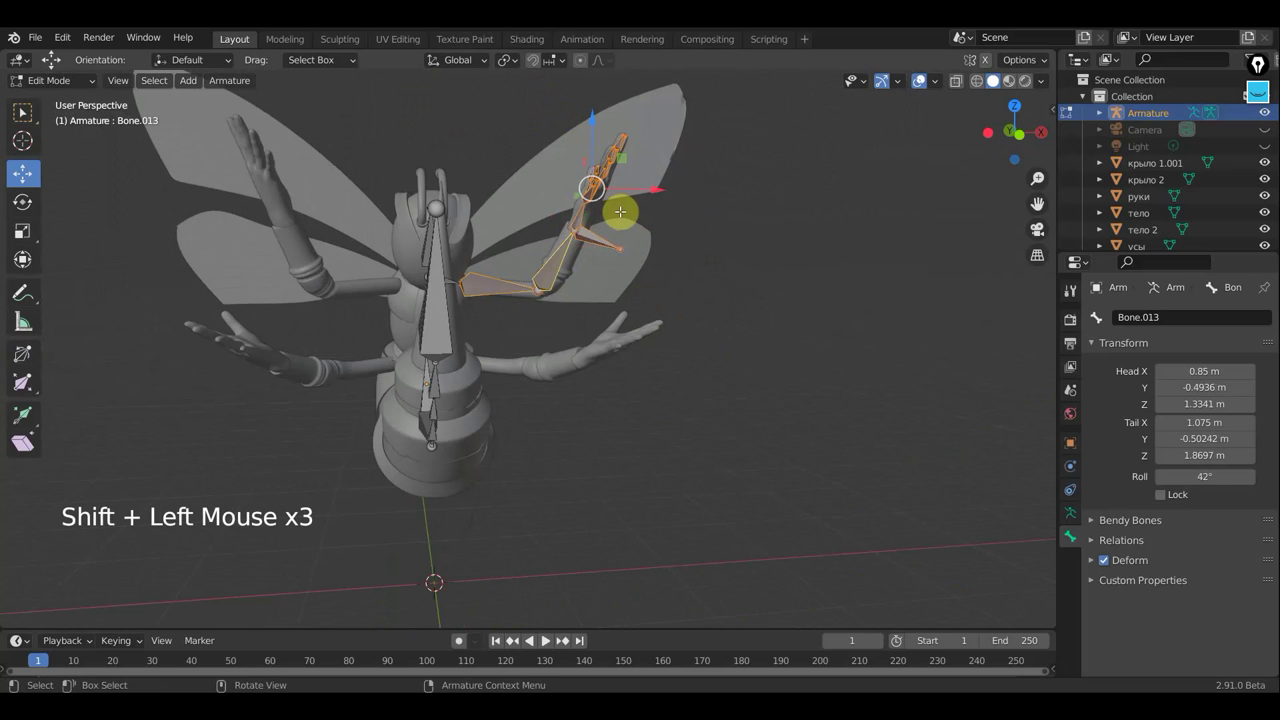
Step: Duplicate the arm and hand bones and rotate and move the copy into the other arm
{"action": "key", "text": "shift+d"}
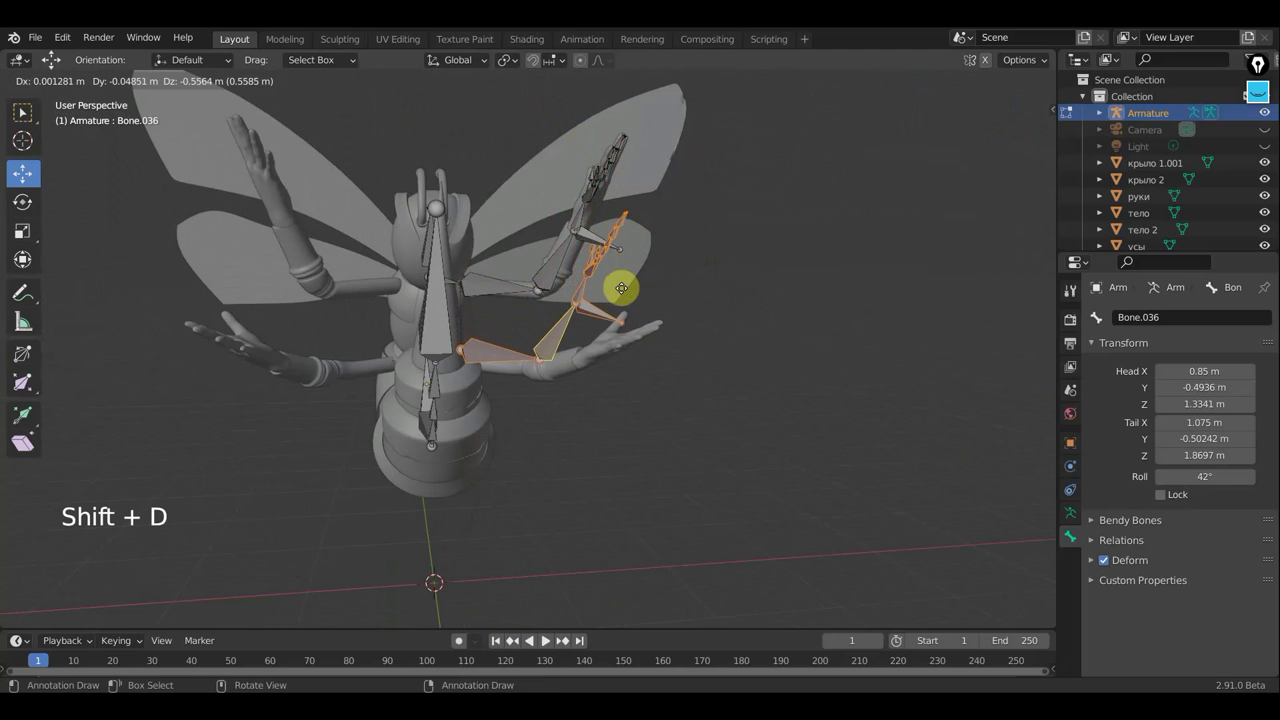
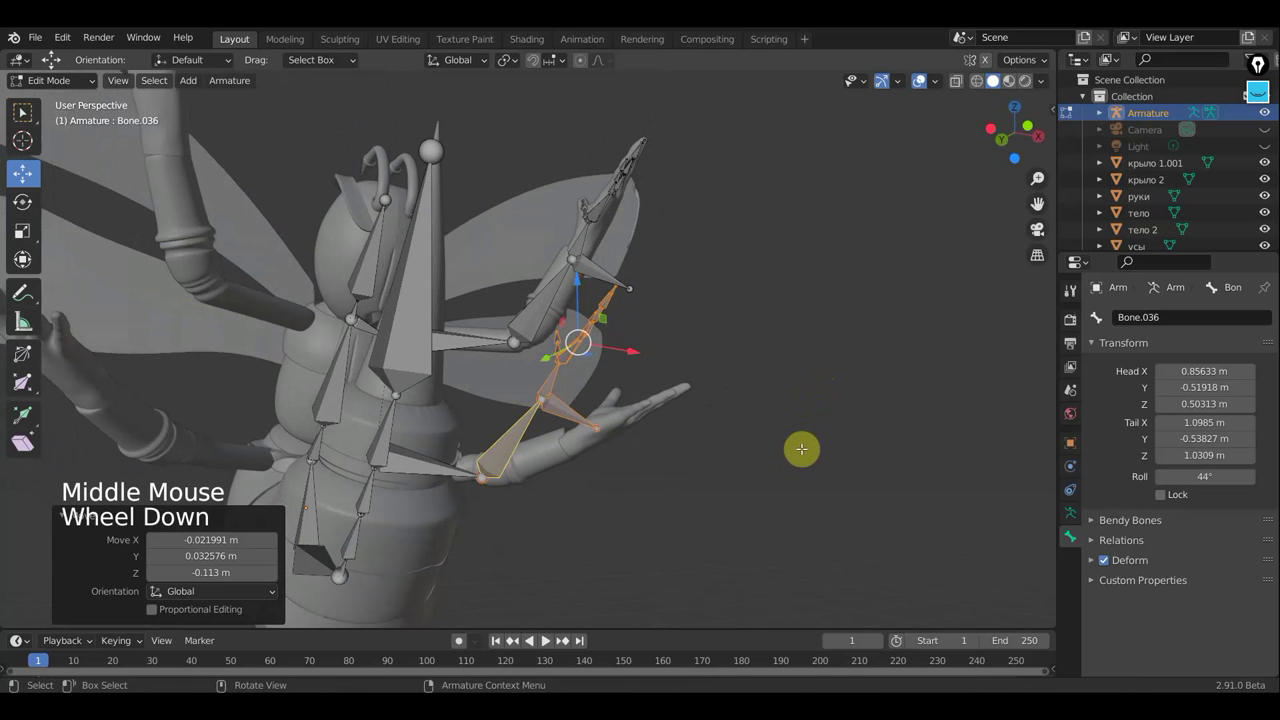
{"action": "key", "text": "r"}
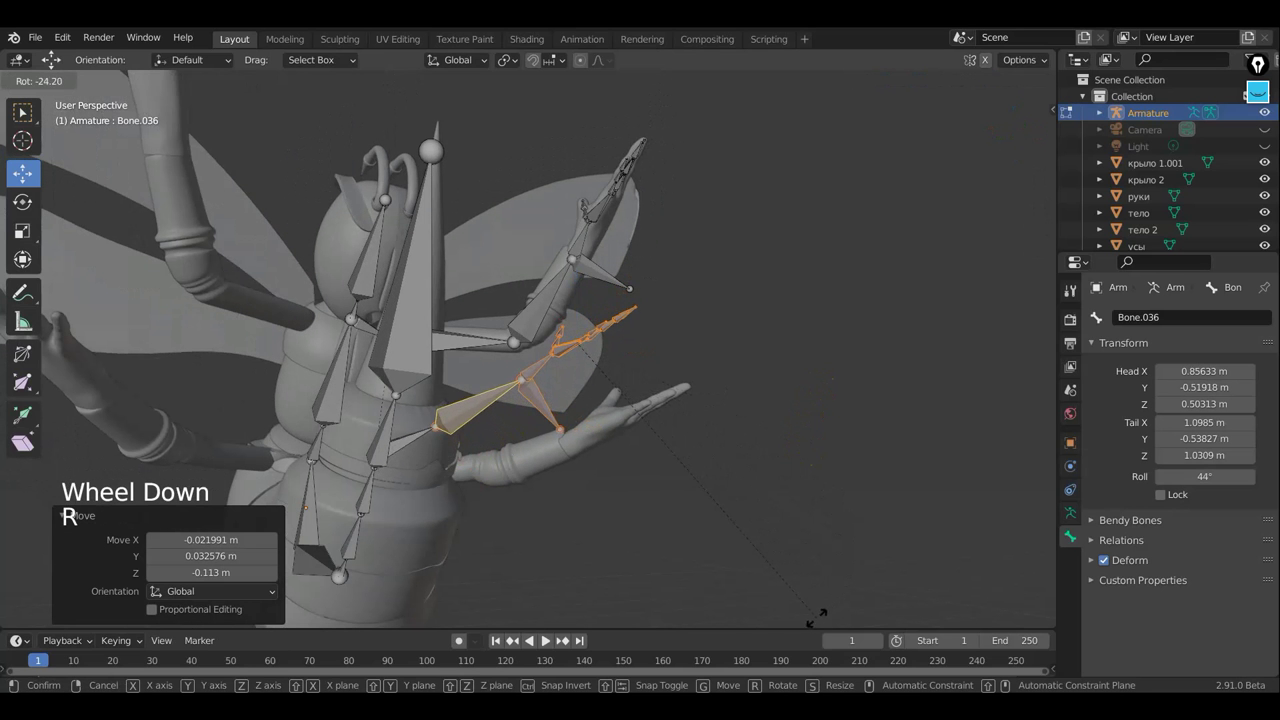
{"action": "key", "text": "g"}
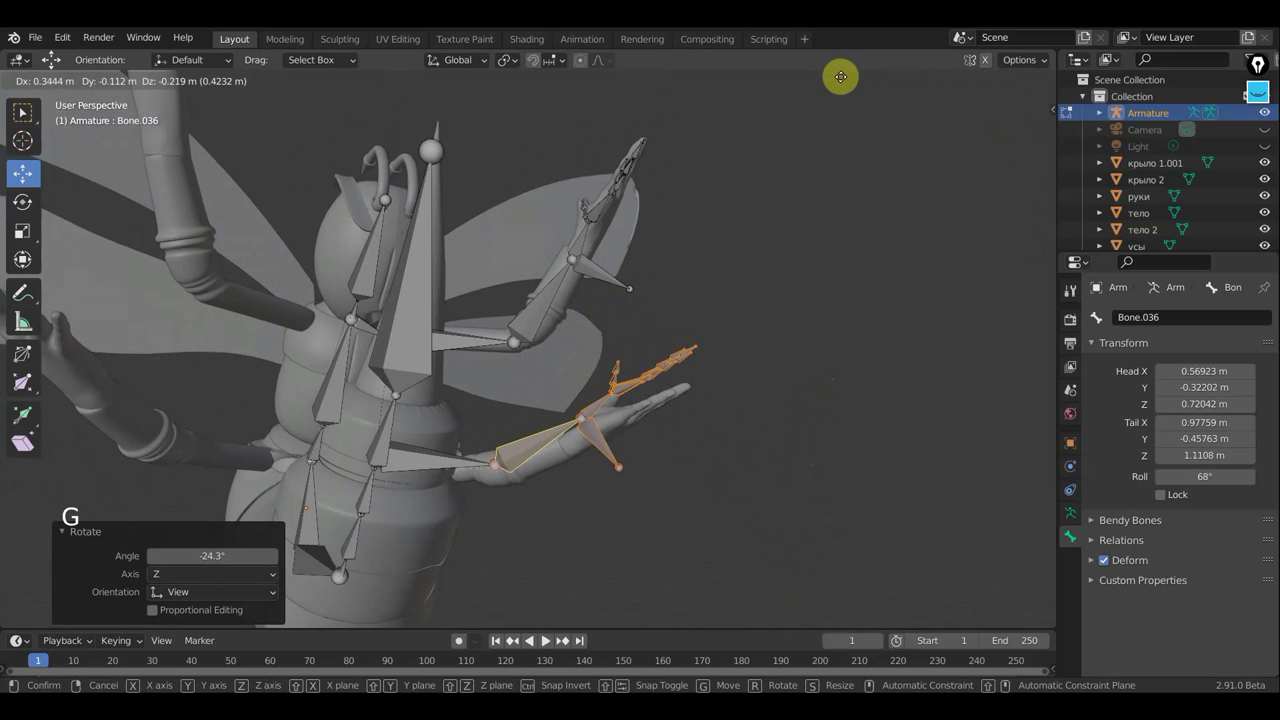
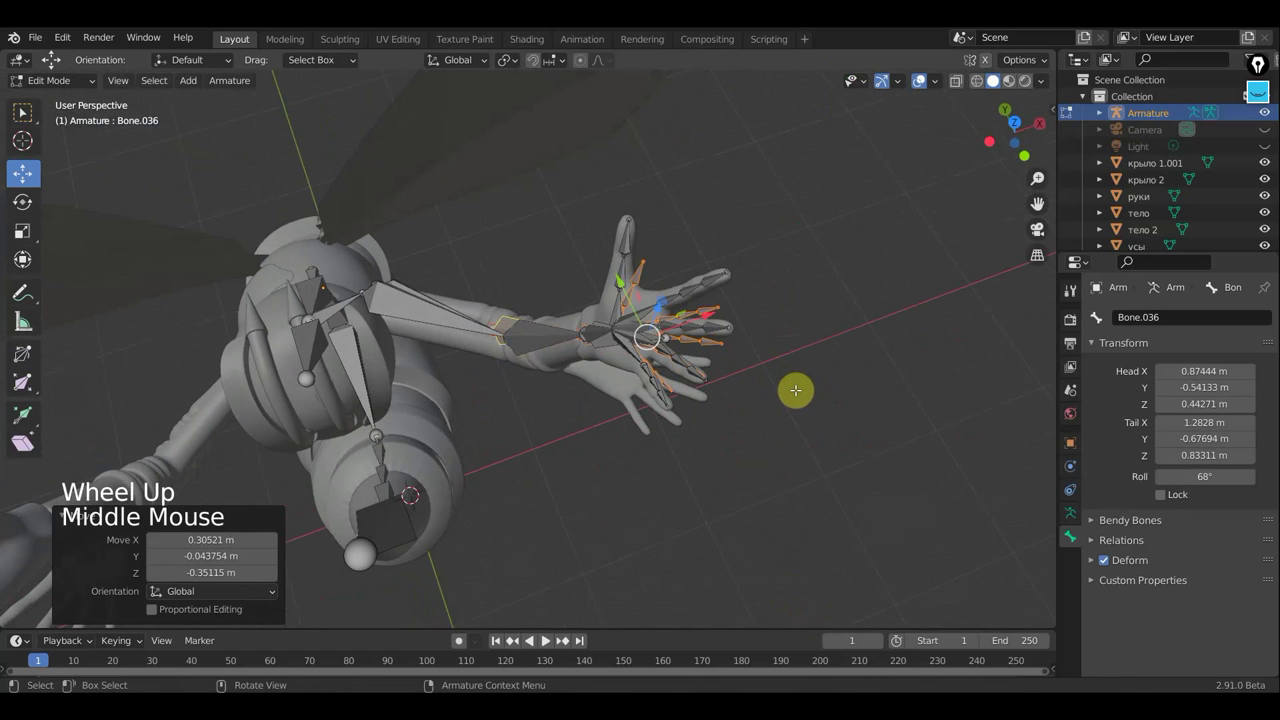
{"action": "key", "text": "r"}
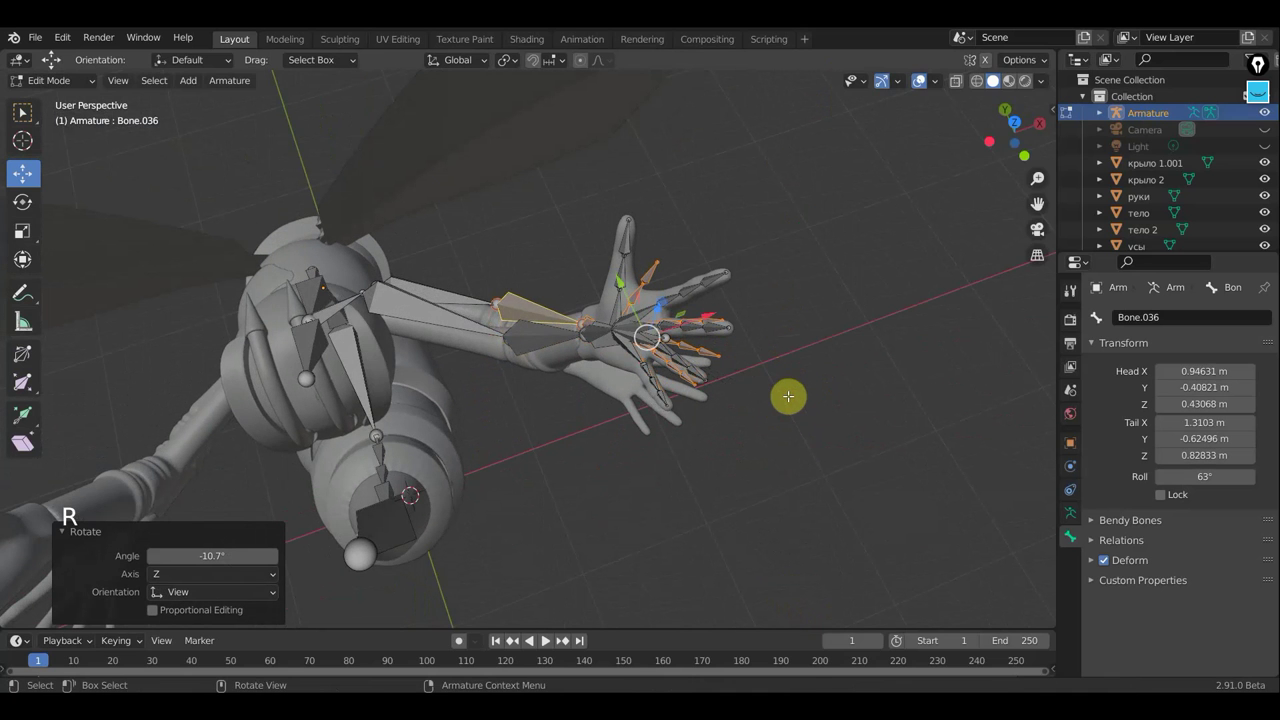
{"action": "key", "text": "g"}
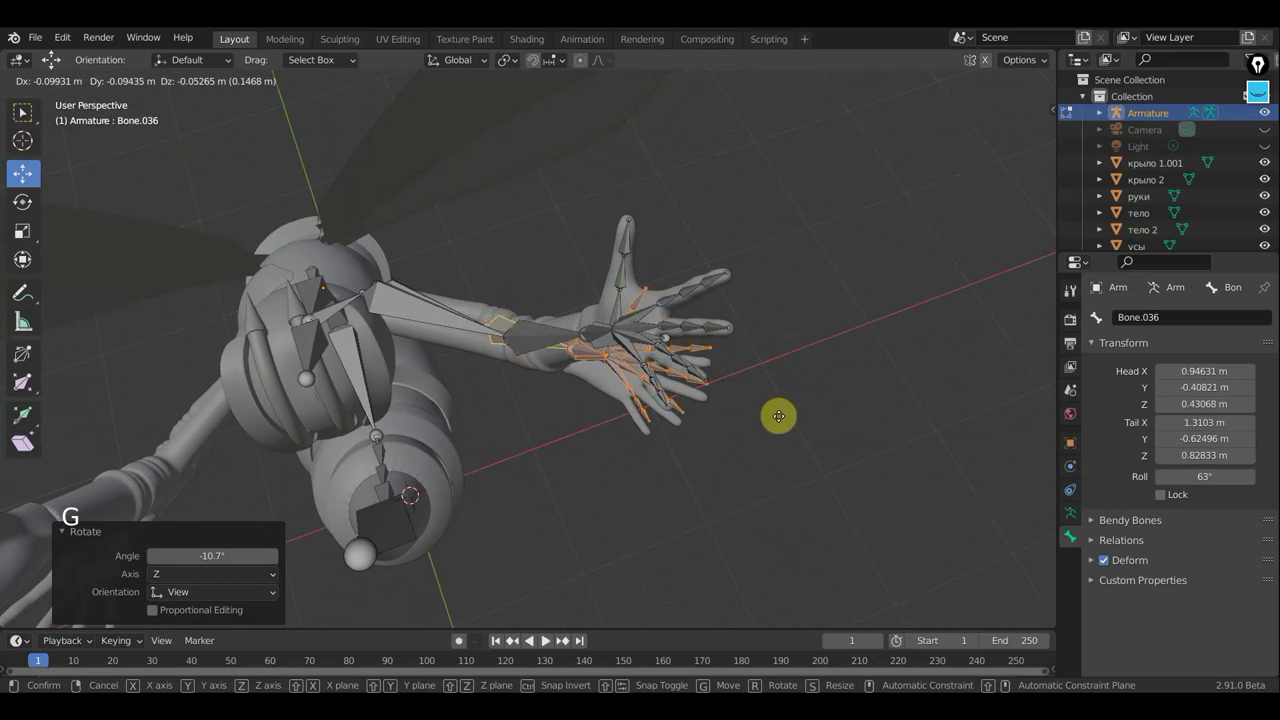
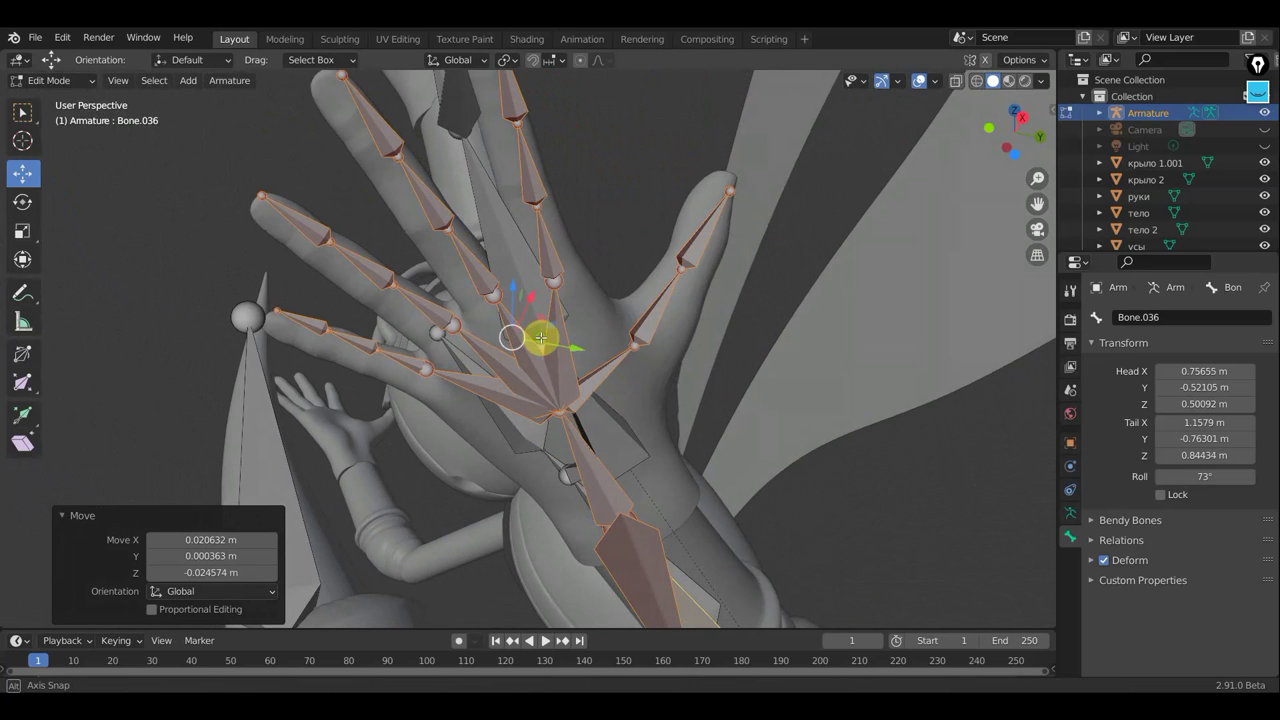
Step: Fit the copied finger bones into the other hand, nudging a bone end into place
{"action": "scroll", "scroll_direction": "down", "scroll_amount": 3}
{"action": "key", "text": "r"}
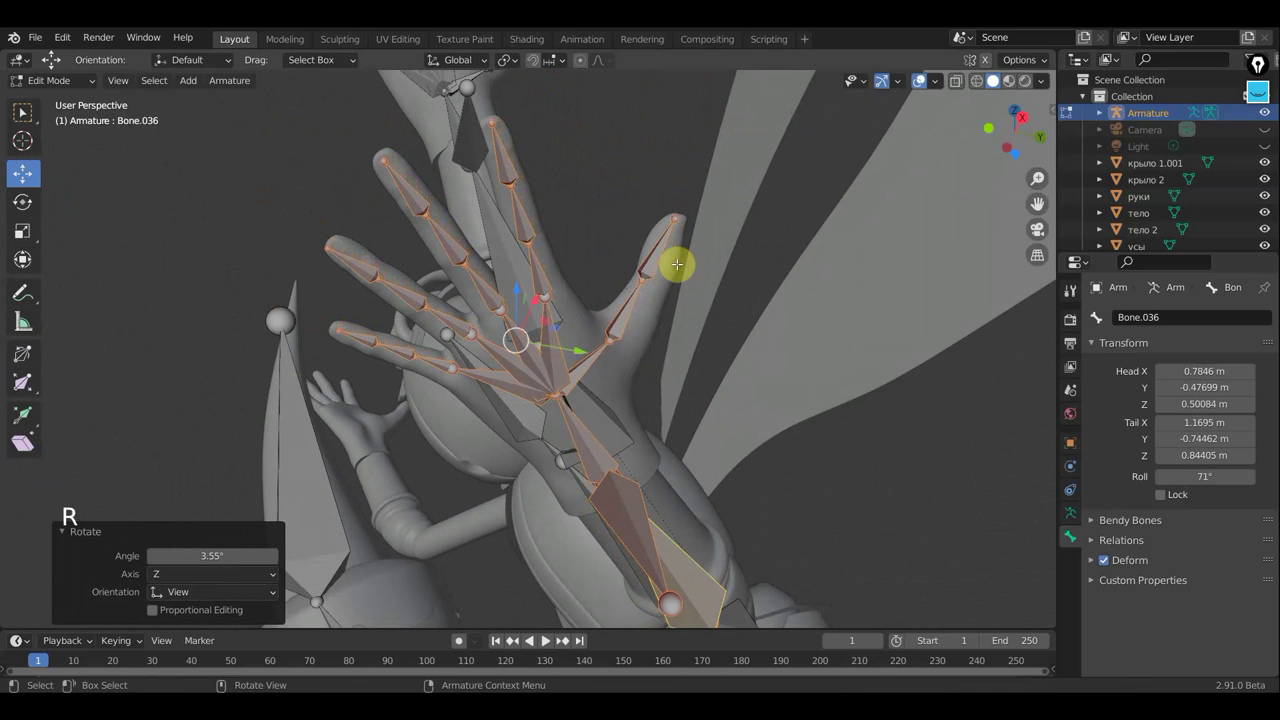
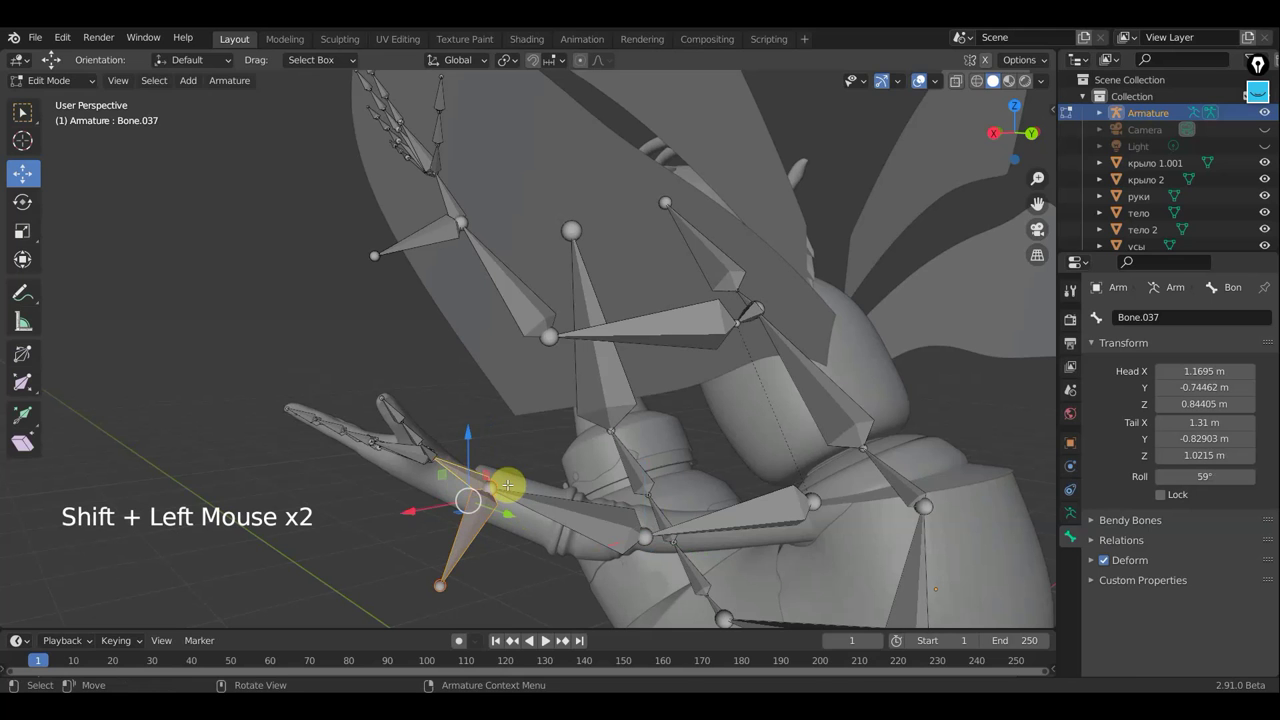
{"action": "key", "text": "g"}
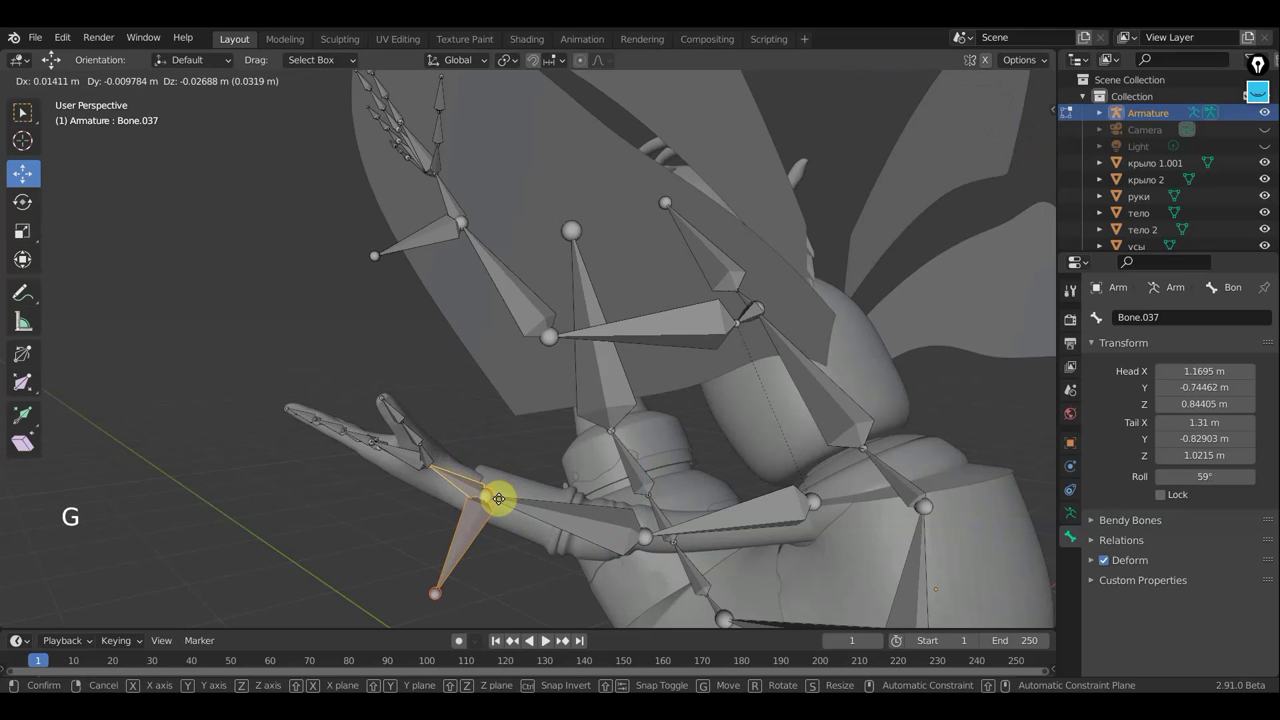
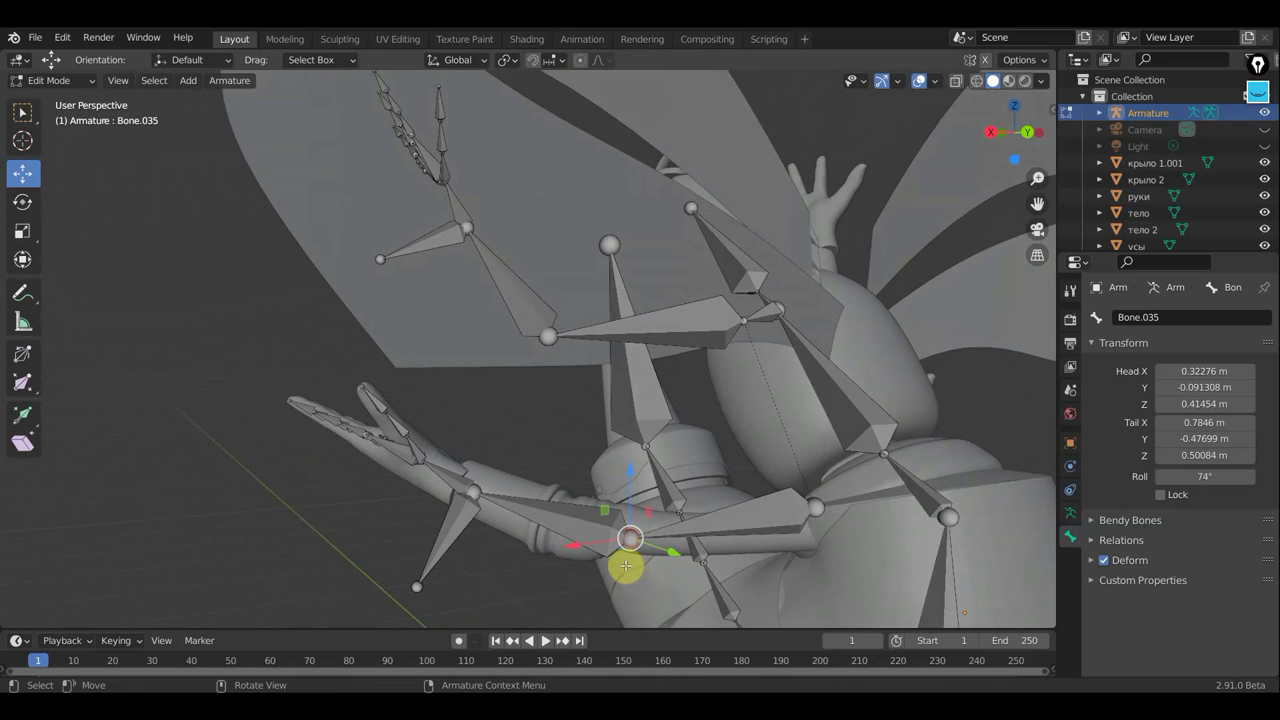
{"action": "scroll", "scroll_direction": "down", "scroll_amount": 3}
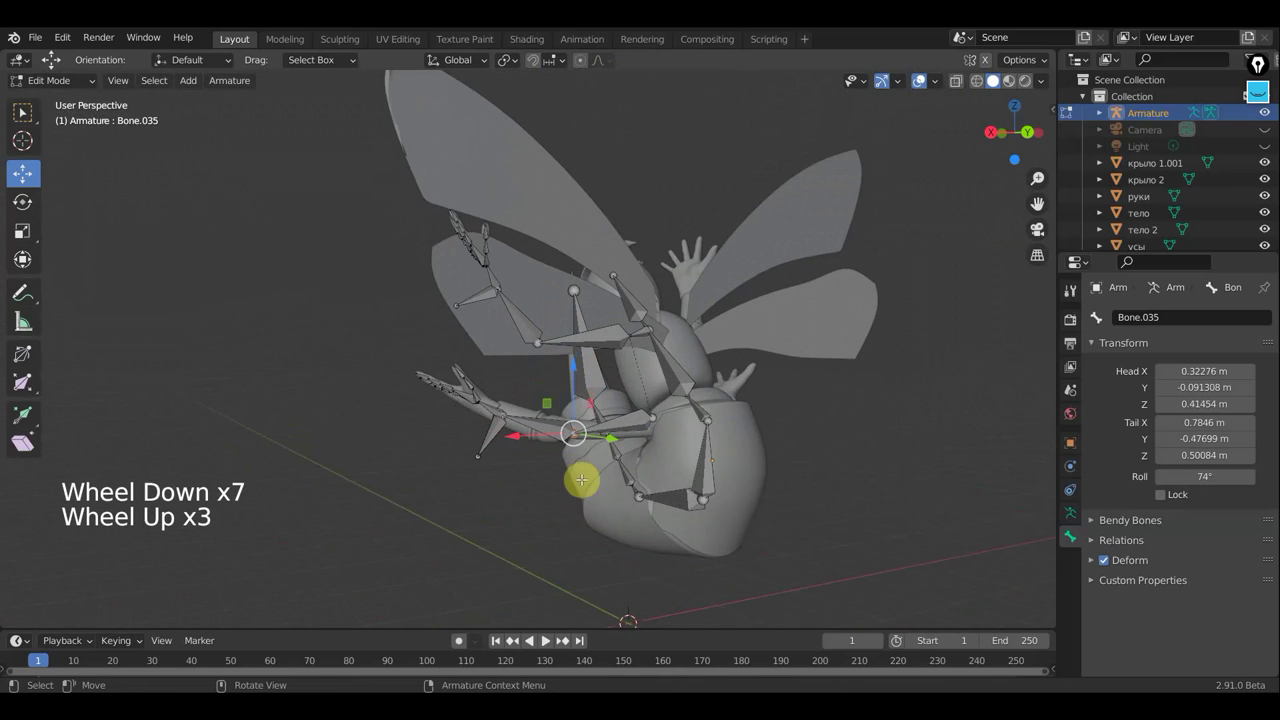
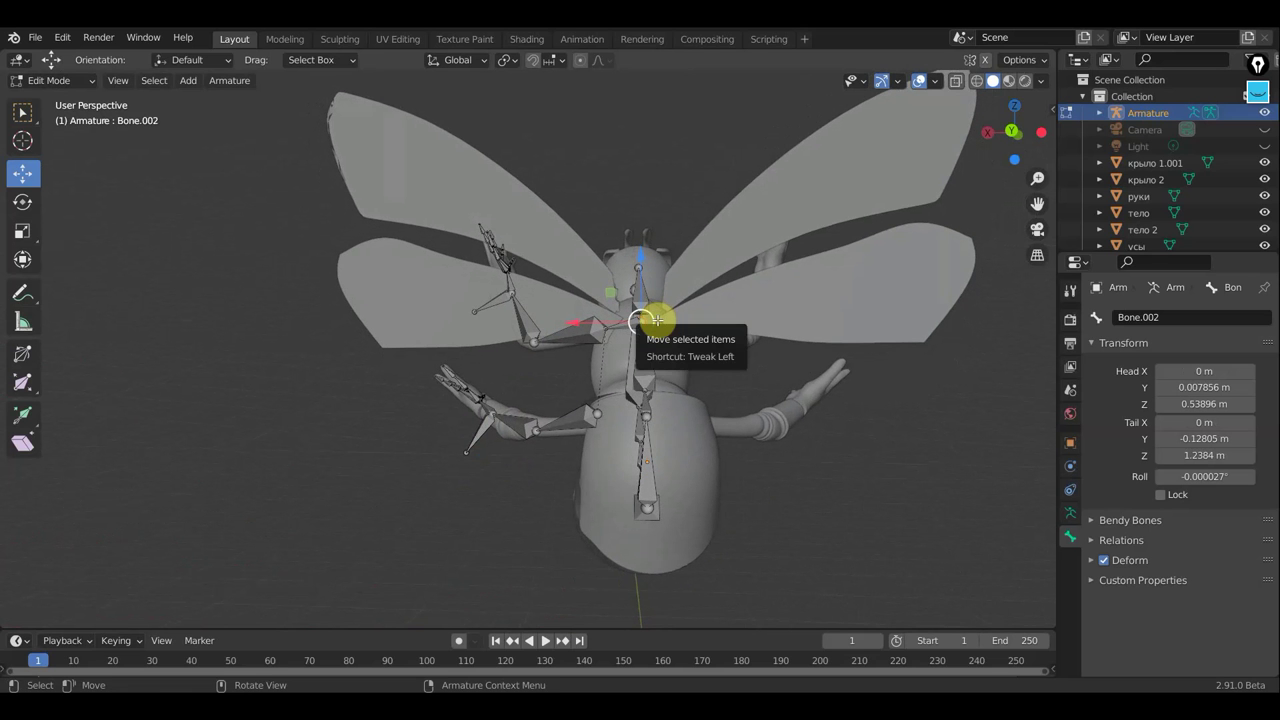
Step: Extrude a bone, clear its parent and tilt it toward the upper wing from front view
{"action": "key", "text": "KP_3"}
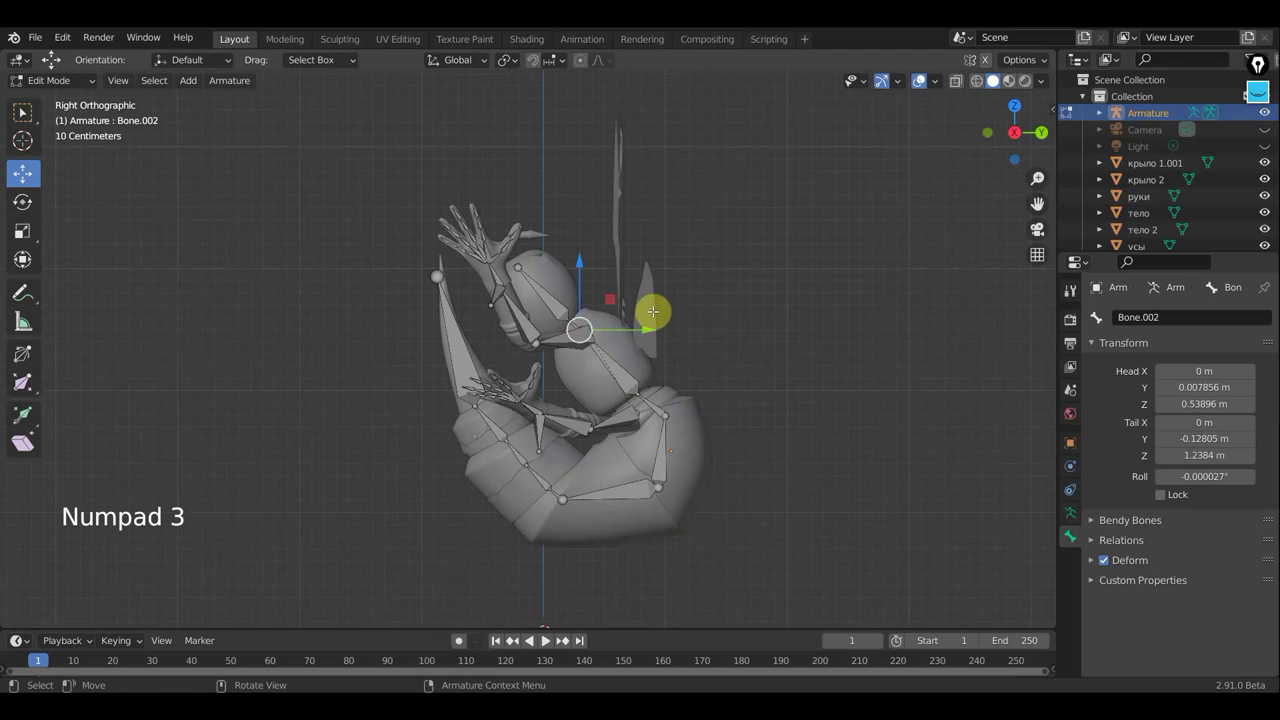
{"action": "key", "text": "e"}
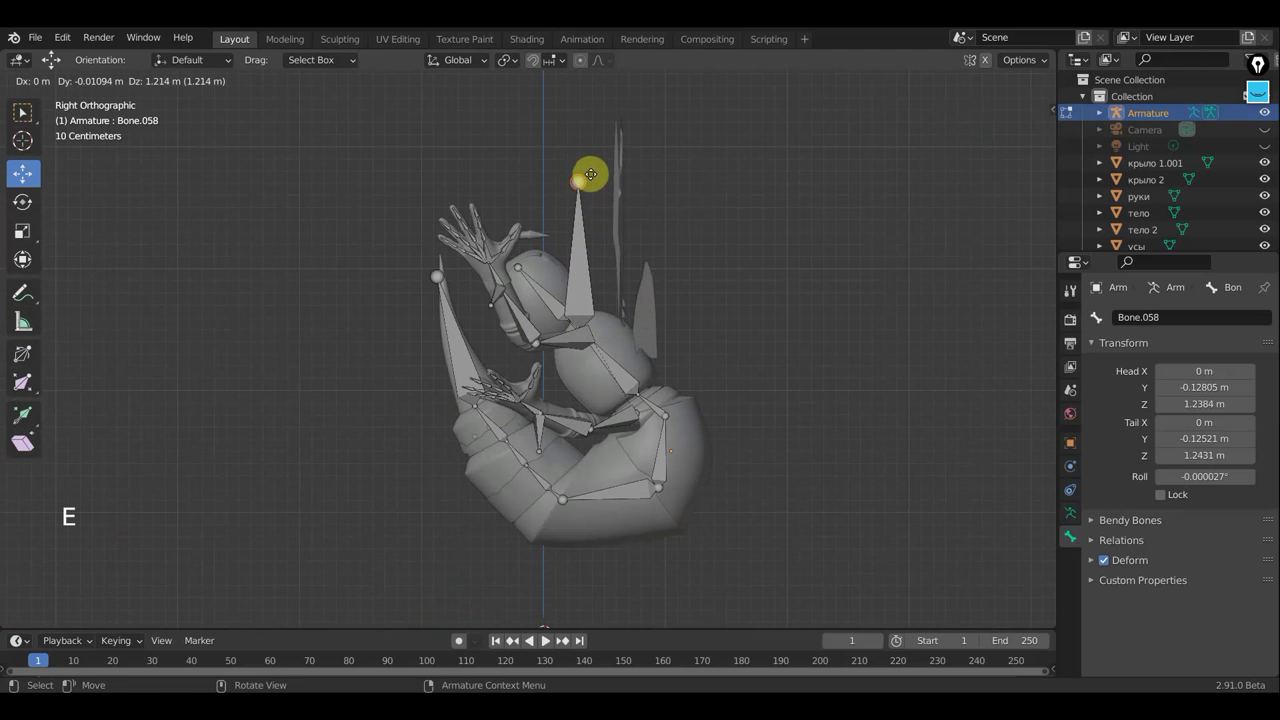
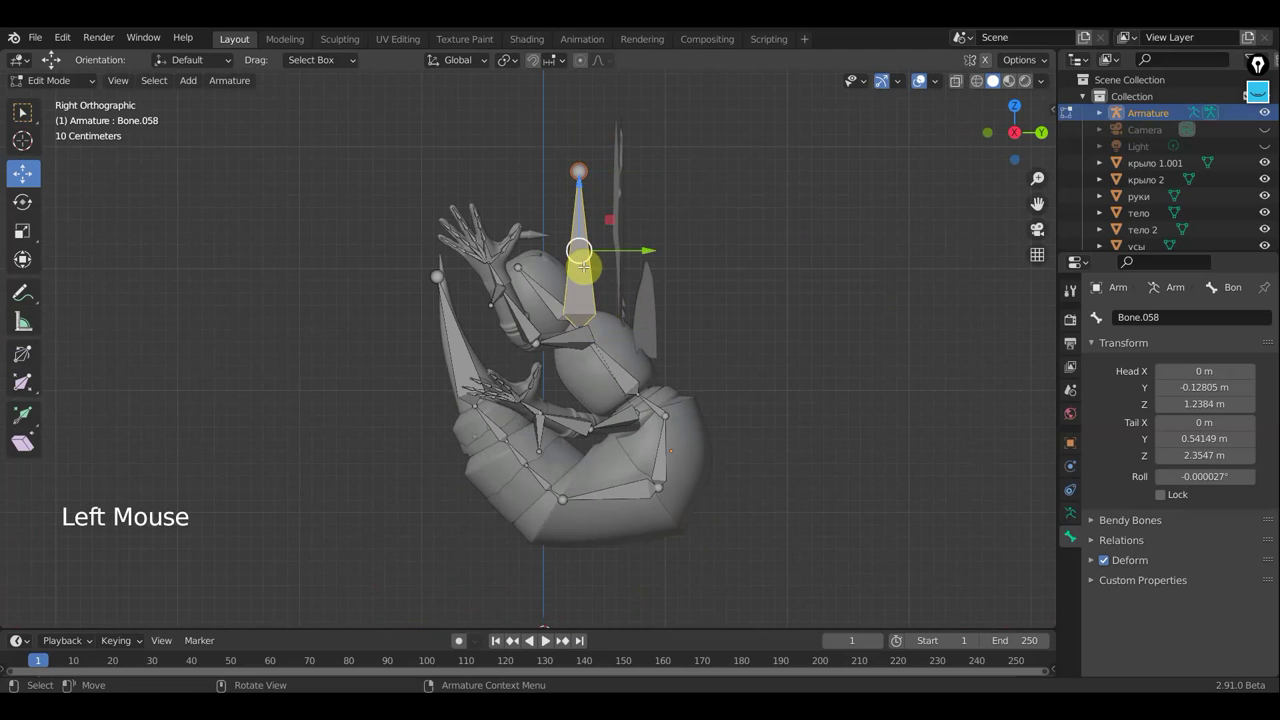
{"action": "key", "text": "alt+p"}
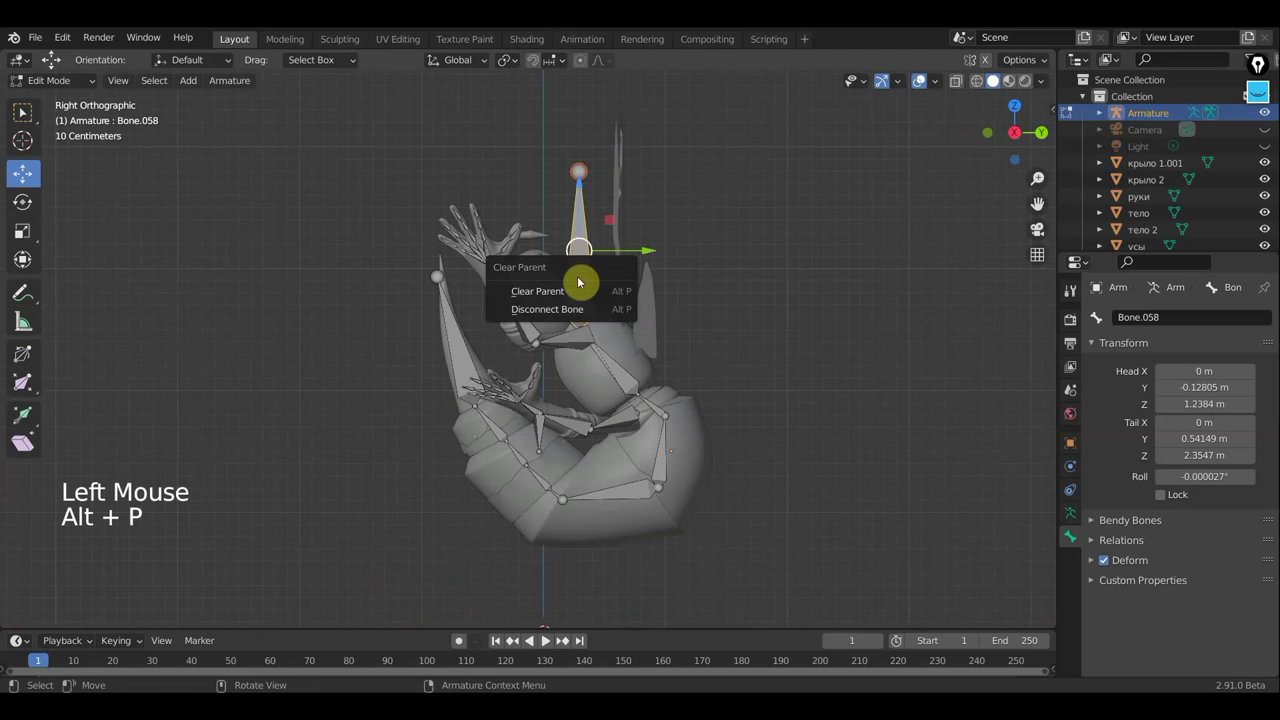
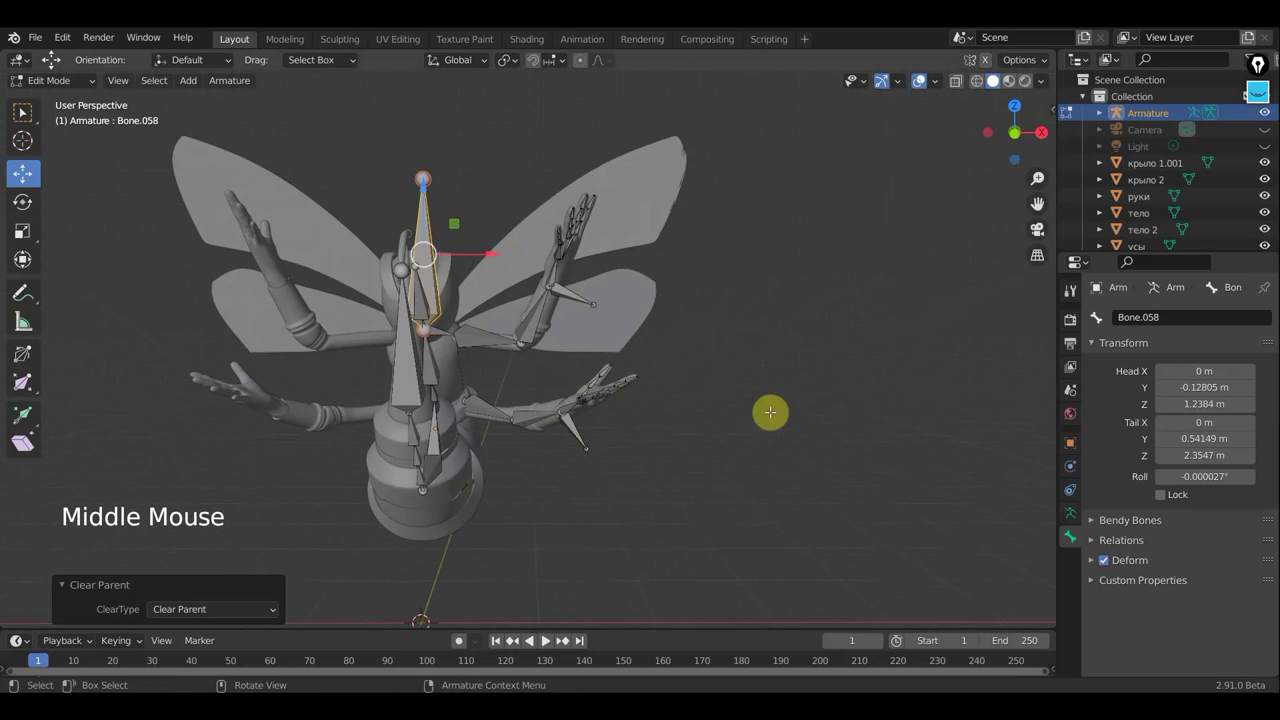
{"action": "key", "text": "KP_1"}
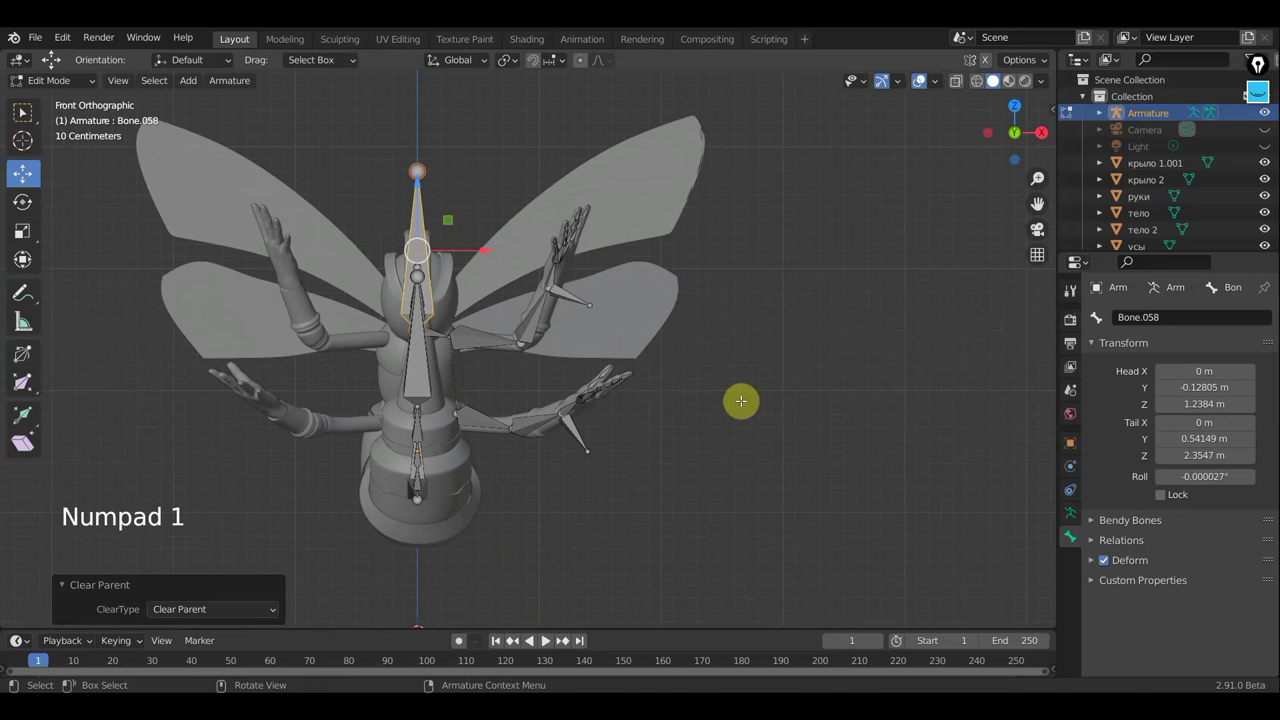
{"action": "key", "text": "r"}
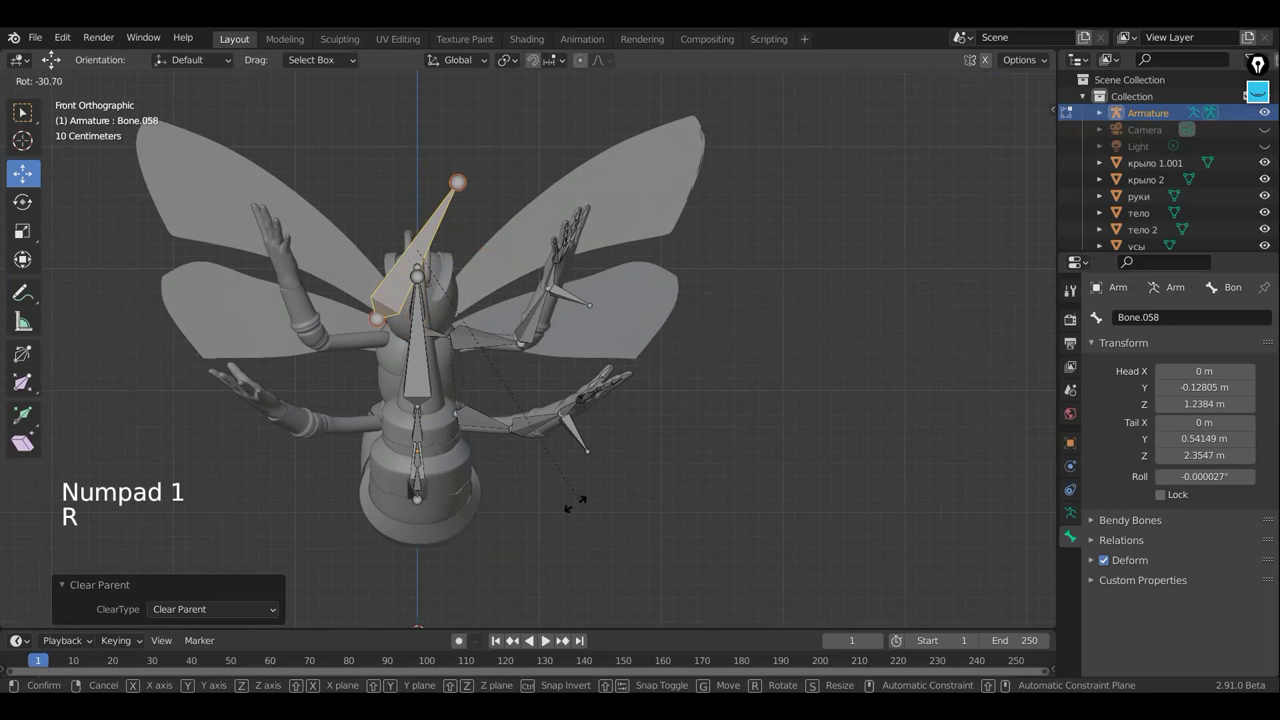
{"action": "key", "text": "g"}
Step: Place the bone at the wing base, stretch its tail to the wing tip and duplicate it
{"action": "key", "text": "r"}
{"action": "key", "text": "g"}
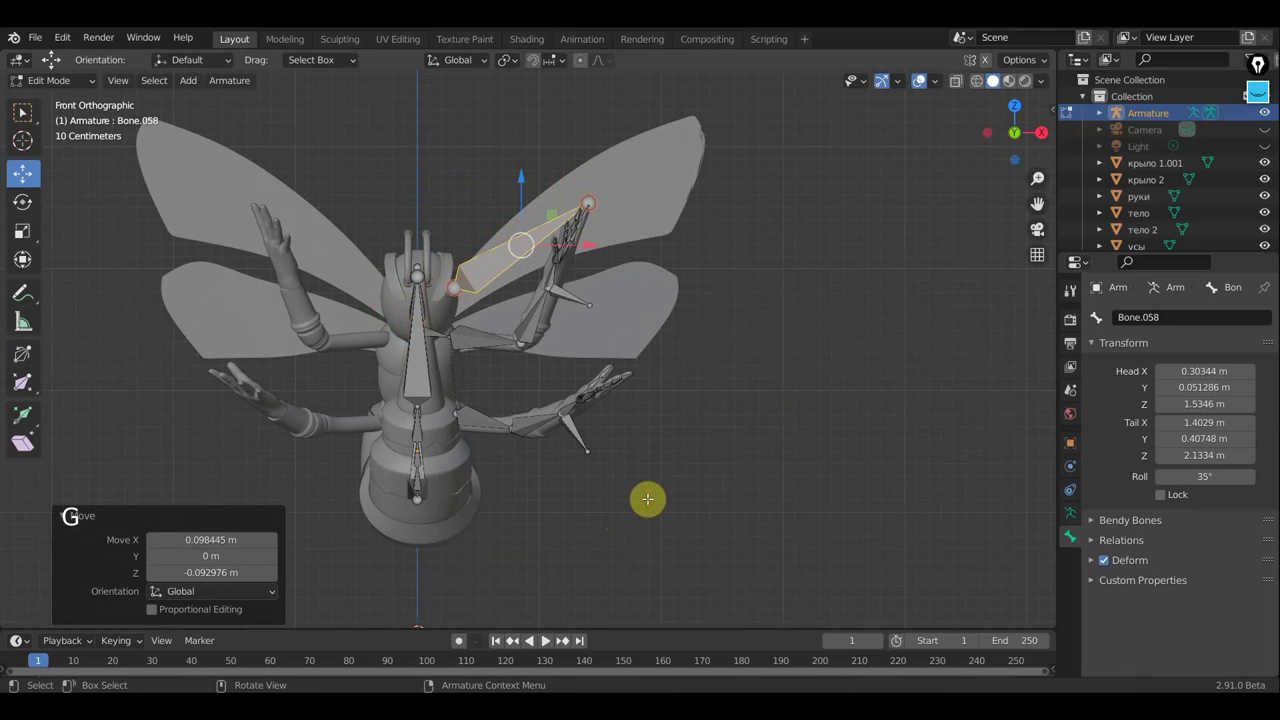
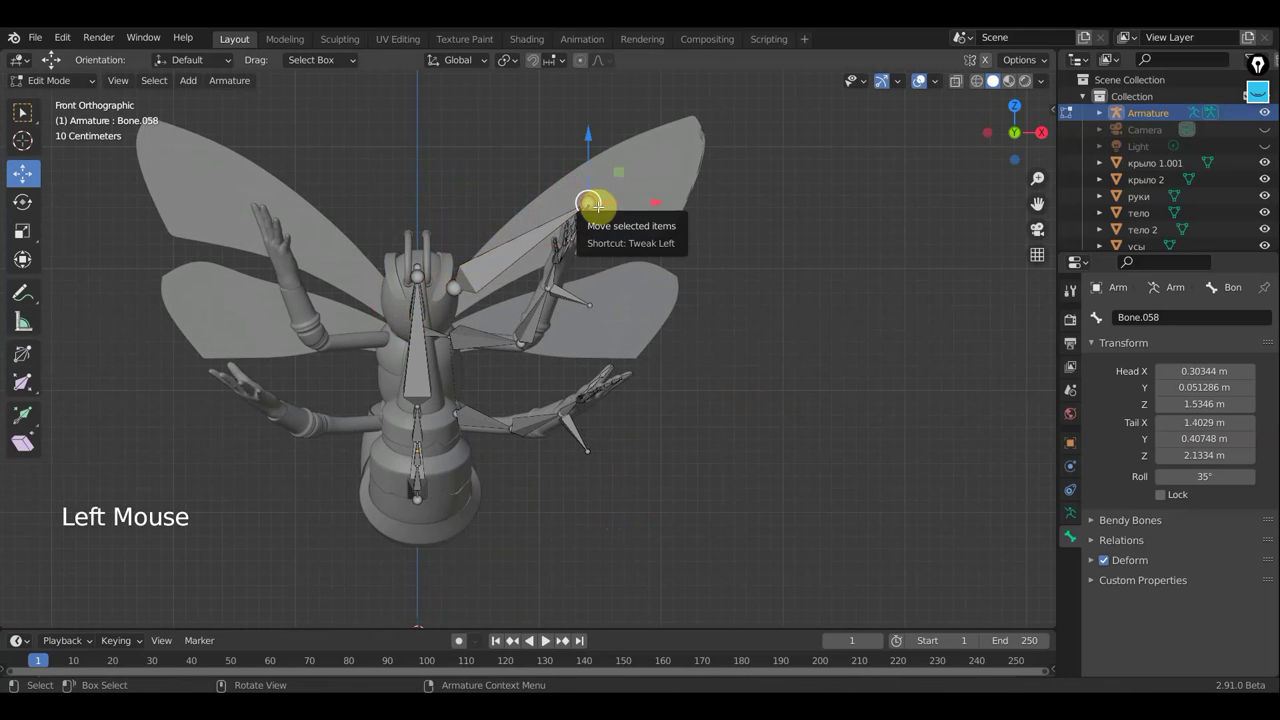
{"action": "key", "text": "g"}
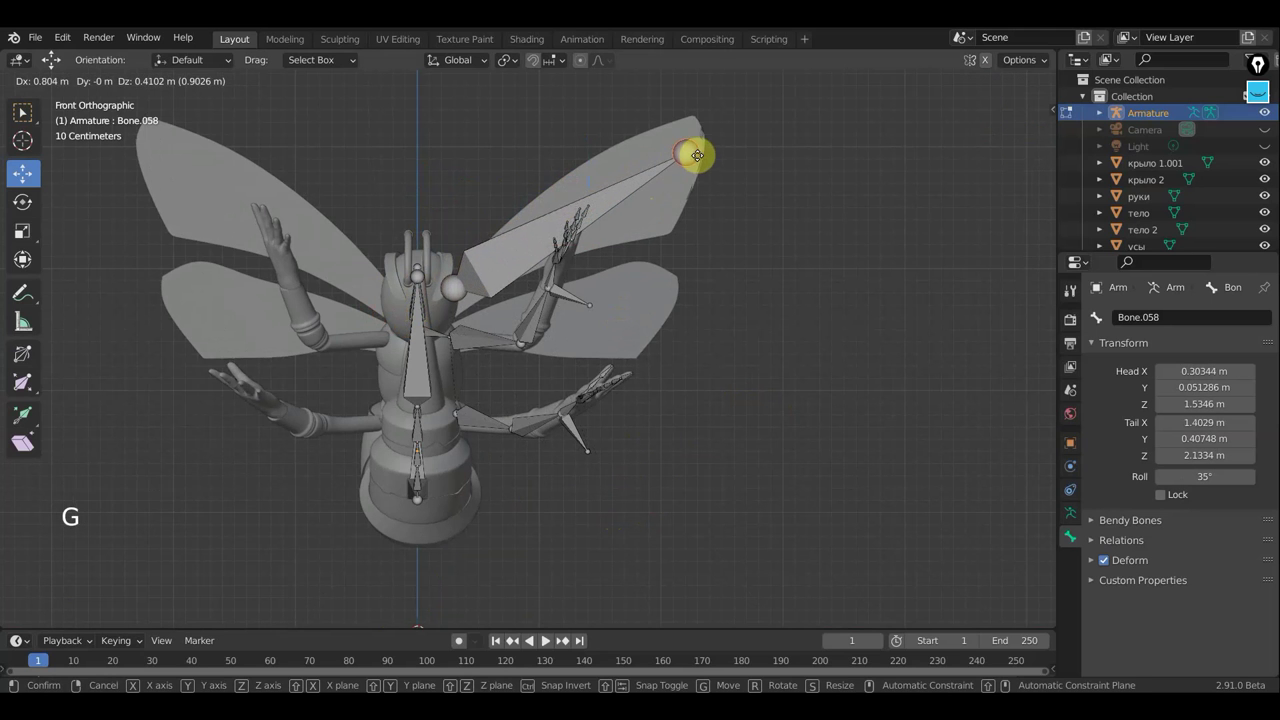
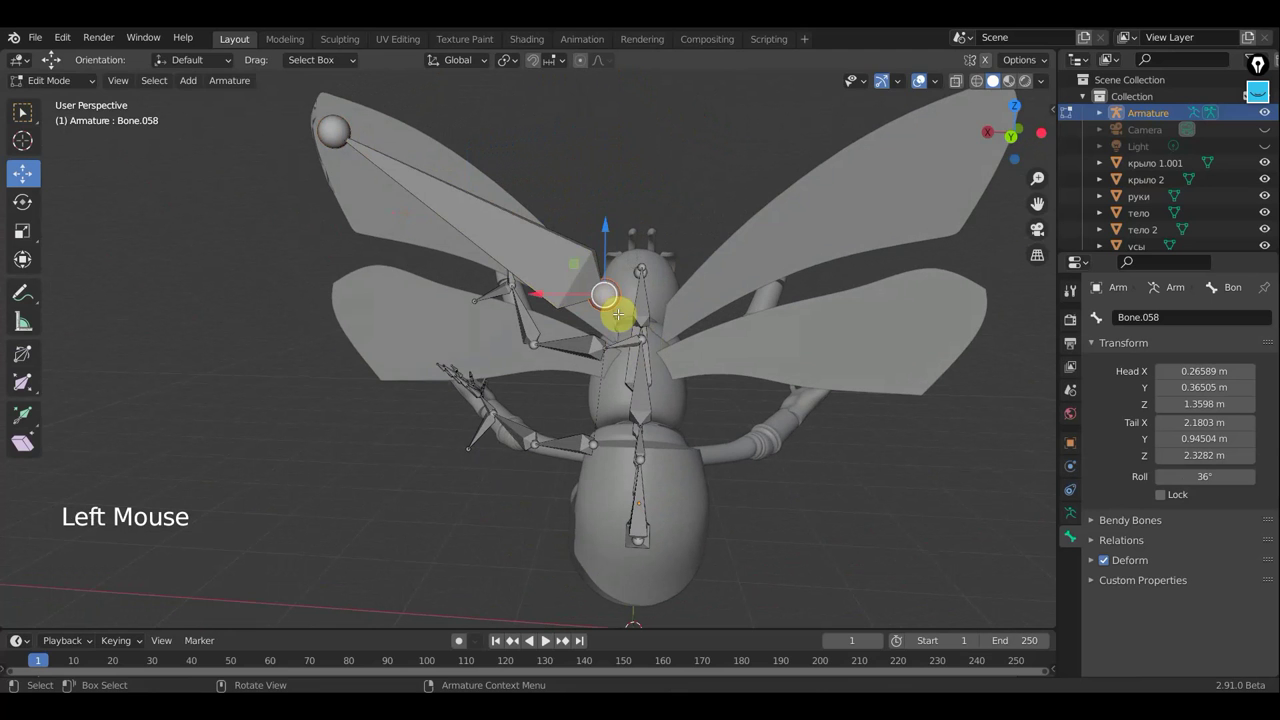
{"action": "key", "text": "g"}
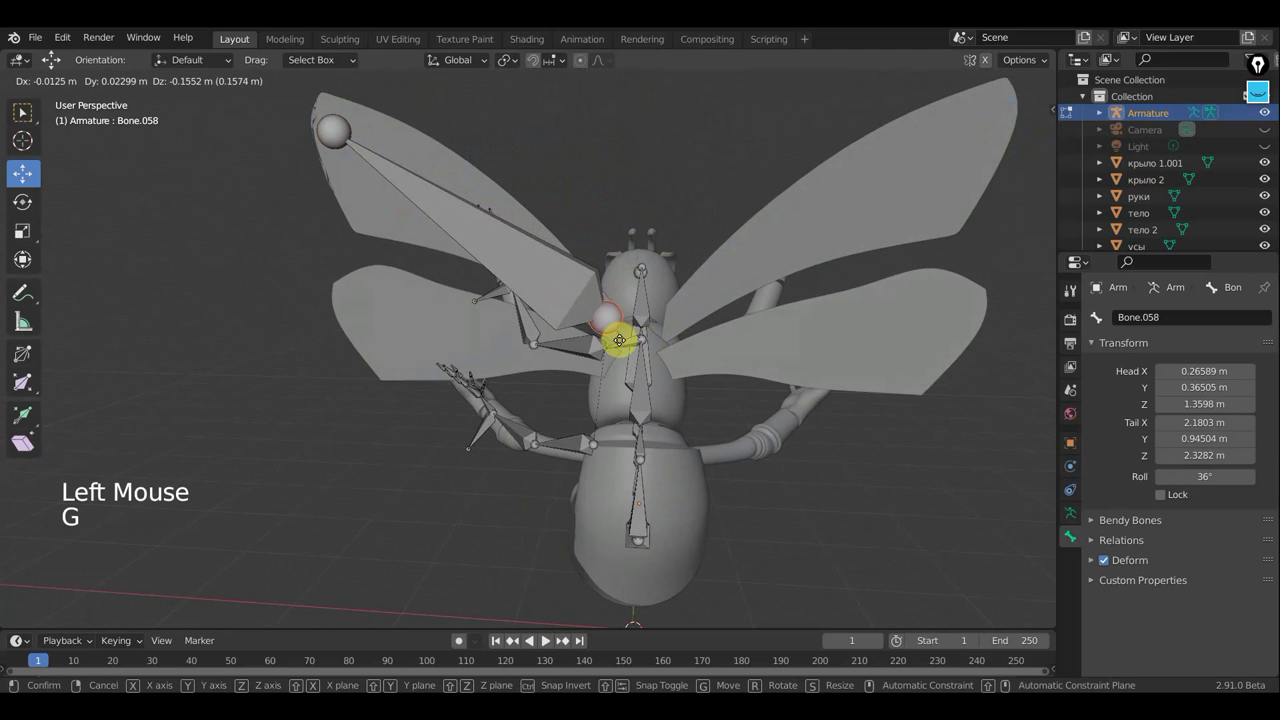
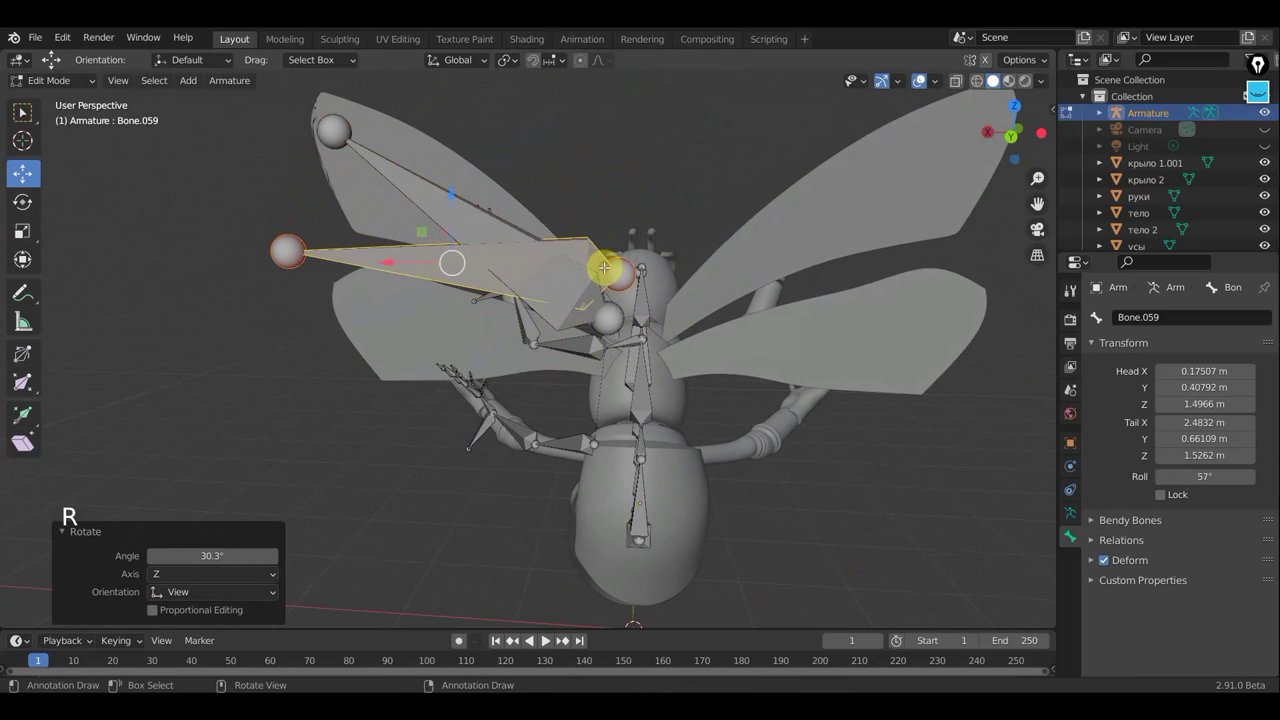
Step: Move the copied bone down to the lower wing, shrink it and pull its tail to the wing tip
{"action": "key", "text": "g"}
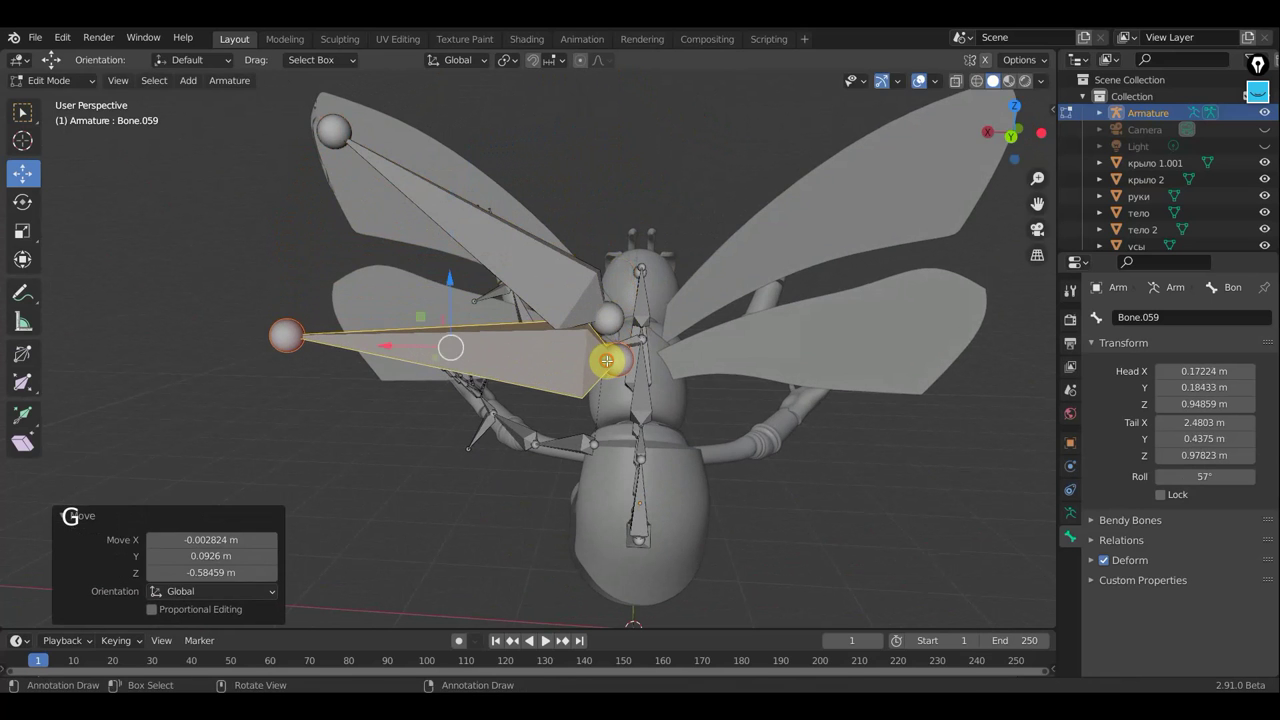
{"action": "key", "text": "s"}
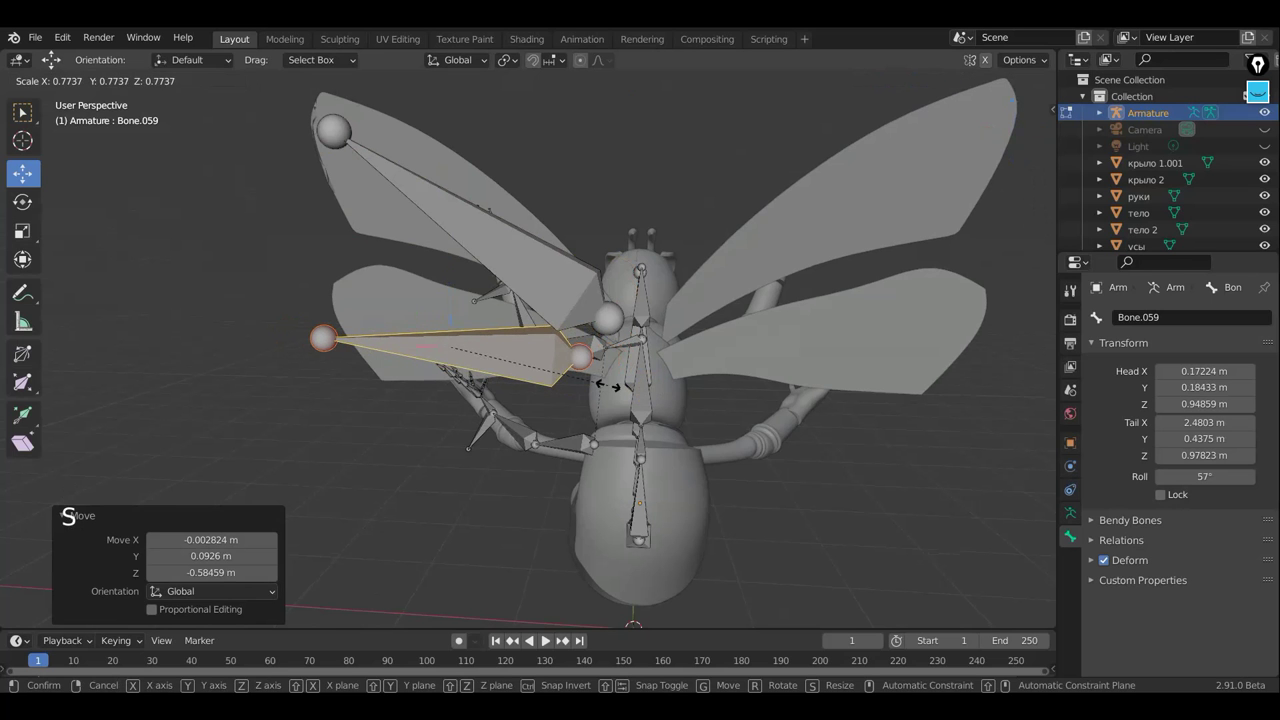
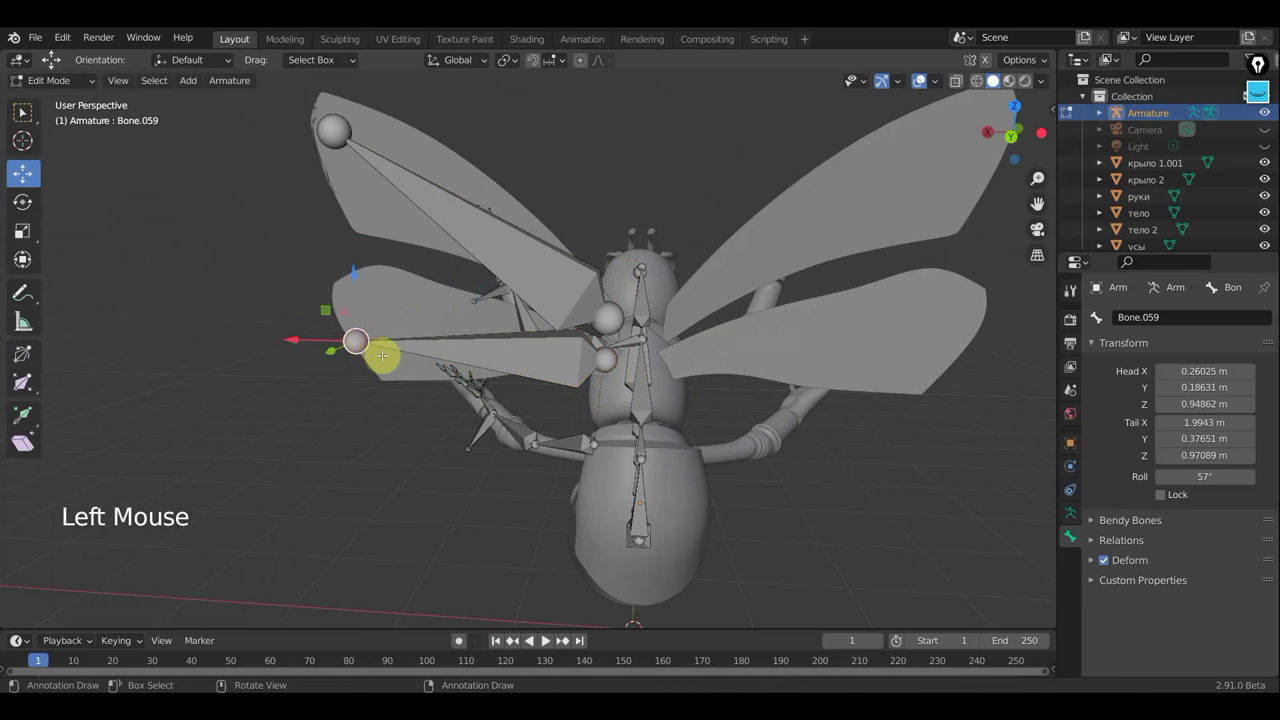
{"action": "key", "text": "g"}
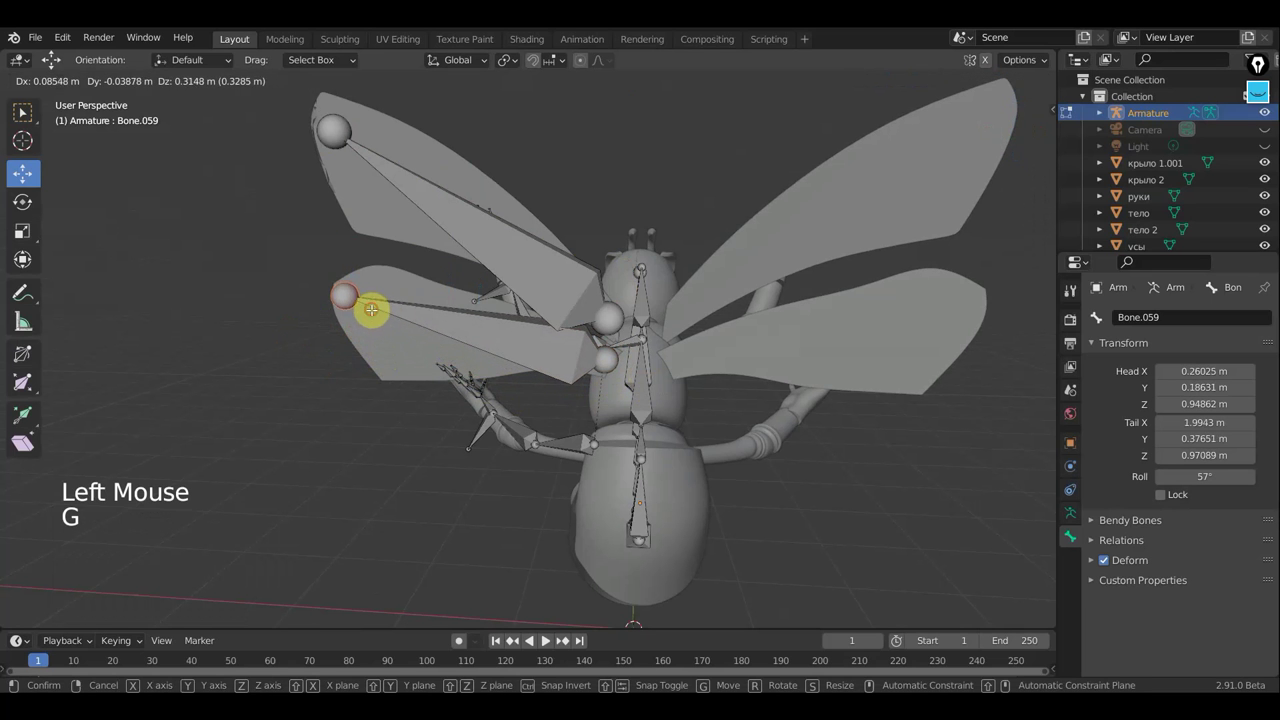
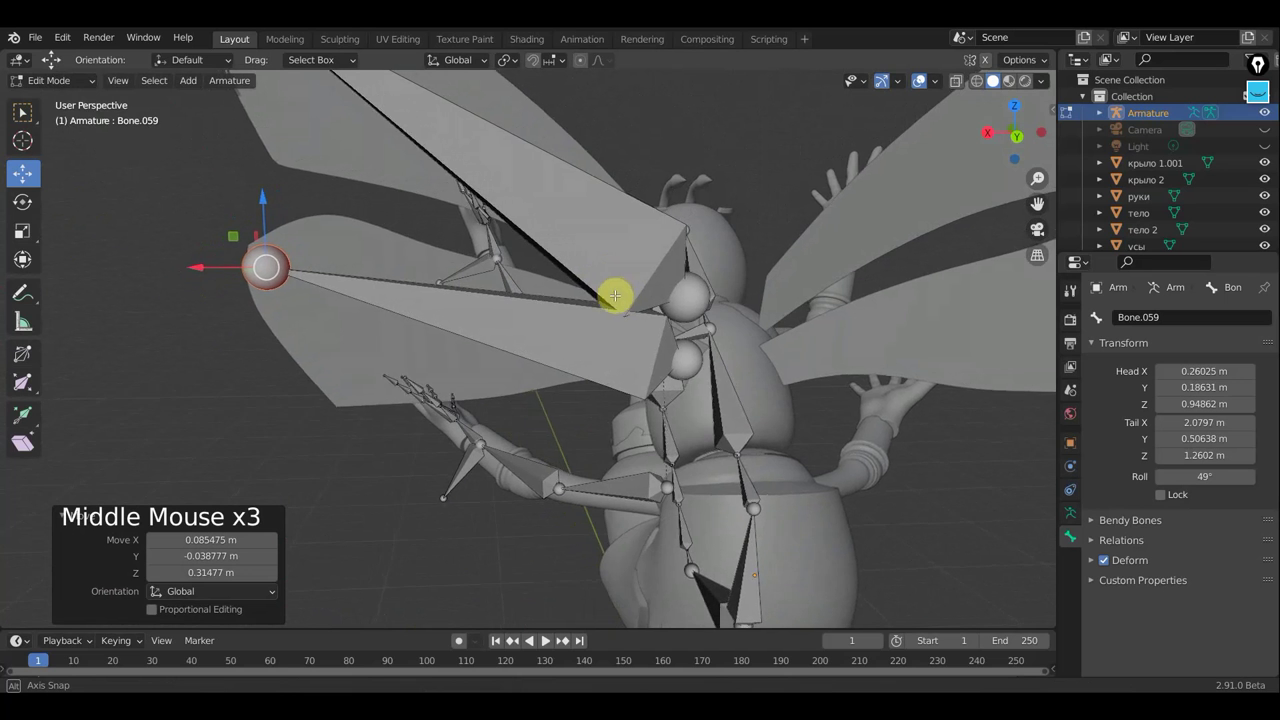
{"action": "scroll", "scroll_direction": "down", "scroll_amount": 3}
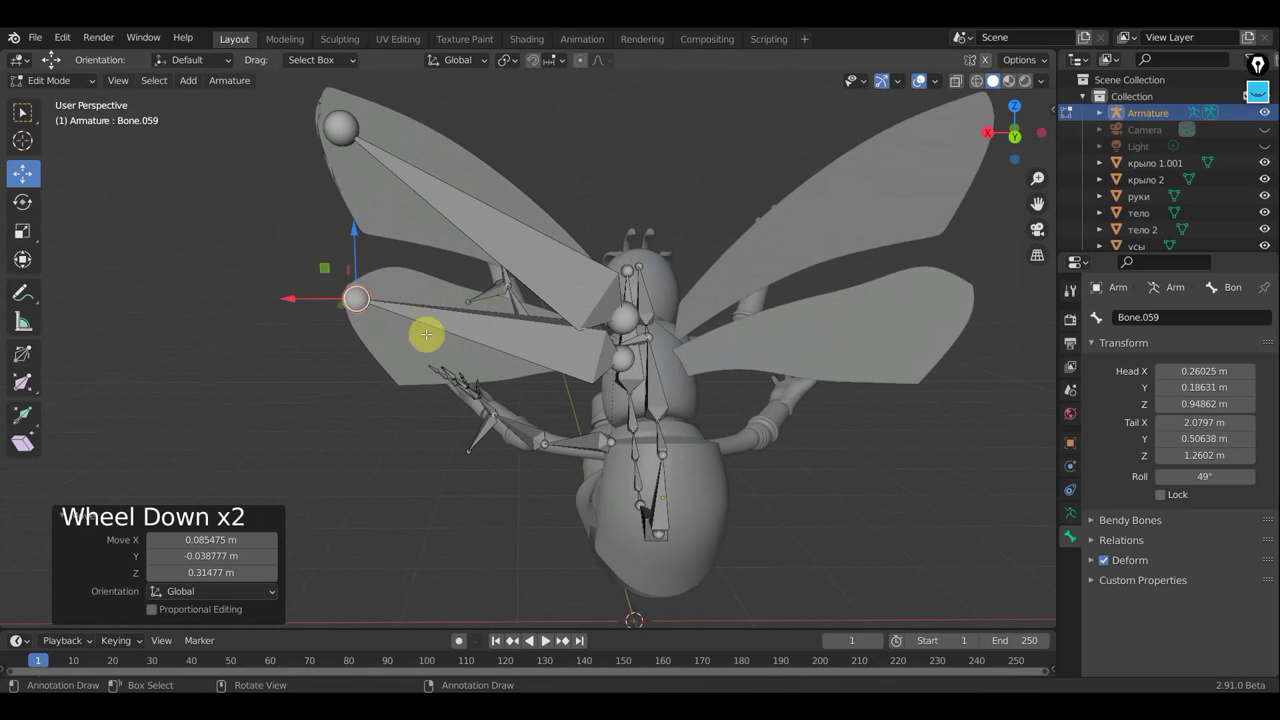
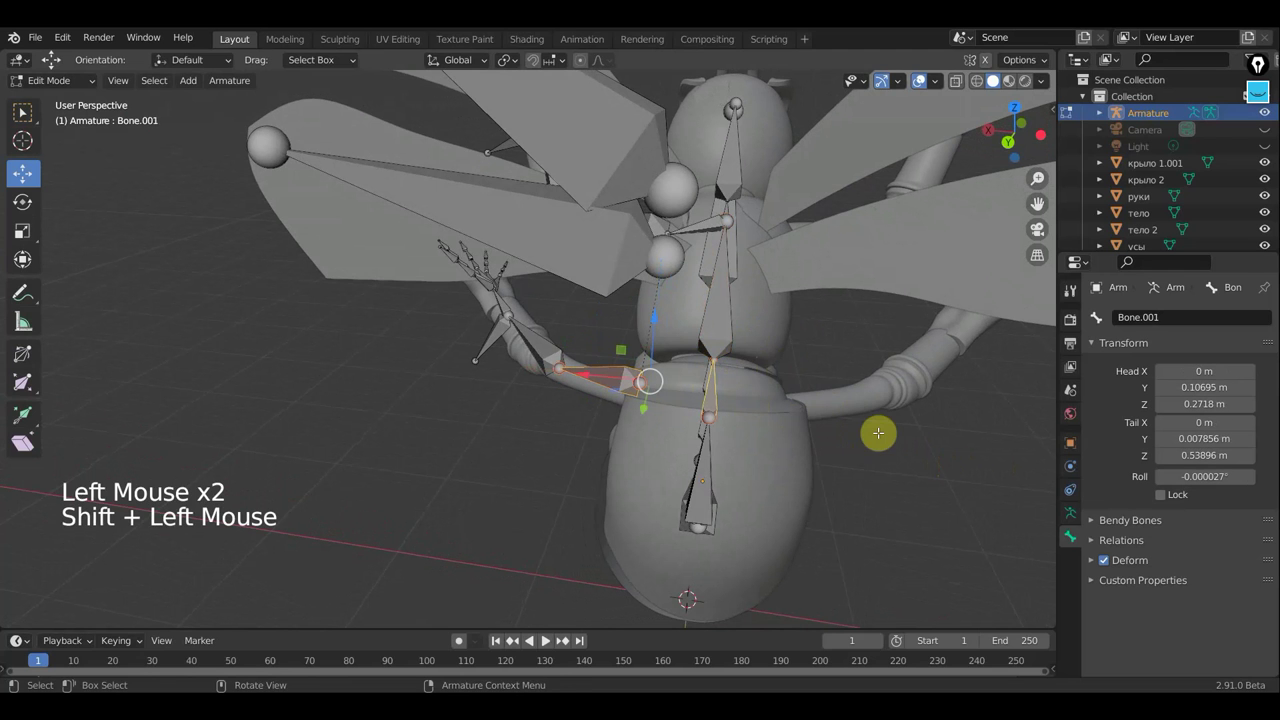
Step: Parent the upper and lower wing bones to the body bone with Keep Offset
{"action": "key", "text": "ctrl+p"}
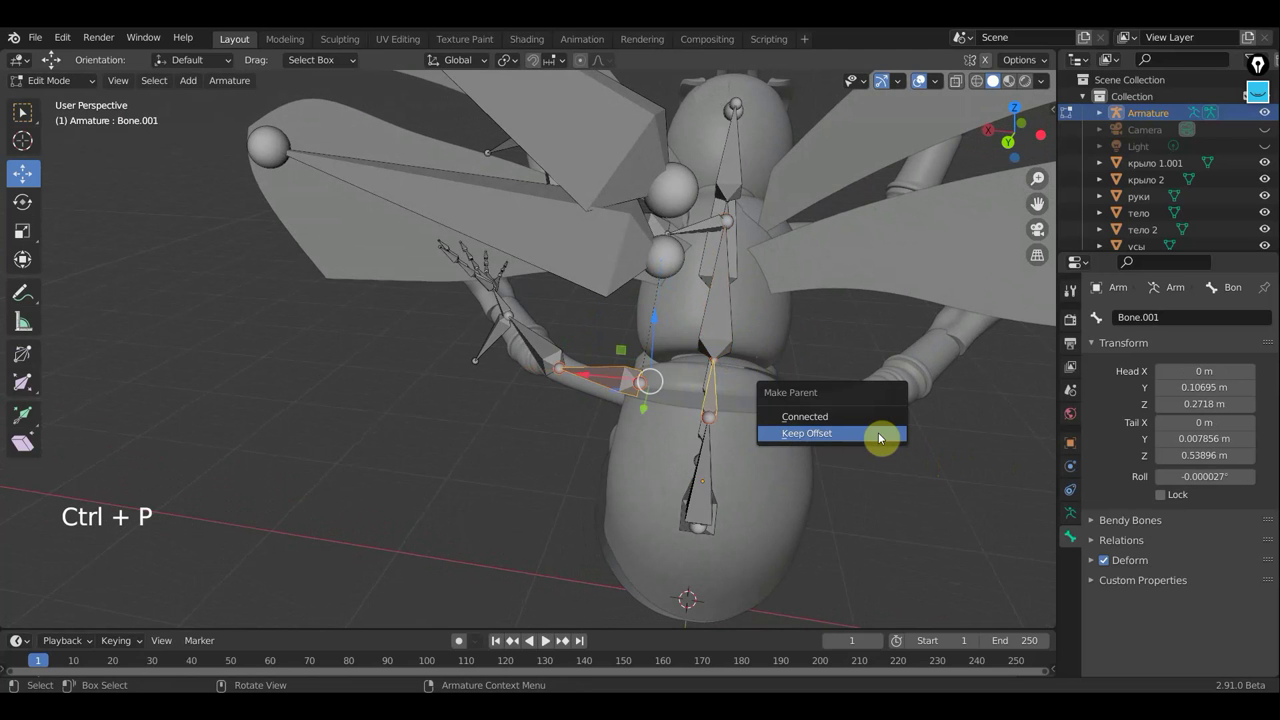
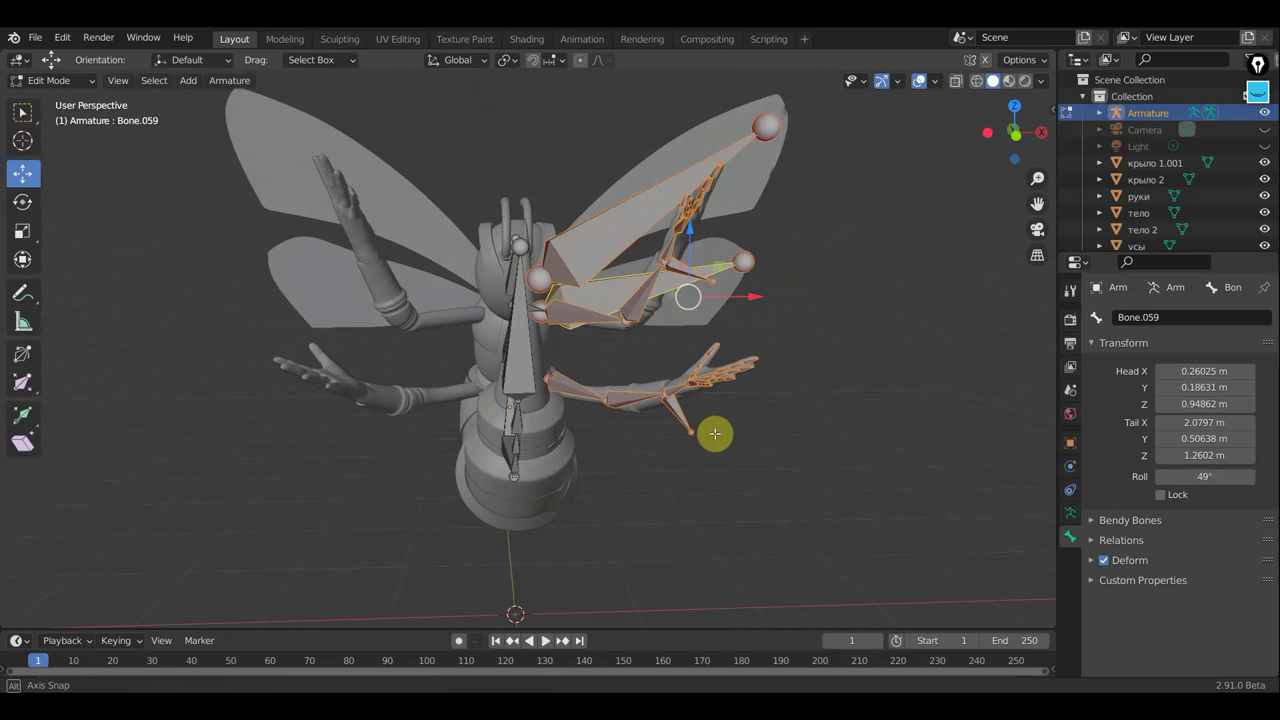
Step: From front view, mirror the wing bones onto the opposite pair of wings
{"action": "key", "text": "KP_1"}
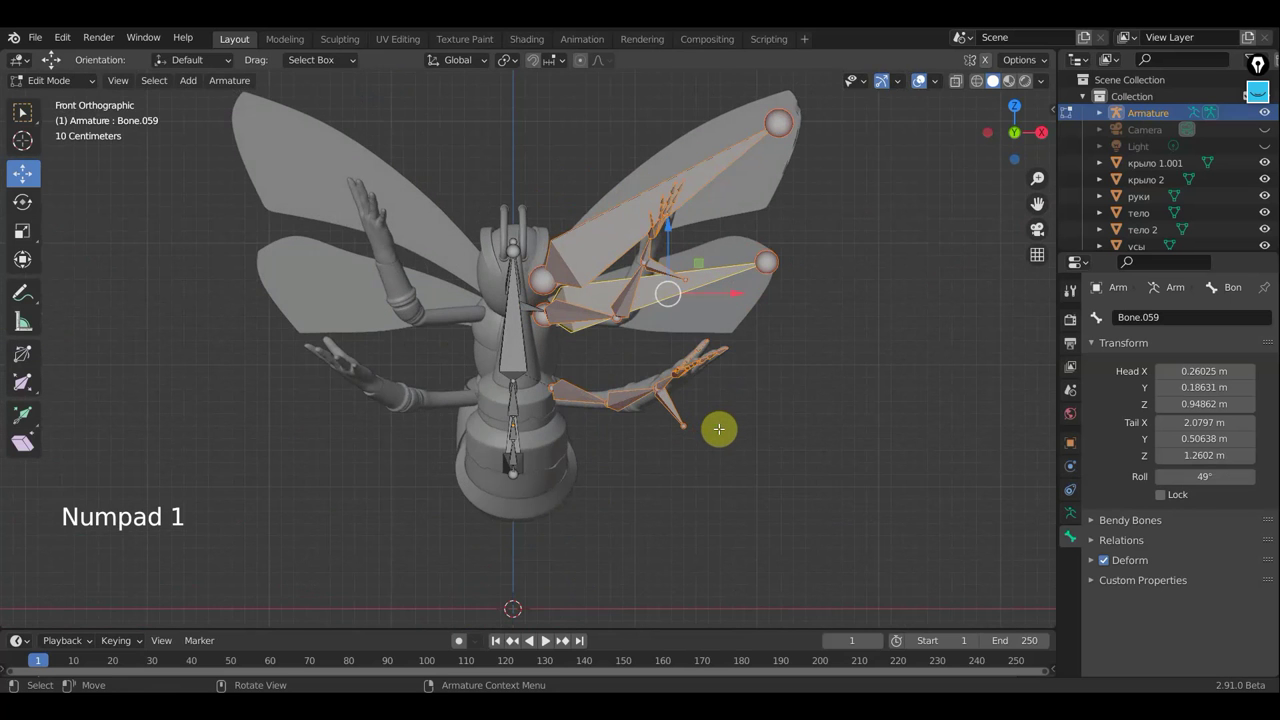
{"action": "key", "text": "shift+d"}
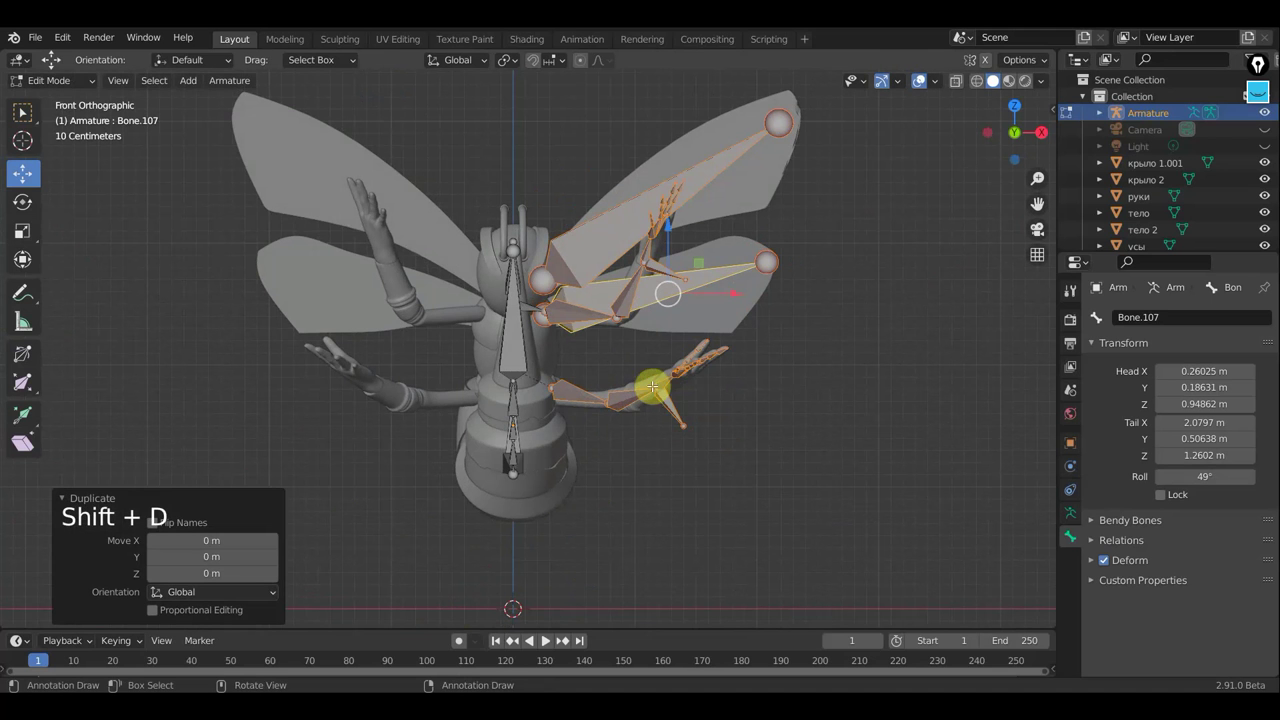
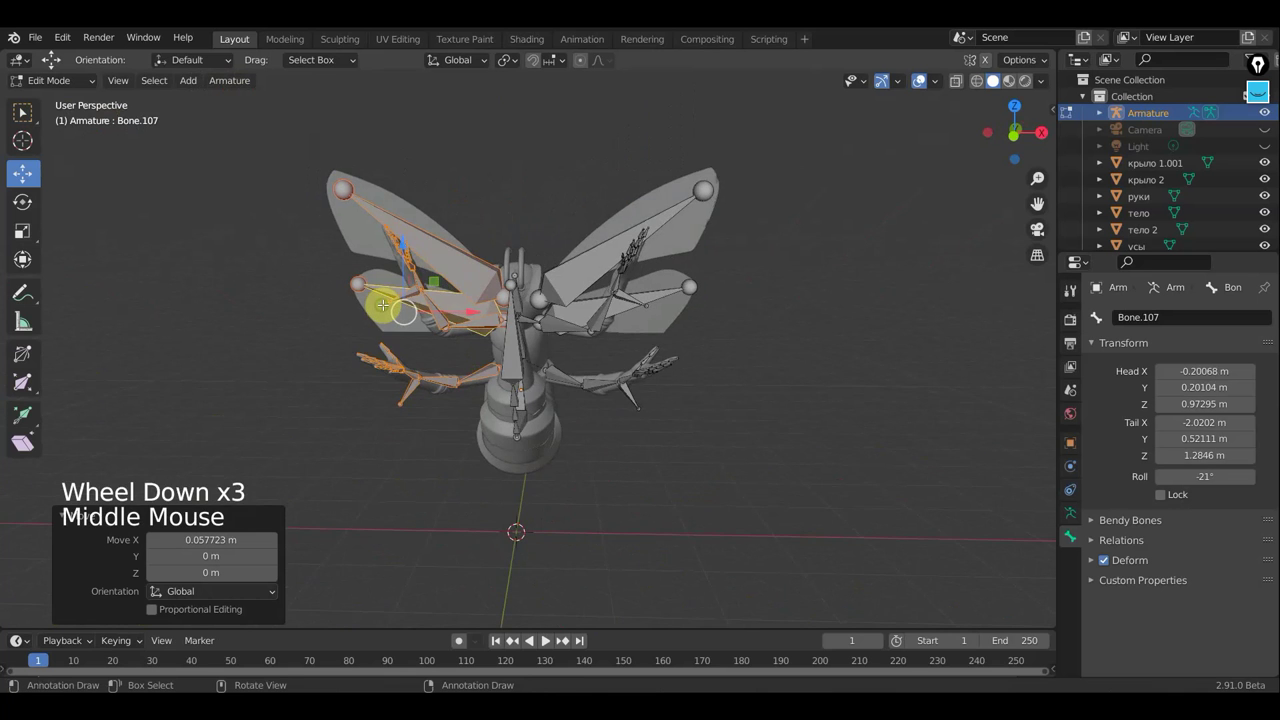
{"action": "key", "text": "KP_1"}
{"action": "scroll", "scroll_direction": "down", "scroll_amount": 3}
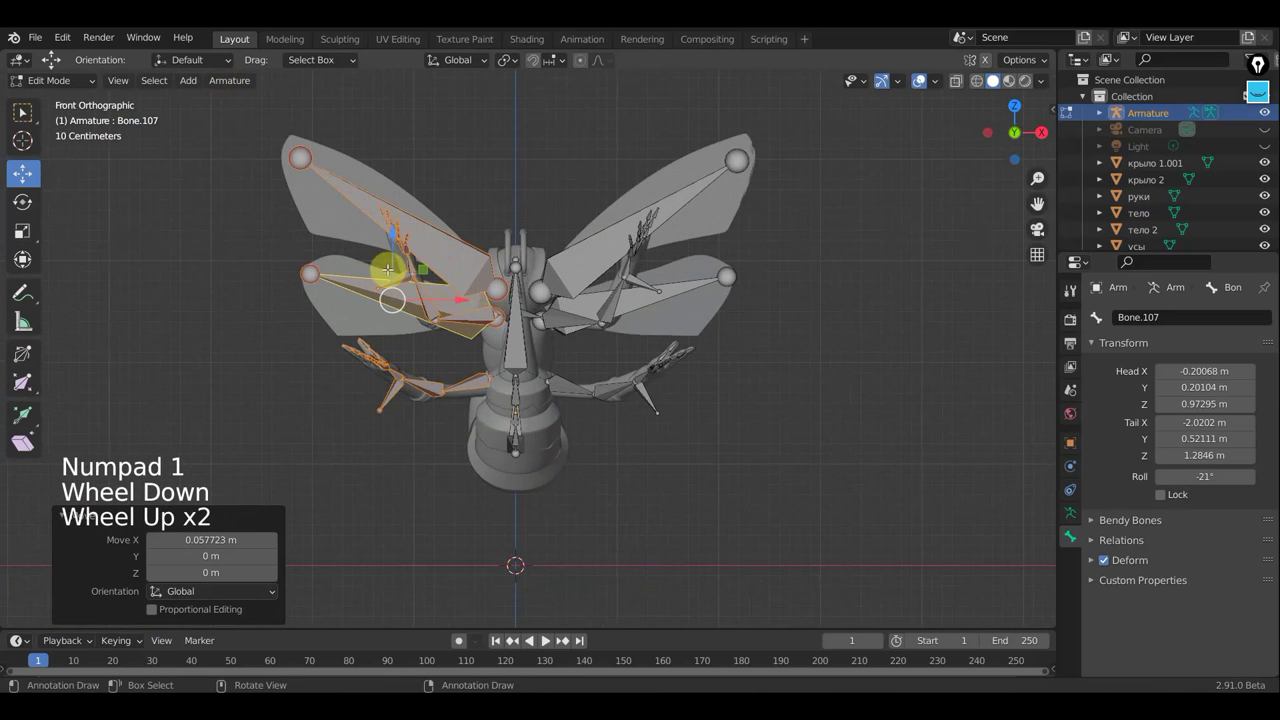
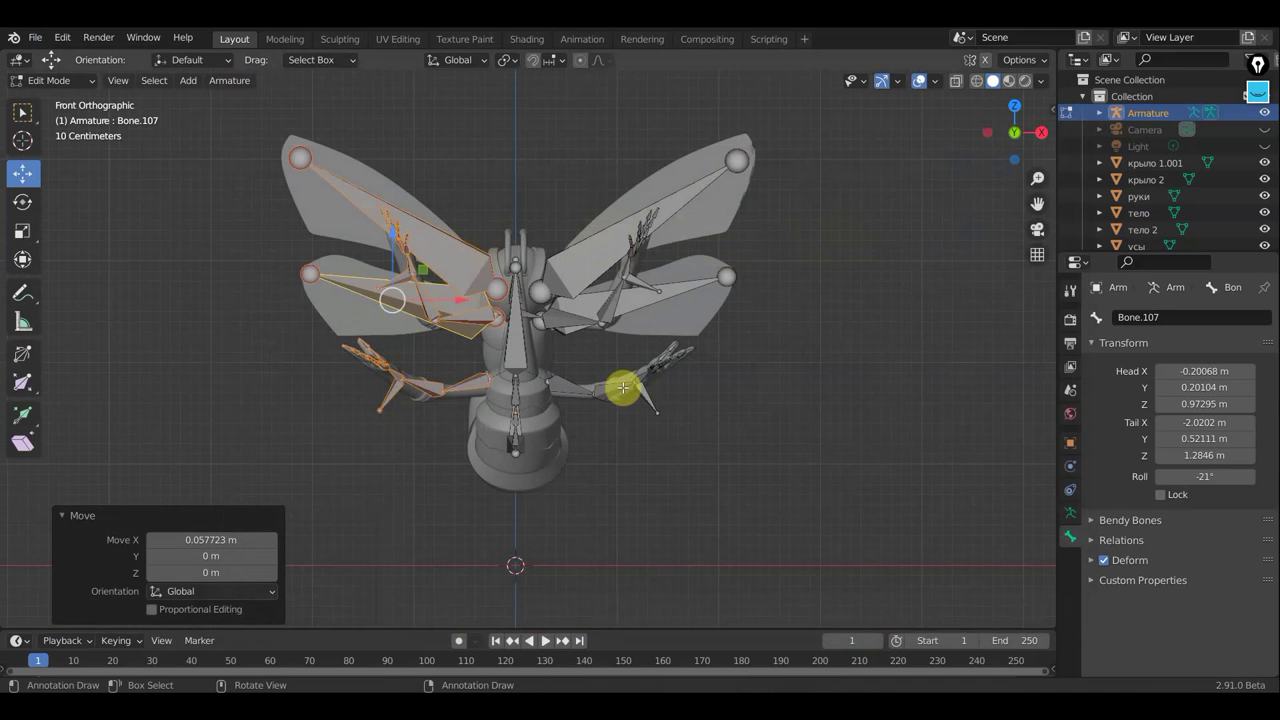
{"action": "scroll", "scroll_direction": "up", "scroll_amount": 3}
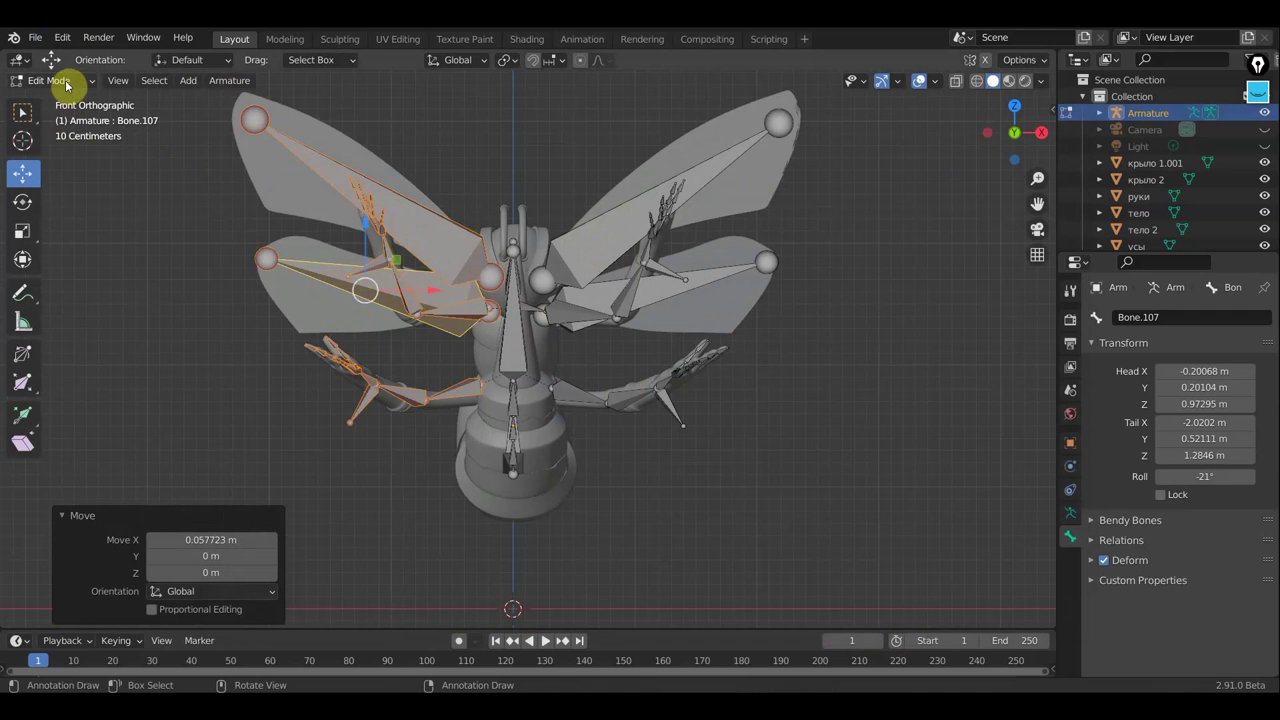
Step: Switch the armature to Pose Mode and orbit to the outstretched arm's bones
{"action": "left_click", "coordinate": [71, 86]}
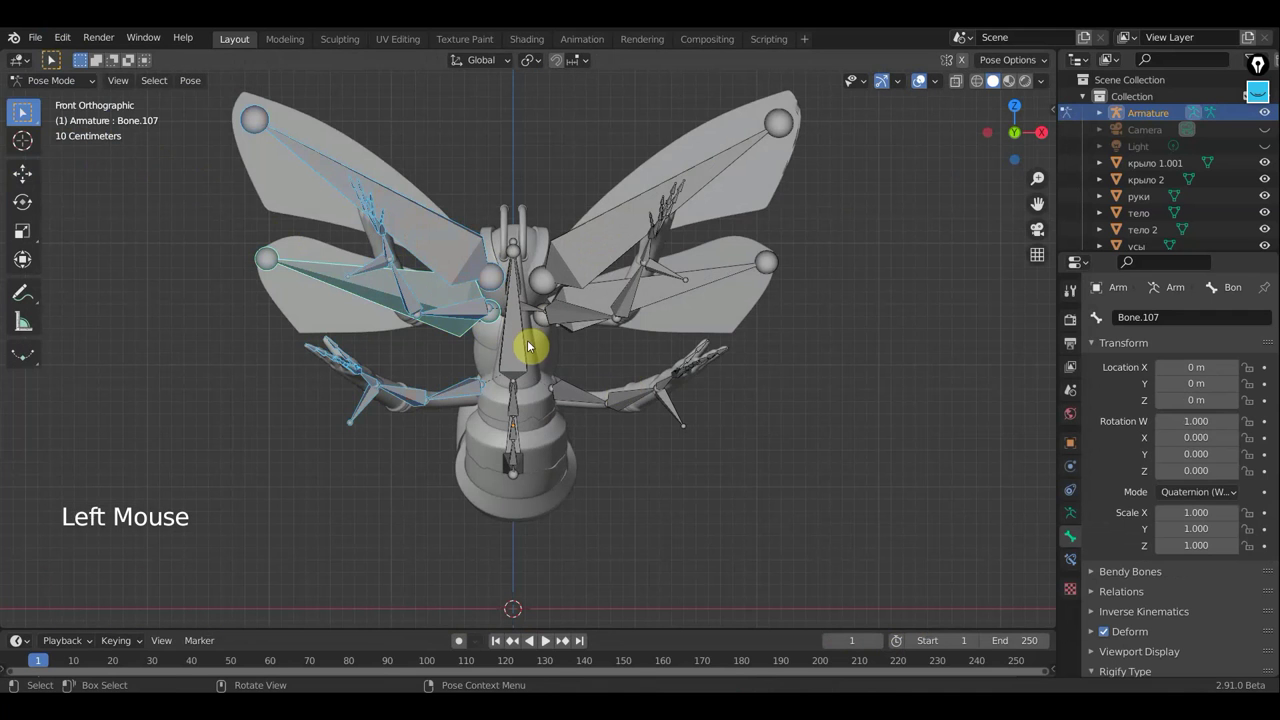
{"action": "left_click", "coordinate": [773, 480]}
{"action": "scroll", "scroll_direction": "up", "scroll_amount": 3}
{"action": "scroll", "scroll_direction": "up", "scroll_amount": 3}
{"action": "middle_click", "coordinate": [710, 490]}
{"action": "middle_click", "coordinate": [546, 354]}
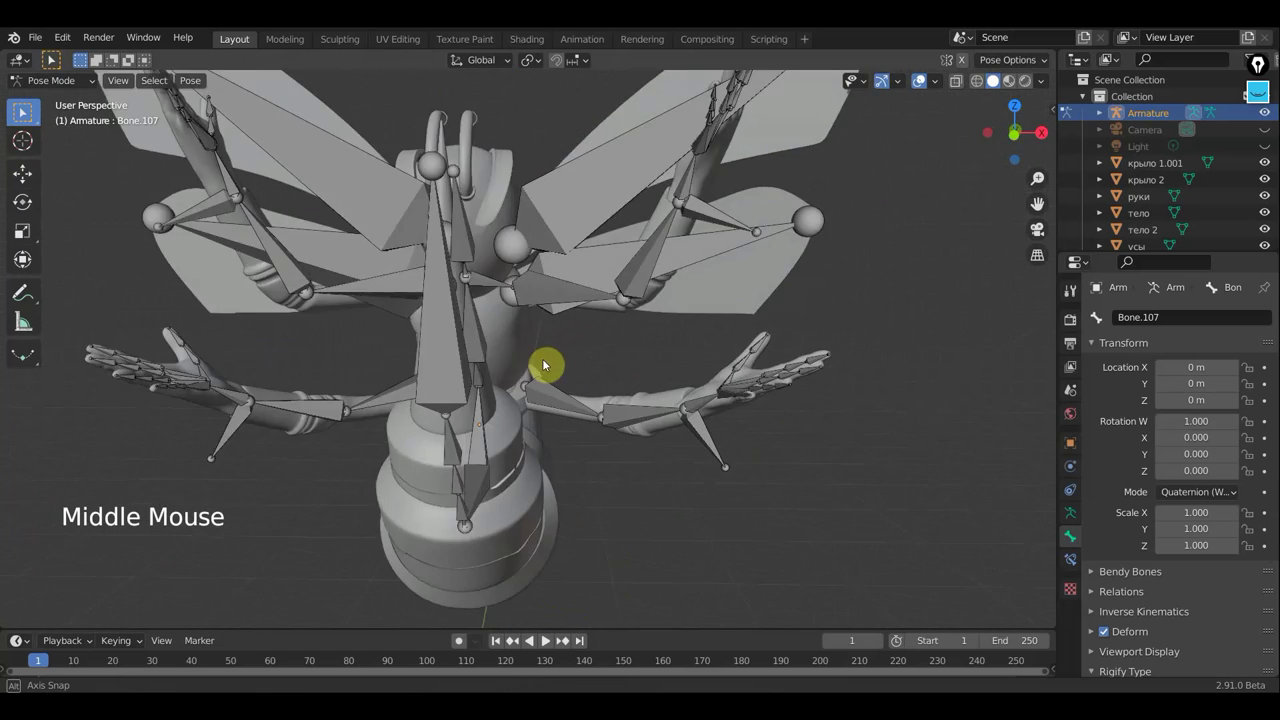
{"action": "middle_click", "coordinate": [528, 358]}
{"action": "scroll", "scroll_direction": "up", "scroll_amount": 3}
{"action": "middle_click", "coordinate": [732, 425]}
Step: Select the target bone then the forearm and add an IK constraint toward Bone.034
{"action": "left_click", "coordinate": [748, 440]}
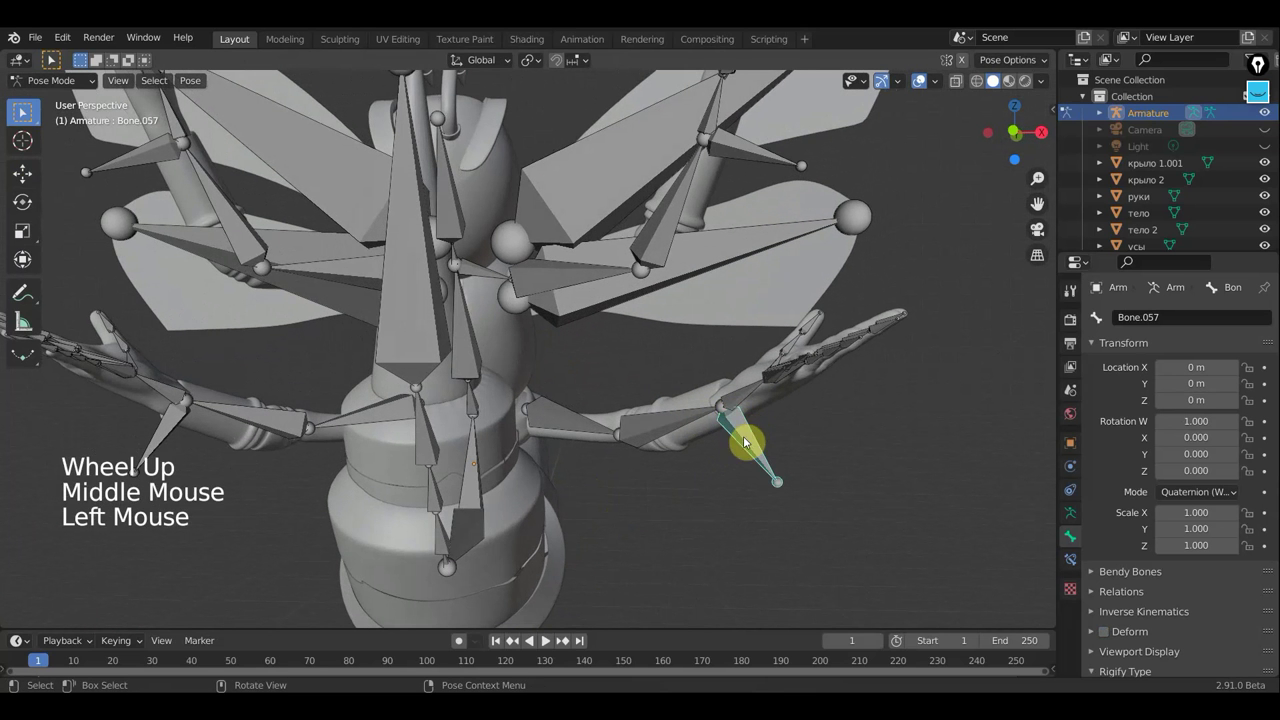
{"action": "left_click", "coordinate": [660, 426]}
{"action": "key", "text": "ctrl+shift+c"}
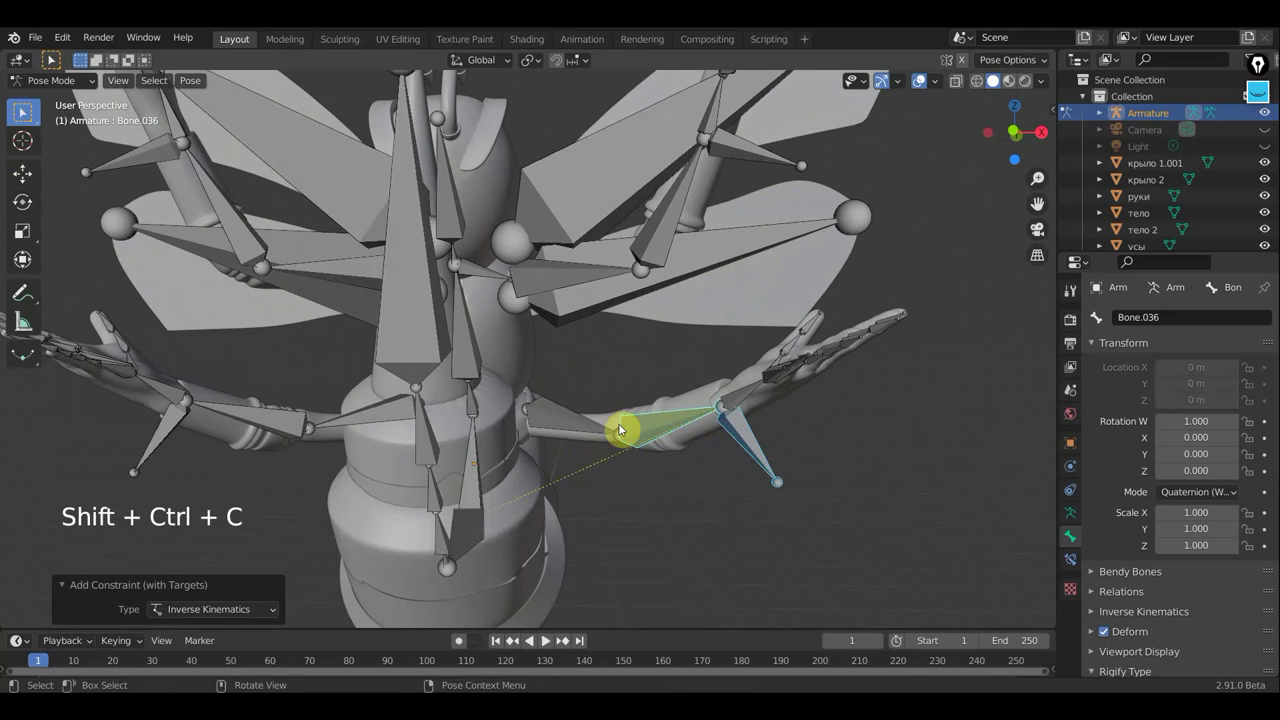
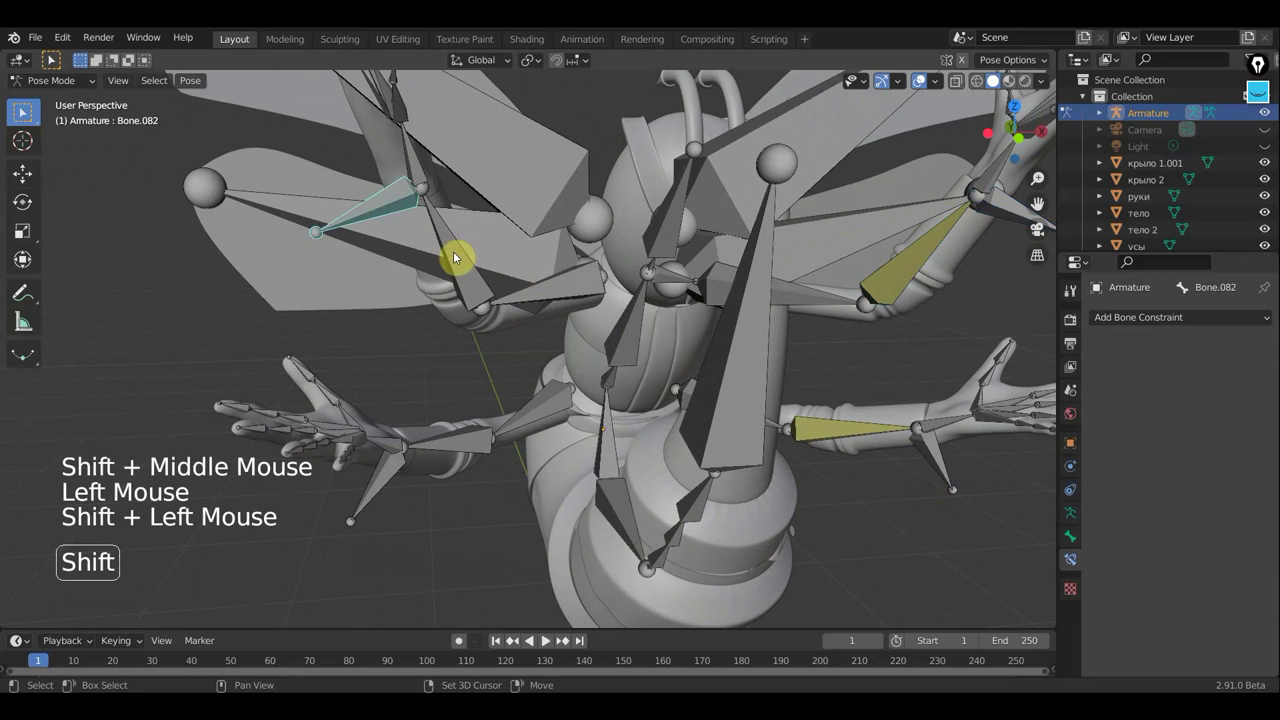
Step: Give the arm bone an IK constraint targeting Bone.105 and orbit to check the arm chain follows
{"action": "key", "text": "ctrl+shift+c"}
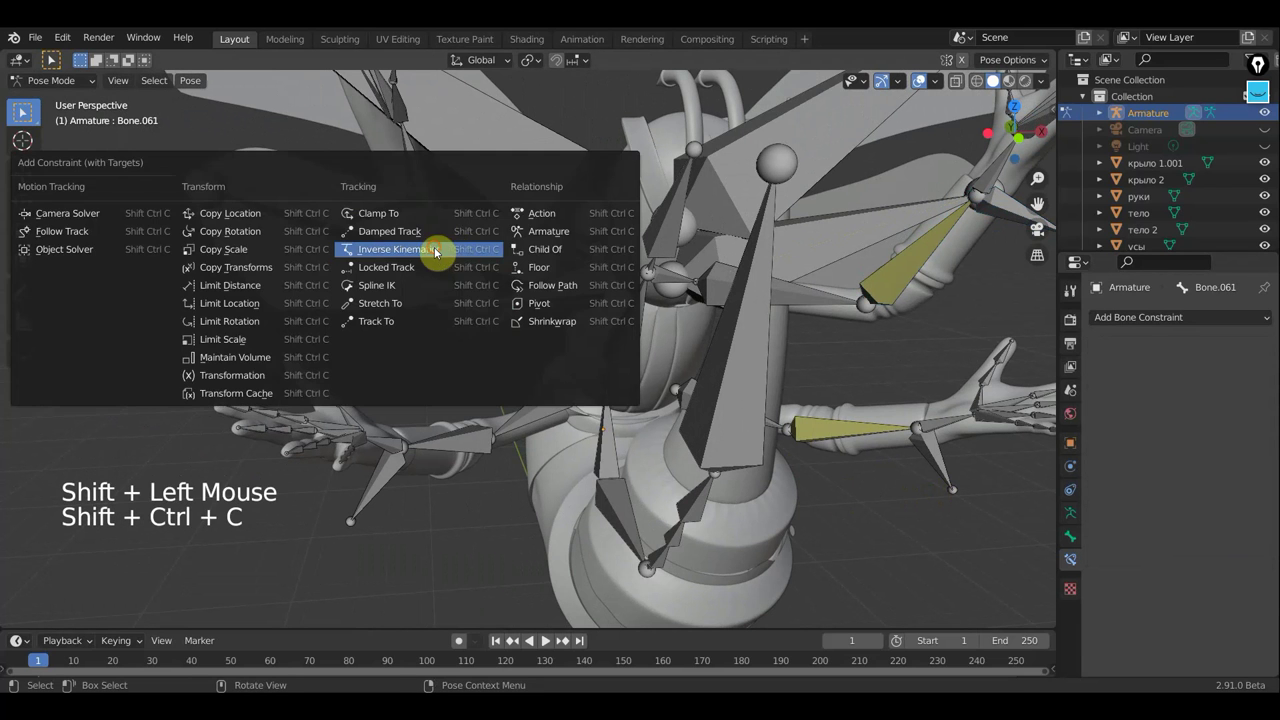
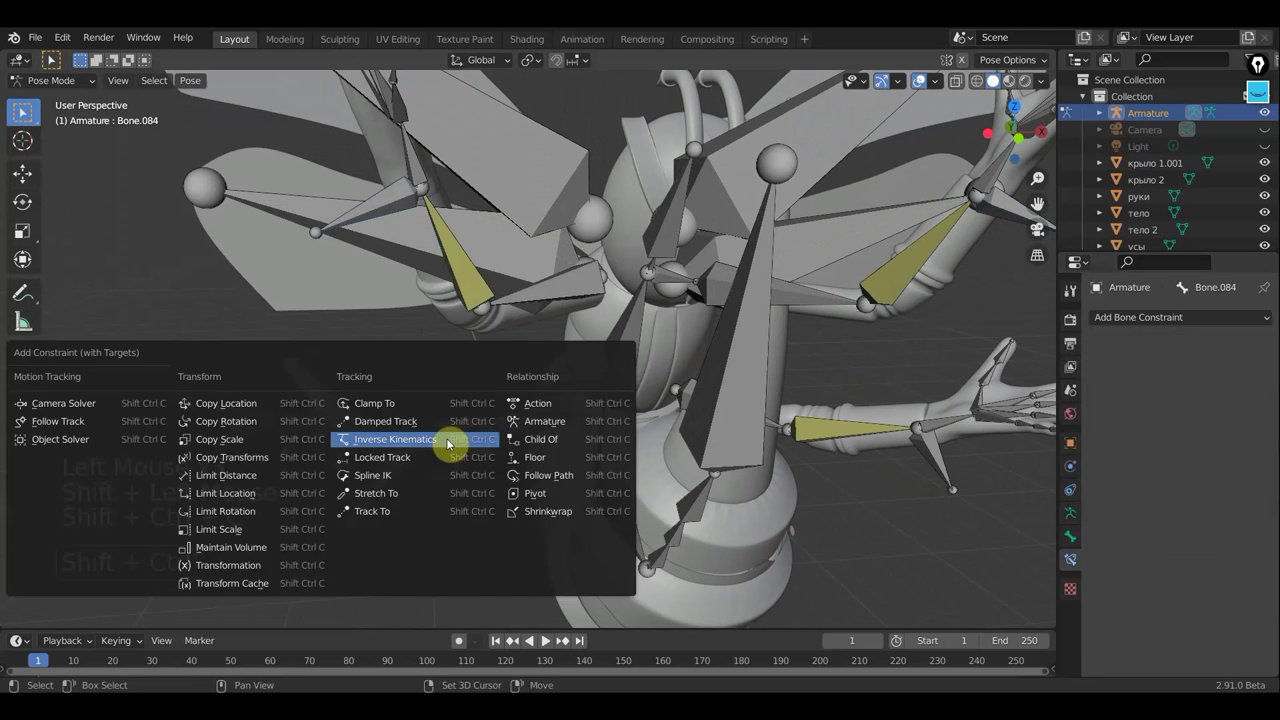
{"action": "key", "text": "ctrl+shift+c"}
{"action": "middle_click", "coordinate": [479, 456]}
{"action": "scroll", "scroll_direction": "down", "scroll_amount": 3}
{"action": "middle_click", "coordinate": [552, 437]}
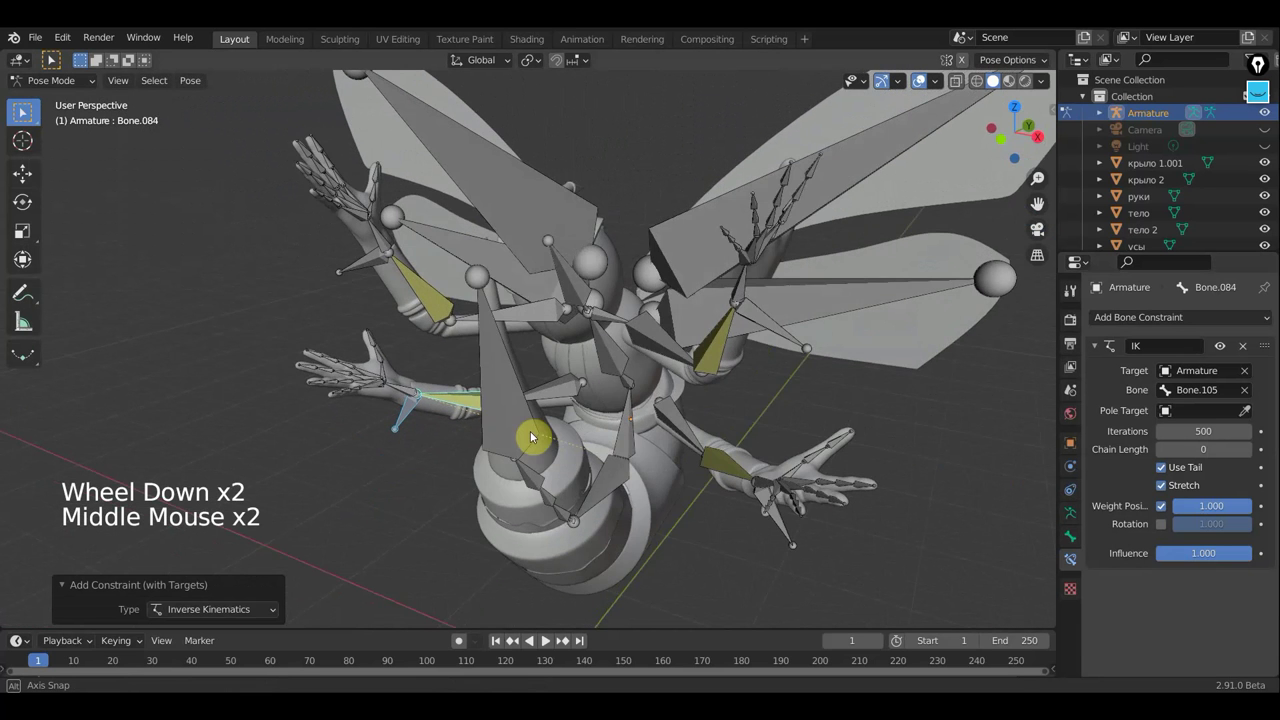
{"action": "scroll", "scroll_direction": "up", "scroll_amount": 3}
{"action": "scroll", "scroll_direction": "down", "scroll_amount": 3}
{"action": "middle_click", "coordinate": [699, 370]}
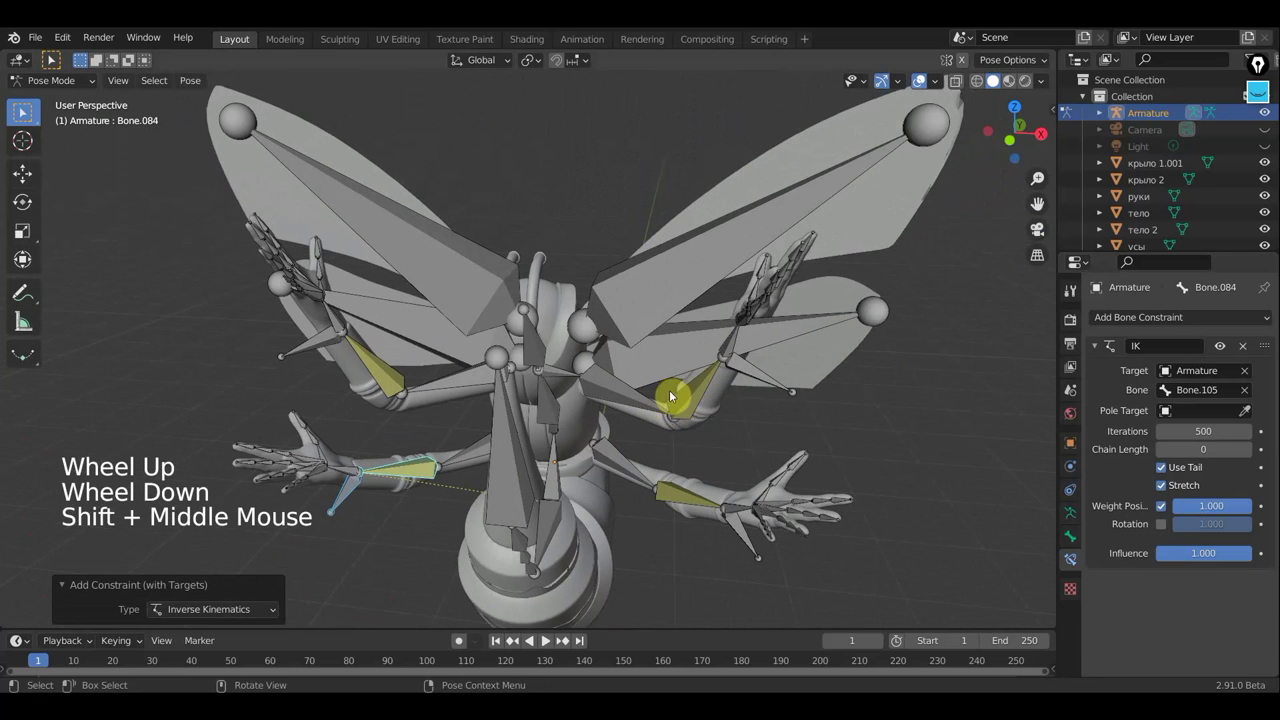
{"action": "middle_click", "coordinate": [662, 393]}
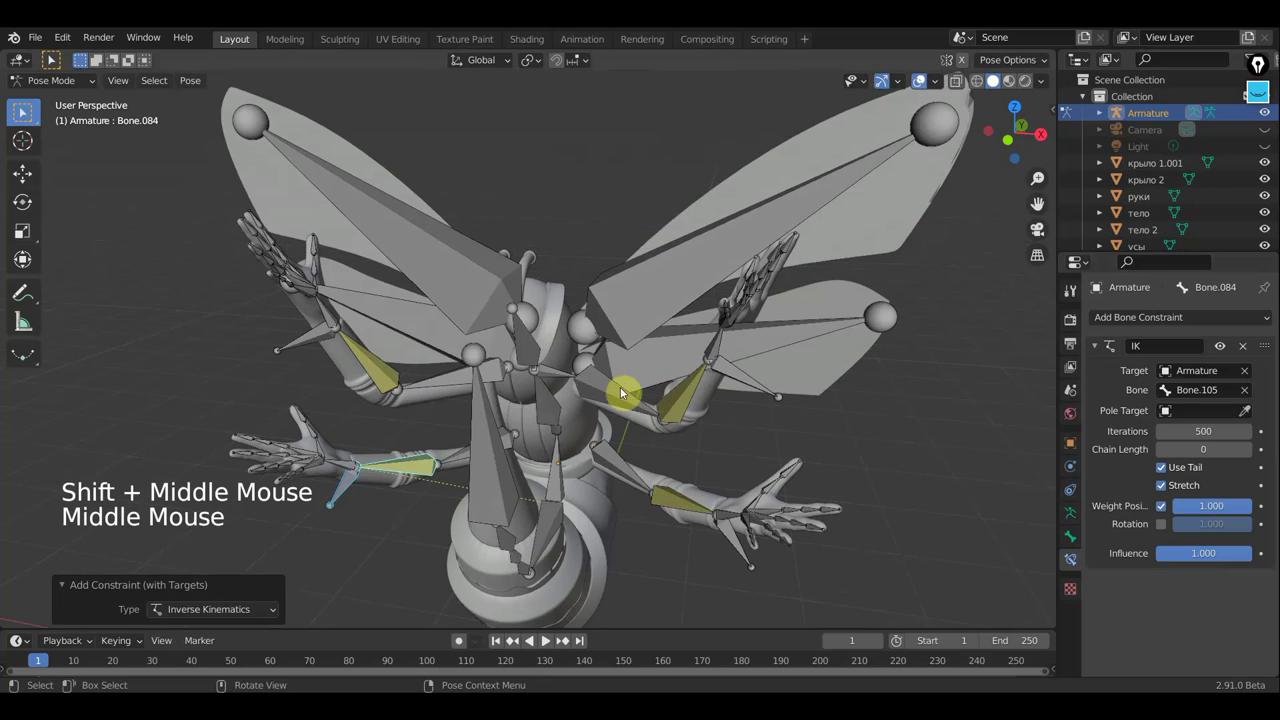
{"action": "middle_click", "coordinate": [622, 389]}
{"action": "left_click", "coordinate": [622, 389]}
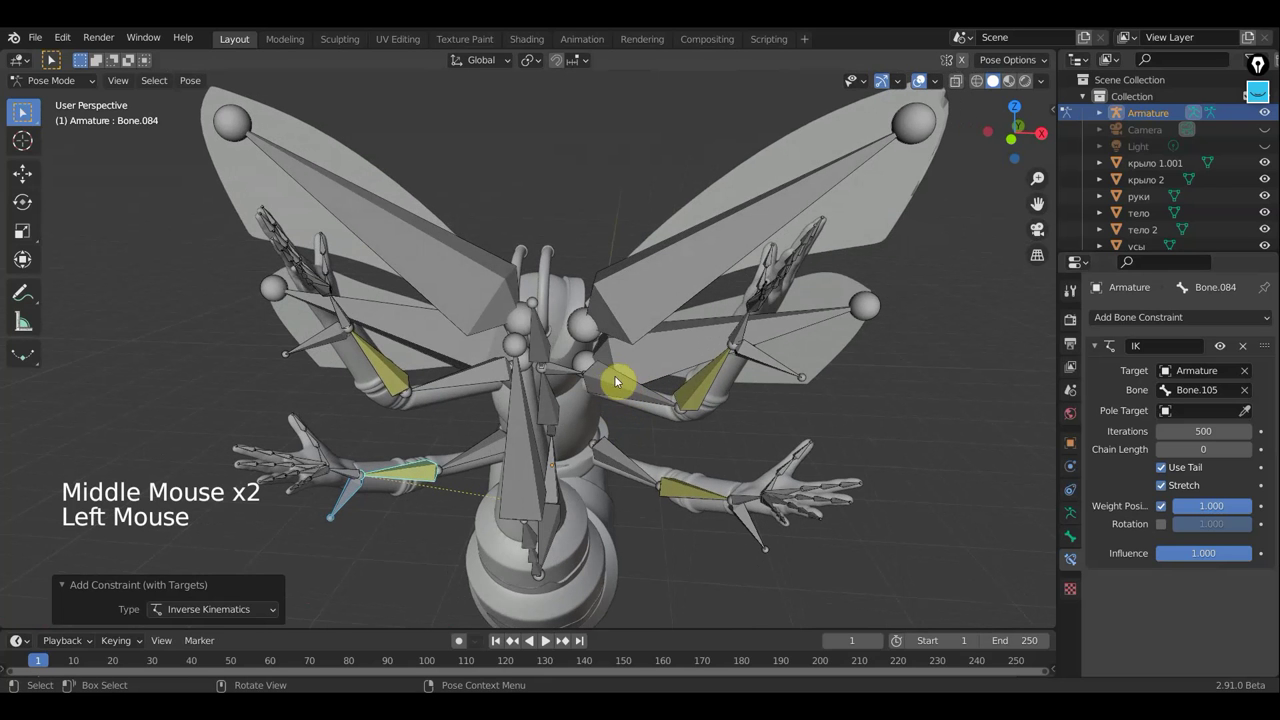
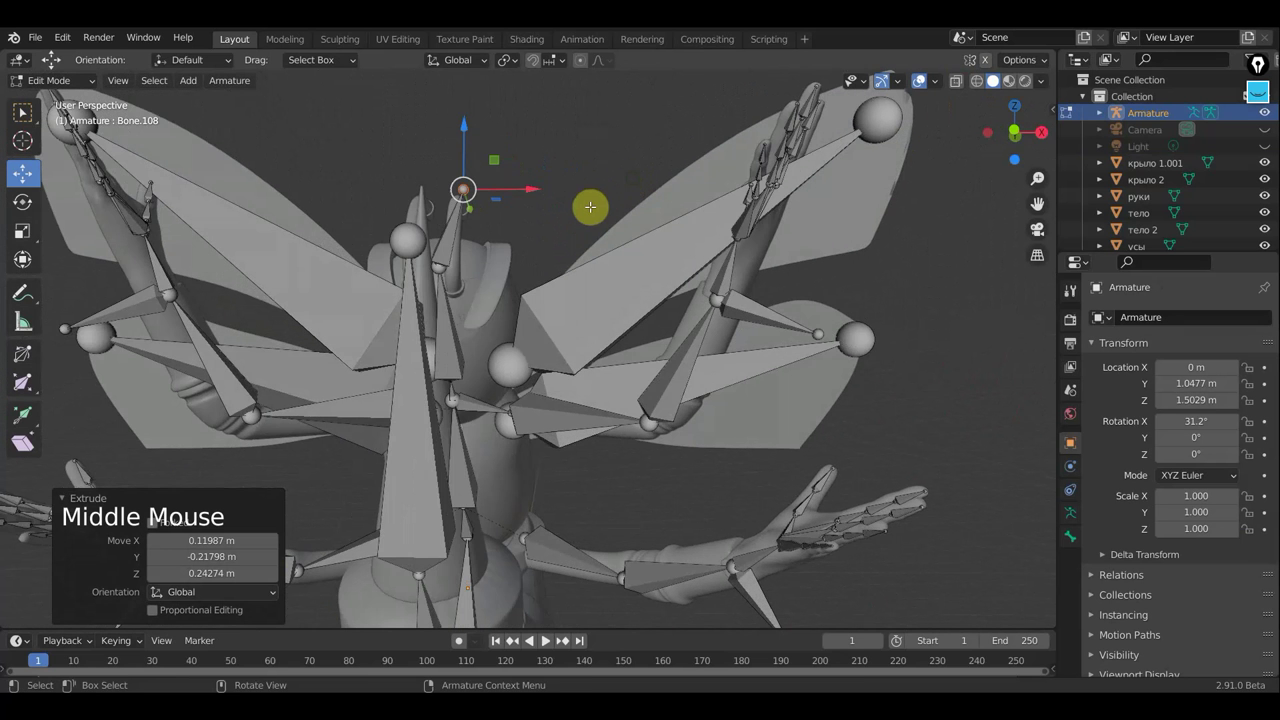
Step: From front view, place the bone at the antenna base and extrude a bone chain along each curled antenna
{"action": "key", "text": "KP_1"}
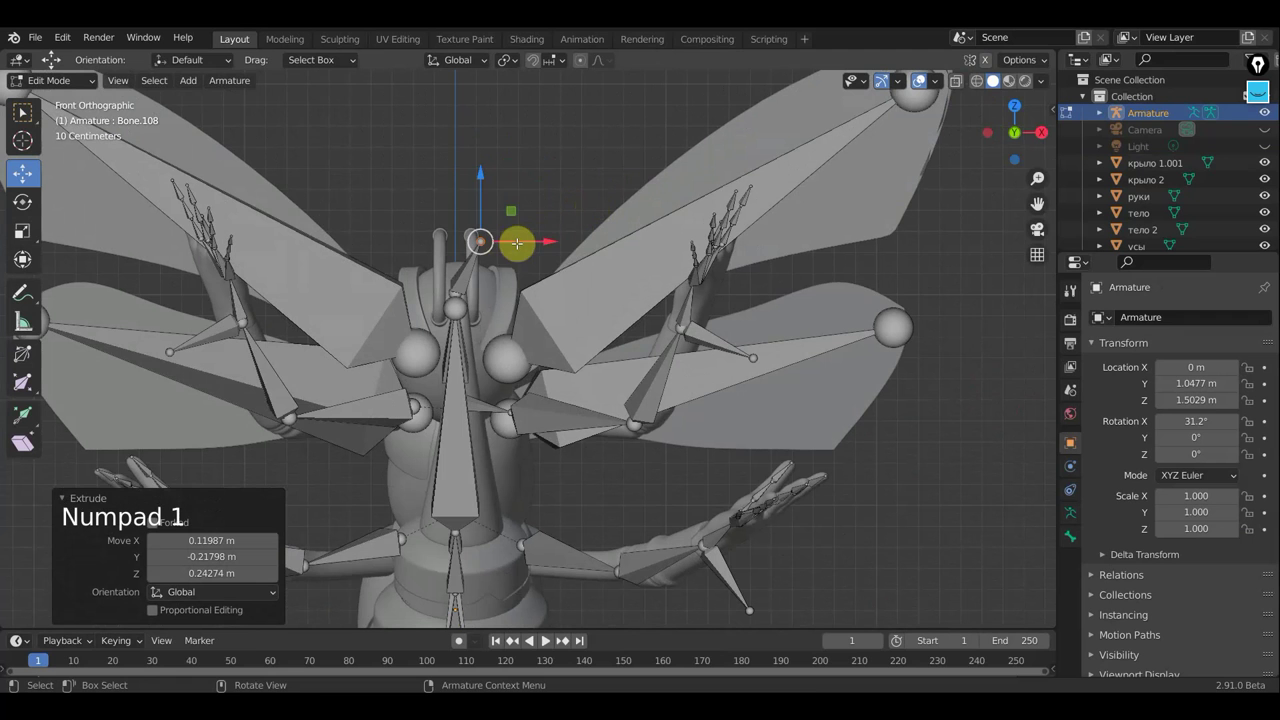
{"action": "key", "text": "g"}
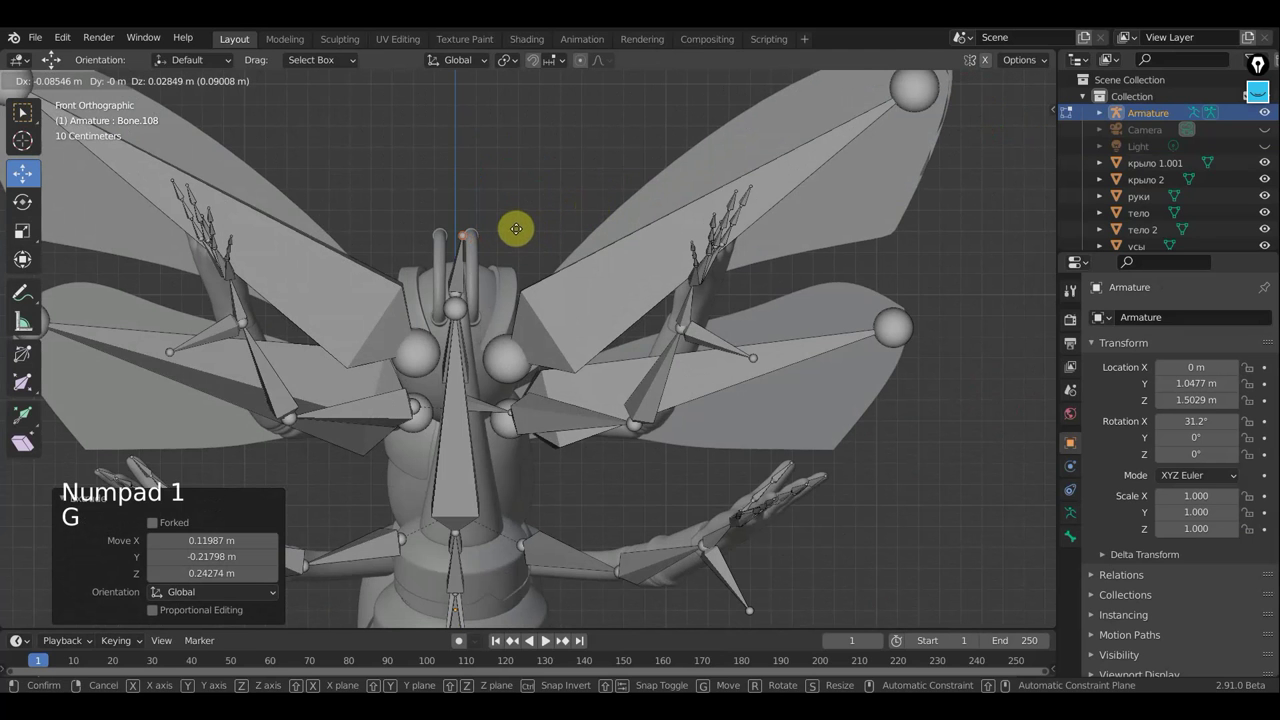
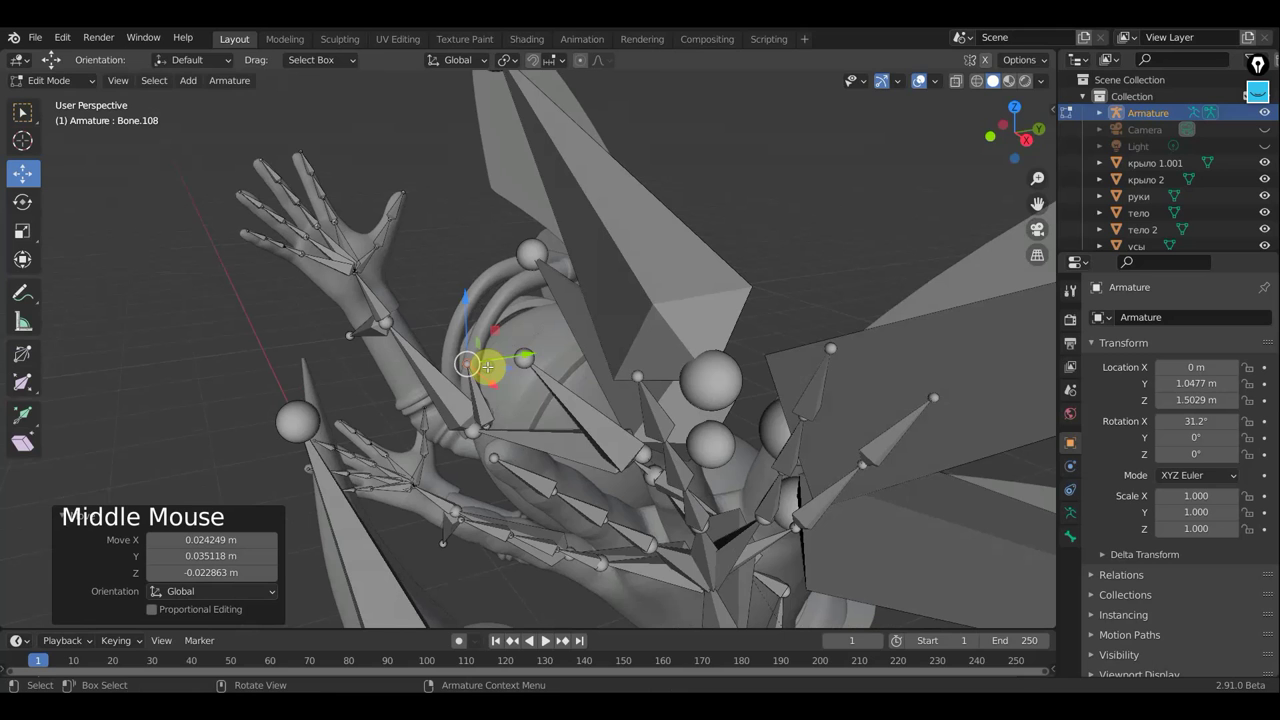
{"action": "key", "text": "e"}
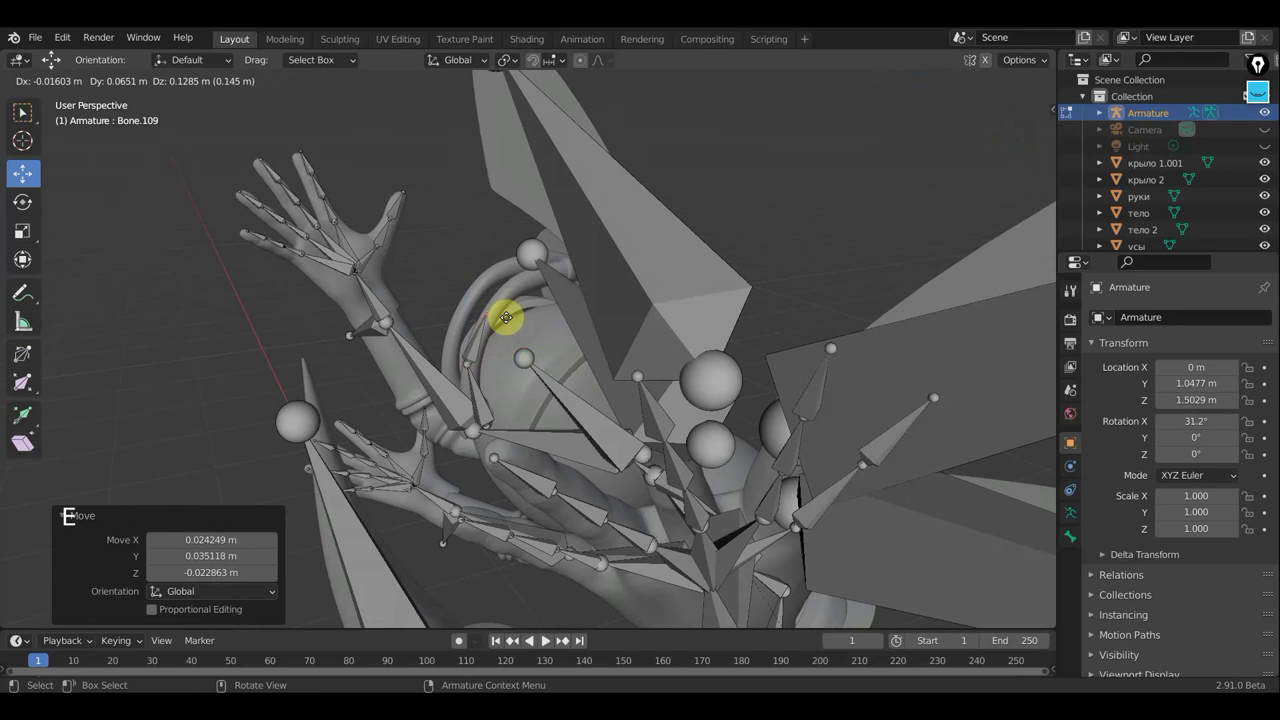
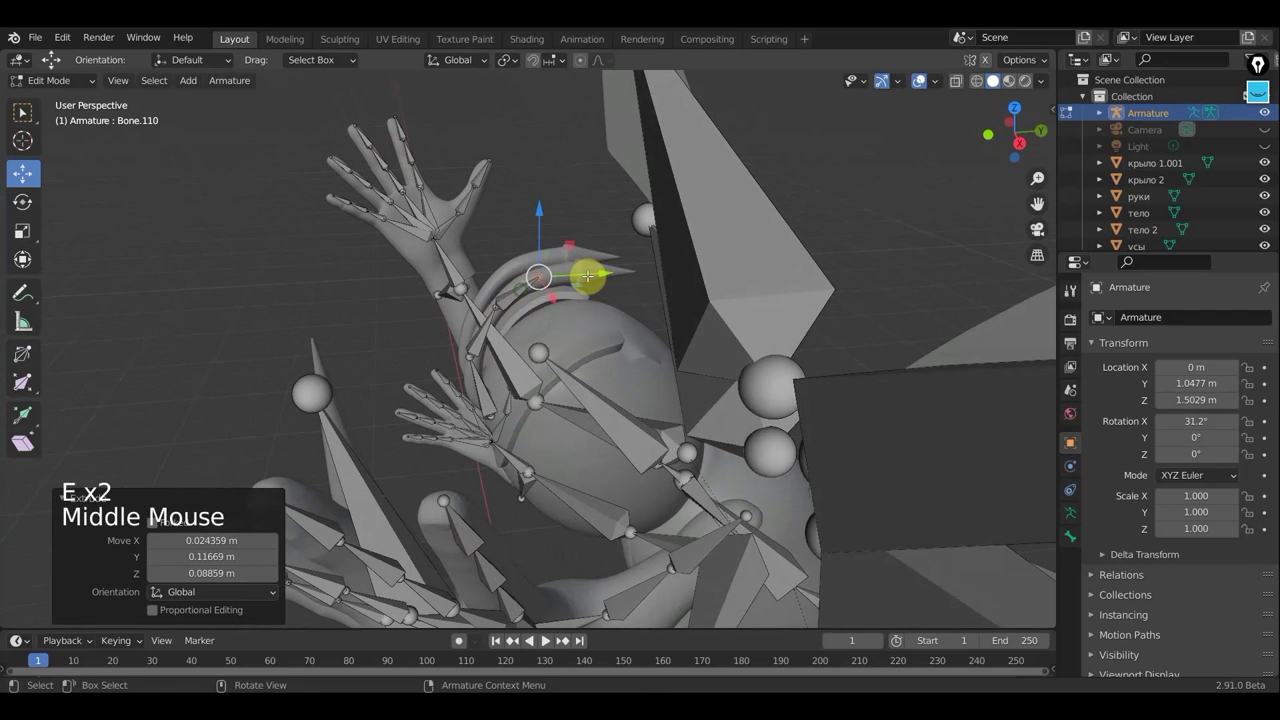
{"action": "key", "text": "e"}
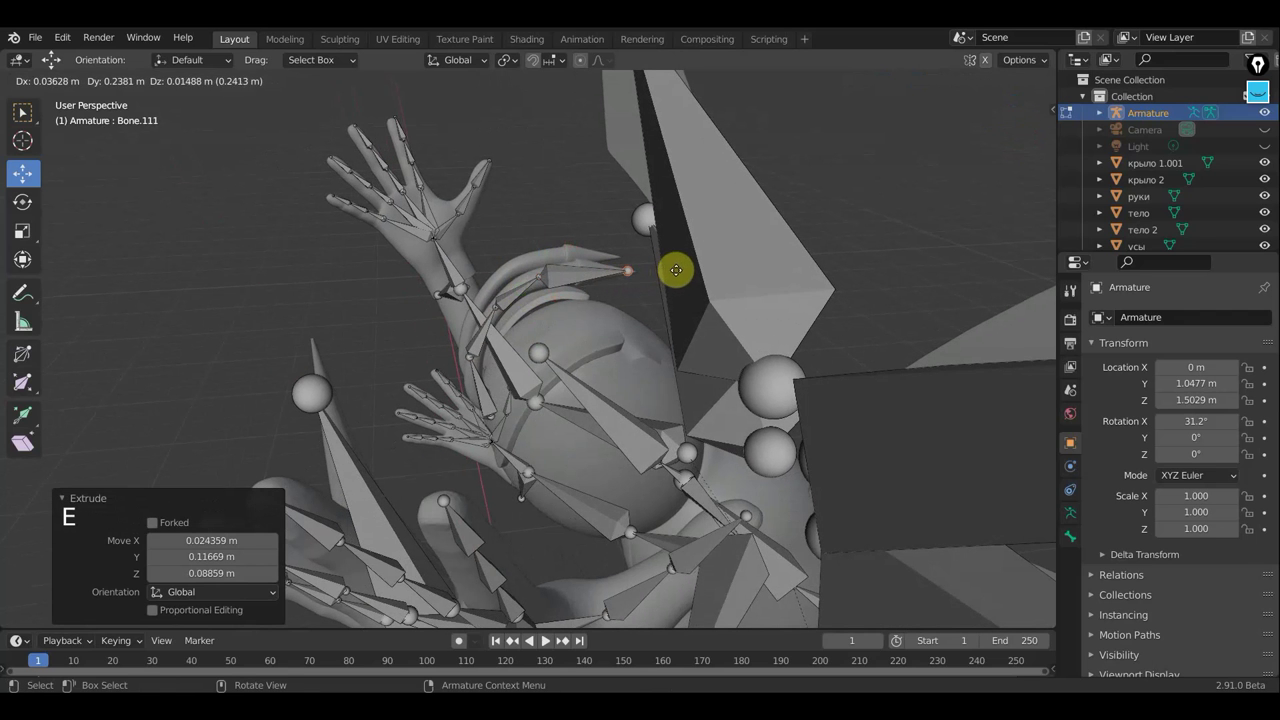
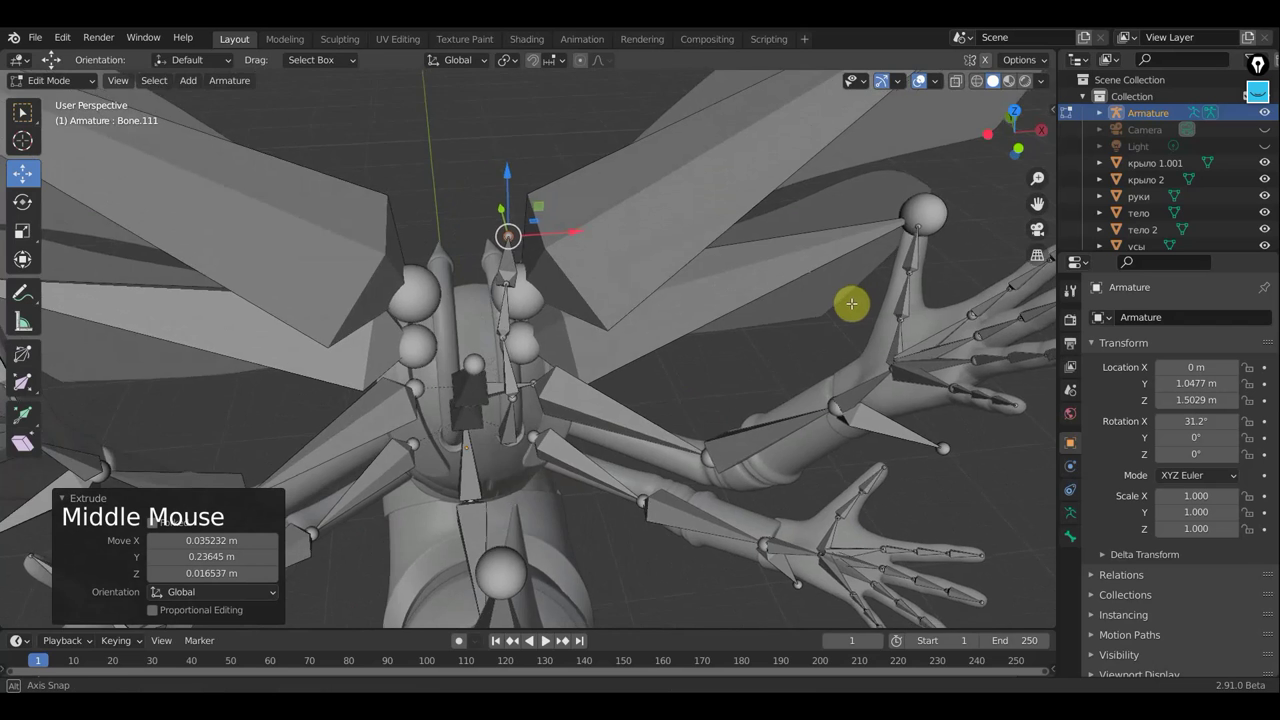
{"action": "key", "text": "g"}
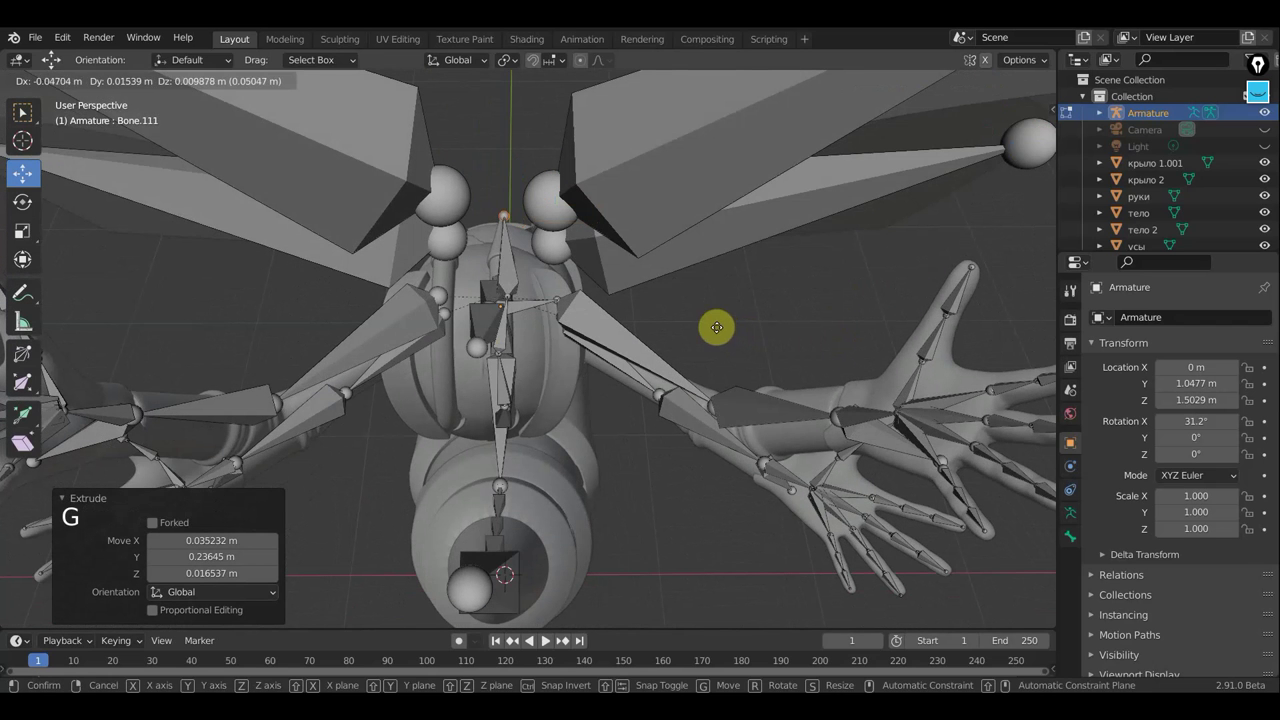
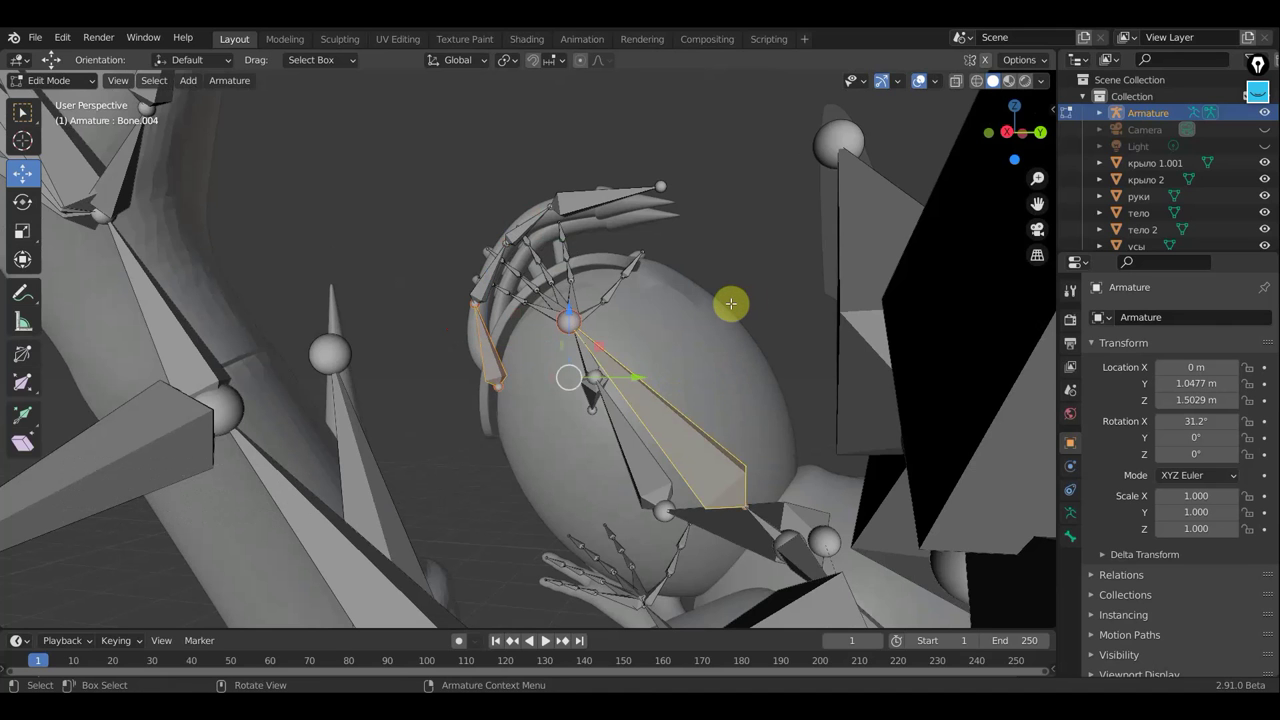
Step: Parent the antenna bones to the head bone keeping offset, then switch to posing
{"action": "key", "text": "ctrl+p"}
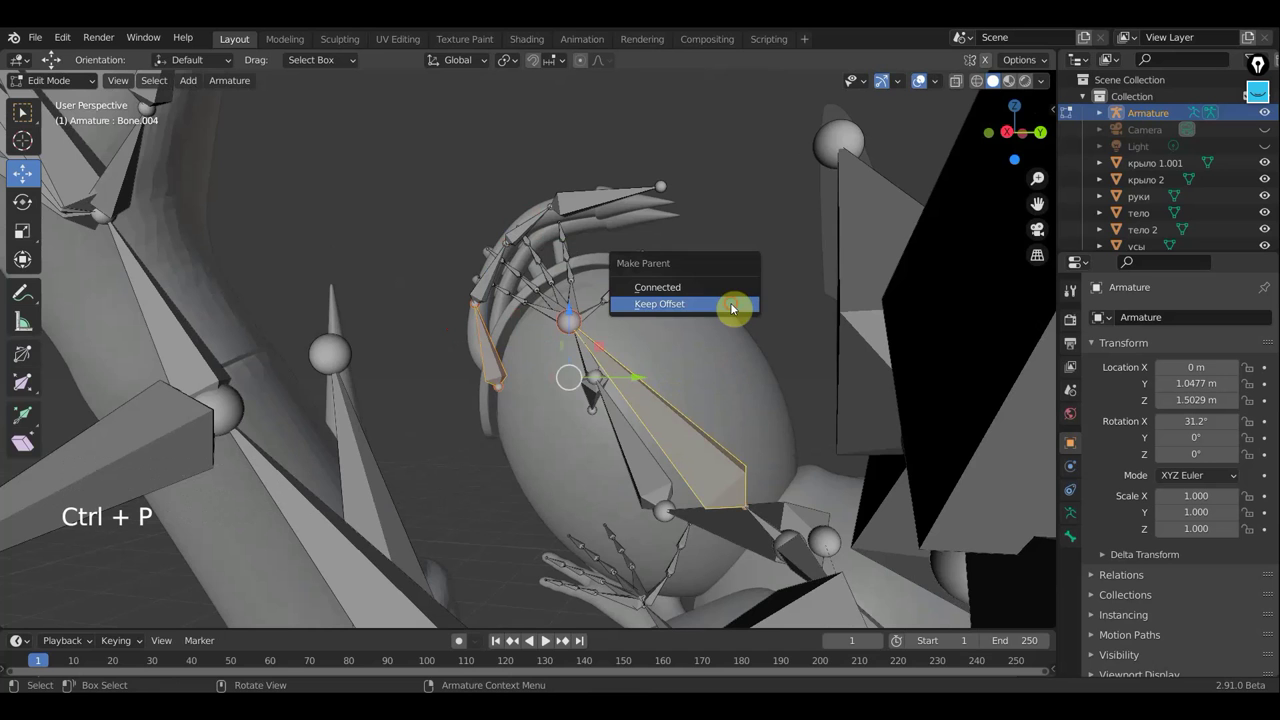
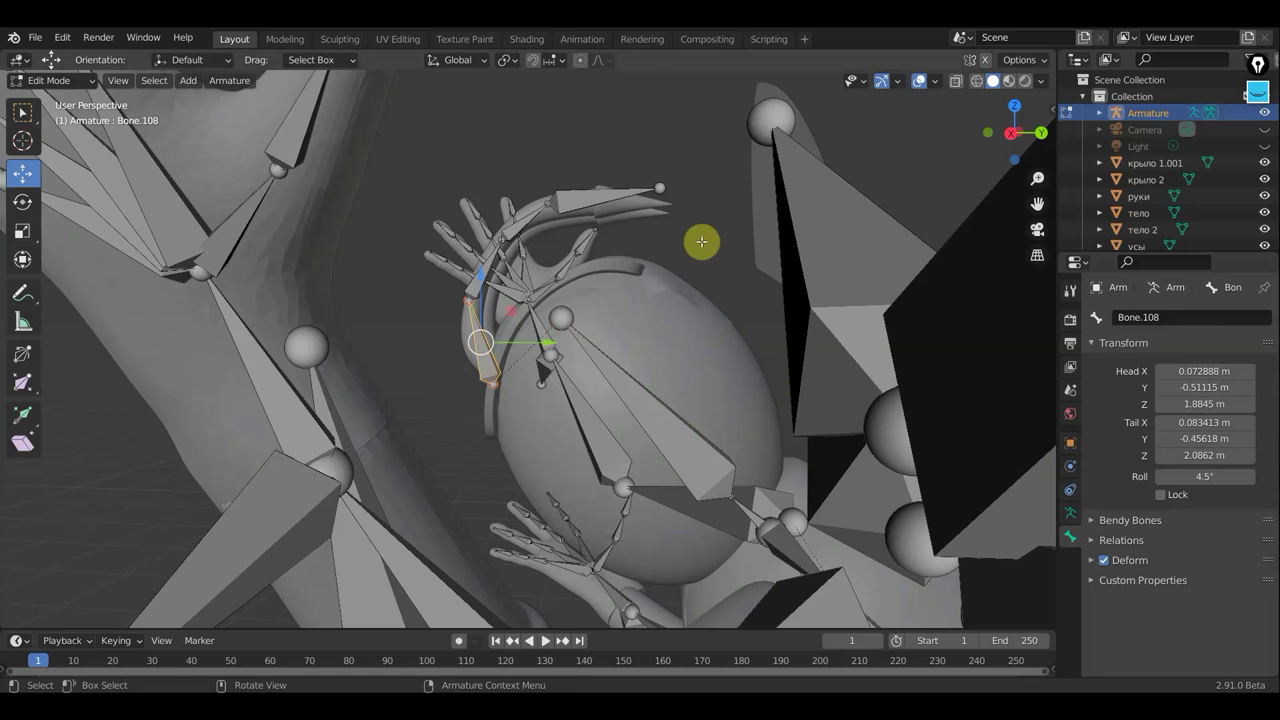
{"action": "key", "text": "ctrl+shift+c"}
Step: In Pose Mode give the antenna bone Bone.109 a Copy Rotation constraint
{"action": "left_click", "coordinate": [52, 76]}
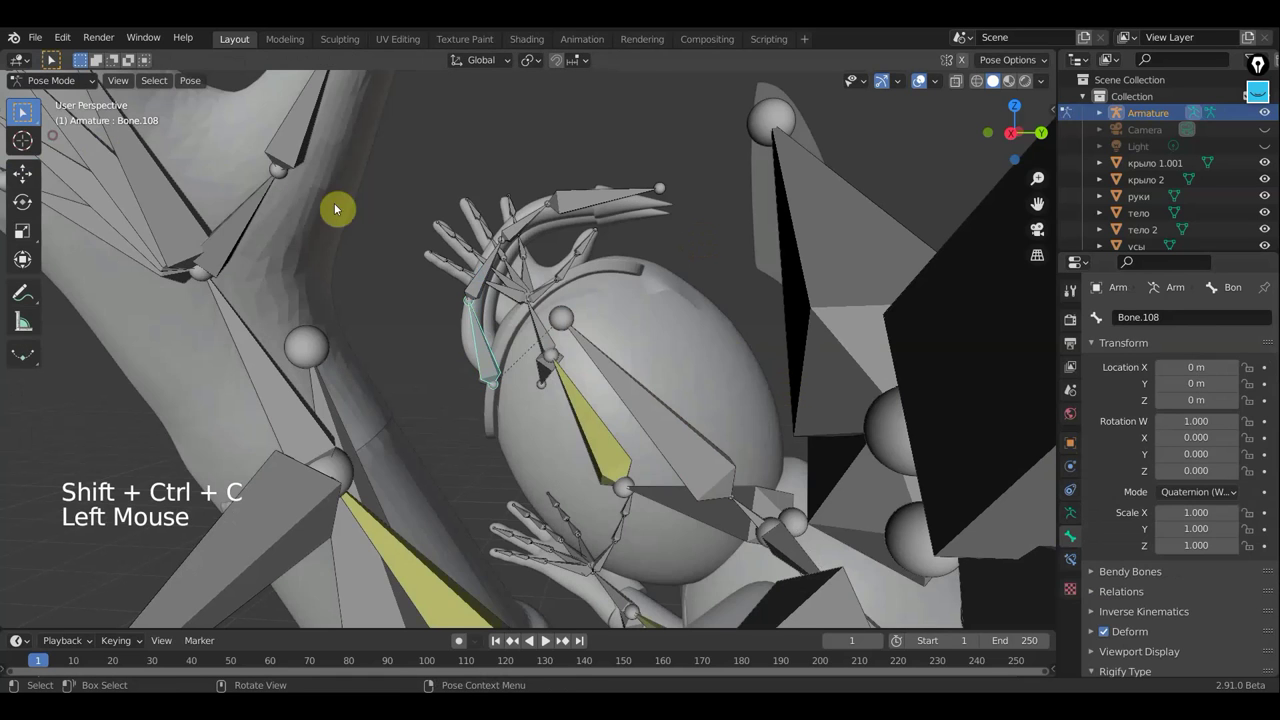
{"action": "left_click", "coordinate": [489, 345]}
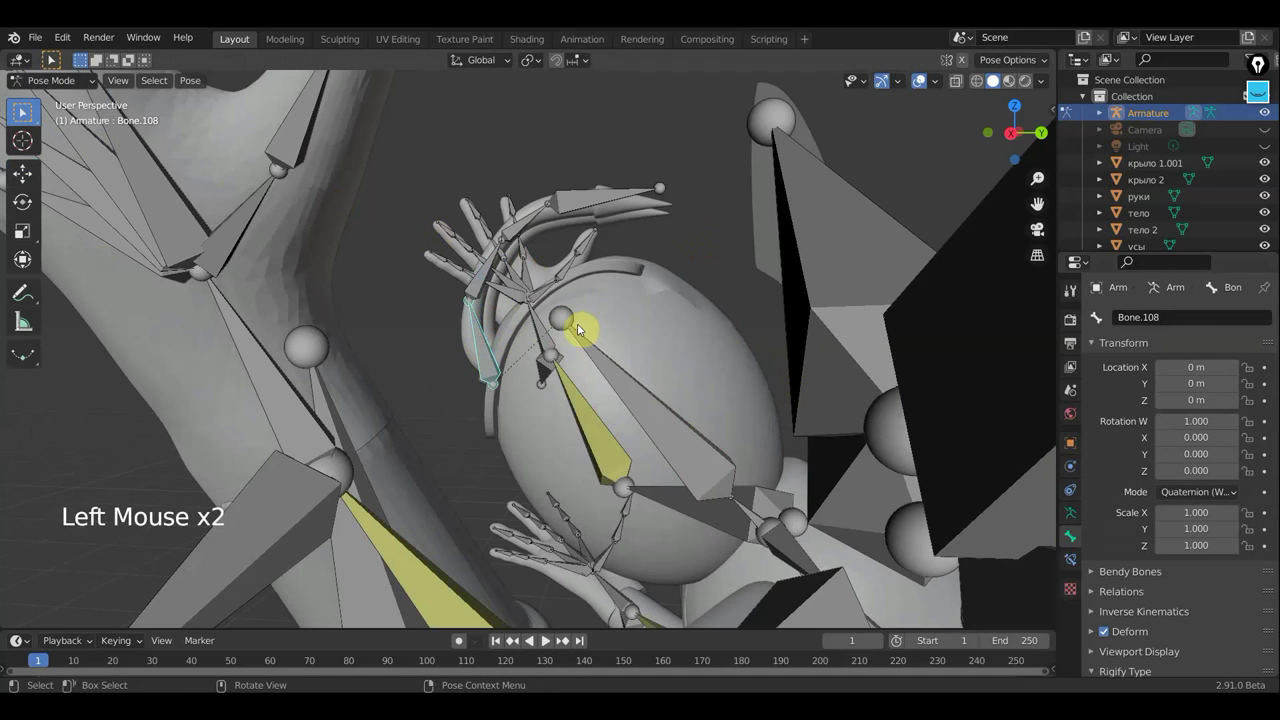
{"action": "key", "text": "ctrl+shift+c"}
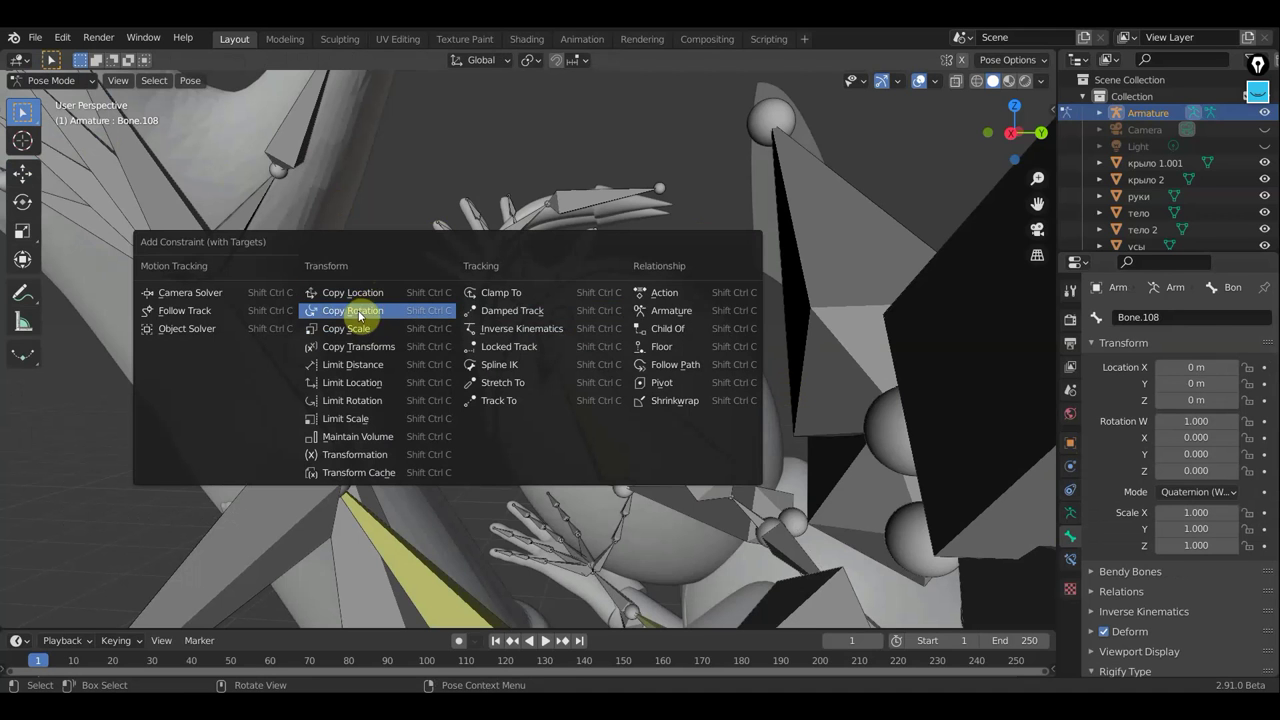
{"action": "left_click", "coordinate": [476, 290]}
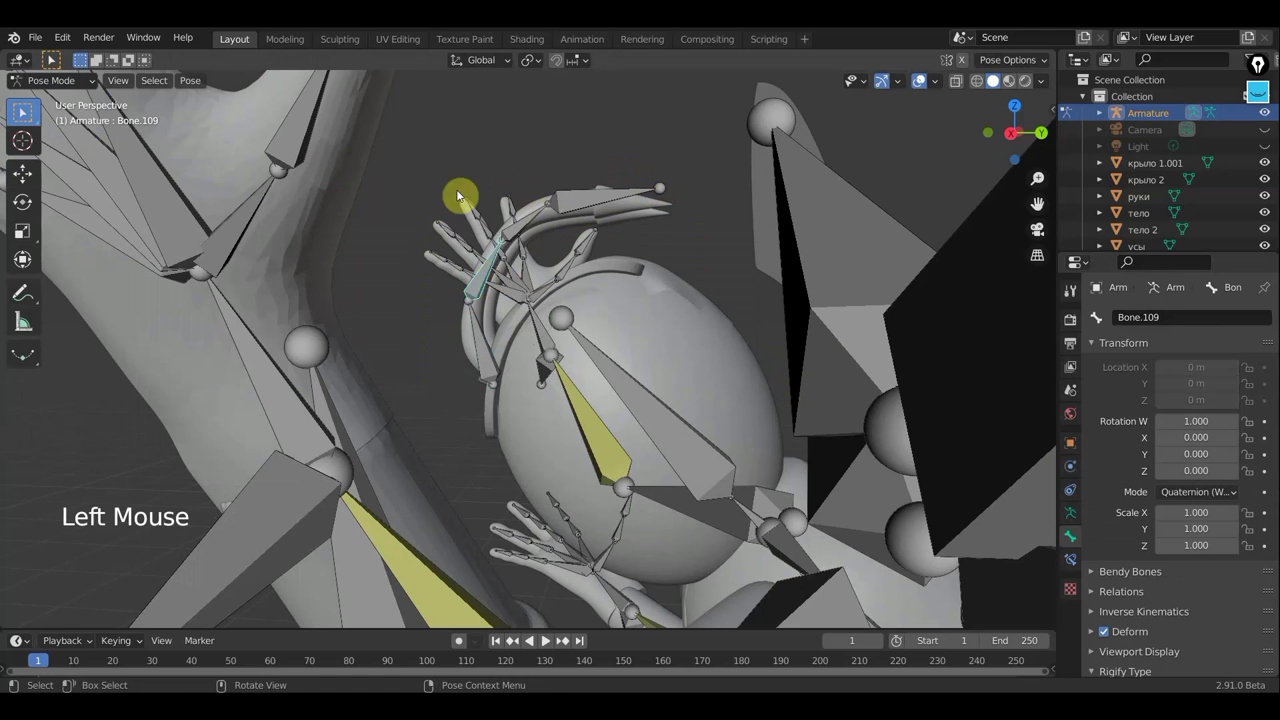
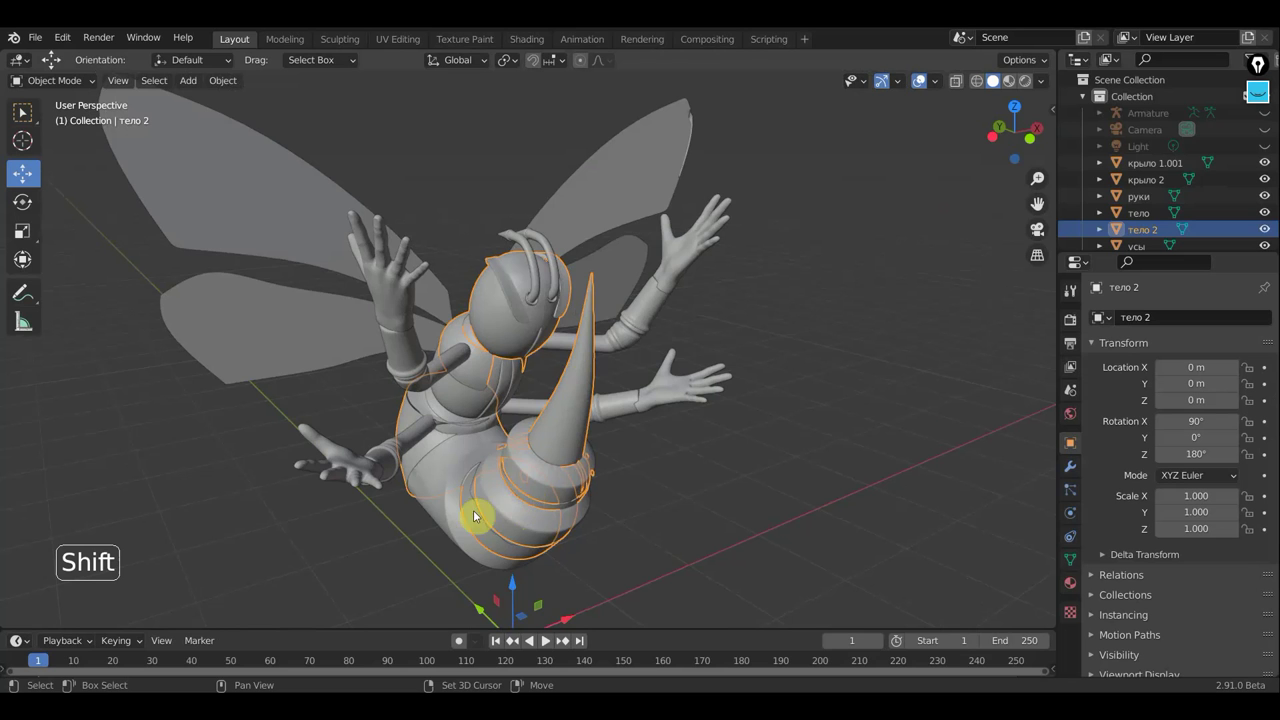
Step: Join the two body pieces тело 2 and тело into one mesh
{"action": "left_click", "coordinate": [463, 524]}
{"action": "middle_click", "coordinate": [393, 446]}
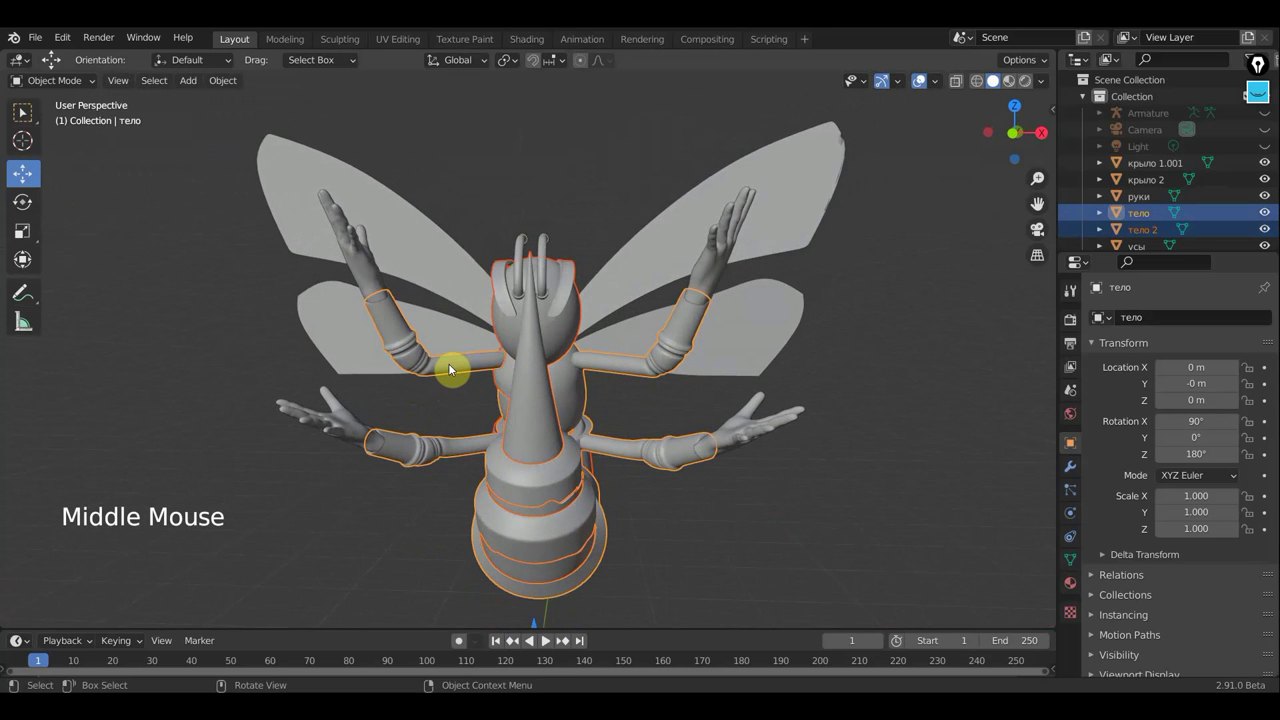
{"action": "key", "text": "ctrl+j"}
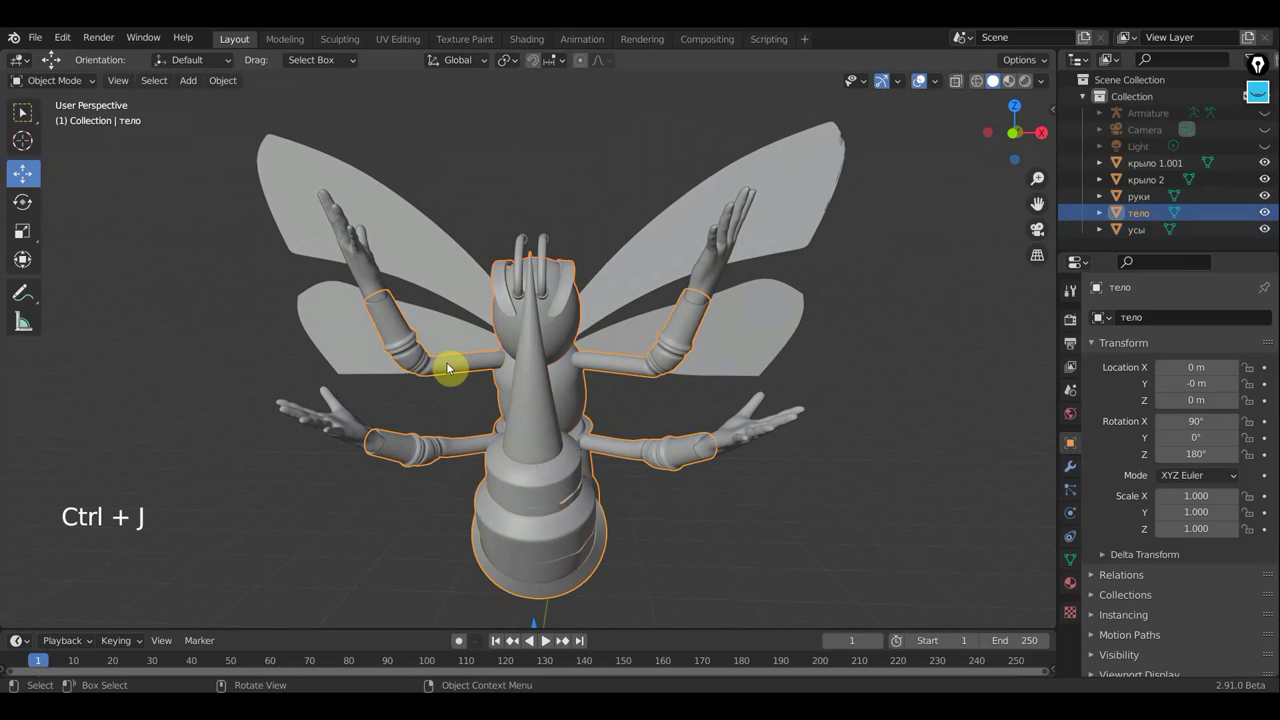
Step: Join the arms mesh руки into the тело body, keeping тело as the active object
{"action": "left_click", "coordinate": [374, 272]}
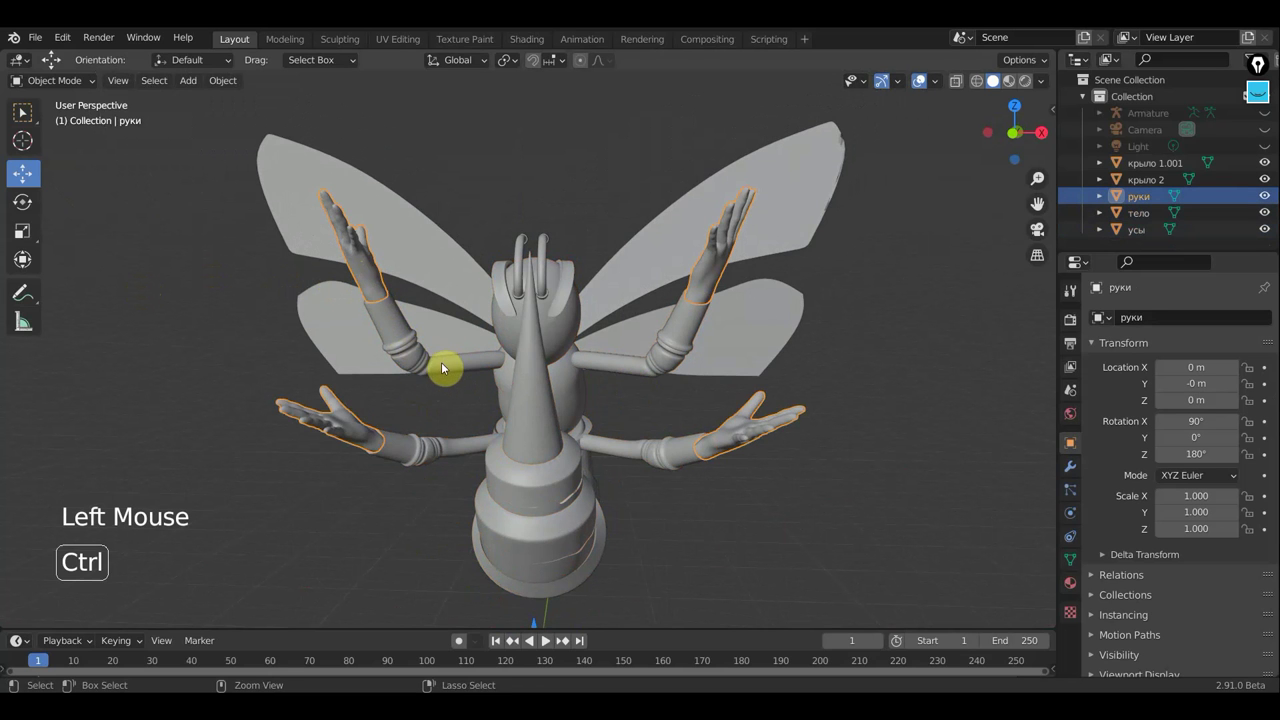
{"action": "left_click", "coordinate": [431, 367]}
{"action": "left_click", "coordinate": [440, 368]}
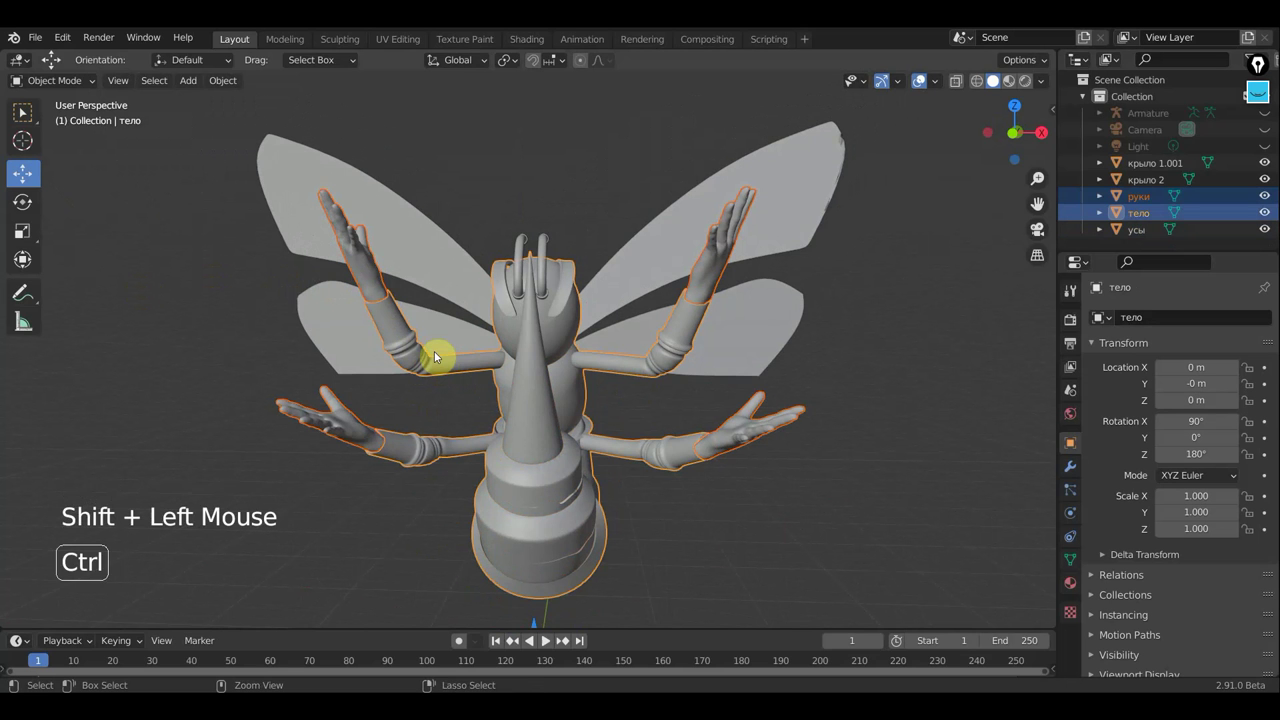
{"action": "key", "text": "ctrl+j"}
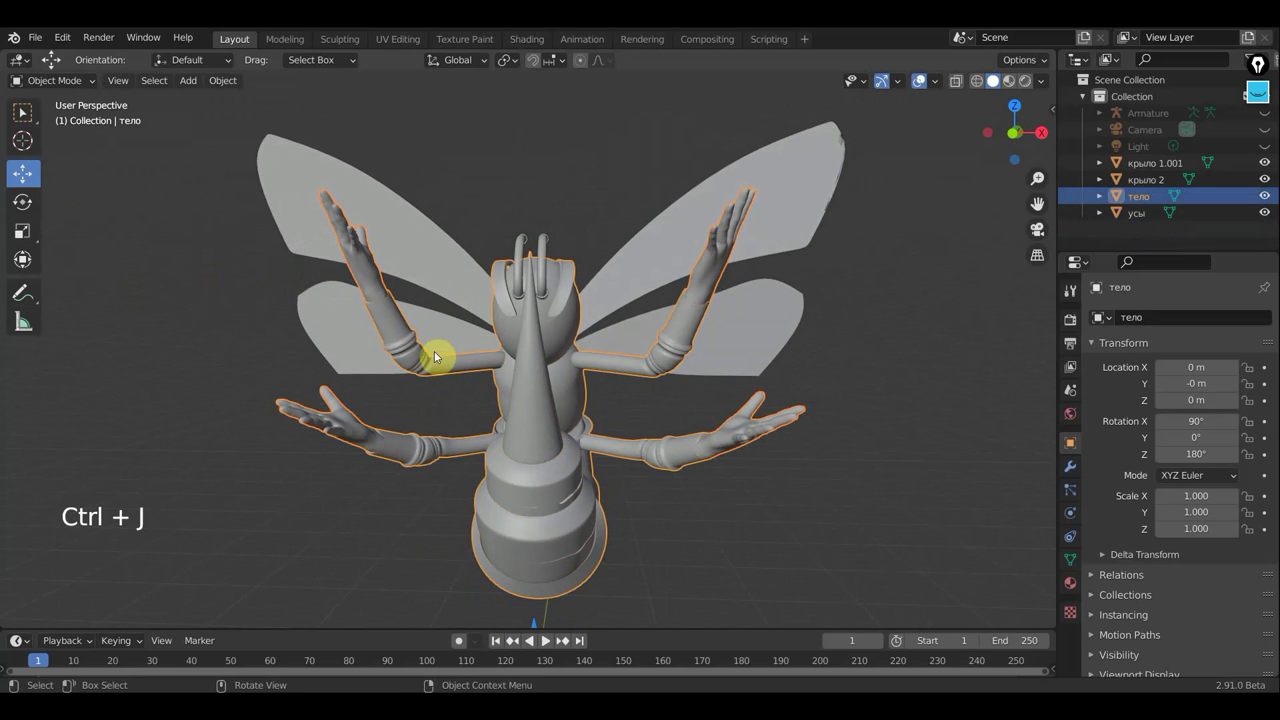
{"action": "middle_click", "coordinate": [571, 291]}
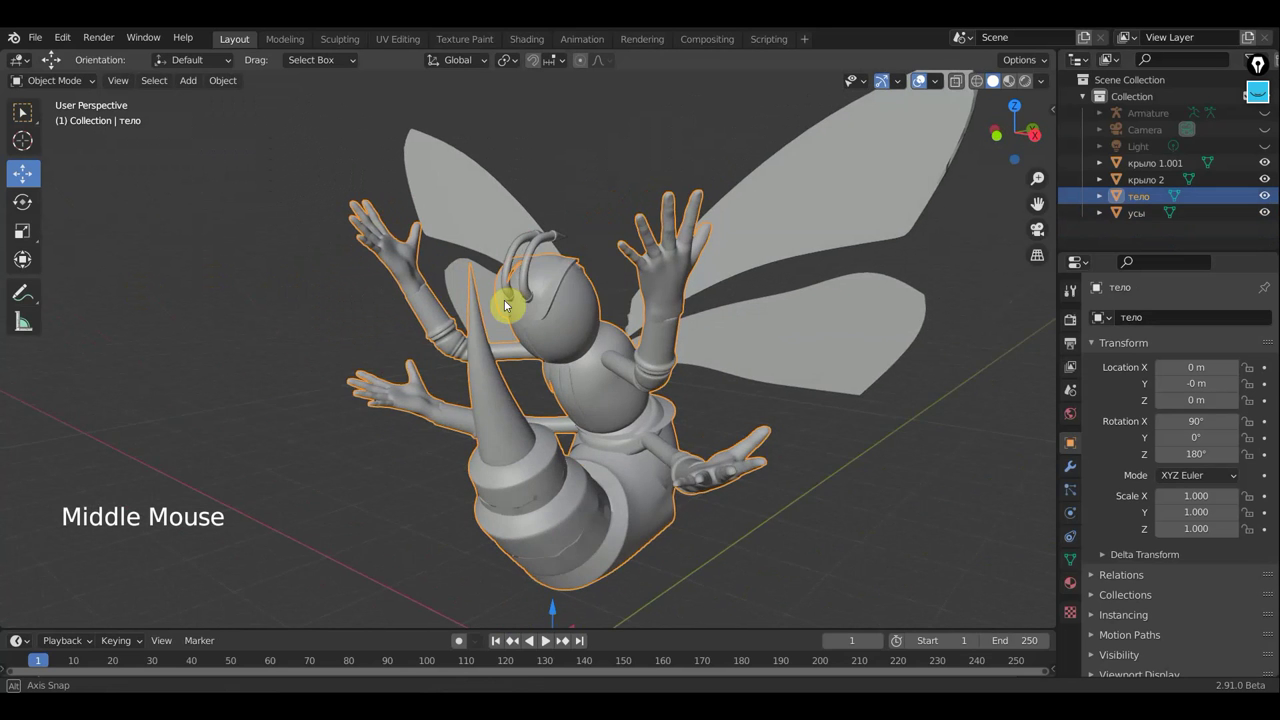
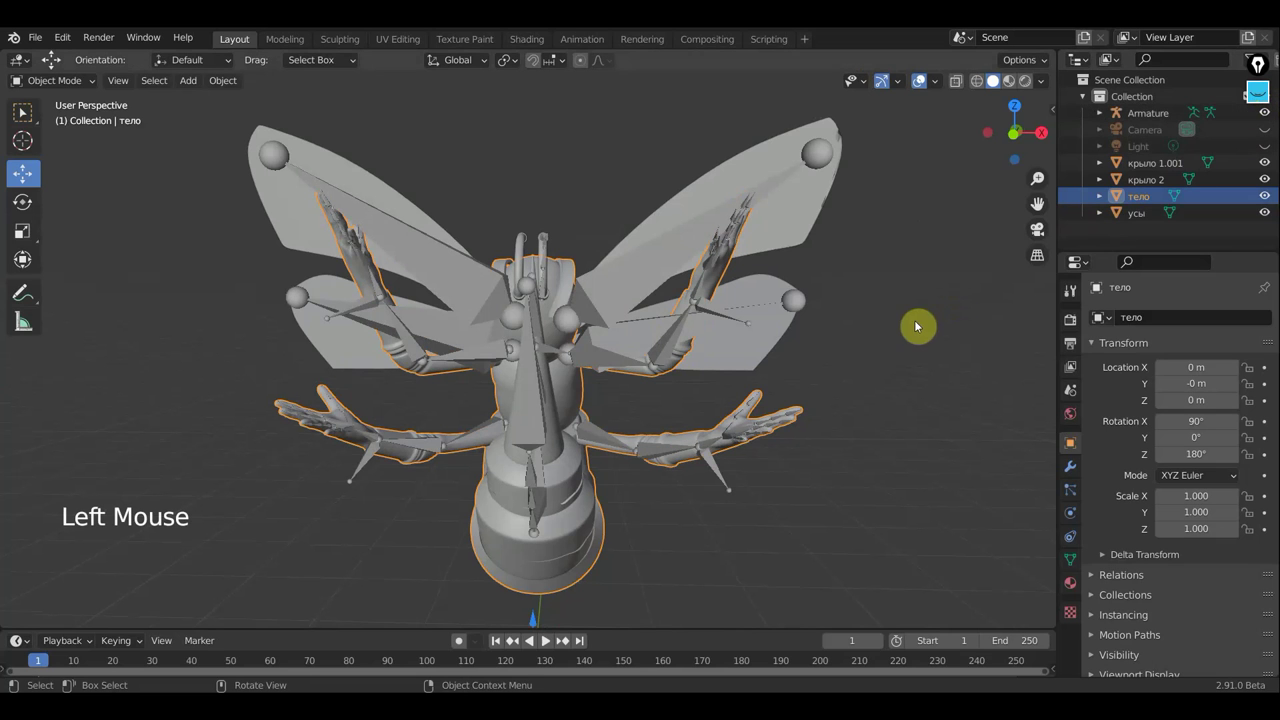
Step: Join the antennae mesh усы into the тело body object
{"action": "key", "text": "KP_1"}
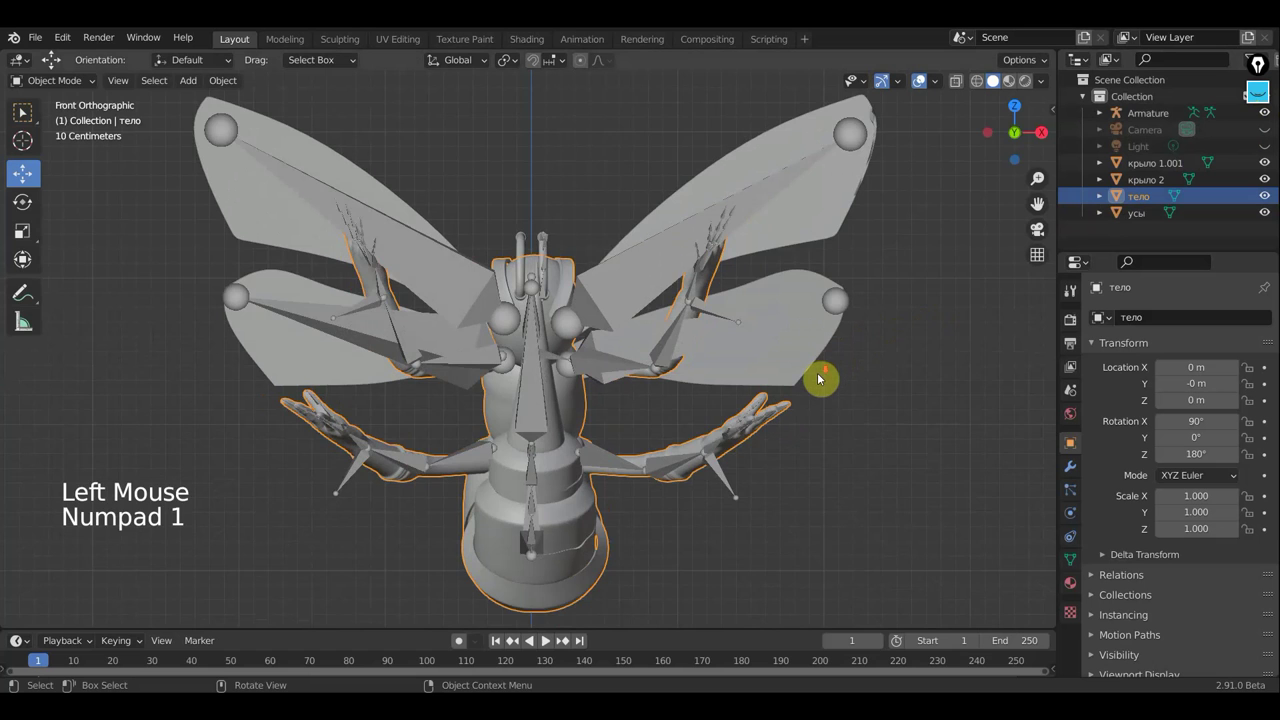
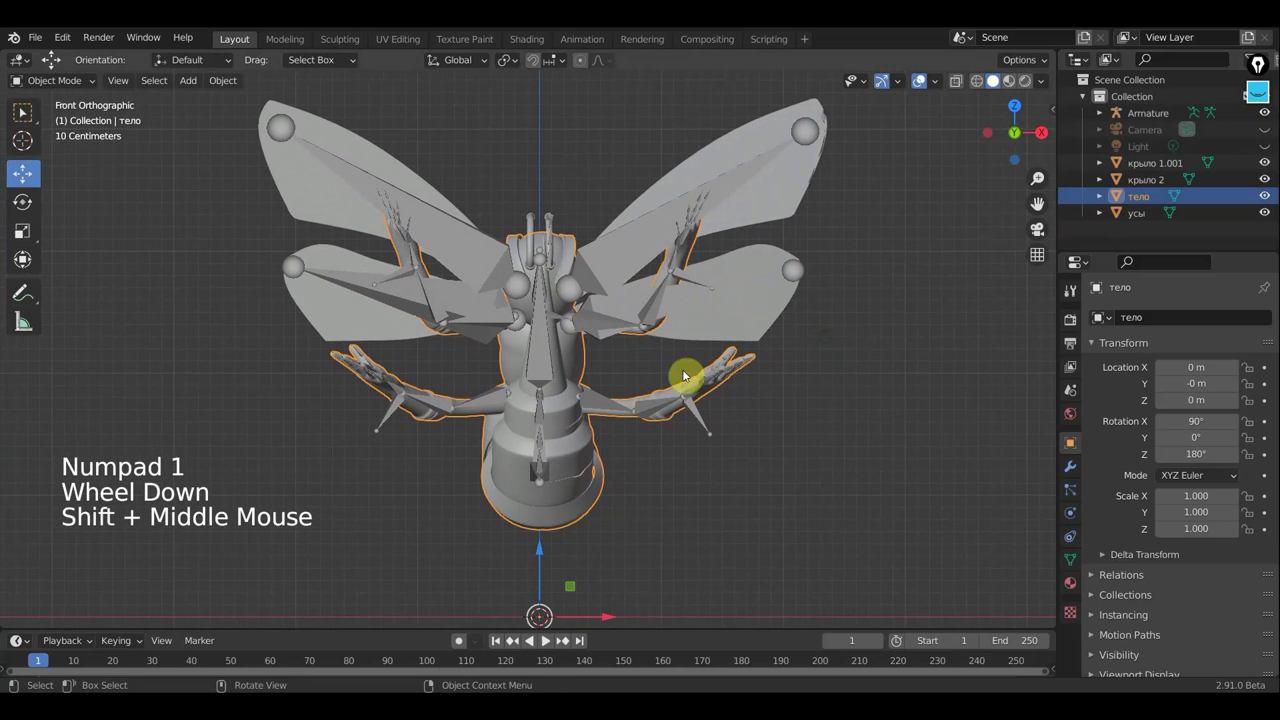
{"action": "scroll", "scroll_direction": "up", "scroll_amount": 3}
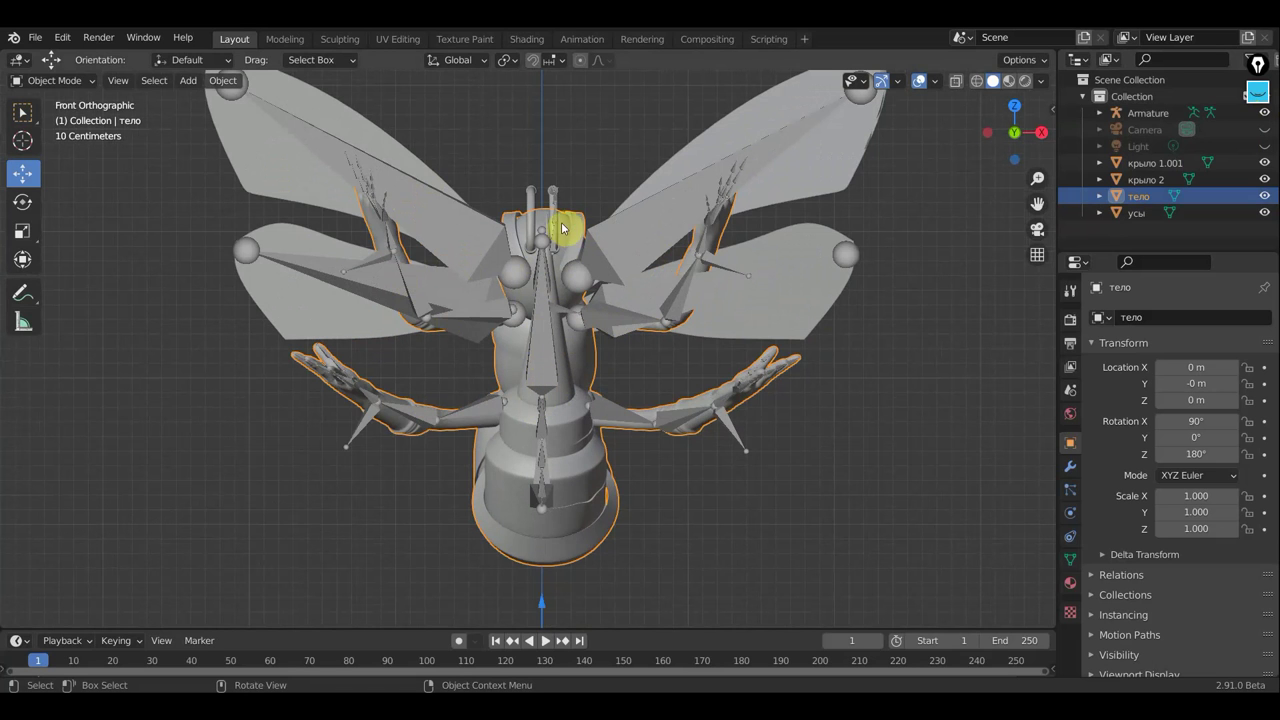
{"action": "left_click", "coordinate": [540, 215]}
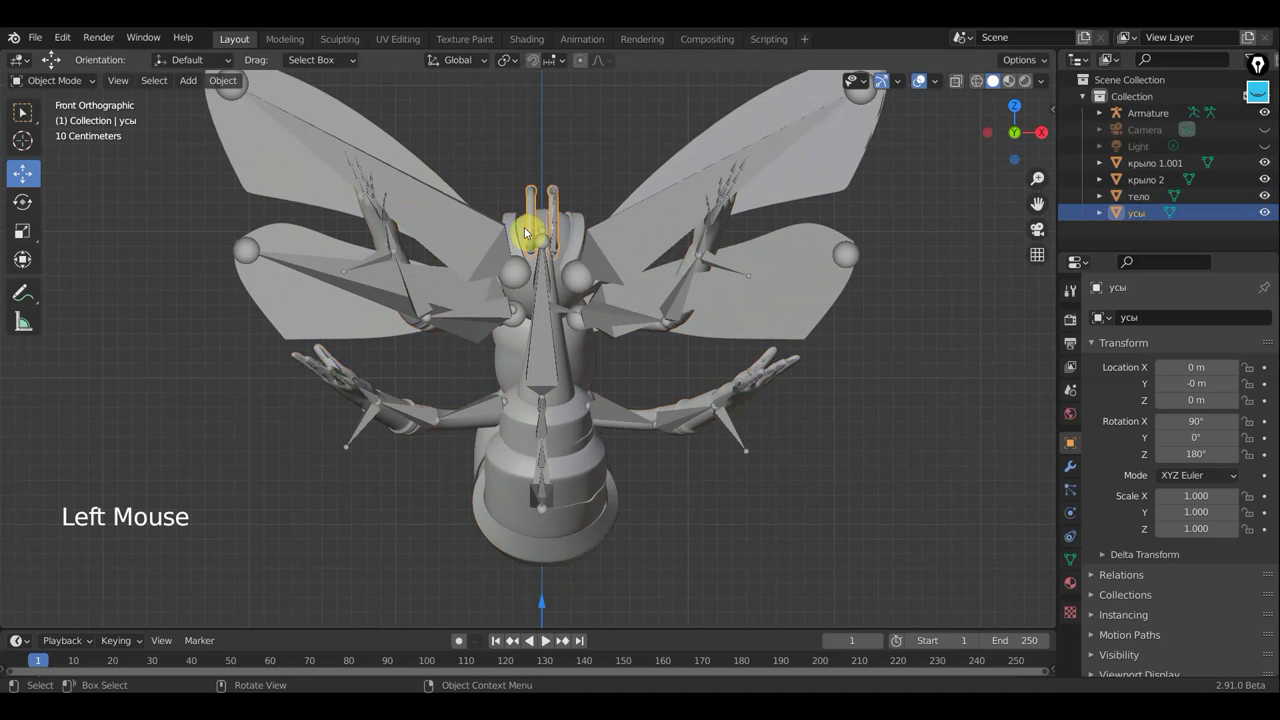
{"action": "left_click", "coordinate": [515, 245]}
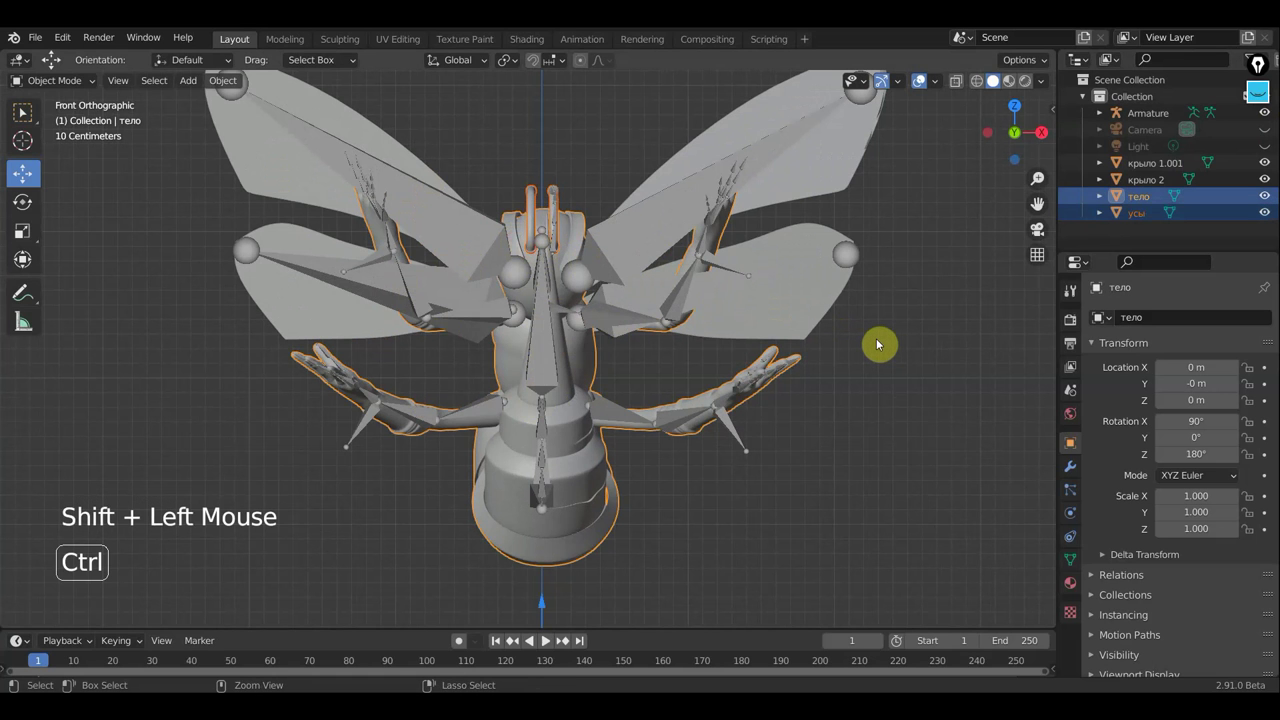
{"action": "key", "text": "ctrl+j"}
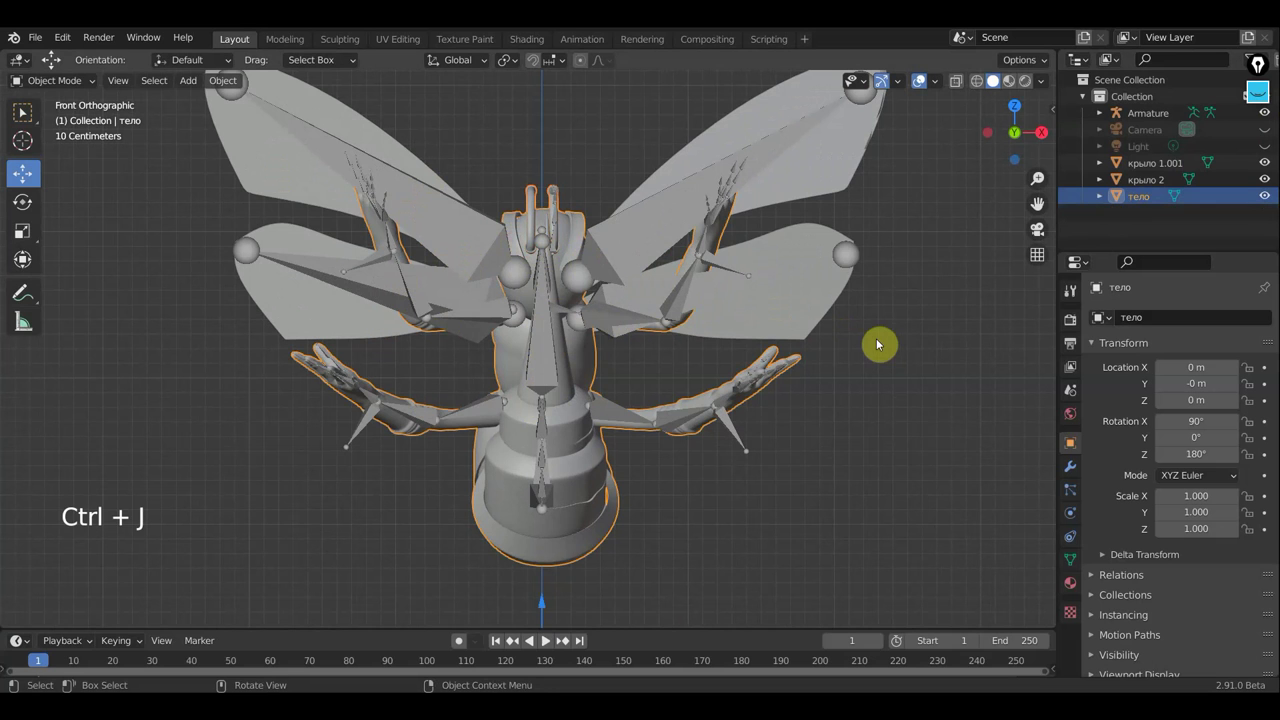
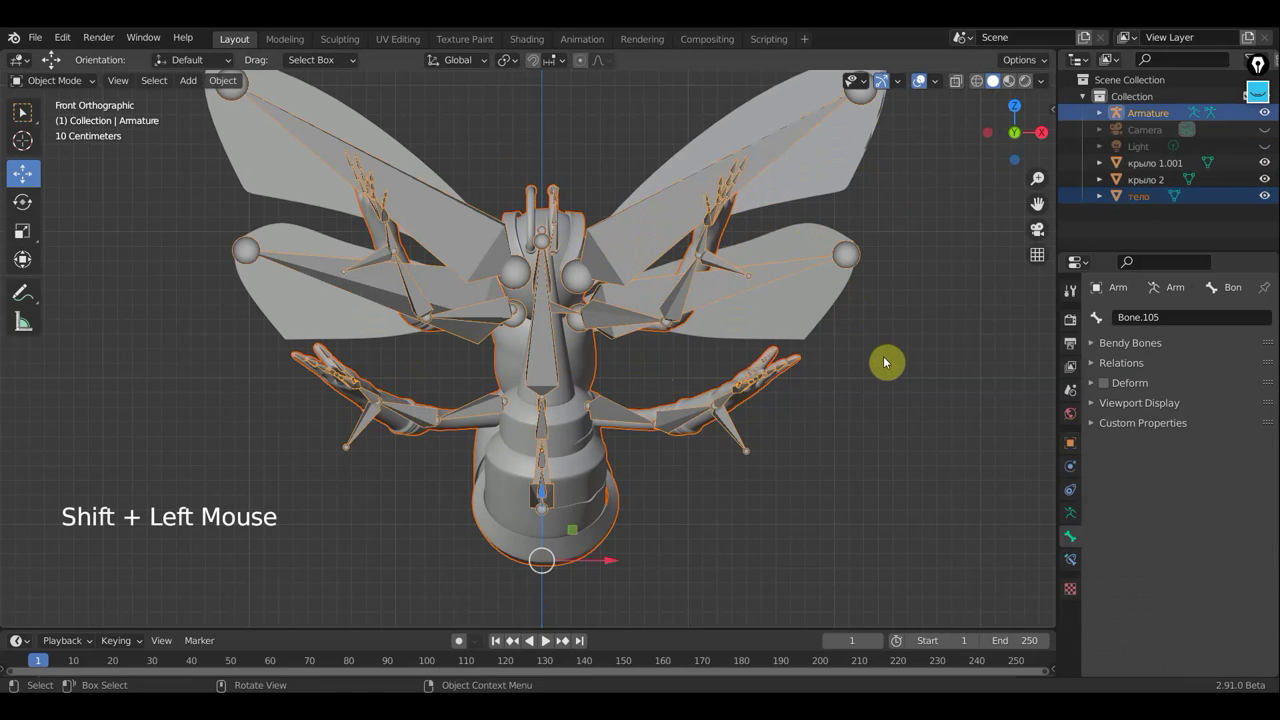
Step: Parent the тело body to the armature with Armature Deform automatic weights
{"action": "key", "text": "ctrl+p"}
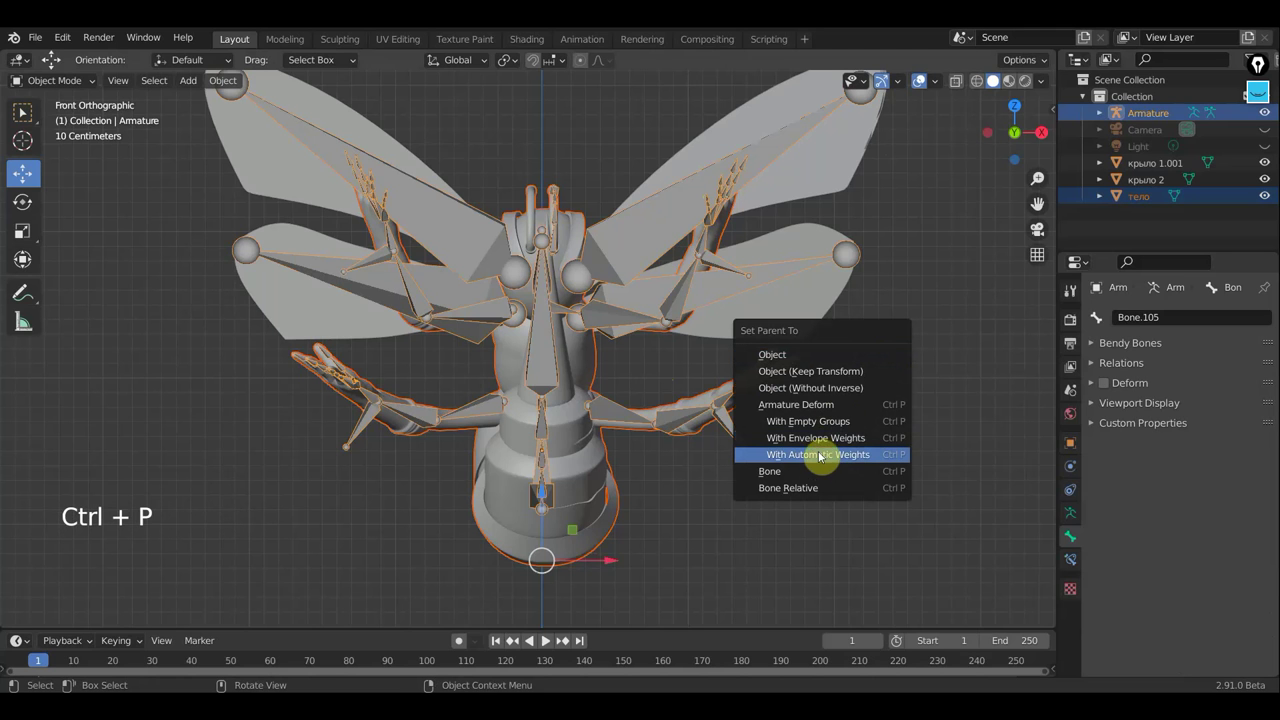
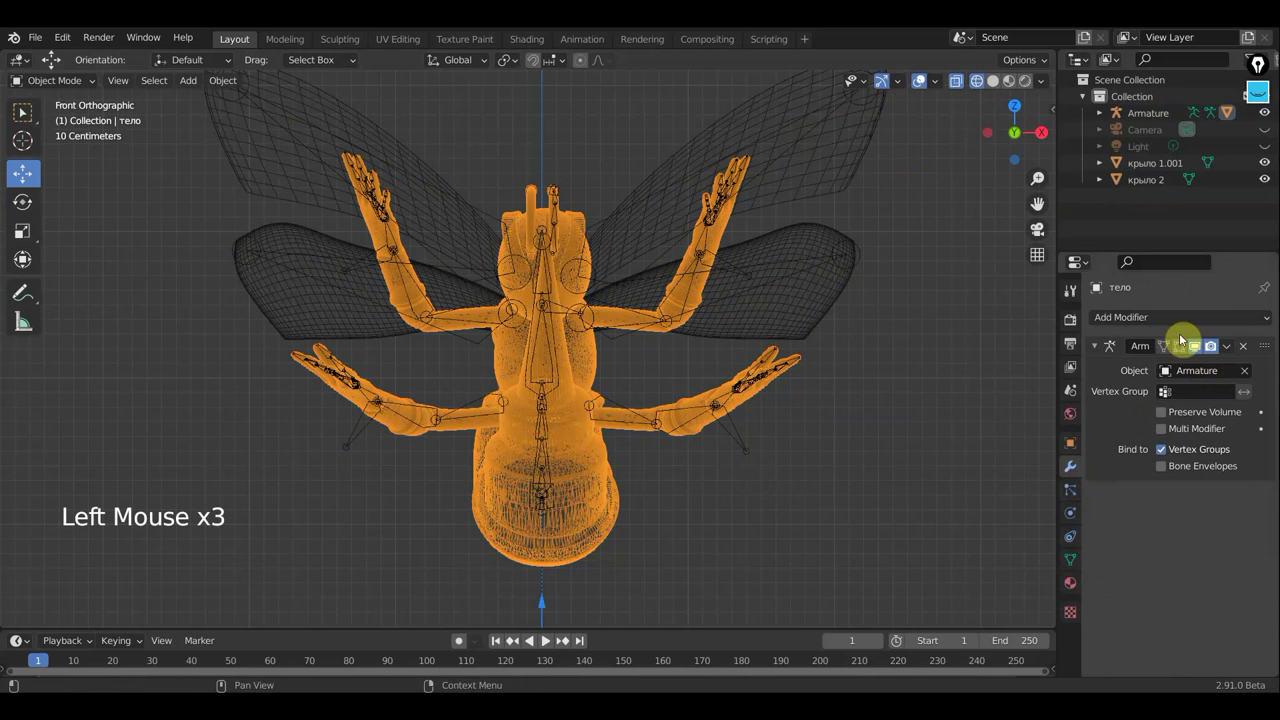
Step: Add a Decimate modifier at ratio 0.1 to the body mesh and apply it
{"action": "left_click", "coordinate": [1181, 319]}
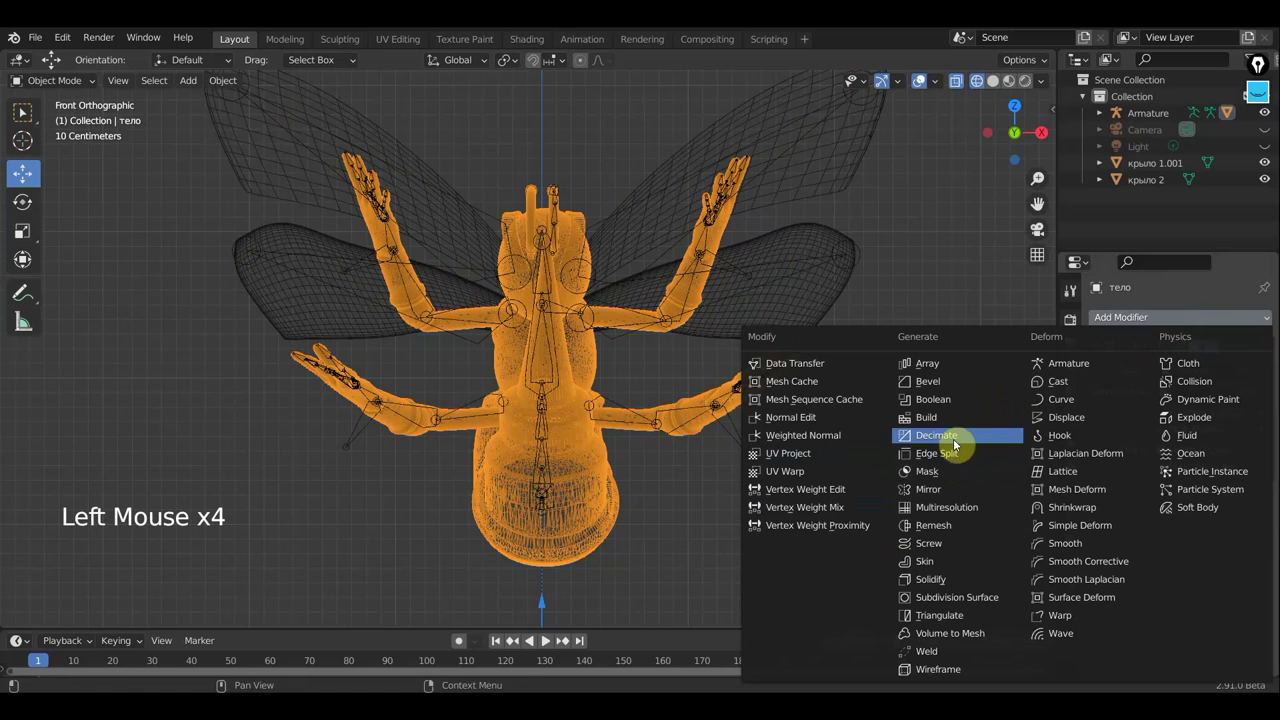
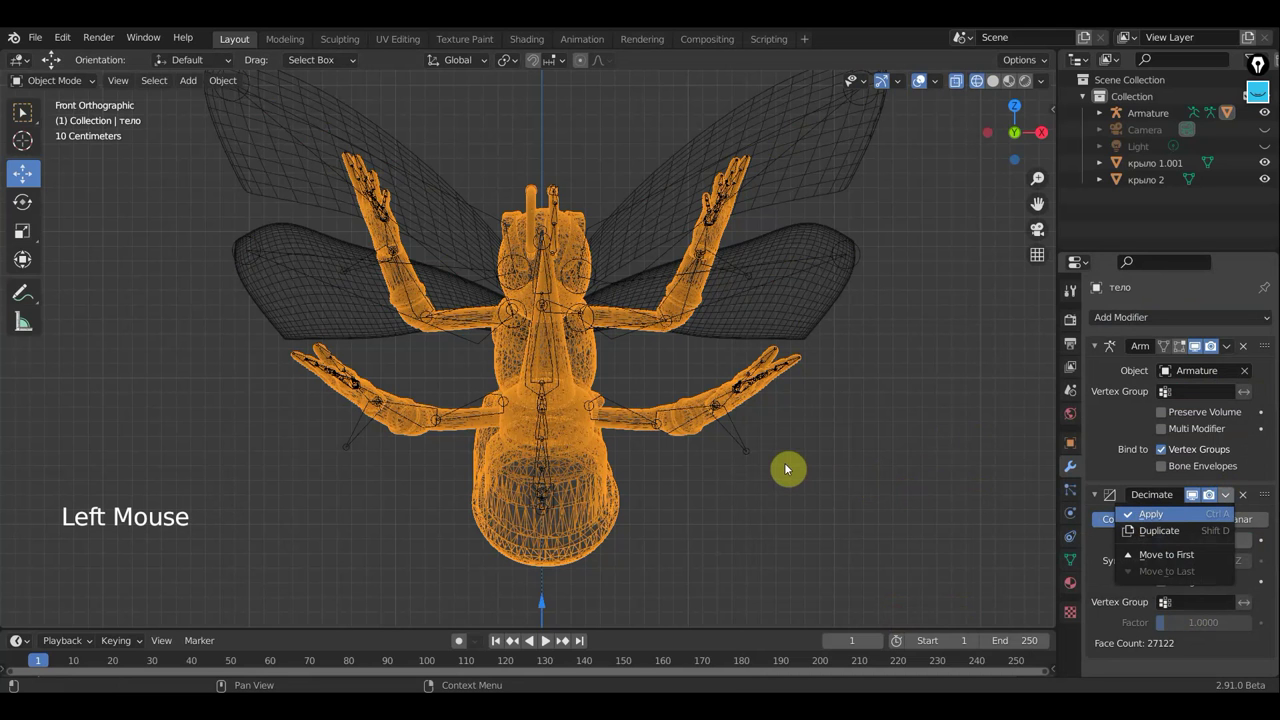
{"action": "scroll", "scroll_direction": "up", "scroll_amount": 3}
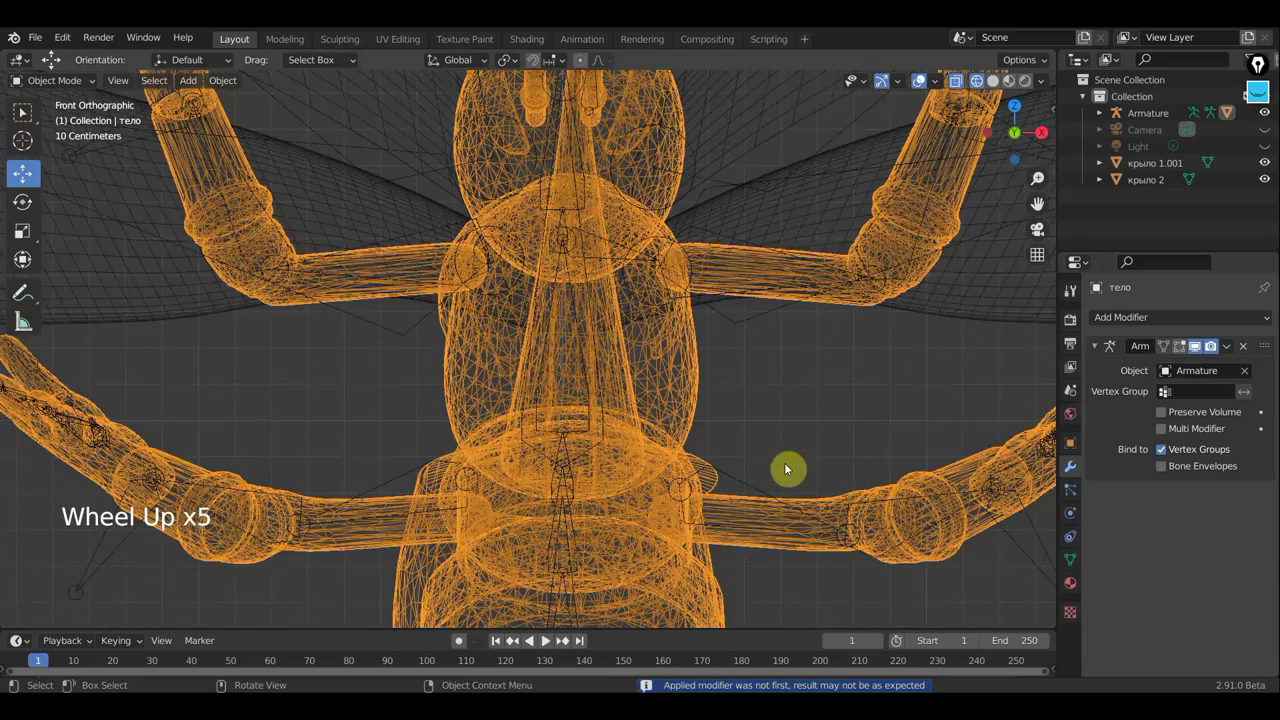
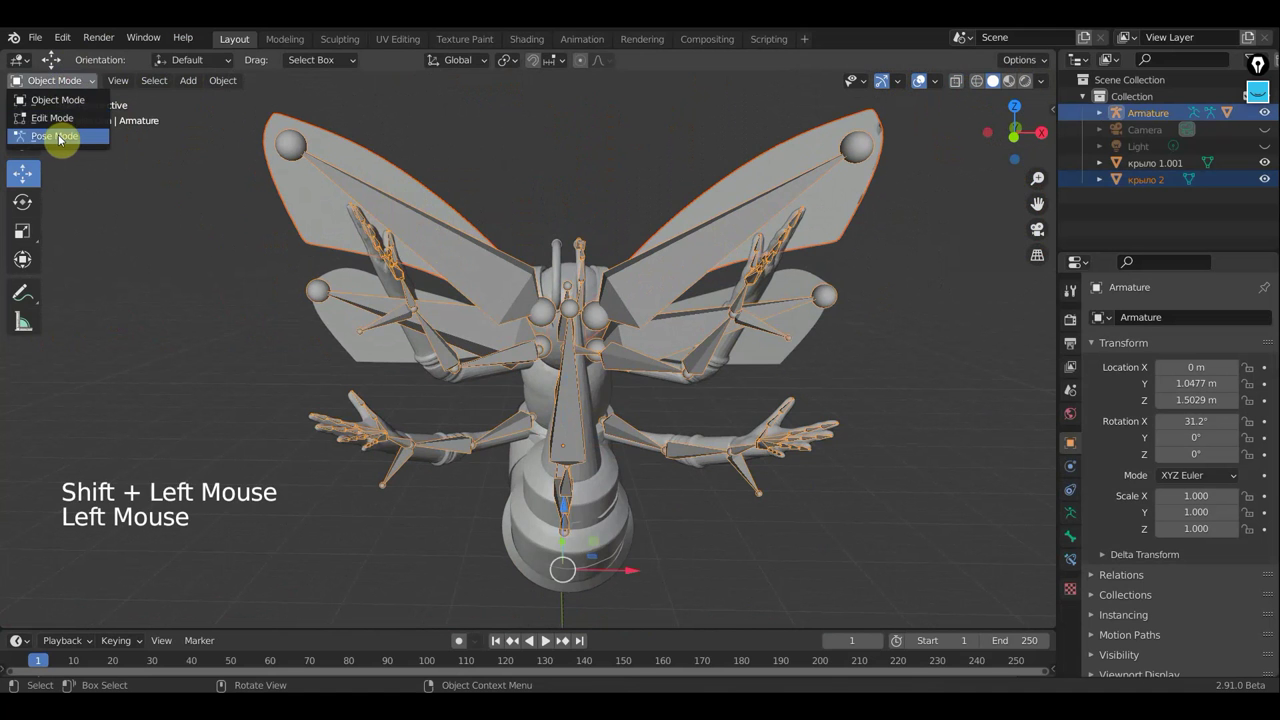
Step: Enter pose mode on the armature and select the right upper wing bone
{"action": "left_click", "coordinate": [449, 262]}
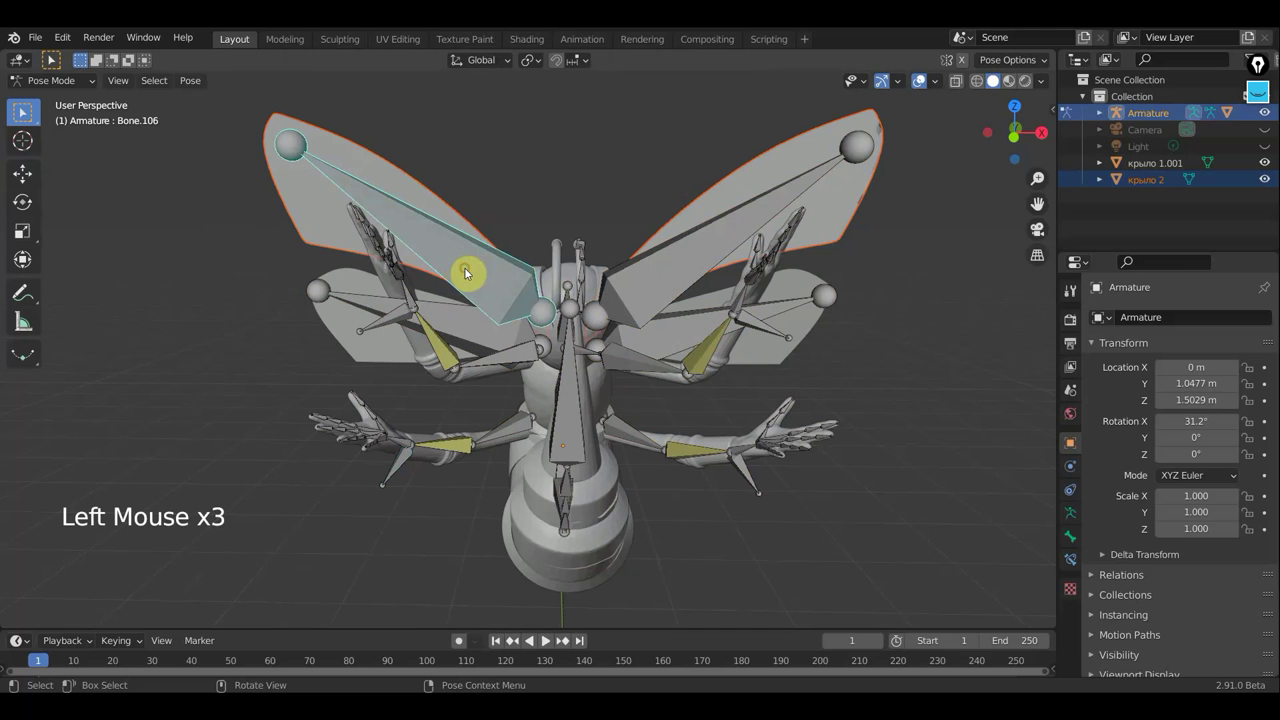
{"action": "left_click", "coordinate": [683, 272]}
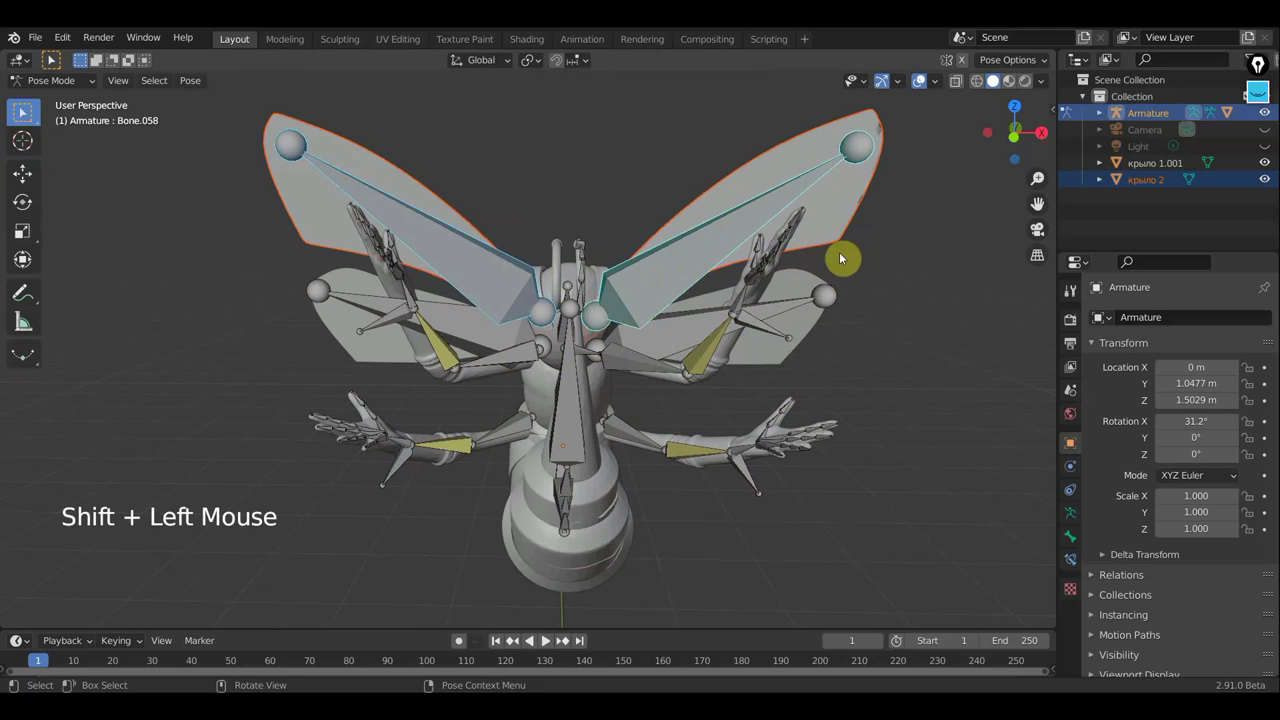
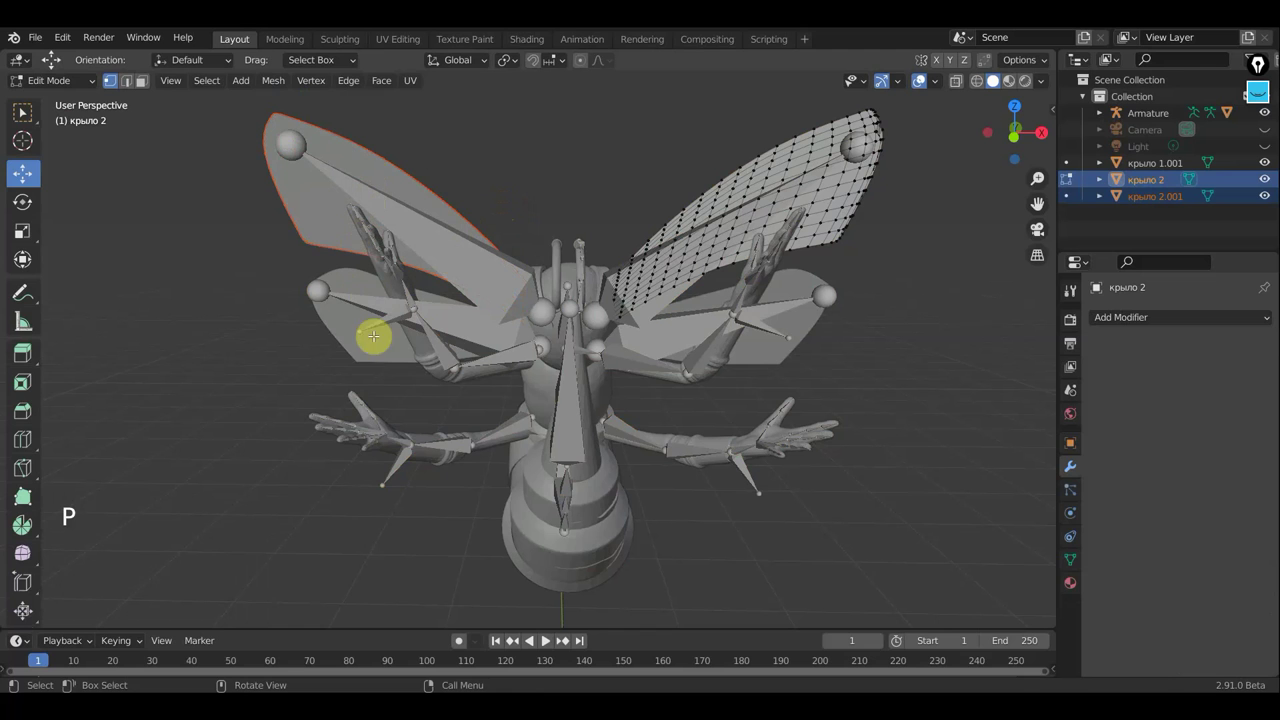
Step: Return to Object Mode and select the lower wings object крыло 1.001
{"action": "left_click", "coordinate": [57, 81]}
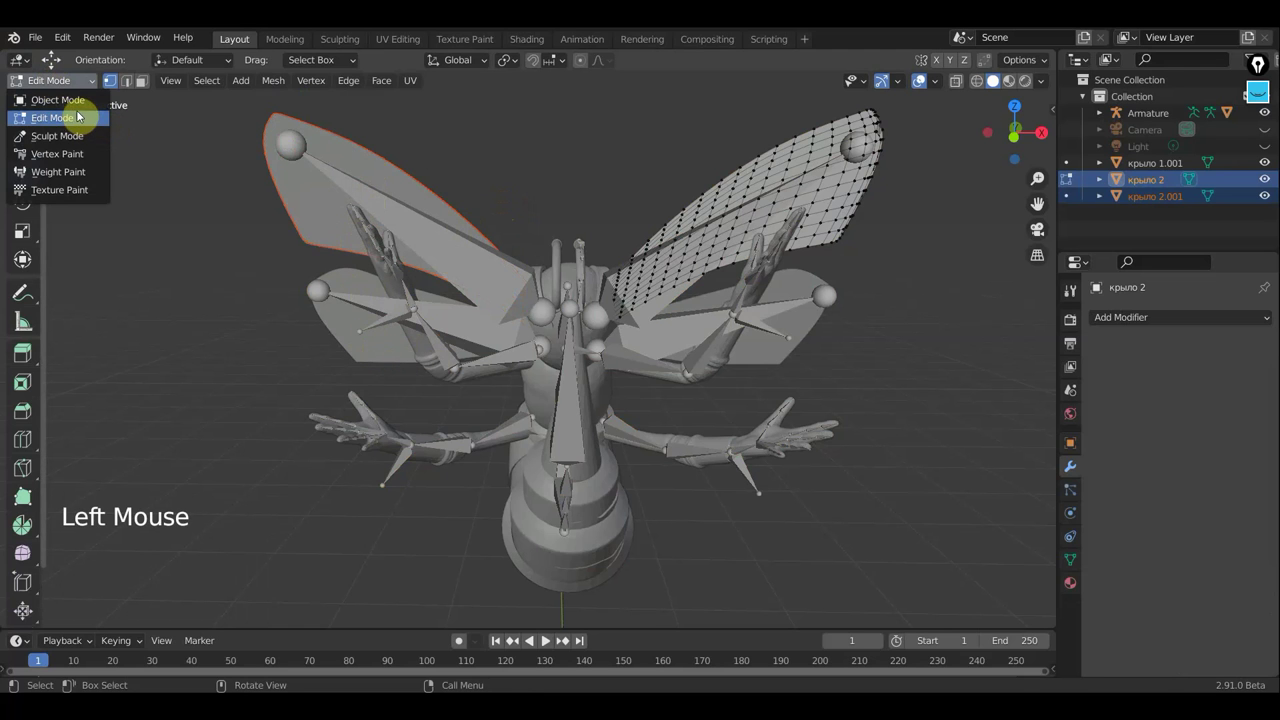
{"action": "left_click", "coordinate": [358, 326]}
{"action": "left_click", "coordinate": [73, 84]}
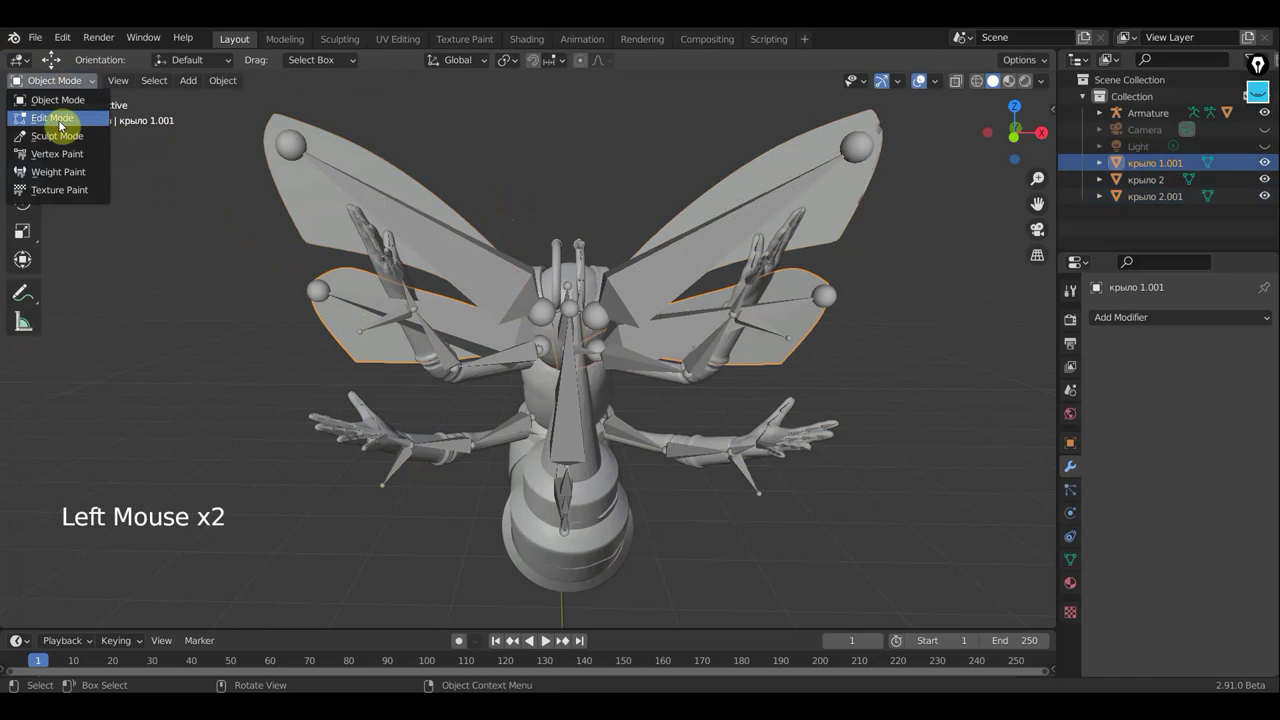
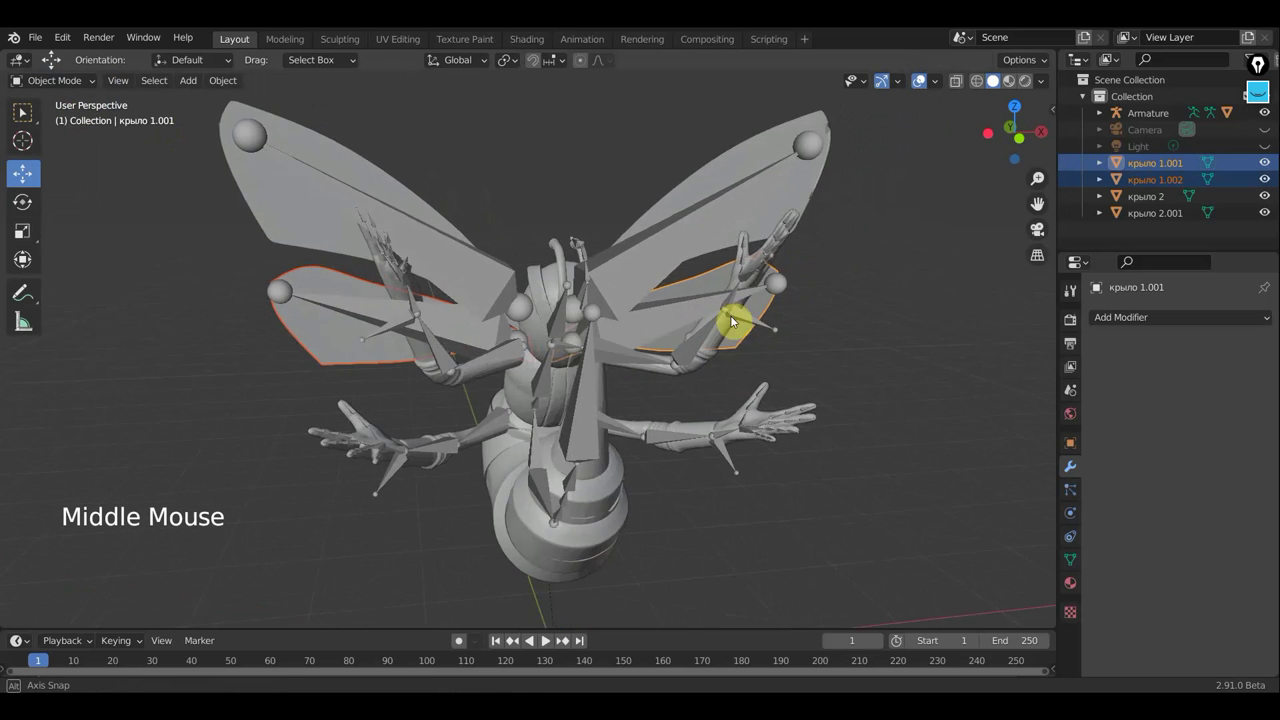
Step: Parent the left upper wing крыло 2.001 to its wing bone via Ctrl+P Bone
{"action": "key", "text": "KP_1"}
{"action": "scroll", "scroll_direction": "down", "scroll_amount": 3}
{"action": "left_click", "coordinate": [384, 194]}
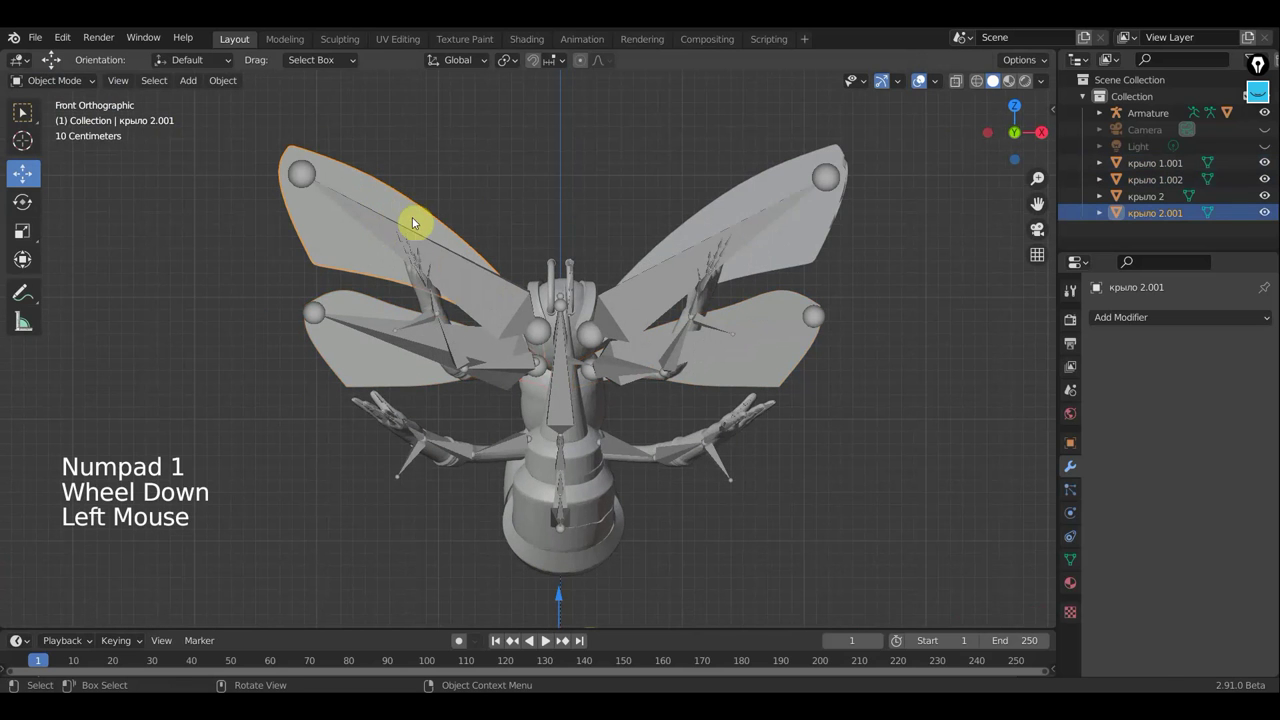
{"action": "left_click", "coordinate": [471, 284]}
{"action": "left_click", "coordinate": [64, 86]}
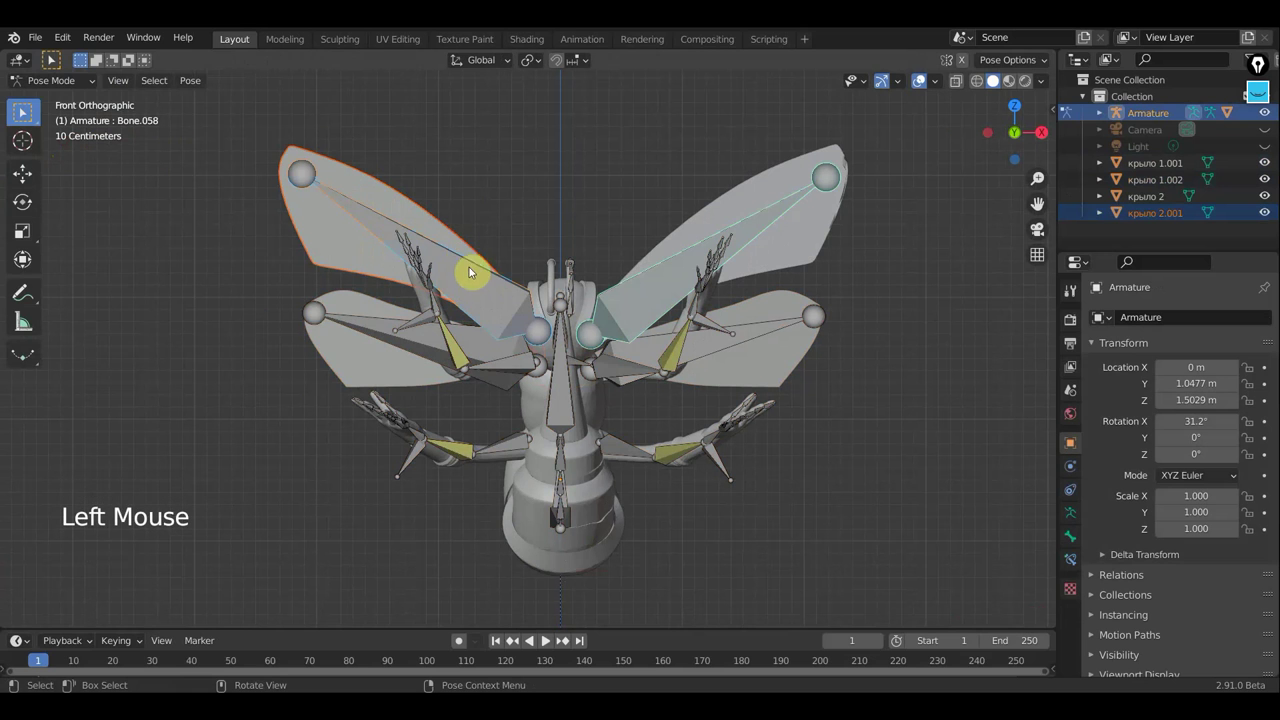
{"action": "left_click", "coordinate": [473, 284]}
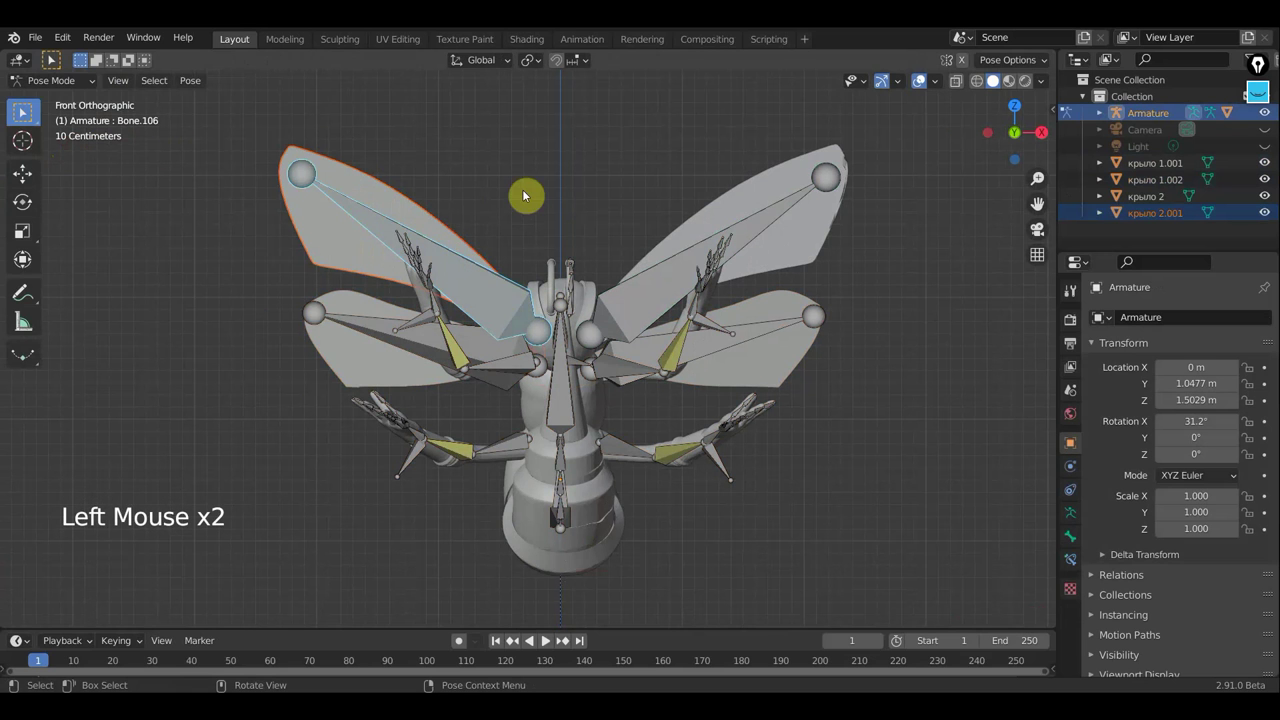
{"action": "key", "text": "ctrl+p"}
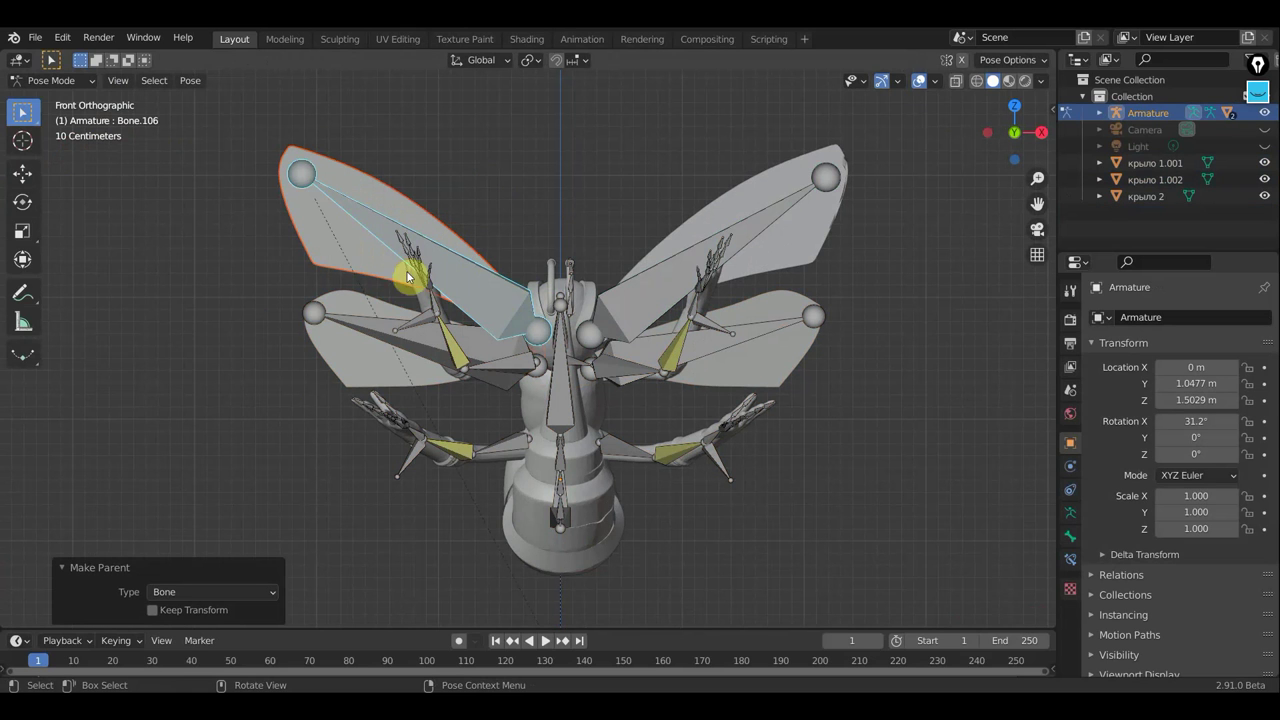
Step: Select the left lower wing крыло 1.002 with its bone and bring up bone parenting
{"action": "left_click", "coordinate": [58, 85]}
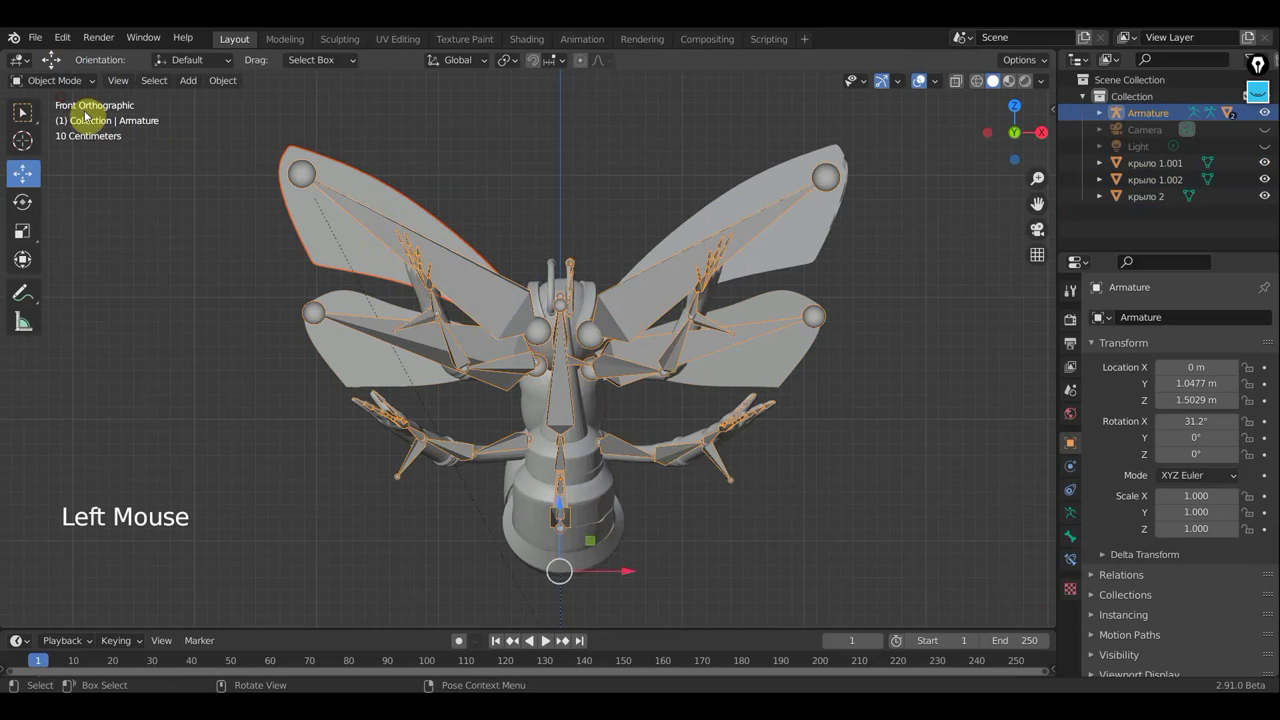
{"action": "left_click", "coordinate": [360, 354]}
{"action": "left_click", "coordinate": [374, 326]}
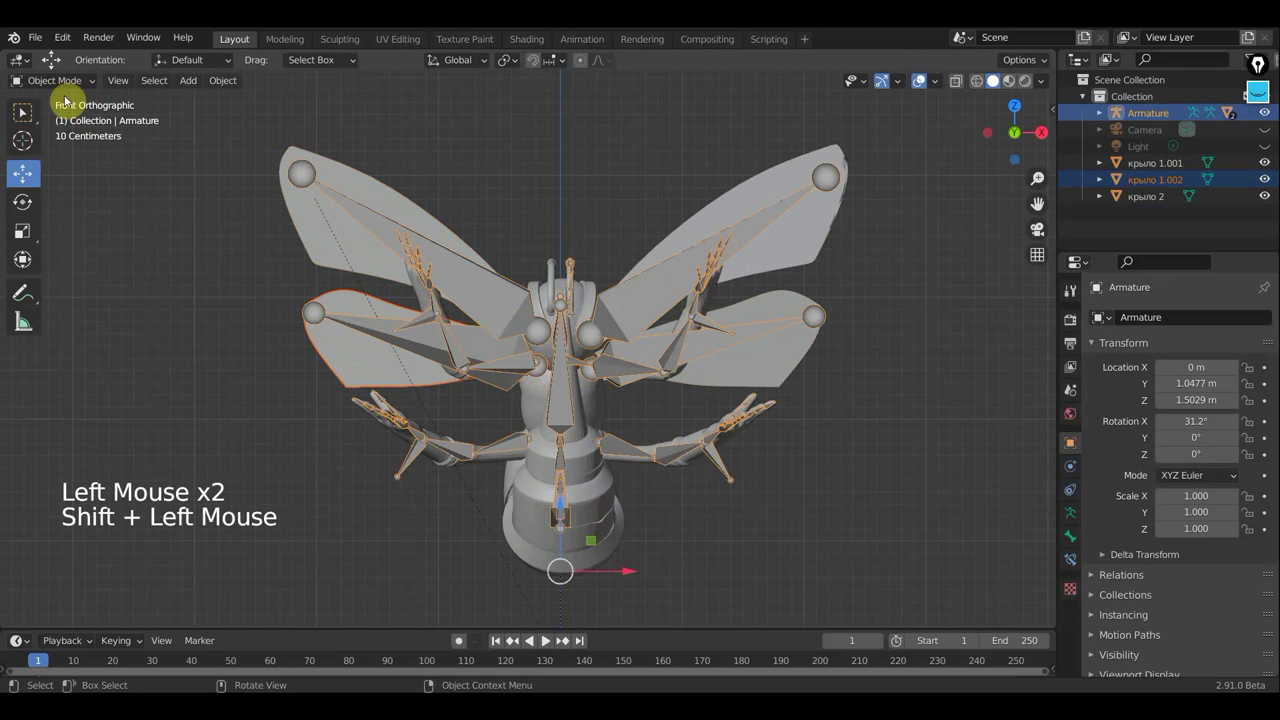
{"action": "left_click", "coordinate": [61, 83]}
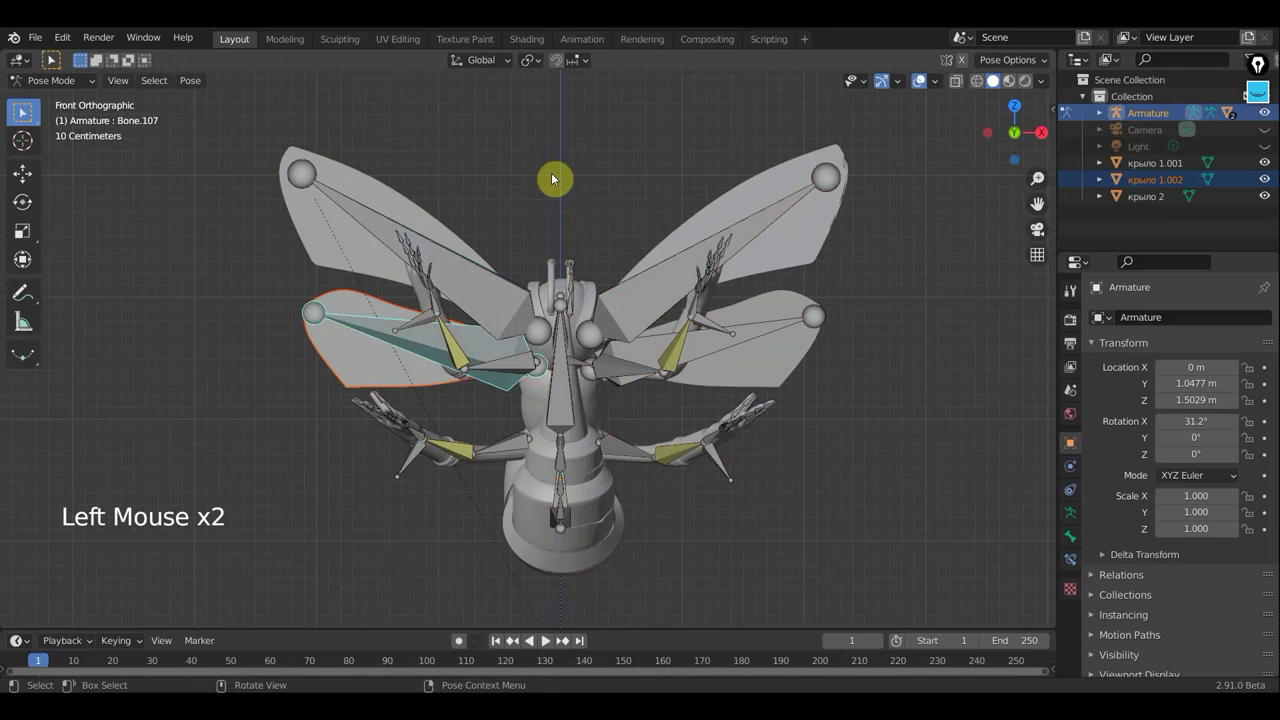
{"action": "key", "text": "ctrl+p"}
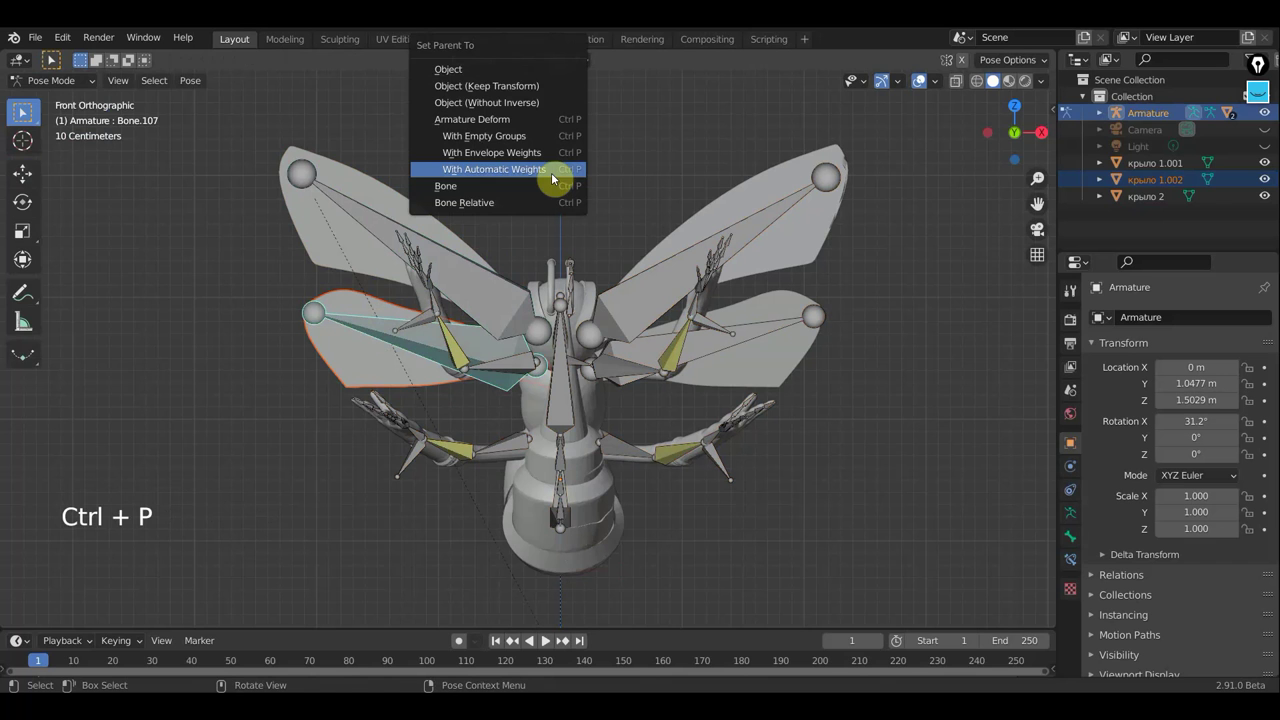
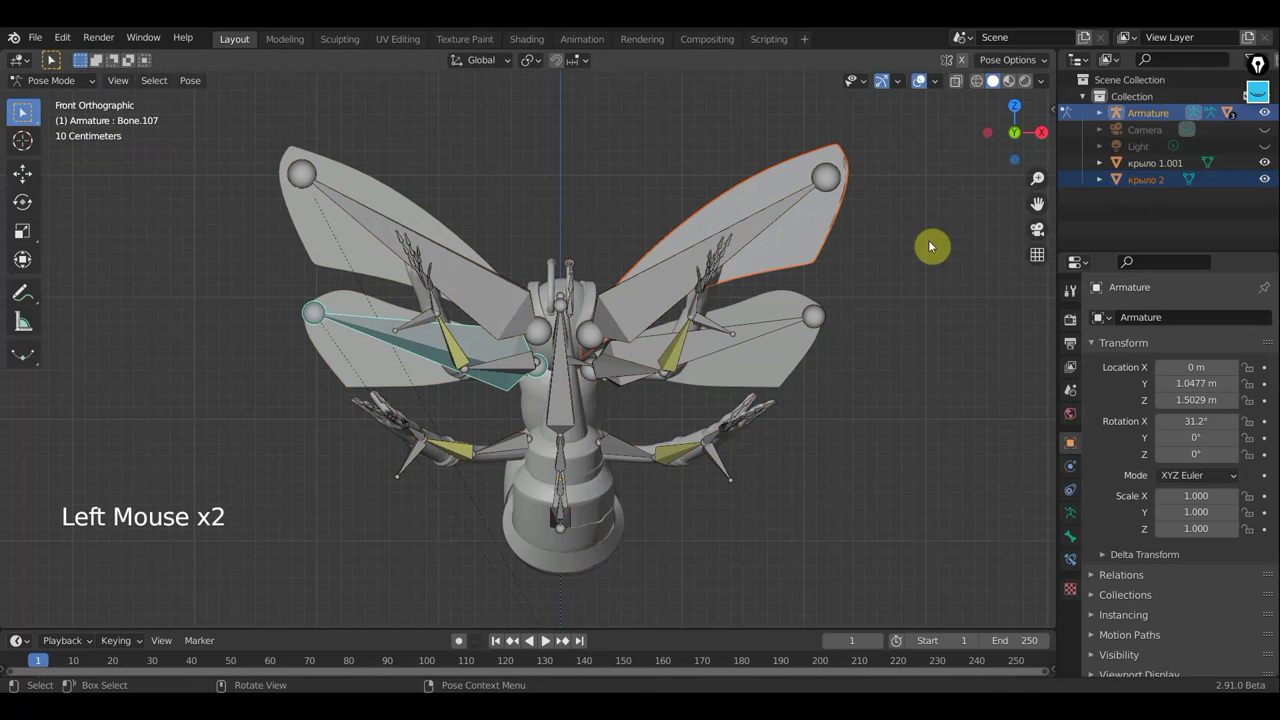
Step: Parent the right upper wing (крыло 2) and right lower wing (крыло 1.001) to their bones
{"action": "key", "text": "ctrl+p"}
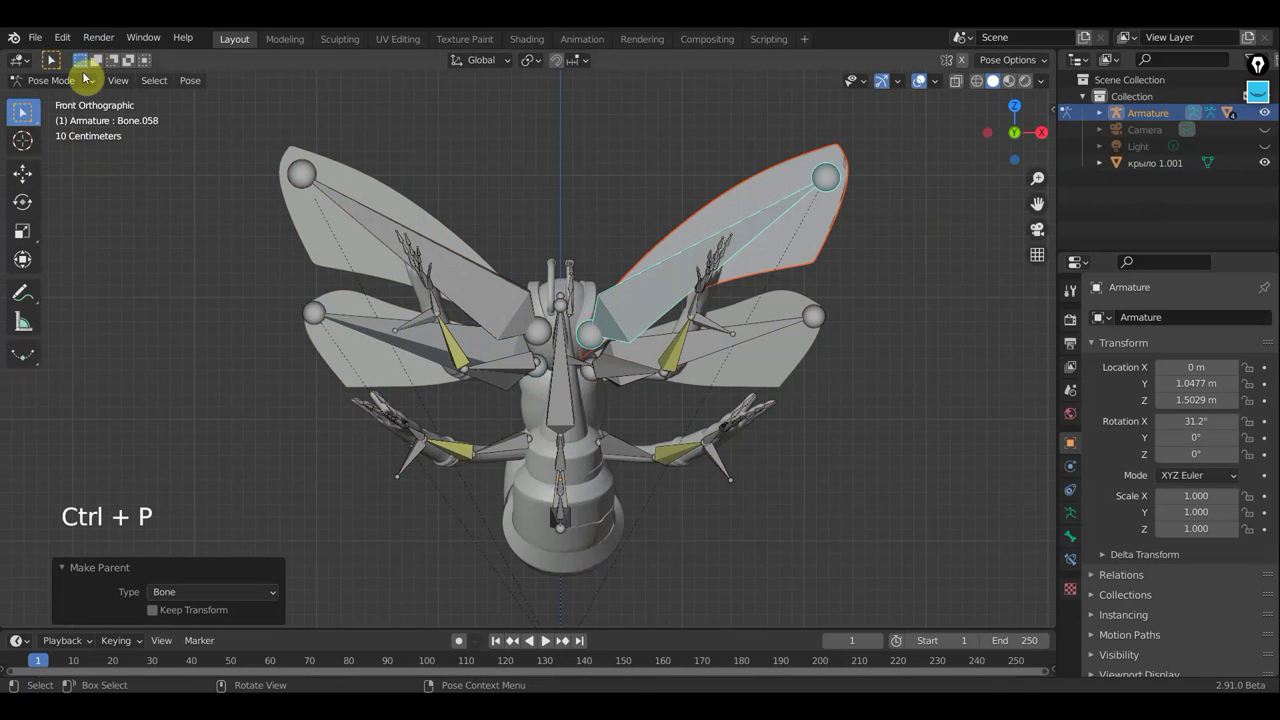
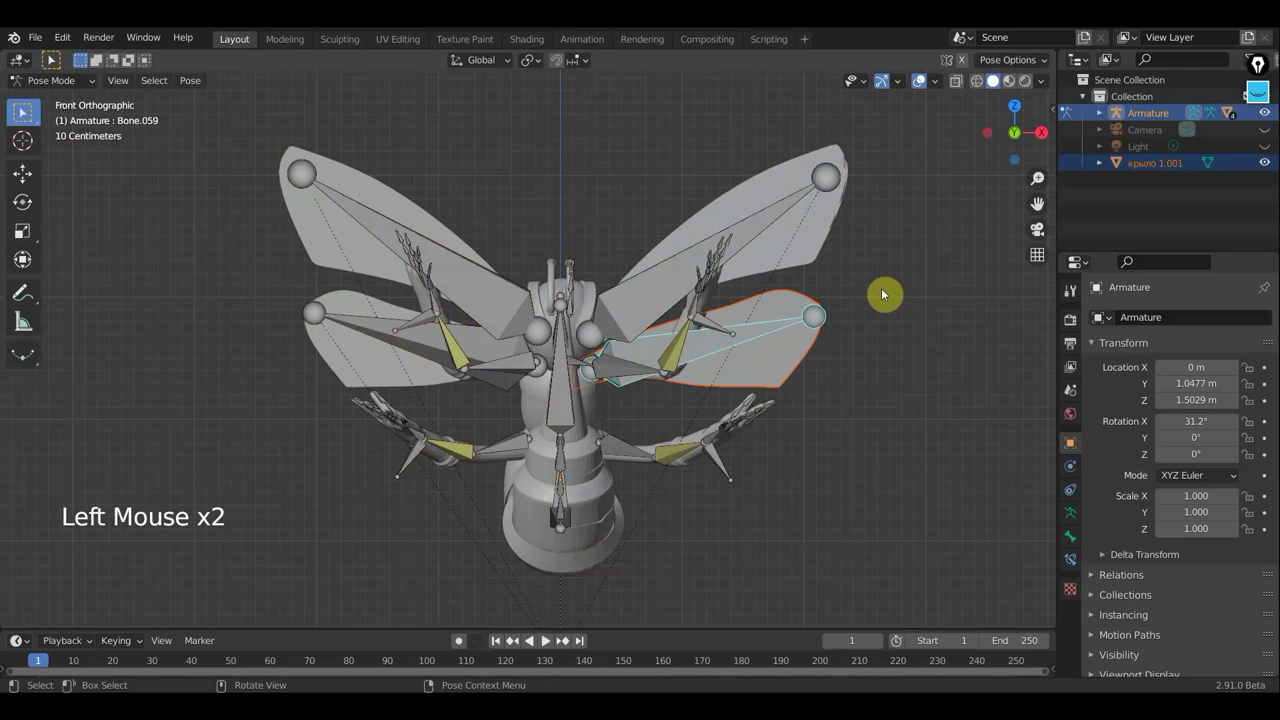
{"action": "key", "text": "ctrl+p"}
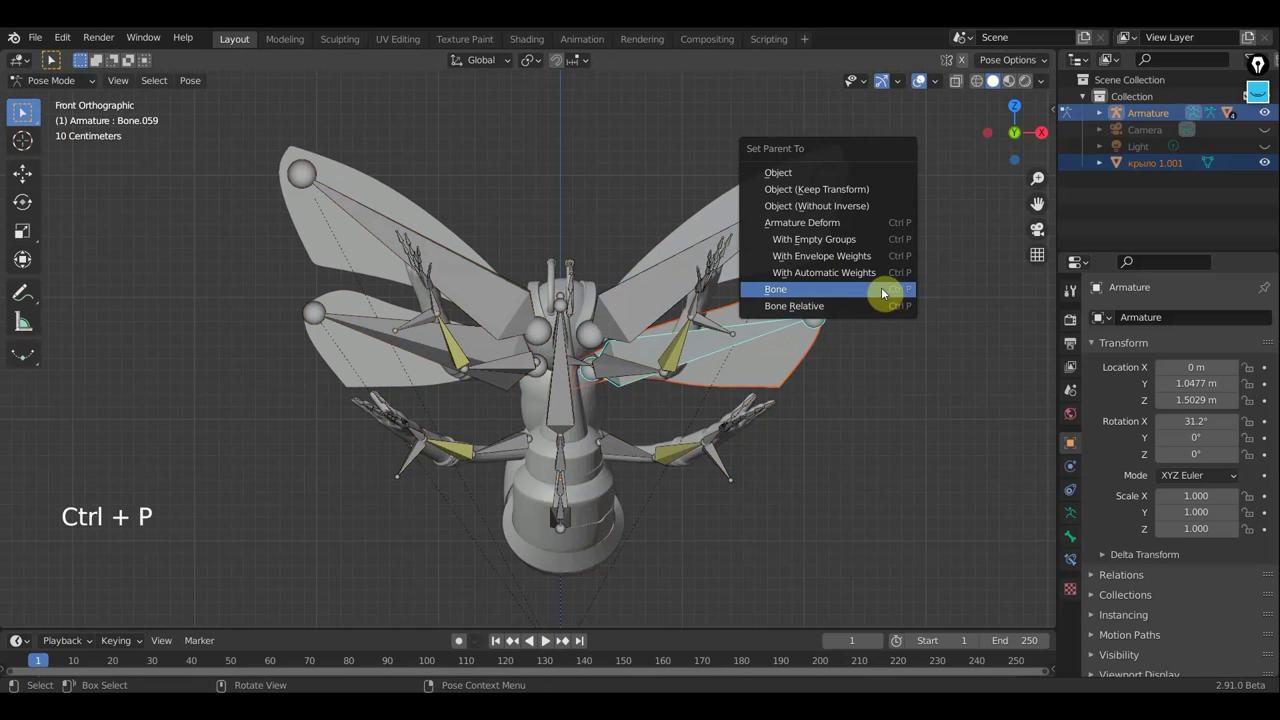
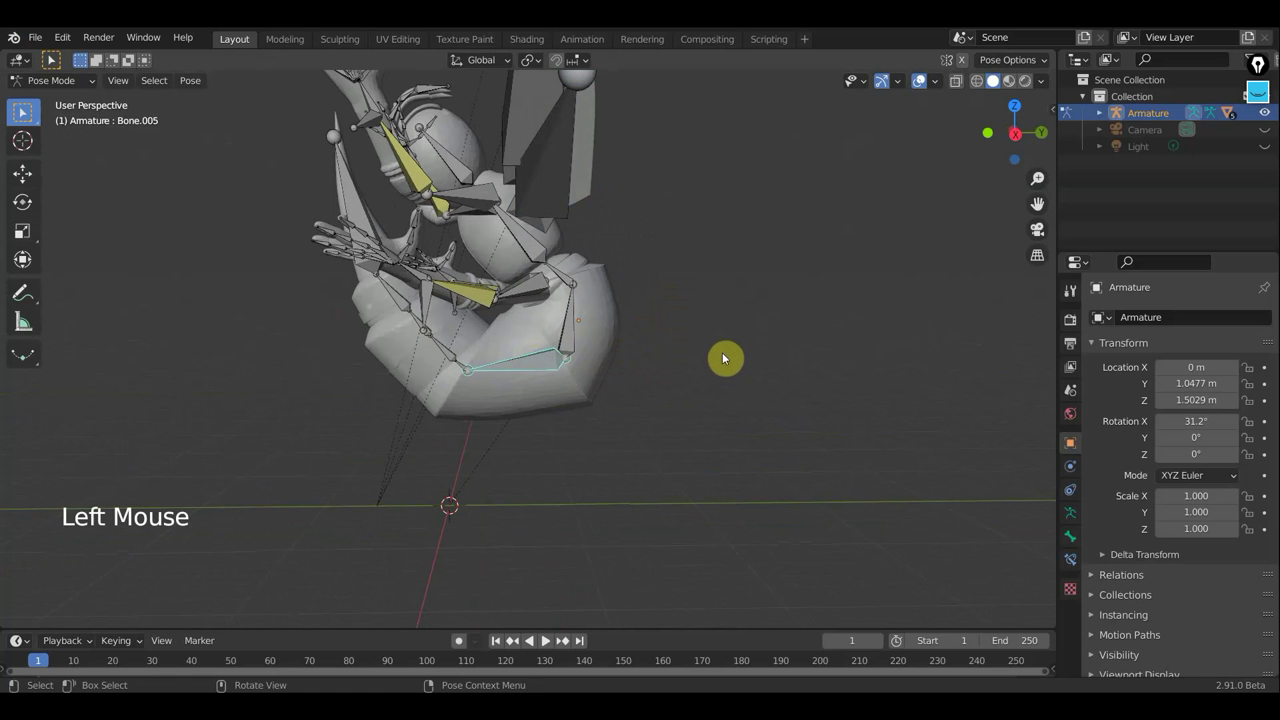
Step: Rotate Bone.005 to pose the arm, then inspect the character from the front view
{"action": "key", "text": "r"}
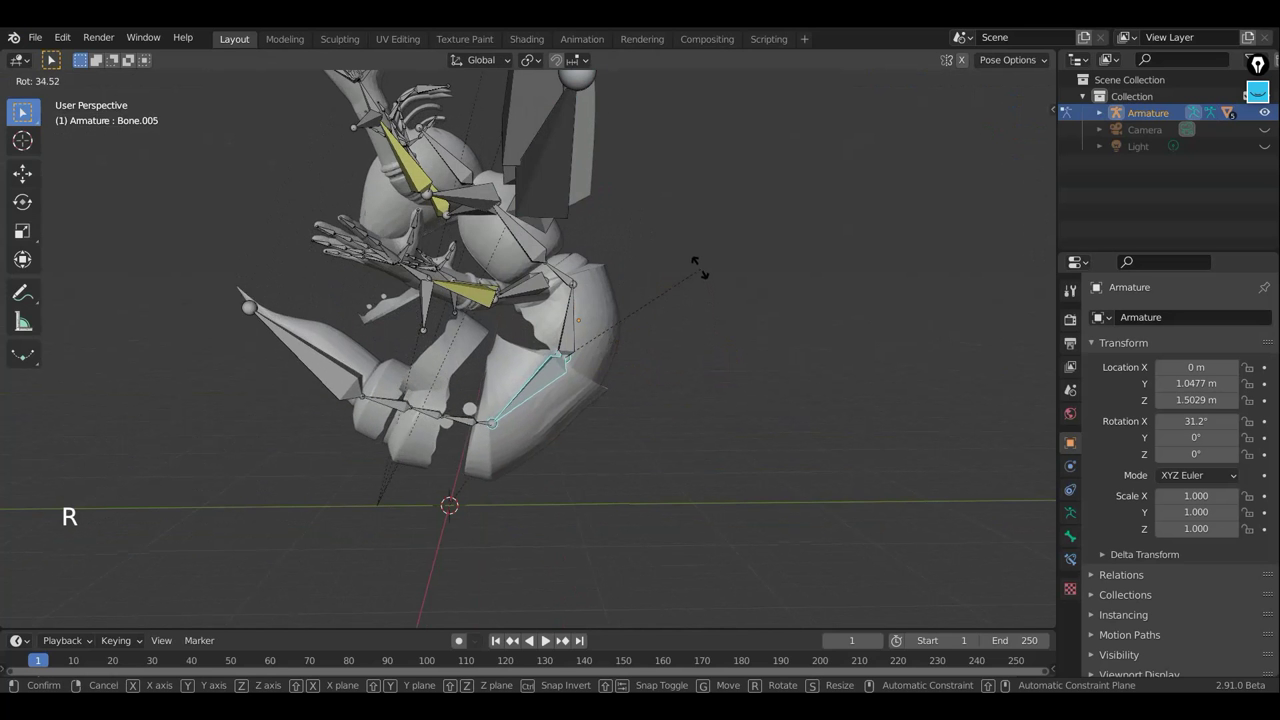
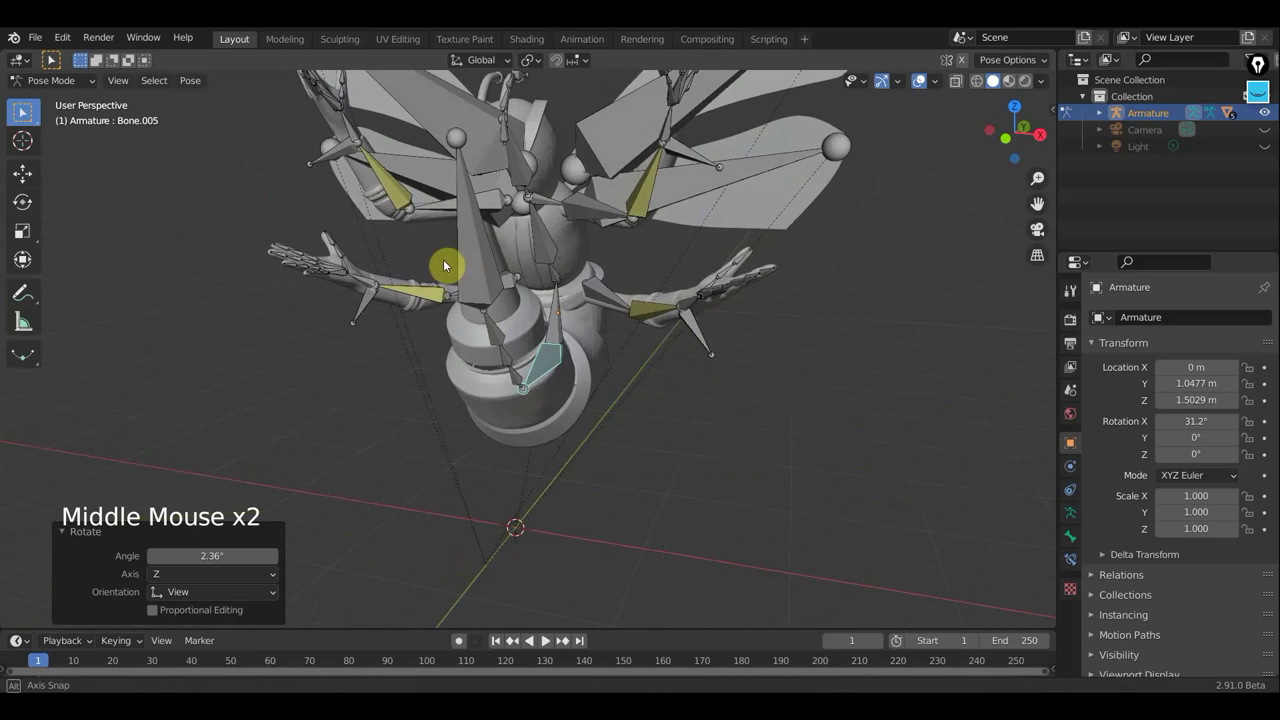
{"action": "scroll", "scroll_direction": "up", "scroll_amount": 3}
{"action": "middle_click", "coordinate": [446, 282]}
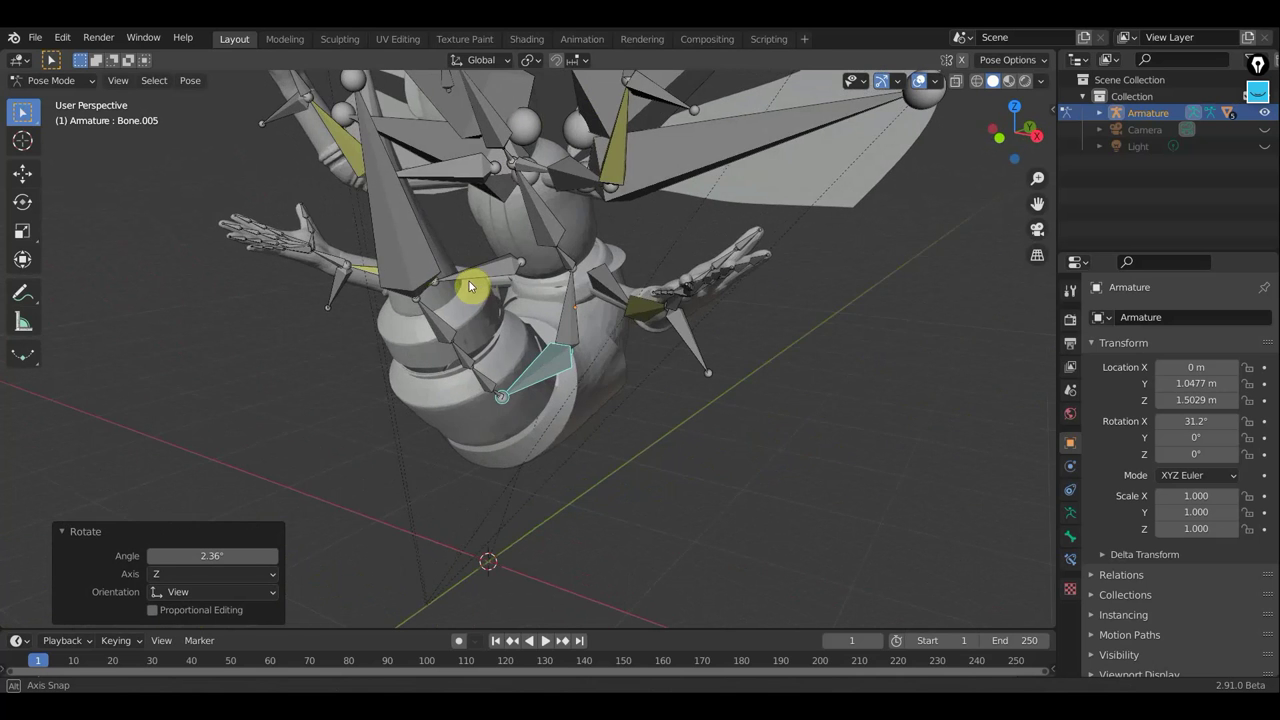
{"action": "scroll", "scroll_direction": "up", "scroll_amount": 3}
{"action": "scroll", "scroll_direction": "up", "scroll_amount": 3}
{"action": "scroll", "scroll_direction": "down", "scroll_amount": 3}
{"action": "middle_click", "coordinate": [572, 453]}
{"action": "middle_click", "coordinate": [572, 455]}
{"action": "middle_click", "coordinate": [615, 458]}
{"action": "scroll", "scroll_direction": "down", "scroll_amount": 3}
{"action": "middle_click", "coordinate": [727, 471]}
{"action": "key", "text": "KP_1"}
{"action": "scroll", "scroll_direction": "up", "scroll_amount": 3}
Step: Rotate the upper right wing bone Bone.058 upward and Bone.004 to bend the body
{"action": "left_click", "coordinate": [701, 217]}
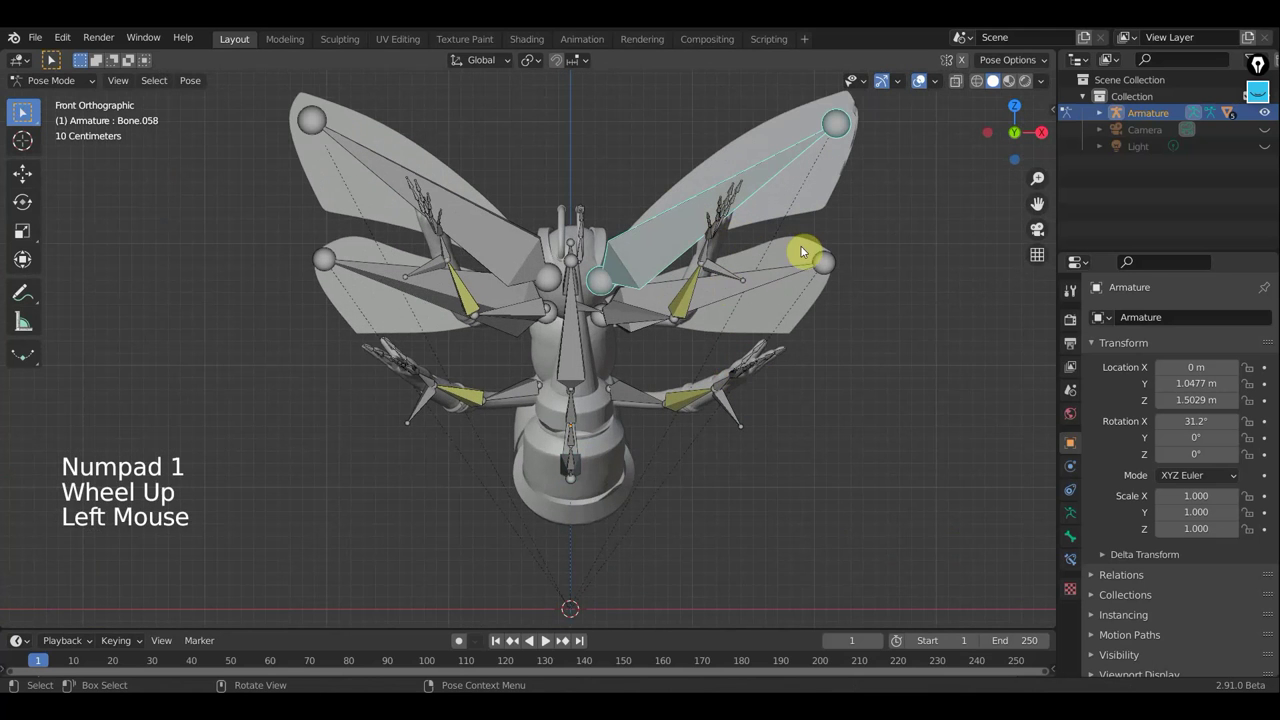
{"action": "key", "text": "r"}
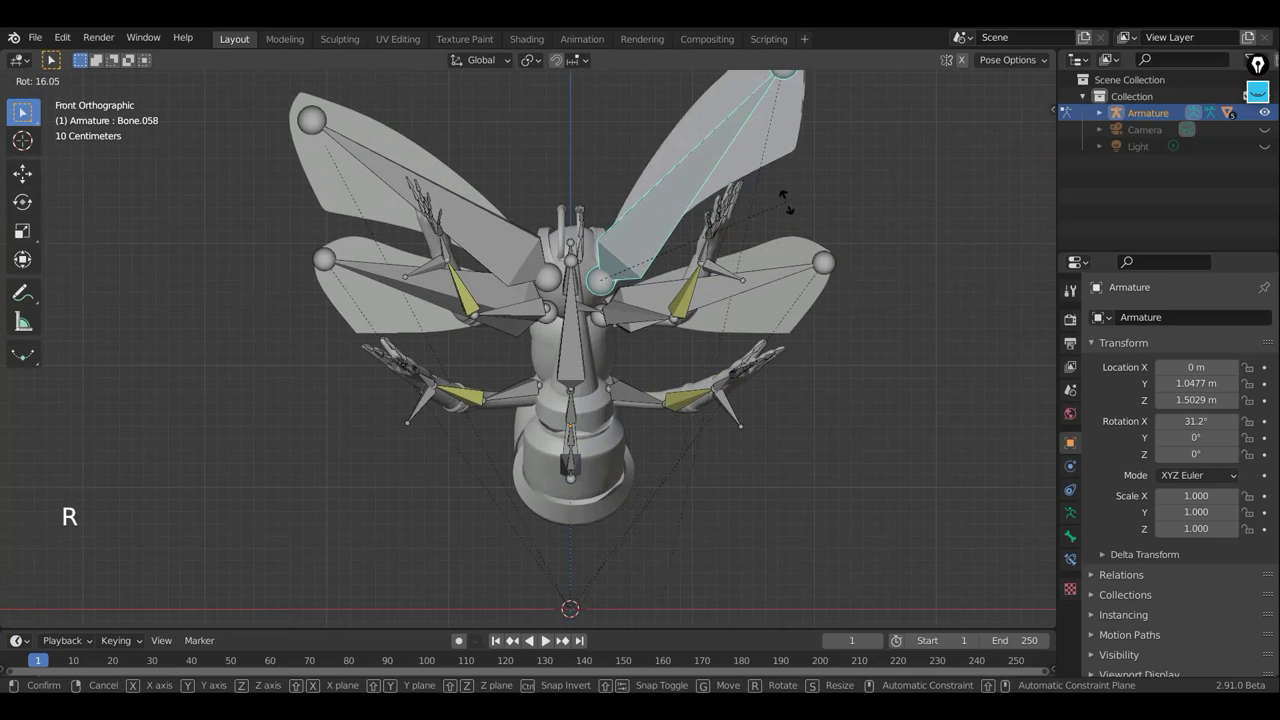
{"action": "middle_click", "coordinate": [618, 301]}
{"action": "left_click", "coordinate": [496, 282]}
{"action": "key", "text": "r"}
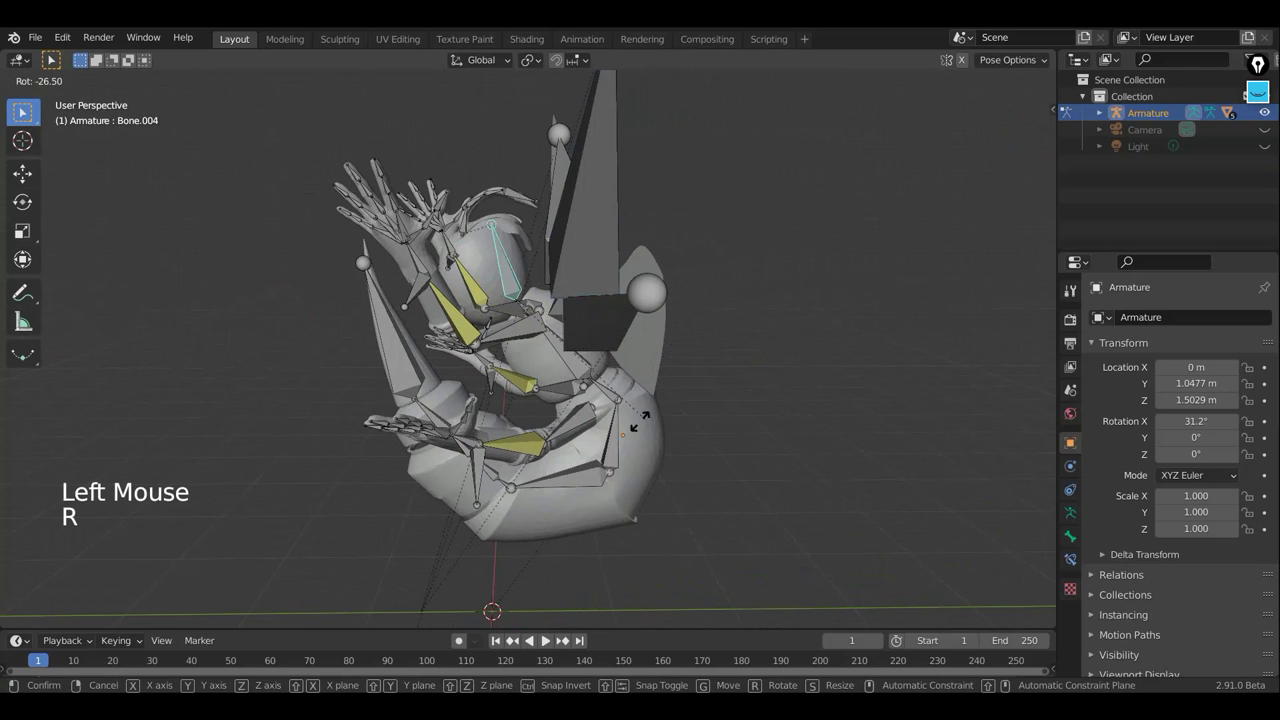
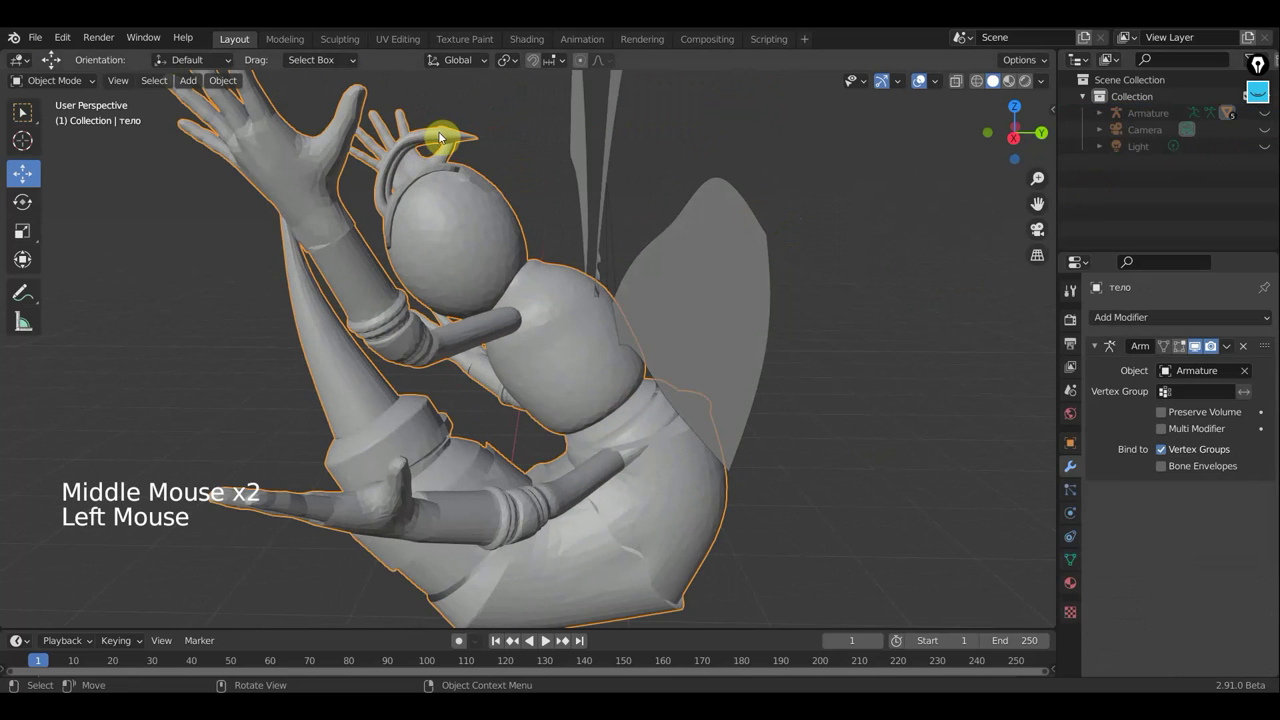
Step: Orbit around the posed moth mesh to inspect the deformation from several angles
{"action": "middle_click", "coordinate": [513, 163]}
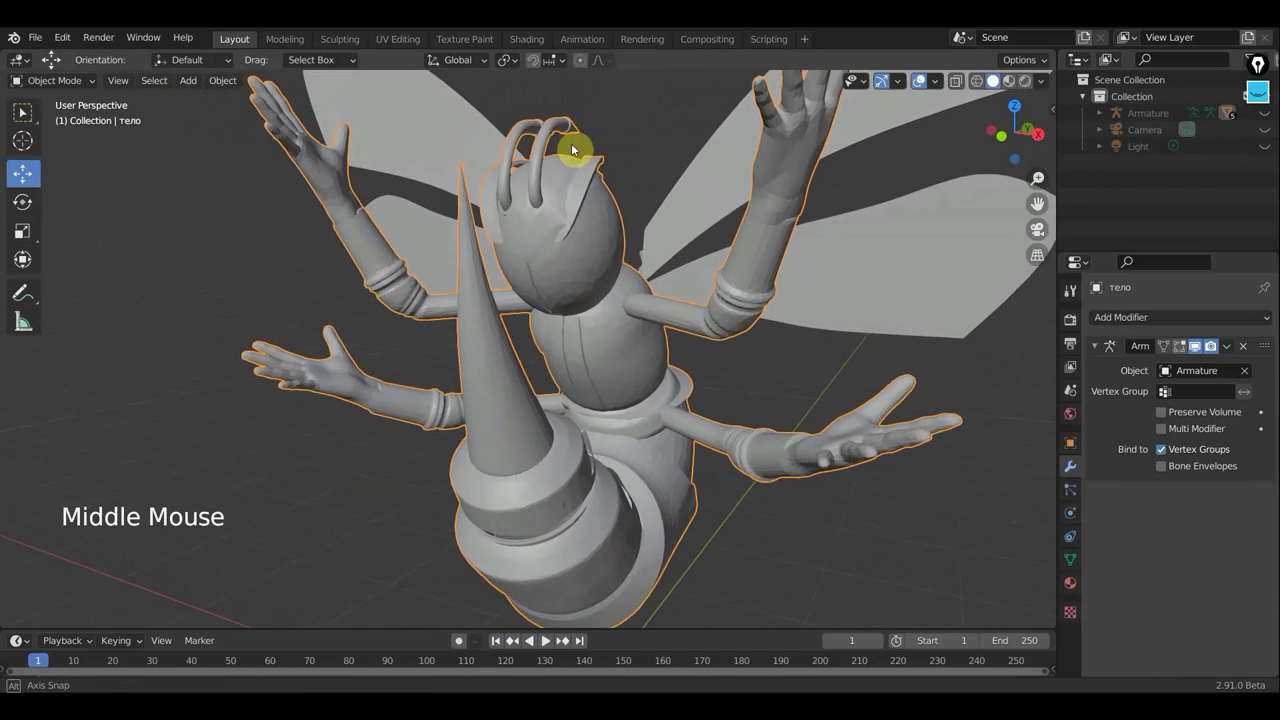
{"action": "left_click", "coordinate": [604, 199]}
{"action": "left_click", "coordinate": [604, 202]}
{"action": "middle_click", "coordinate": [602, 218]}
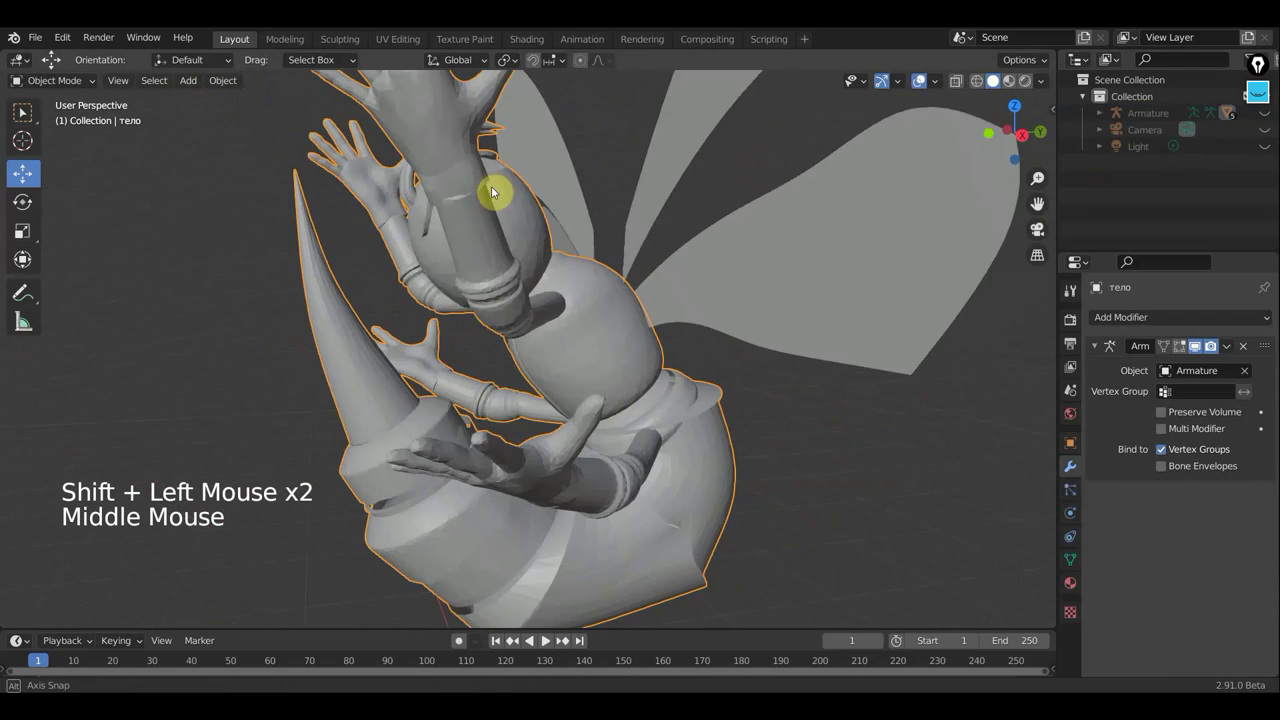
{"action": "middle_click", "coordinate": [470, 285]}
{"action": "middle_click", "coordinate": [494, 298]}
{"action": "middle_click", "coordinate": [498, 285]}
{"action": "middle_click", "coordinate": [513, 301]}
{"action": "left_click", "coordinate": [442, 364]}
{"action": "left_click", "coordinate": [445, 366]}
{"action": "middle_click", "coordinate": [480, 374]}
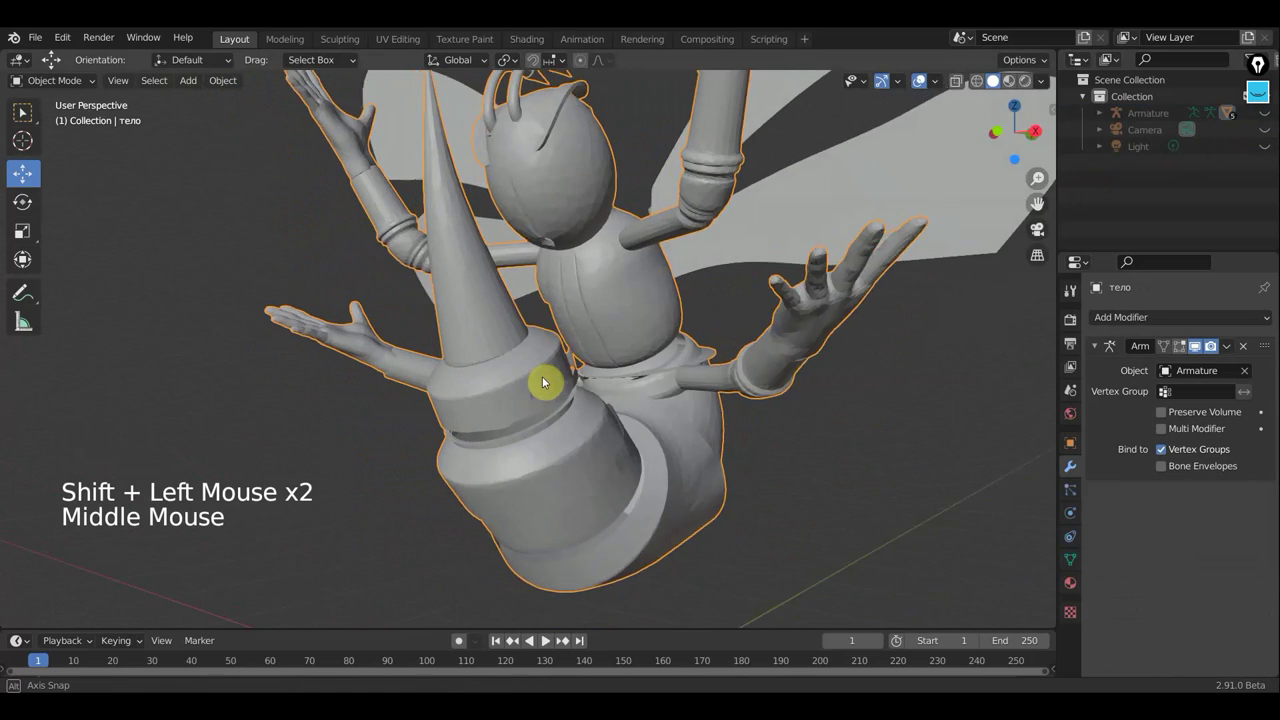
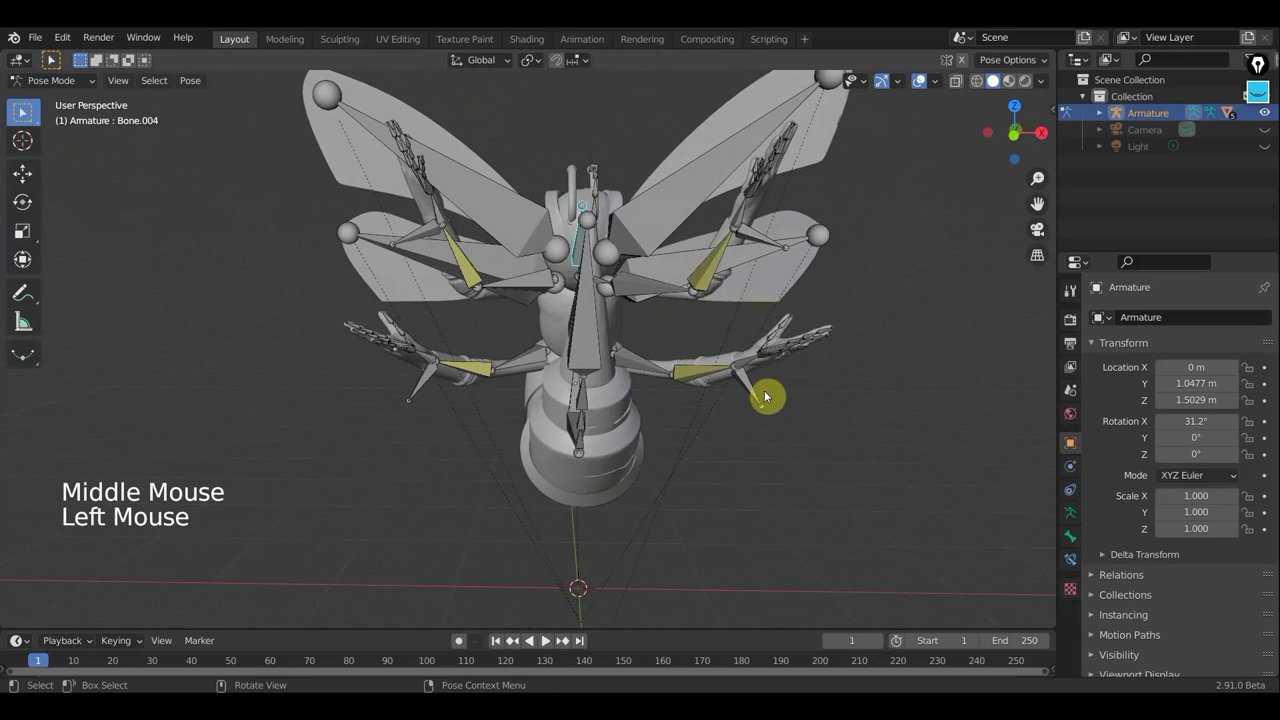
Step: Move the forearm bone Bone.057 to a new position and check it from other angles
{"action": "key", "text": "g"}
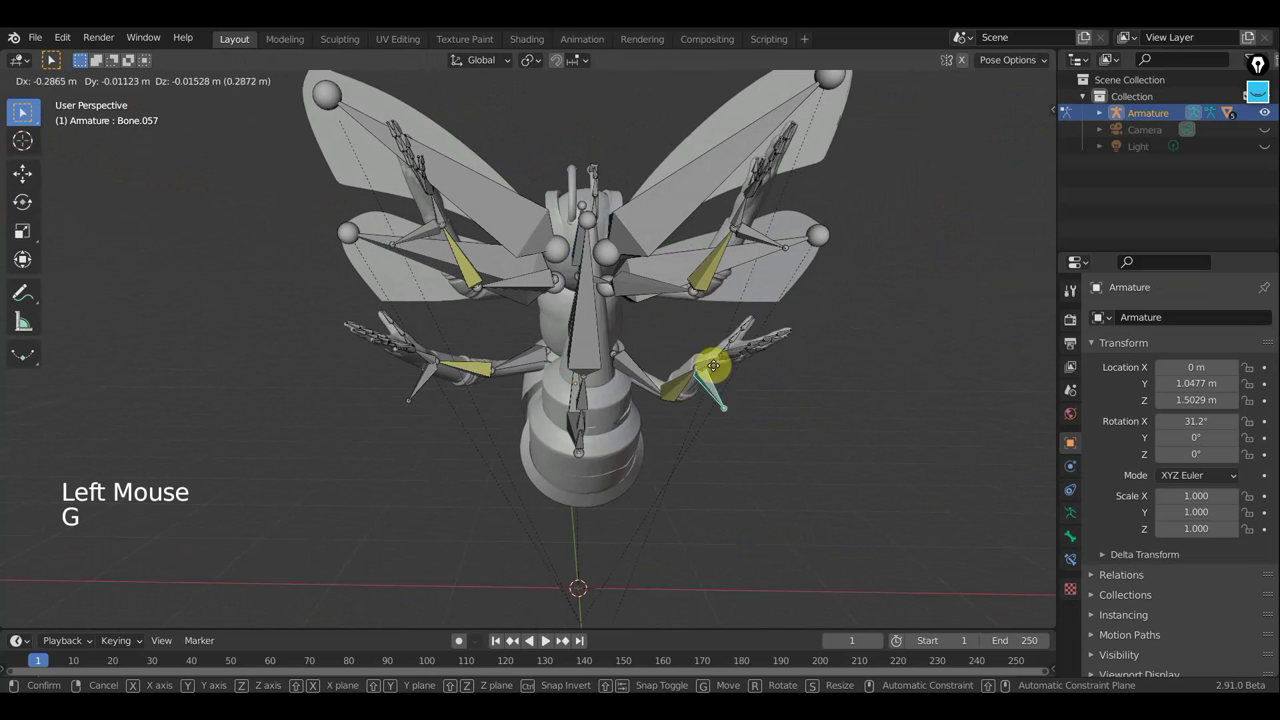
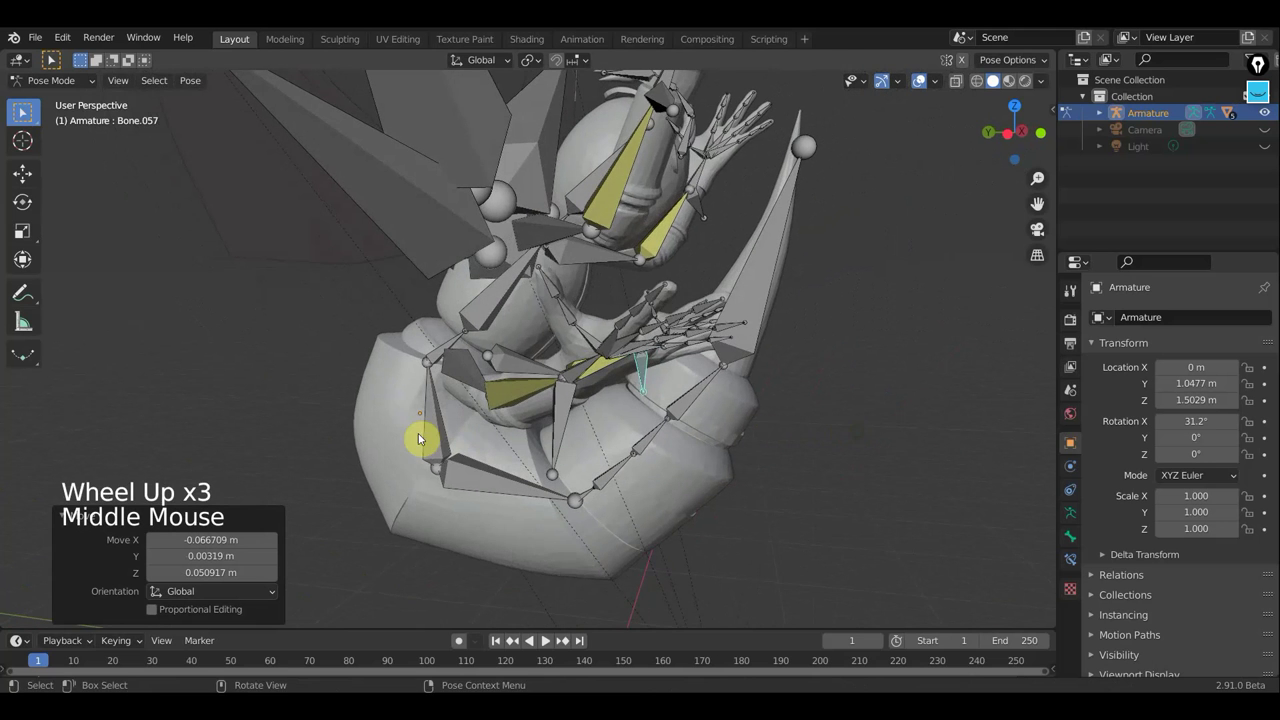
{"action": "middle_click", "coordinate": [434, 441]}
{"action": "left_click", "coordinate": [393, 439]}
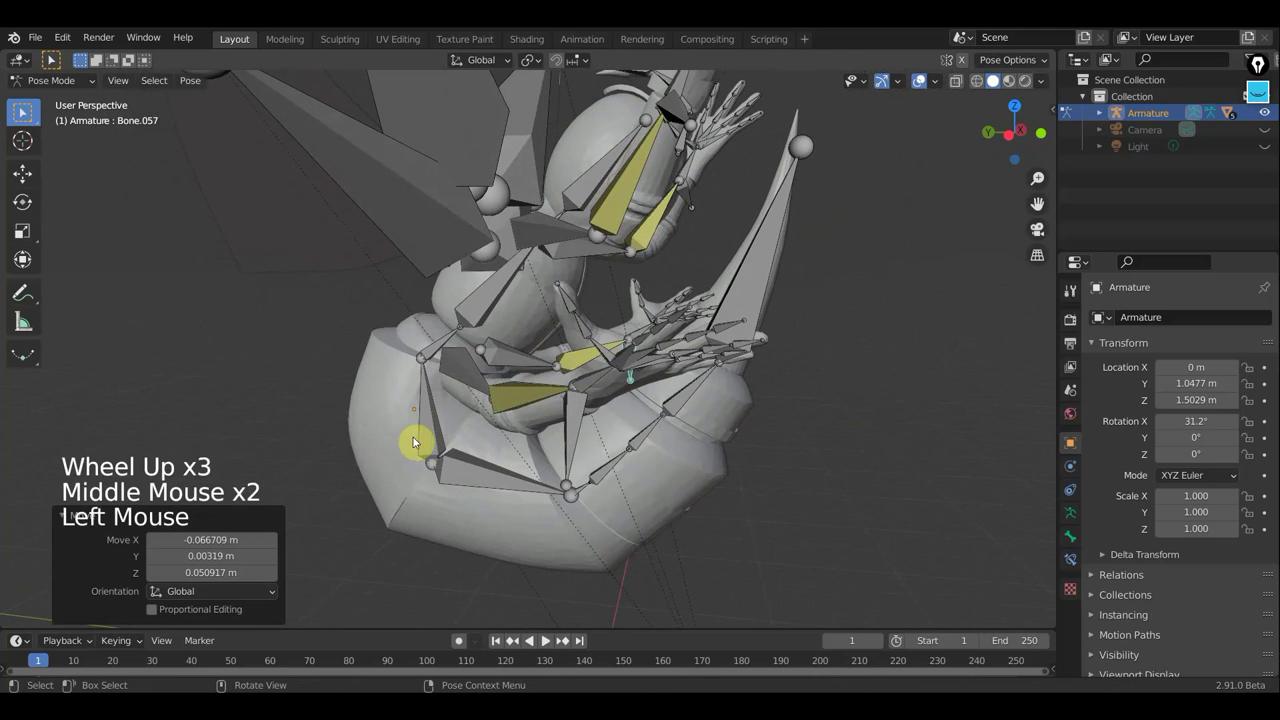
{"action": "scroll", "scroll_direction": "down", "scroll_amount": 3}
{"action": "middle_click", "coordinate": [515, 415]}
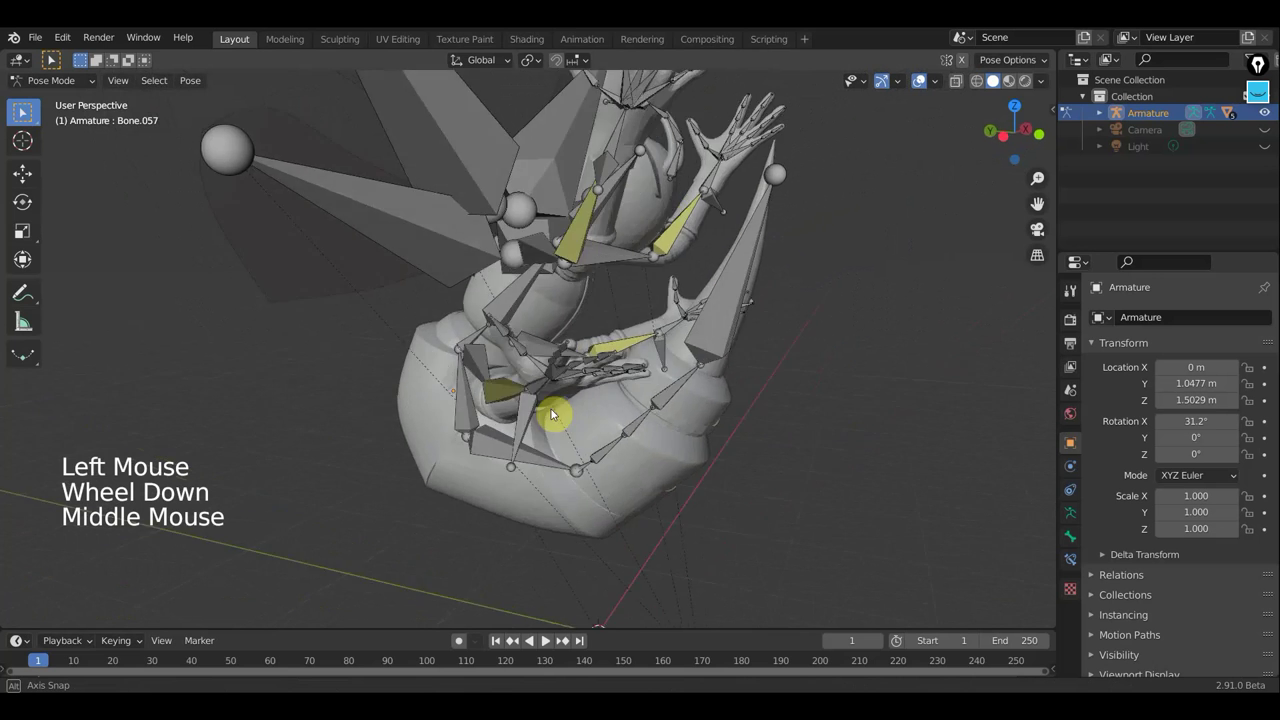
{"action": "middle_click", "coordinate": [590, 466]}
Step: Rotate the upper arm bone Bone.005 to raise the bee's arm
{"action": "left_click", "coordinate": [493, 460]}
{"action": "middle_click", "coordinate": [539, 471]}
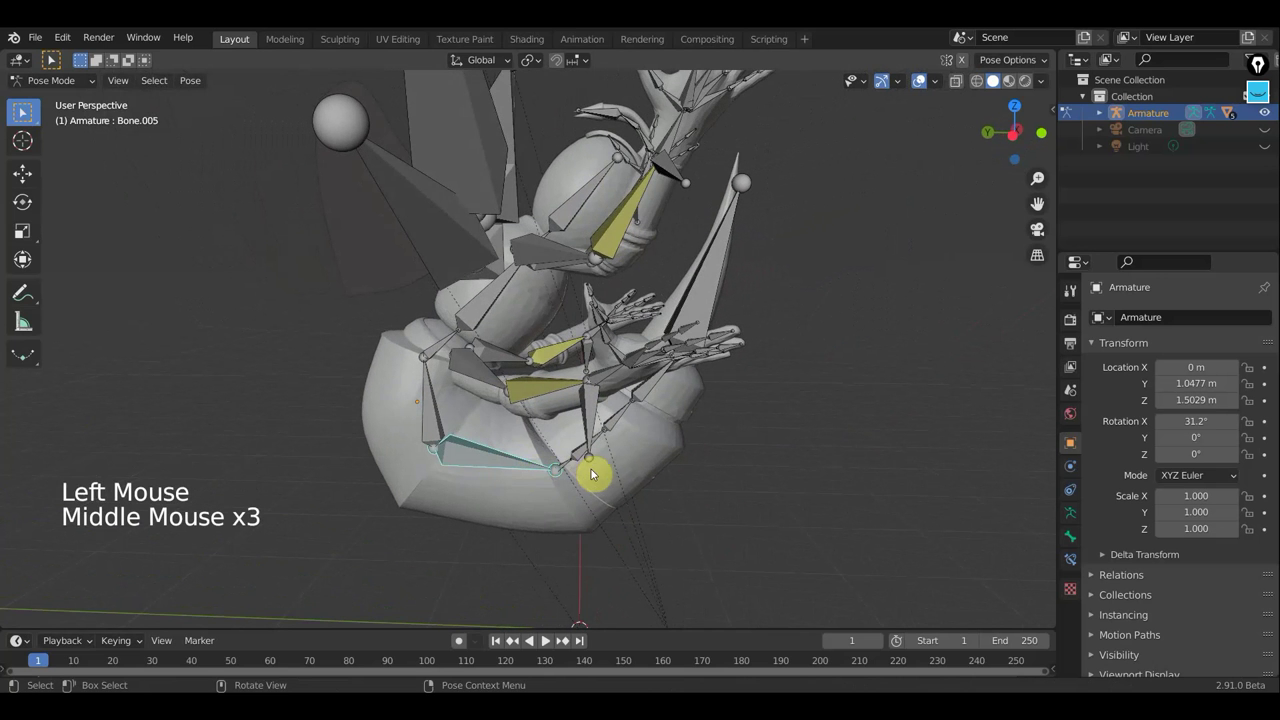
{"action": "key", "text": "r"}
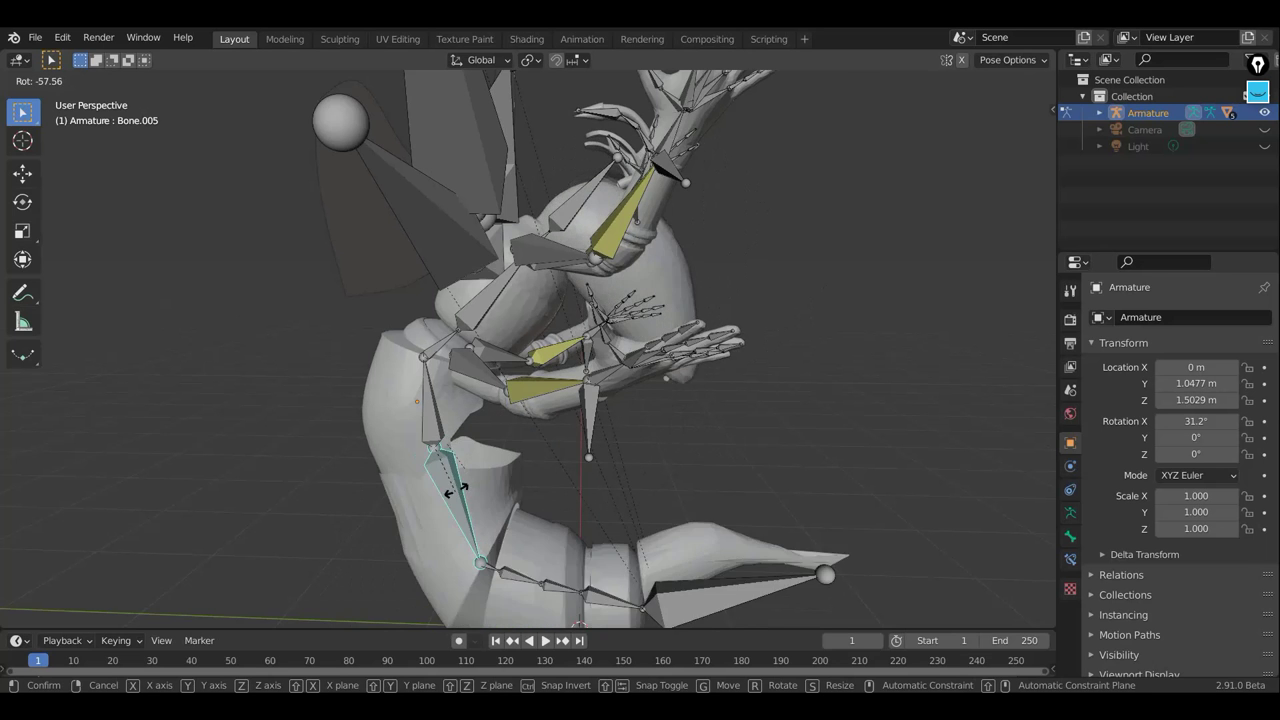
{"action": "scroll", "scroll_direction": "down", "scroll_amount": 3}
{"action": "middle_click", "coordinate": [589, 483]}
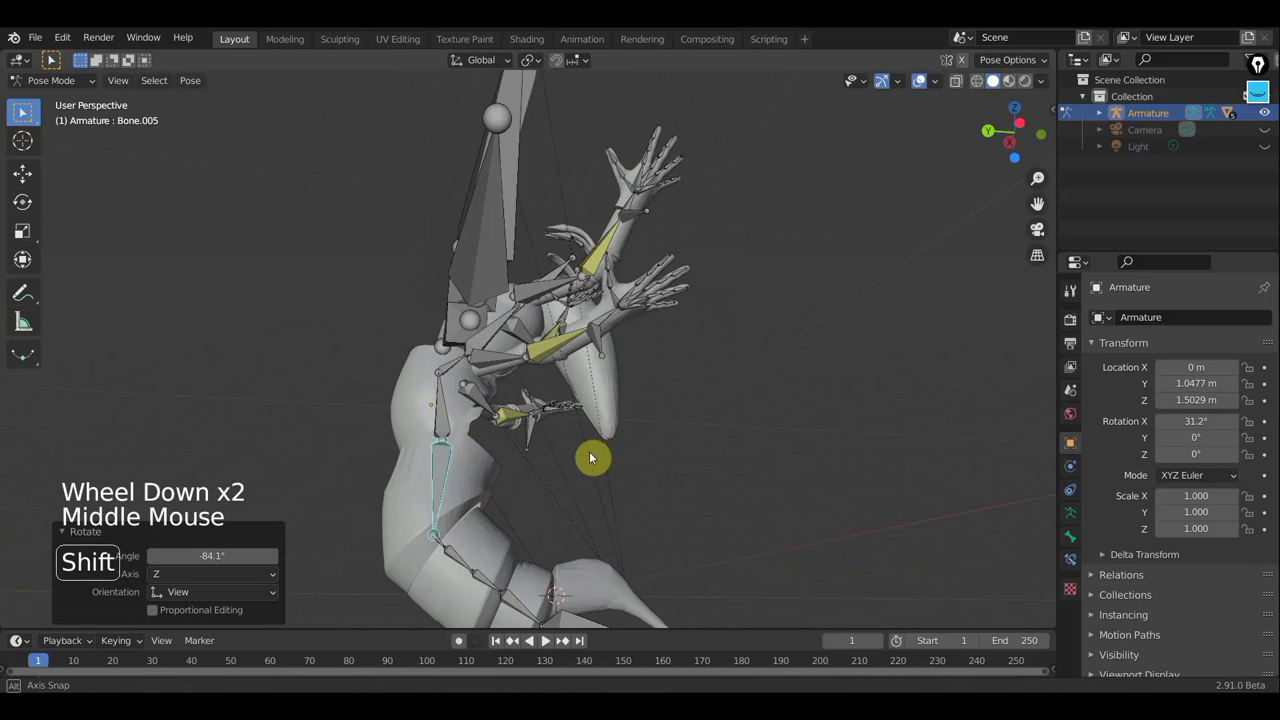
{"action": "middle_click", "coordinate": [599, 450]}
{"action": "middle_click", "coordinate": [604, 344]}
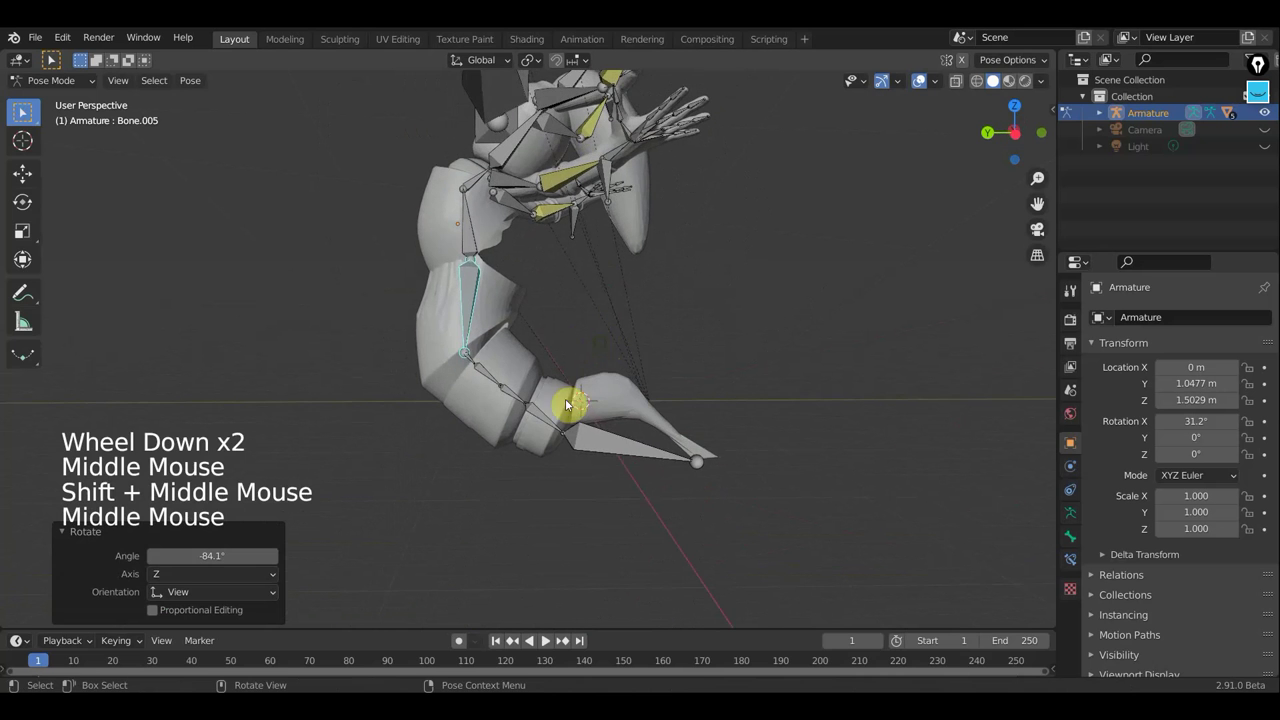
Step: Select the tail-tip bone Bone.010, then slightly rotate Bone.005 again and look over the pose
{"action": "left_click", "coordinate": [598, 437]}
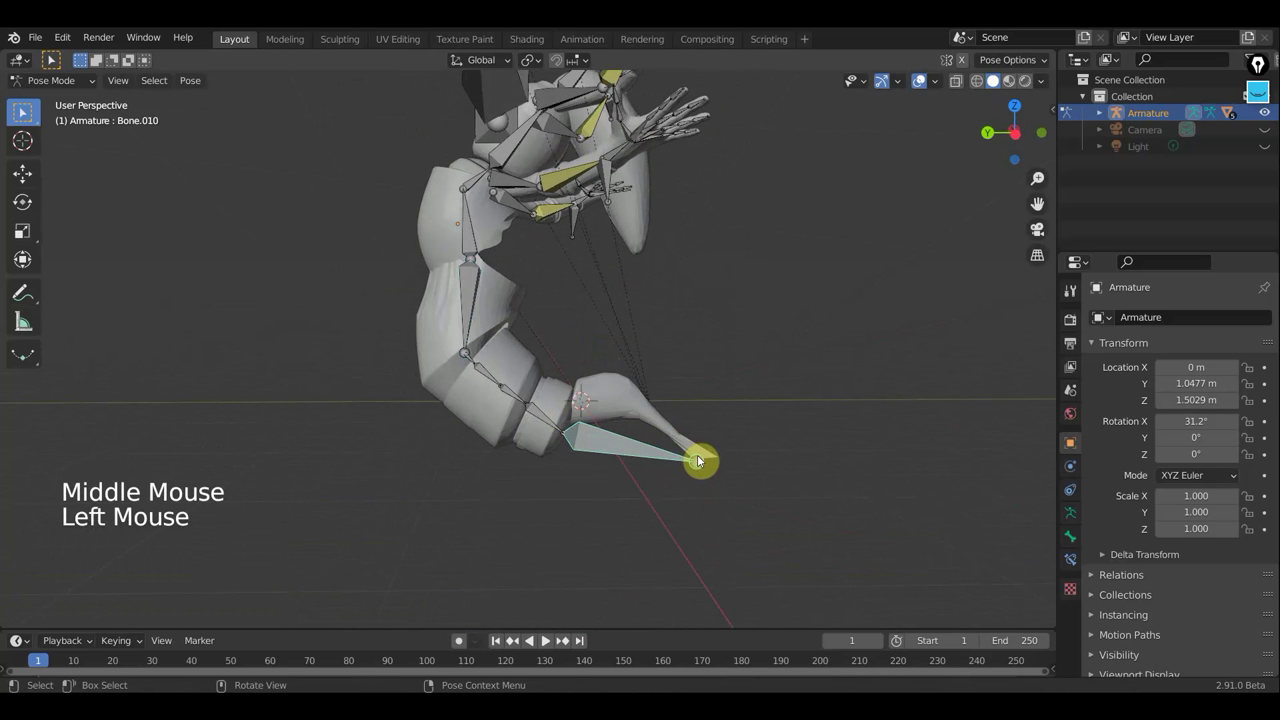
{"action": "middle_click", "coordinate": [654, 453]}
{"action": "middle_click", "coordinate": [628, 498]}
{"action": "scroll", "scroll_direction": "up", "scroll_amount": 3}
{"action": "middle_click", "coordinate": [682, 496]}
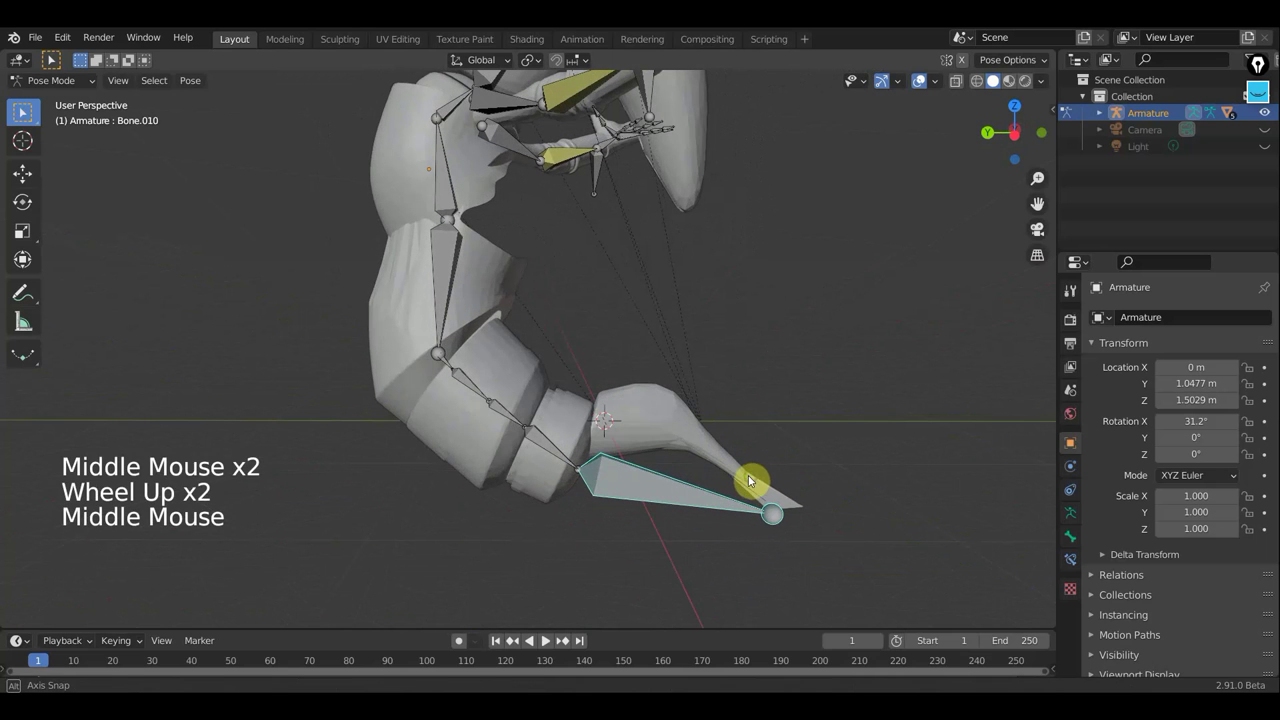
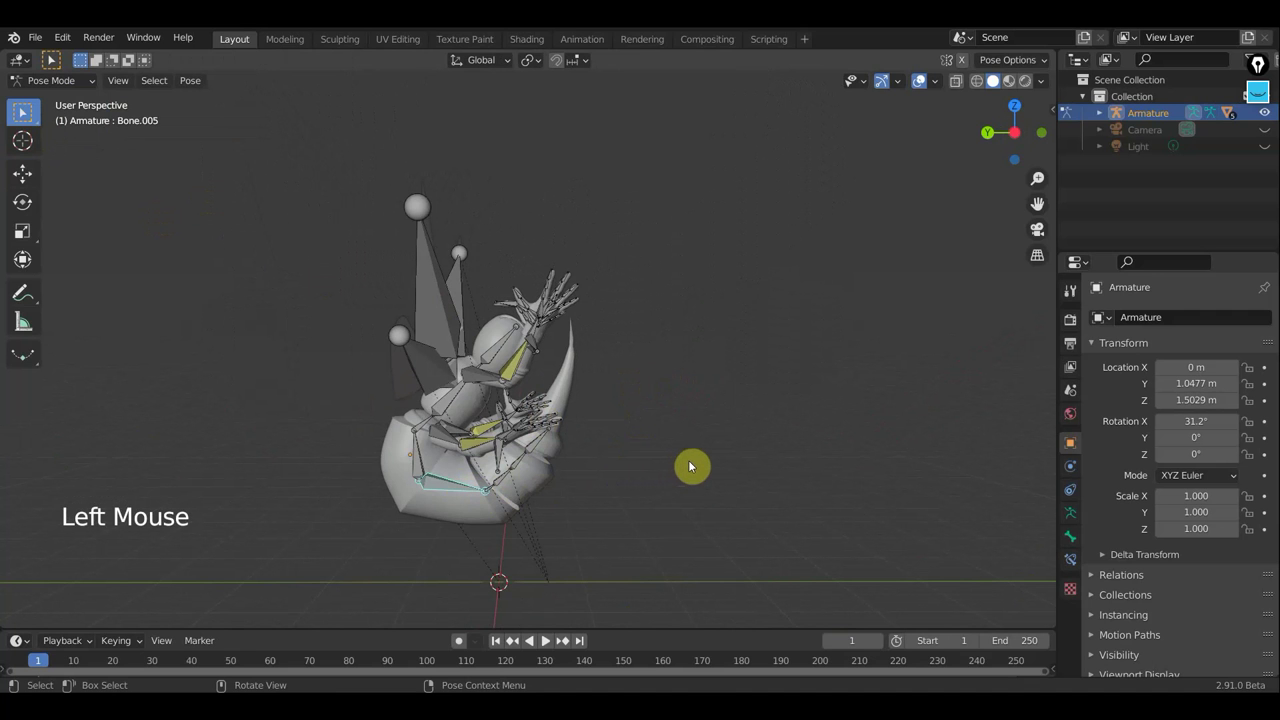
{"action": "key", "text": "r"}
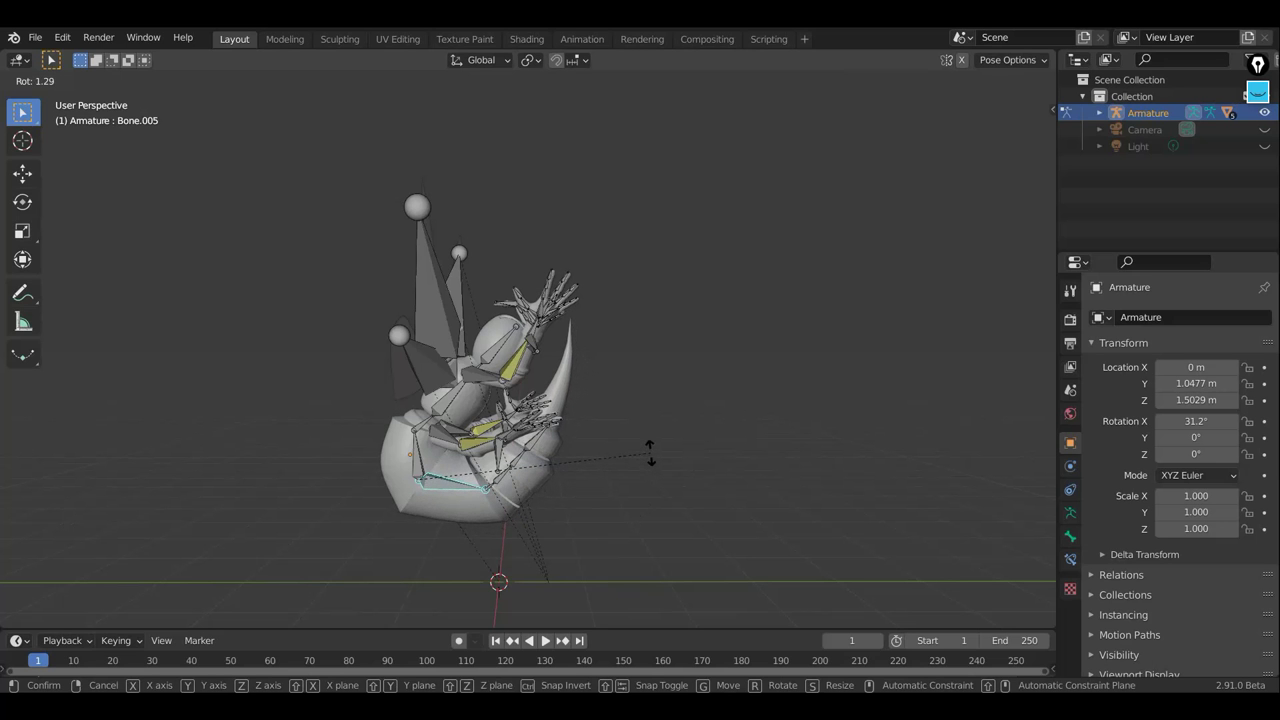
{"action": "middle_click", "coordinate": [692, 458]}
{"action": "middle_click", "coordinate": [674, 414]}
{"action": "middle_click", "coordinate": [616, 427]}
{"action": "scroll", "scroll_direction": "up", "scroll_amount": 3}
{"action": "middle_click", "coordinate": [711, 426]}
{"action": "scroll", "scroll_direction": "up", "scroll_amount": 3}
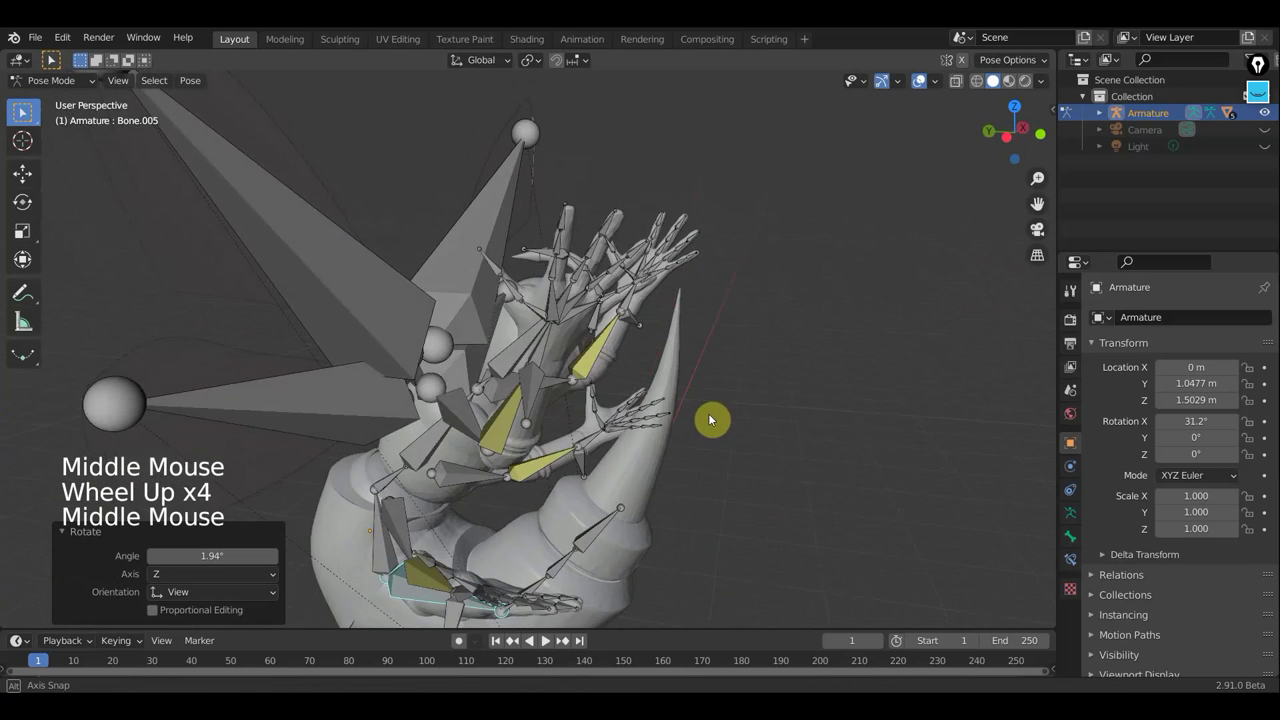
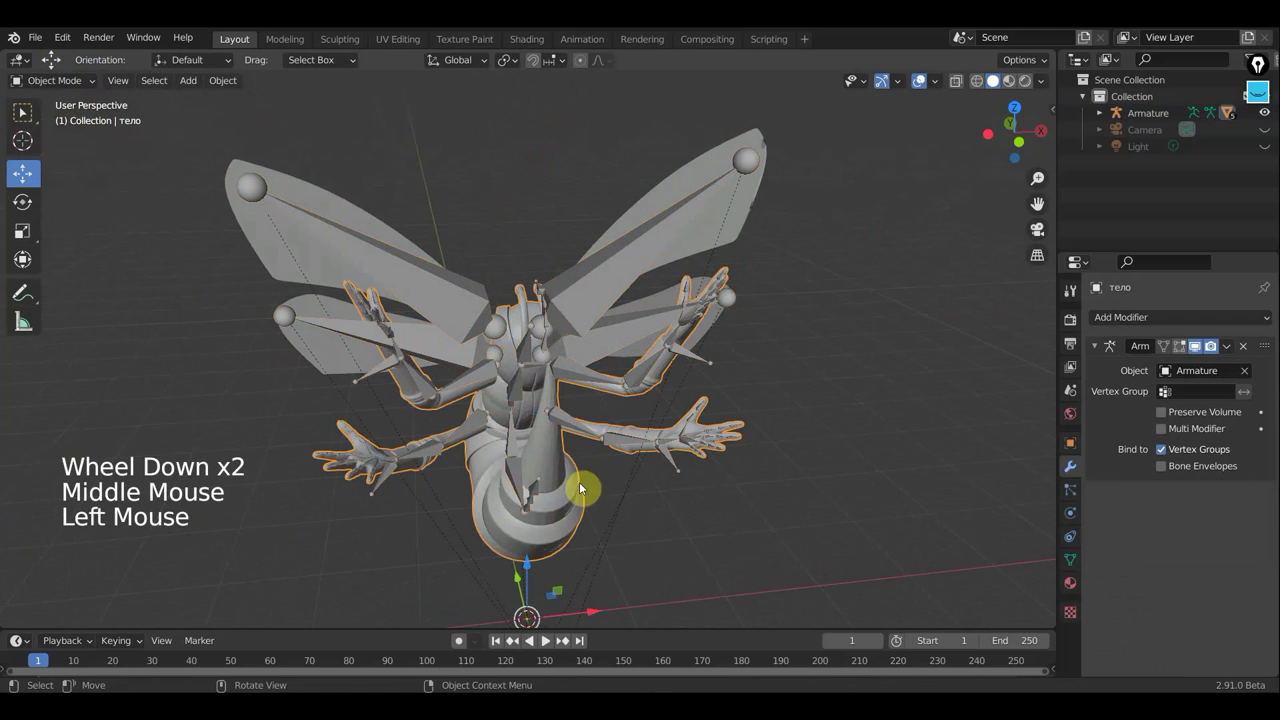
Step: Select the тело body with the armature and parent it with automatic weights
{"action": "left_click", "coordinate": [609, 294]}
{"action": "key", "text": "ctrl+p"}
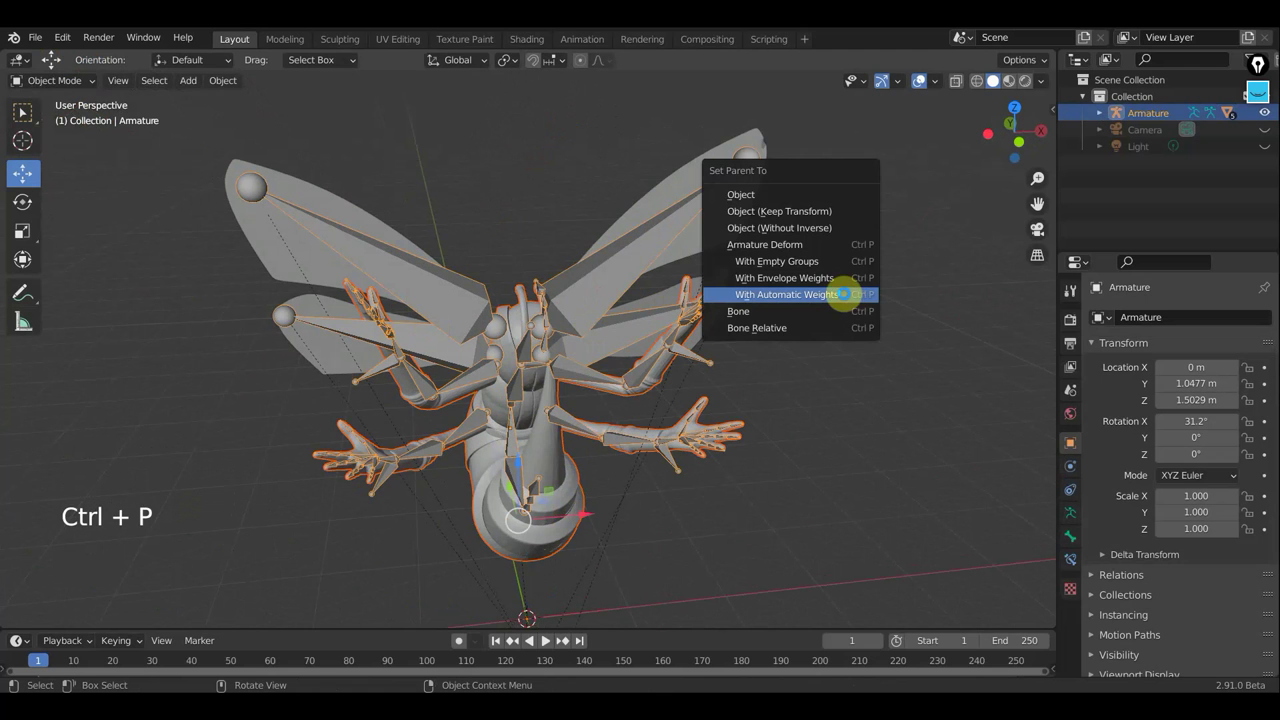
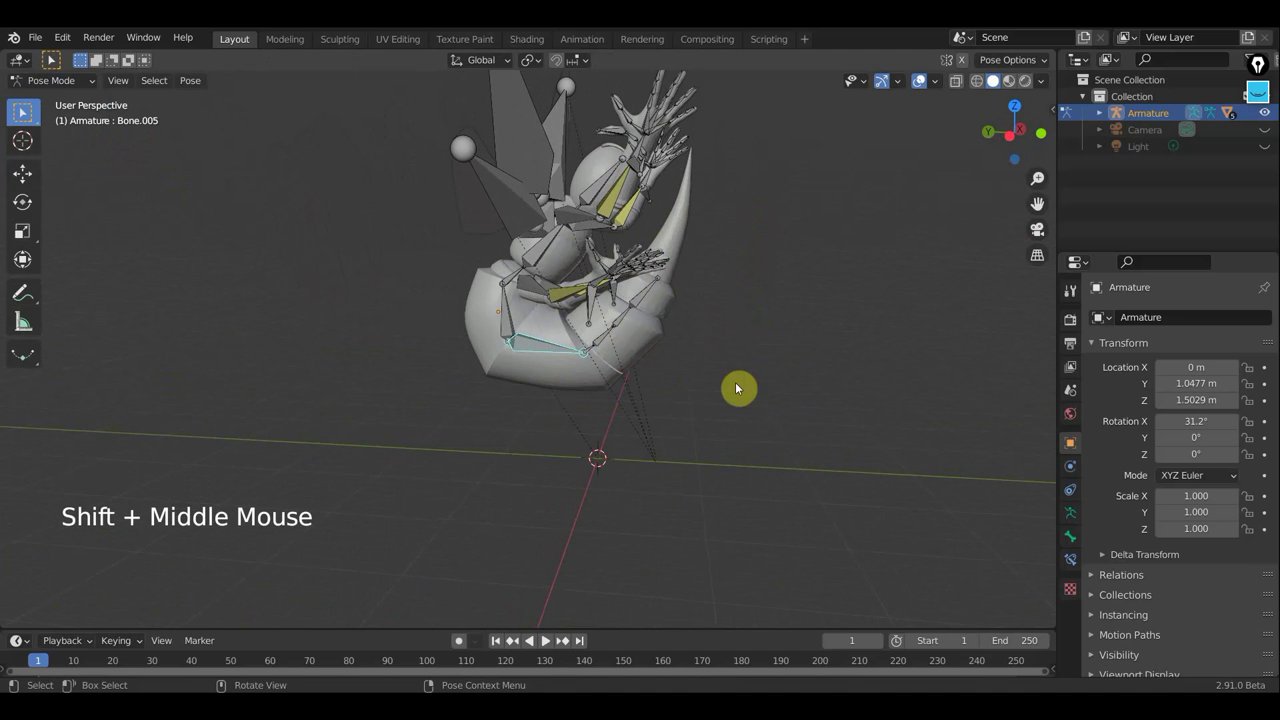
Step: Rotate Bone.005 several times and move it to refine the arm pose
{"action": "key", "text": "r"}
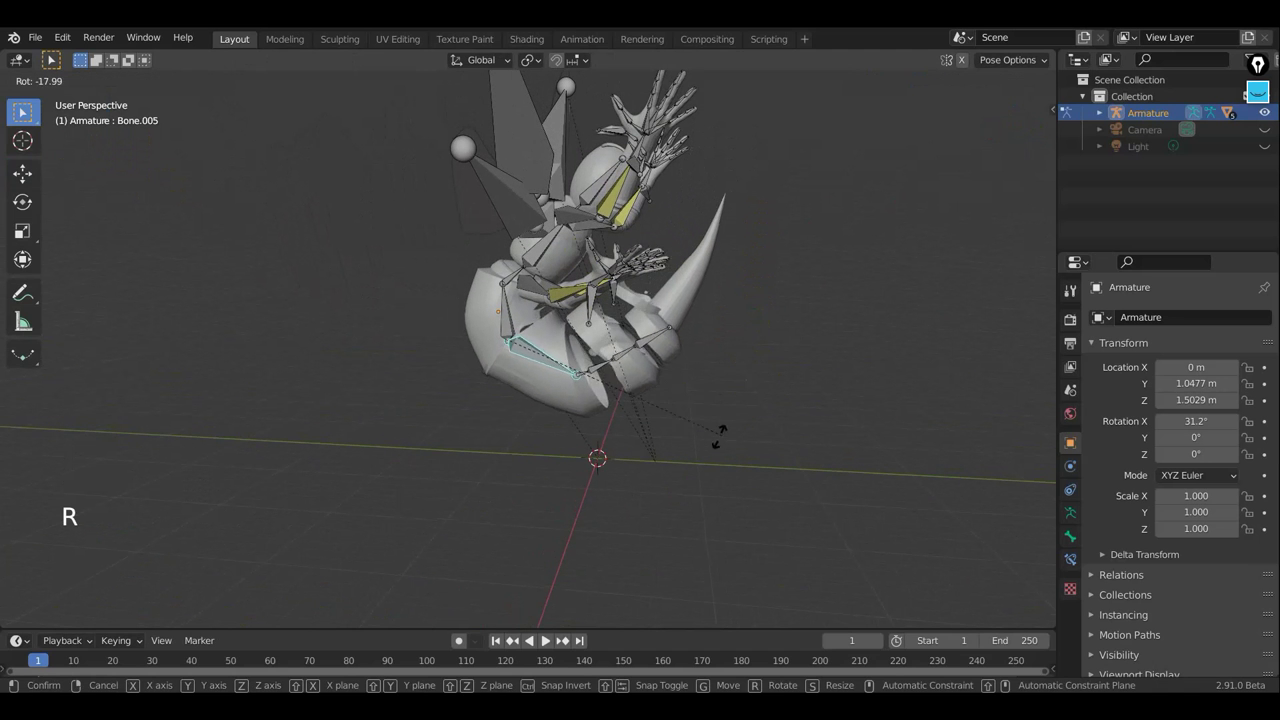
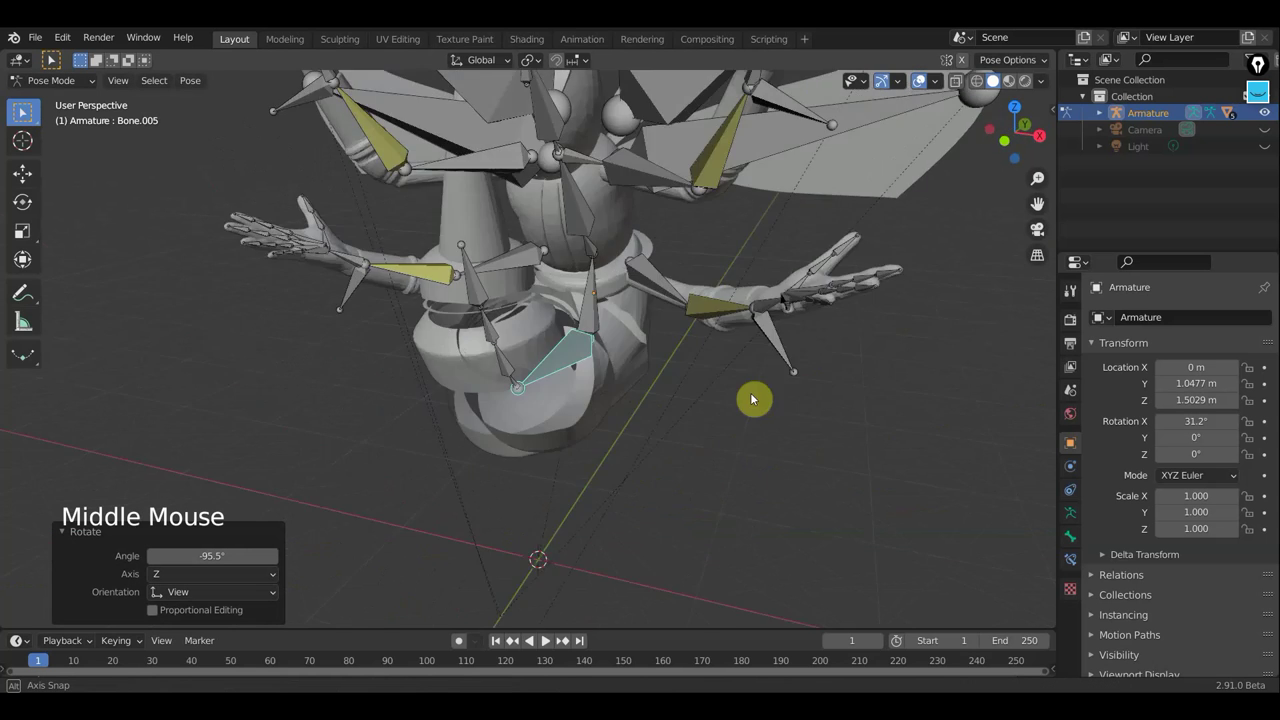
{"action": "scroll", "scroll_direction": "down", "scroll_amount": 3}
{"action": "key", "text": "r"}
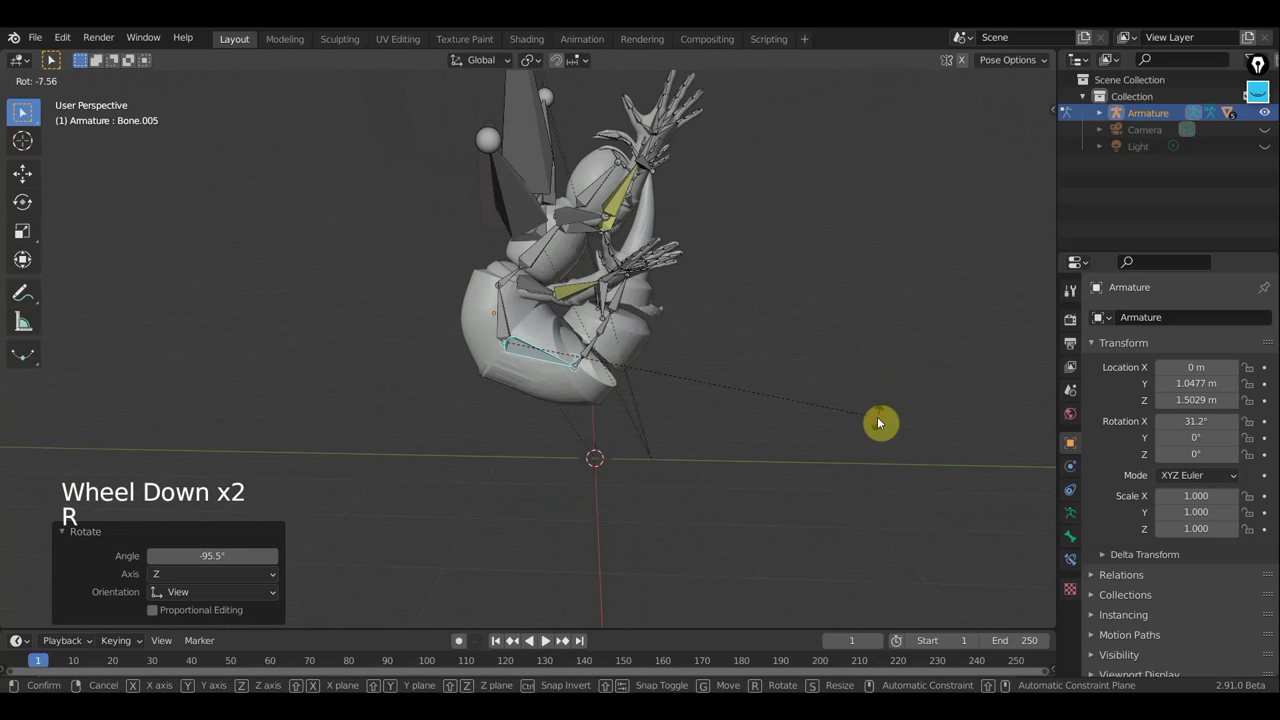
{"action": "middle_click", "coordinate": [693, 437]}
{"action": "key", "text": "r"}
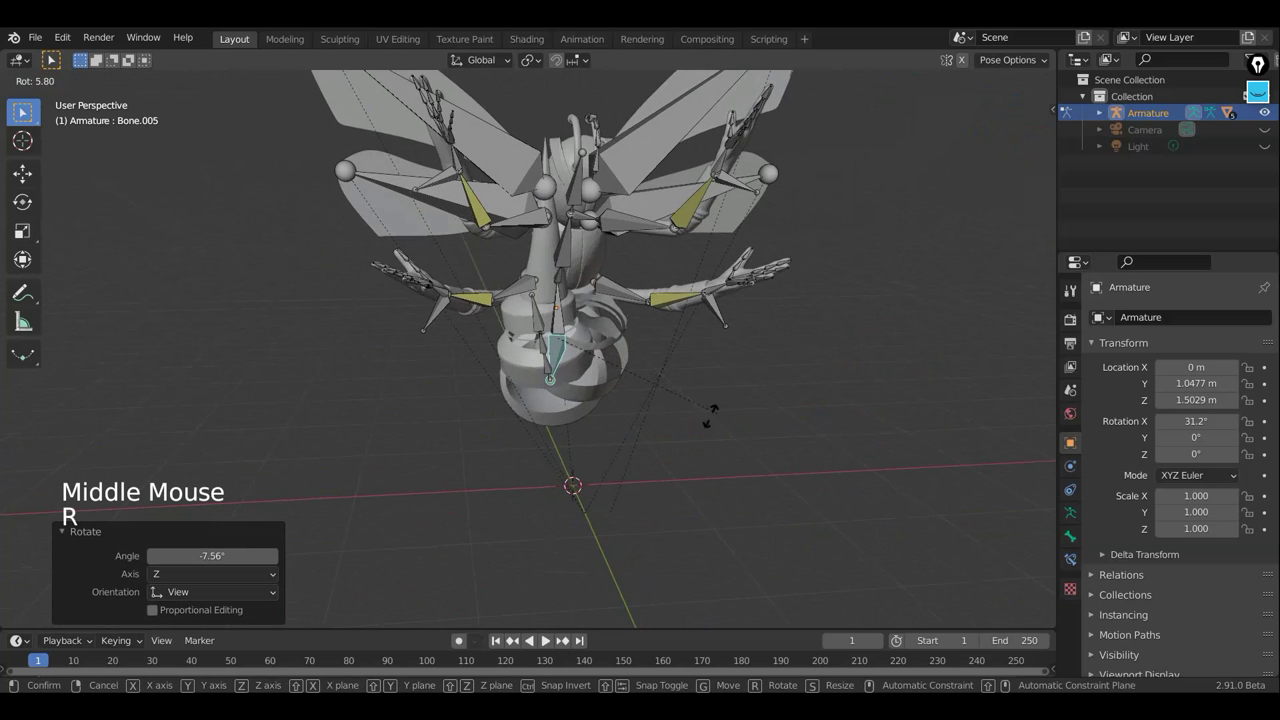
{"action": "key", "text": "g"}
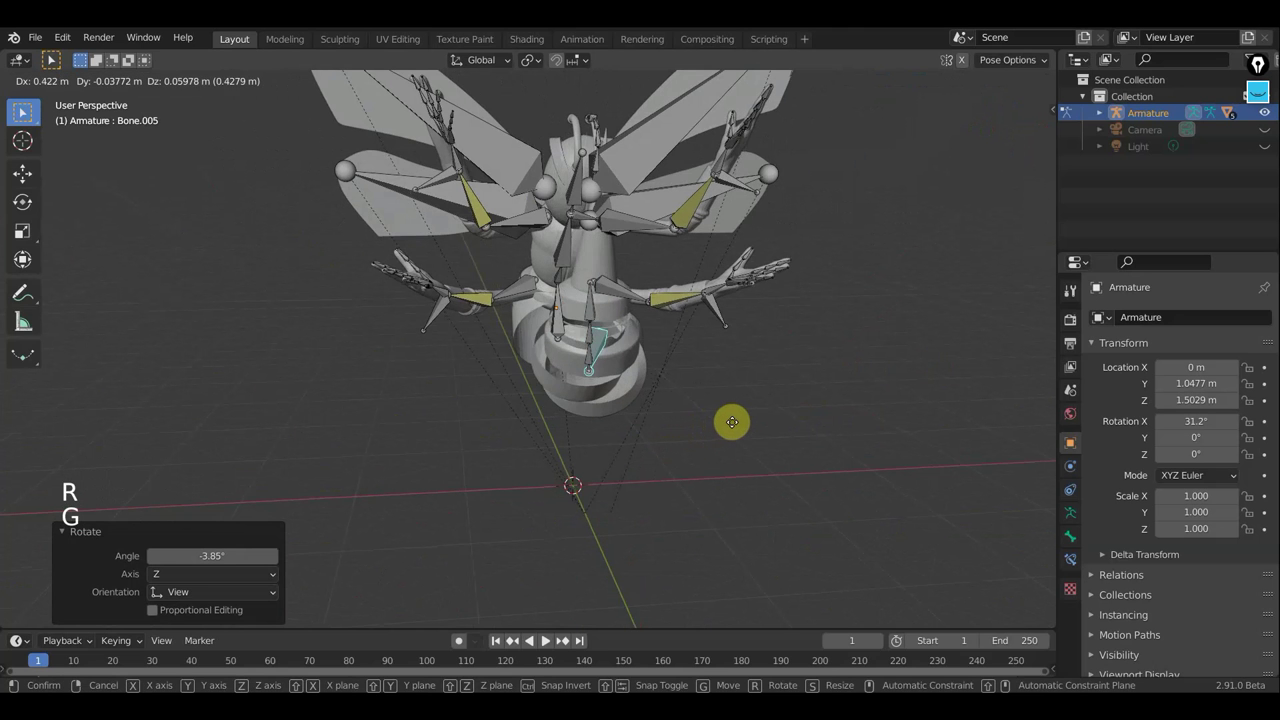
Step: Orbit around the posed moth, selecting the body mesh to check its Armature modifier
{"action": "middle_click", "coordinate": [697, 433]}
{"action": "scroll", "scroll_direction": "down", "scroll_amount": 3}
{"action": "middle_click", "coordinate": [703, 469]}
{"action": "middle_click", "coordinate": [602, 469]}
{"action": "scroll", "scroll_direction": "up", "scroll_amount": 3}
{"action": "middle_click", "coordinate": [619, 400]}
{"action": "middle_click", "coordinate": [515, 401]}
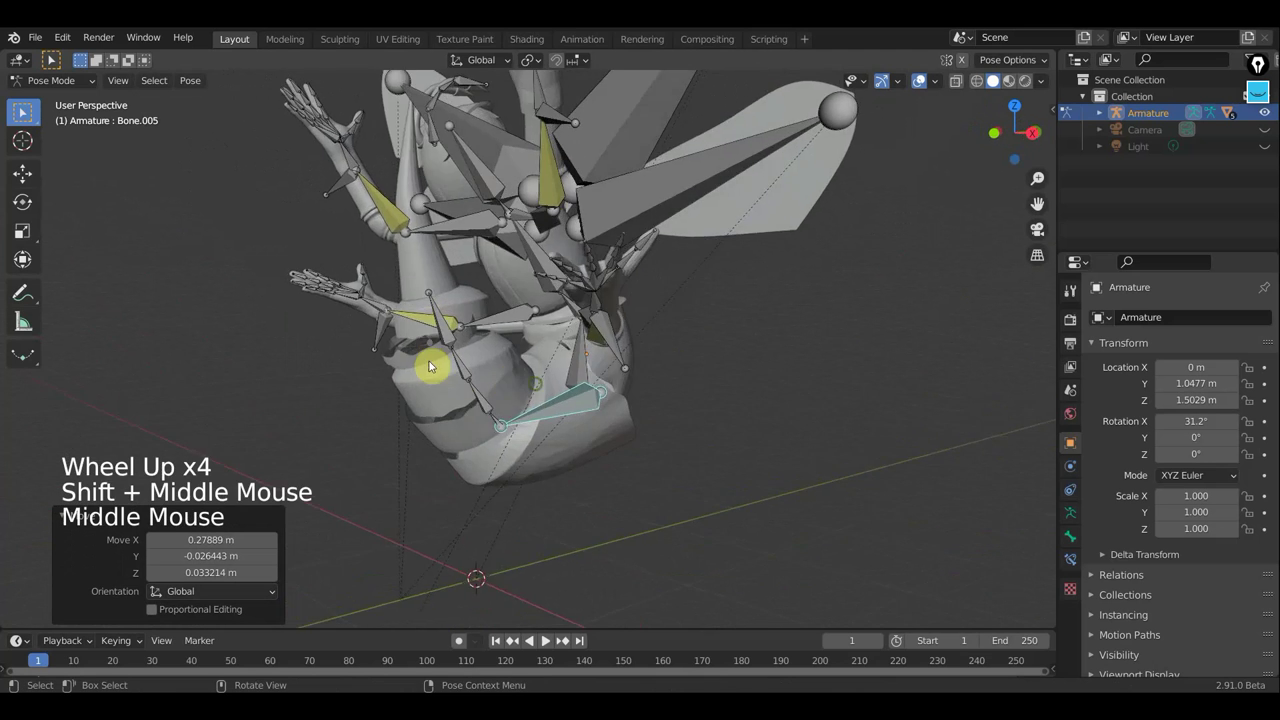
{"action": "left_click", "coordinate": [444, 361]}
{"action": "middle_click", "coordinate": [628, 396]}
{"action": "middle_click", "coordinate": [603, 383]}
{"action": "scroll", "scroll_direction": "up", "scroll_amount": 3}
{"action": "middle_click", "coordinate": [740, 385]}
{"action": "left_click", "coordinate": [740, 385]}
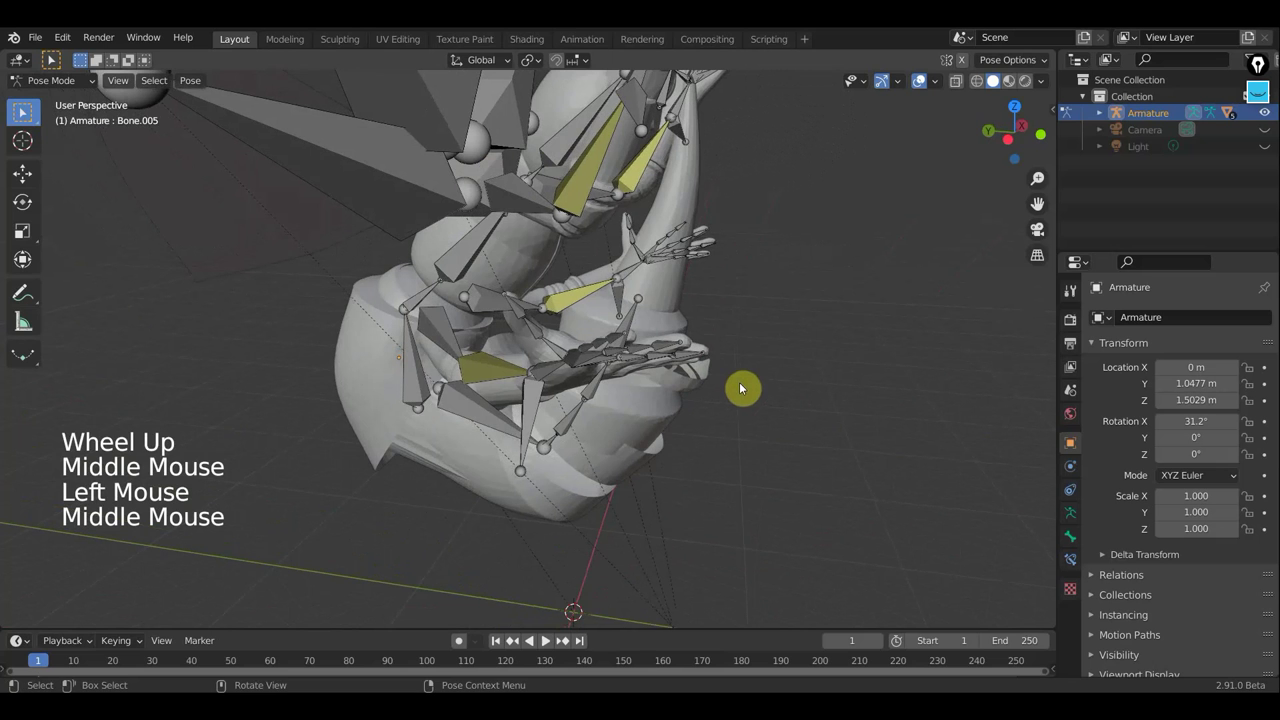
{"action": "middle_click", "coordinate": [672, 391]}
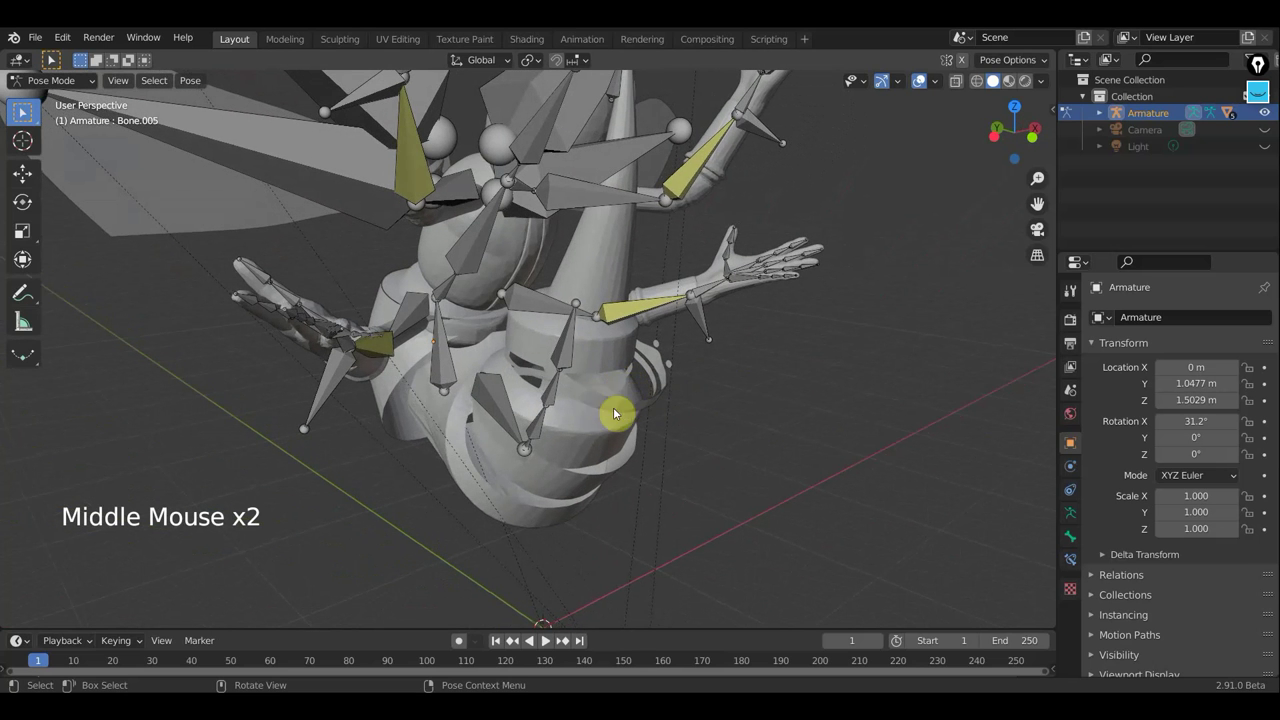
{"action": "left_click", "coordinate": [612, 408]}
{"action": "middle_click", "coordinate": [677, 408]}
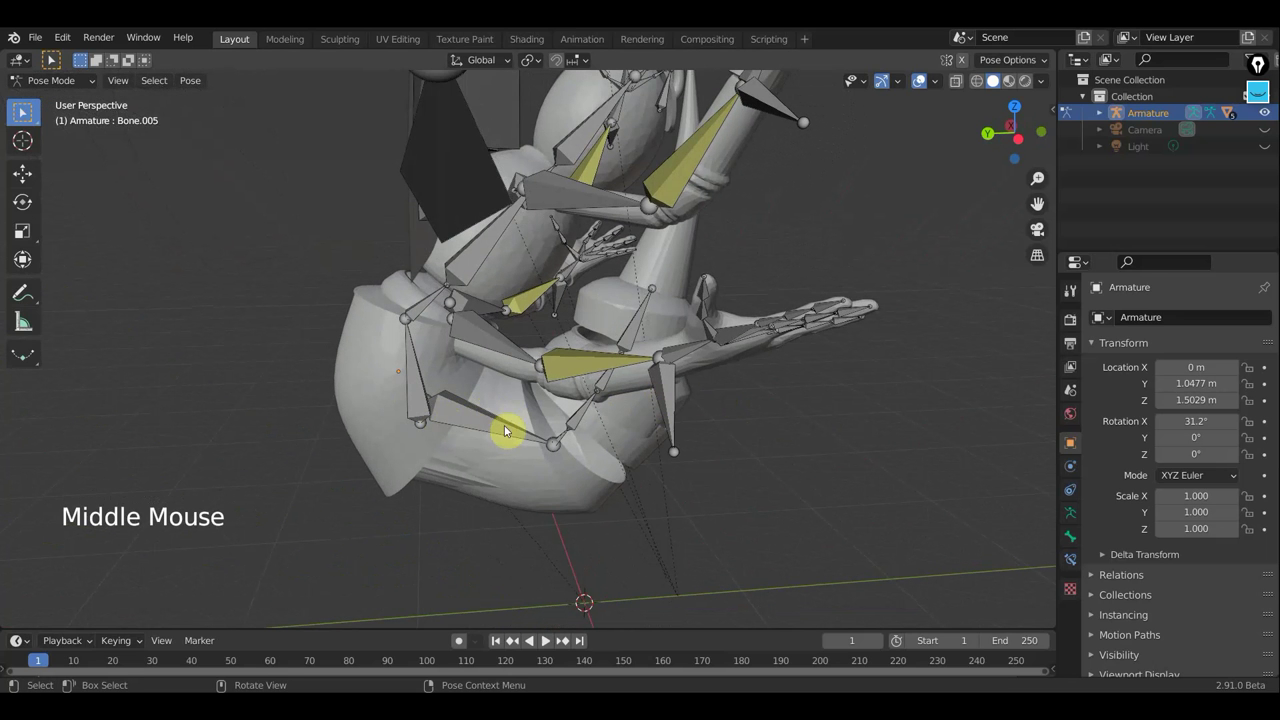
{"action": "middle_click", "coordinate": [468, 430]}
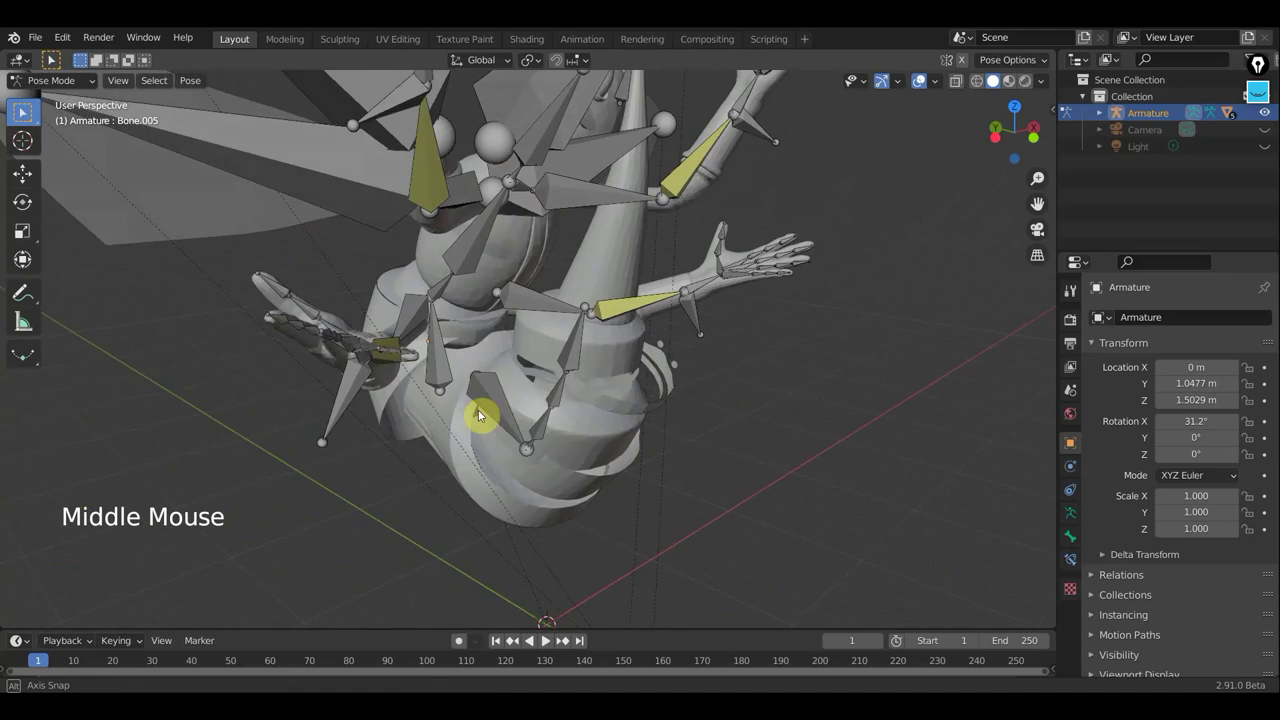
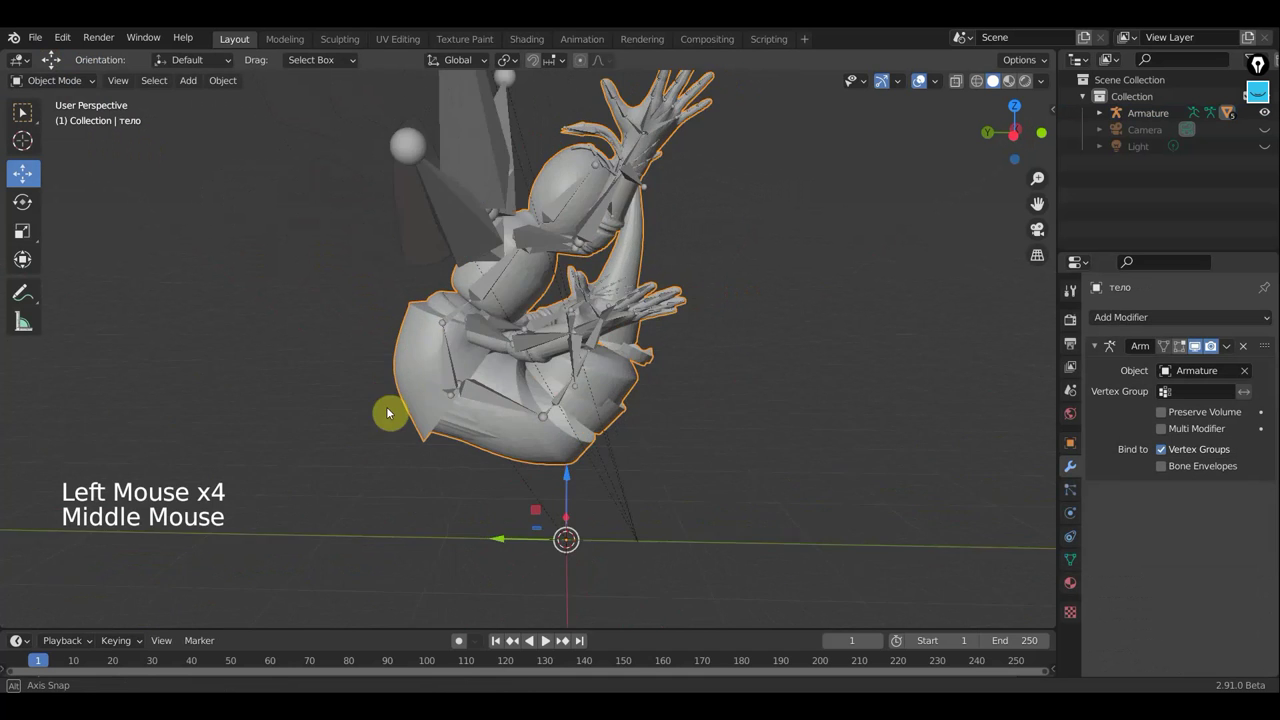
Step: Zoom out from the moth before returning the armature to Pose Mode
{"action": "scroll", "scroll_direction": "down", "scroll_amount": 3}
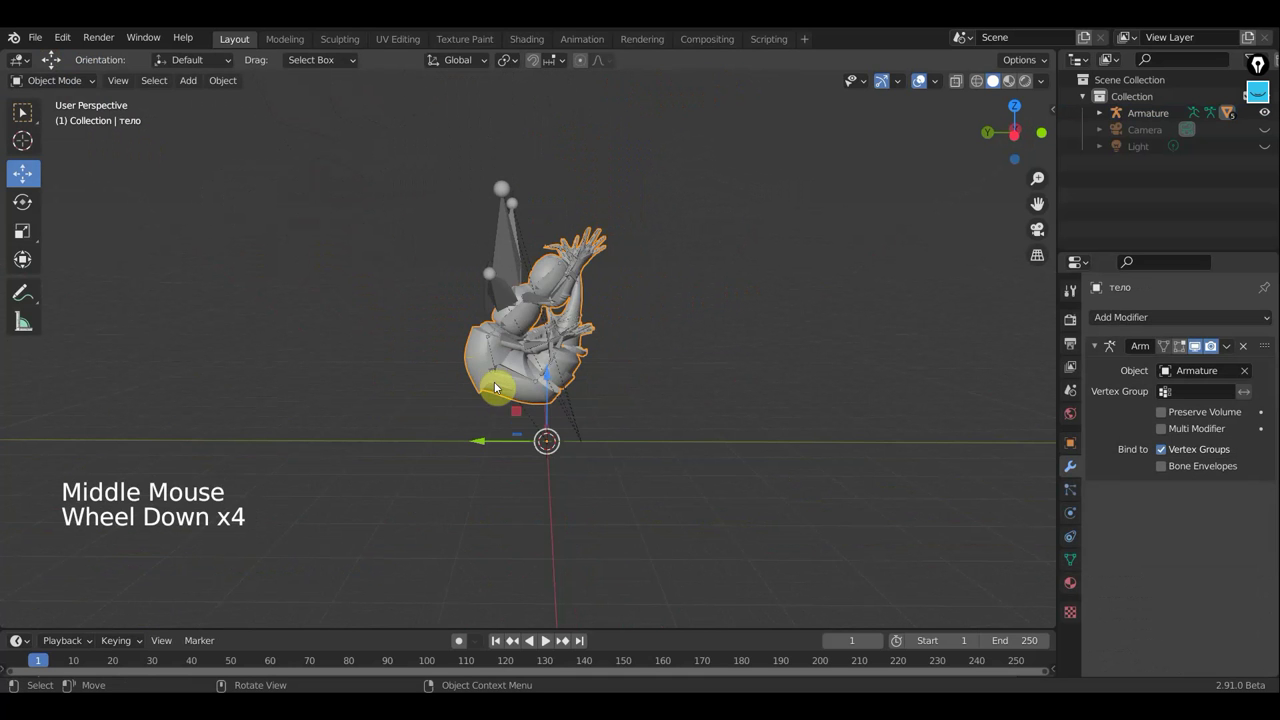
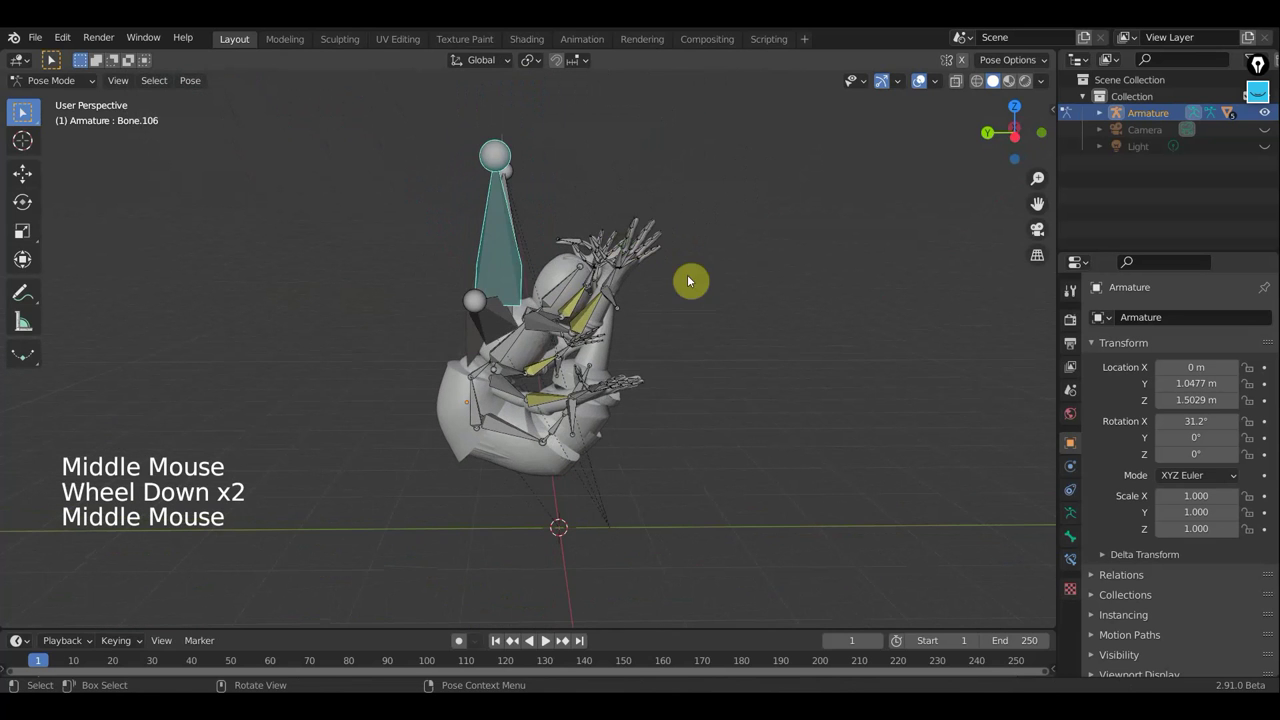
Step: Rotate the selected wing bone to tilt the bee's wing and view the raised hand
{"action": "key", "text": "r"}
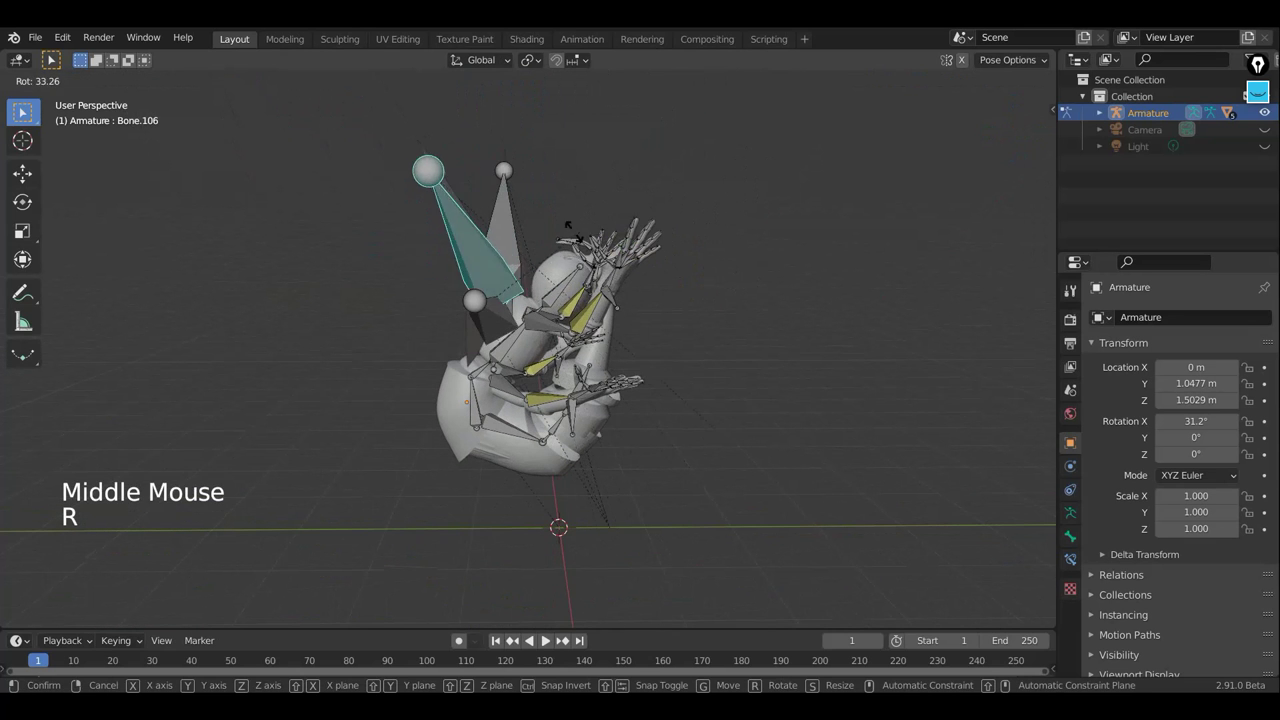
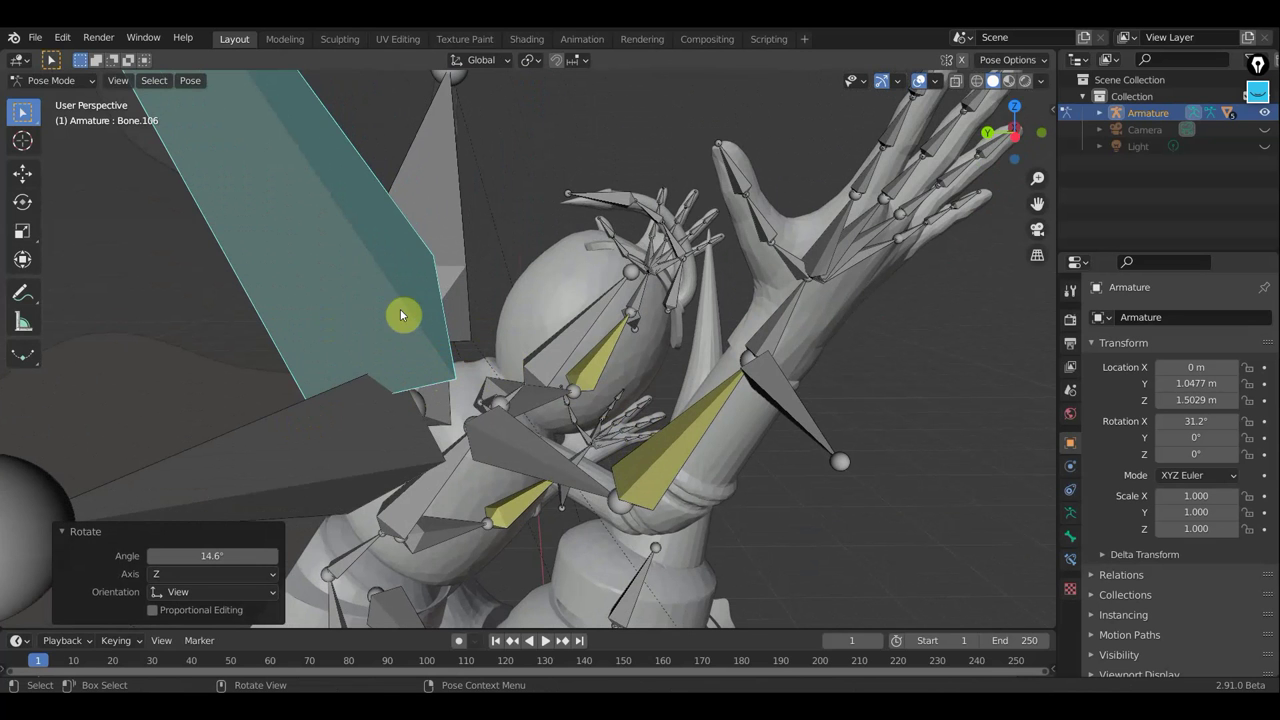
{"action": "middle_click", "coordinate": [348, 310]}
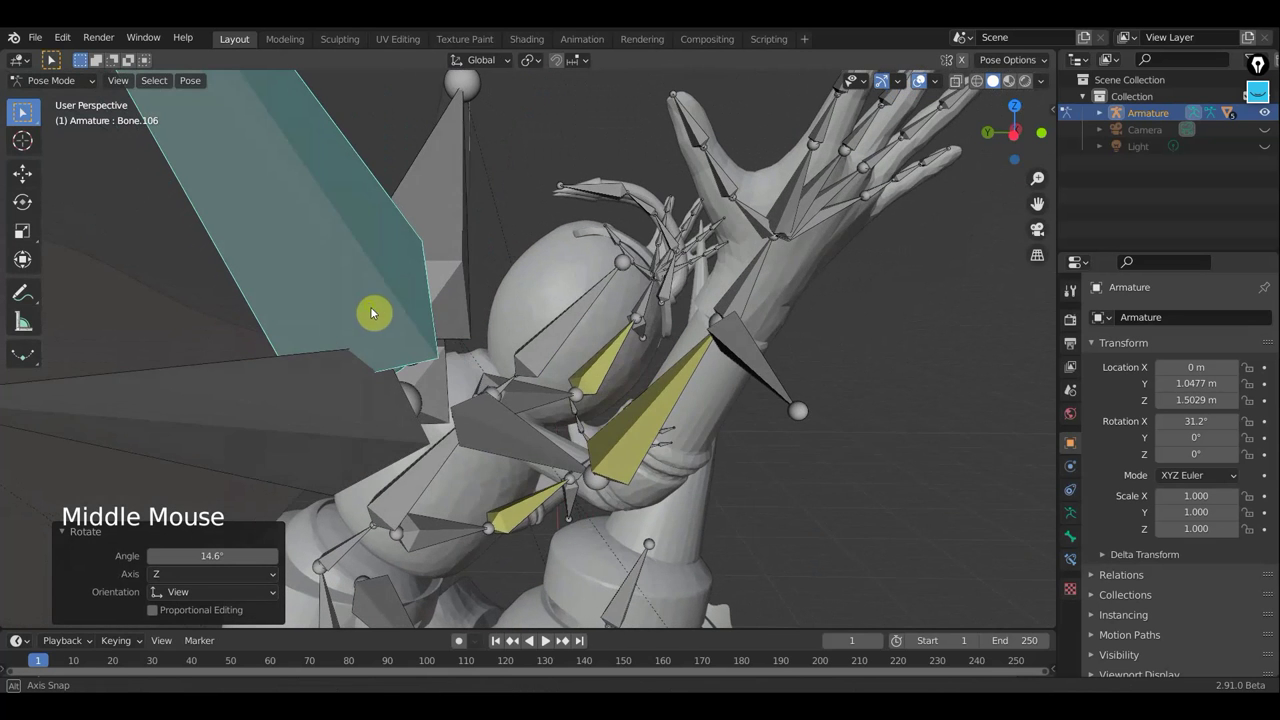
{"action": "middle_click", "coordinate": [428, 320]}
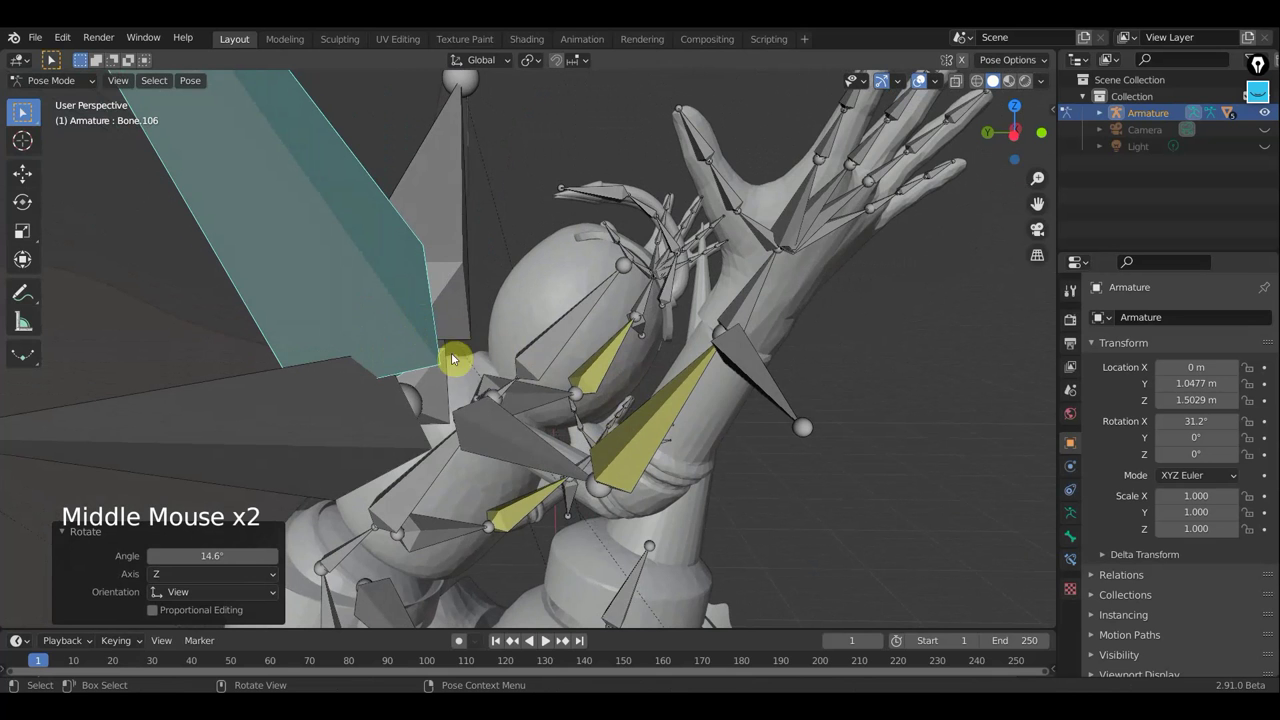
{"action": "scroll", "scroll_direction": "up", "scroll_amount": 3}
{"action": "middle_click", "coordinate": [538, 360]}
{"action": "scroll", "scroll_direction": "up", "scroll_amount": 3}
Step: Select Bone.004 and orbit around the posed bee to examine it from several angles
{"action": "left_click", "coordinate": [530, 374]}
{"action": "scroll", "scroll_direction": "down", "scroll_amount": 3}
{"action": "middle_click", "coordinate": [524, 359]}
{"action": "middle_click", "coordinate": [456, 370]}
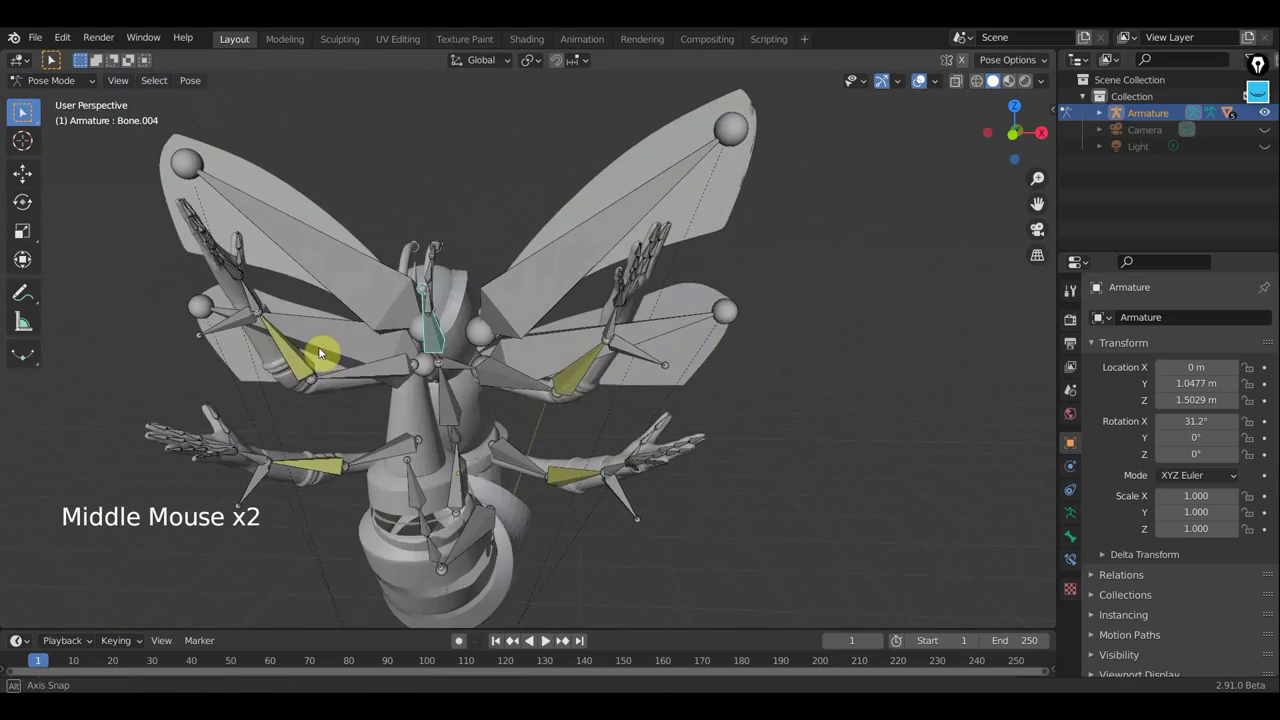
{"action": "middle_click", "coordinate": [517, 284]}
{"action": "middle_click", "coordinate": [511, 289]}
{"action": "scroll", "scroll_direction": "up", "scroll_amount": 3}
{"action": "scroll", "scroll_direction": "down", "scroll_amount": 3}
{"action": "scroll", "scroll_direction": "down", "scroll_amount": 3}
{"action": "middle_click", "coordinate": [497, 309]}
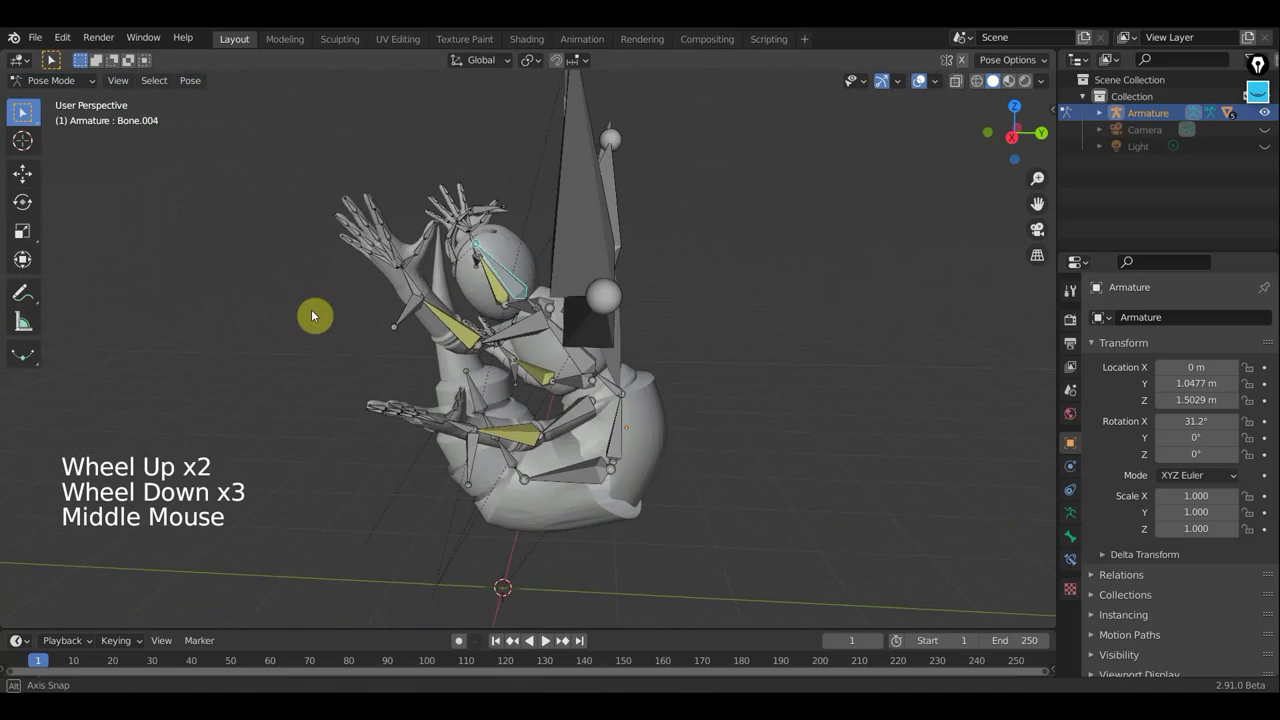
{"action": "middle_click", "coordinate": [436, 293]}
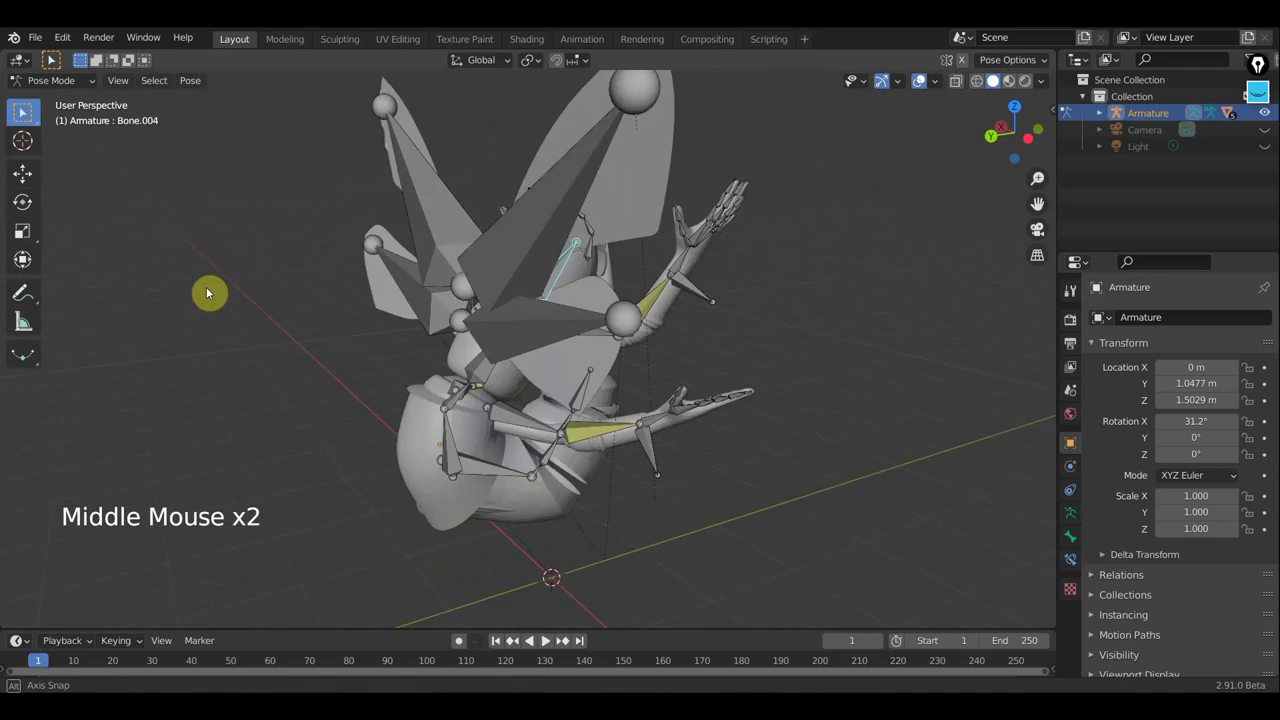
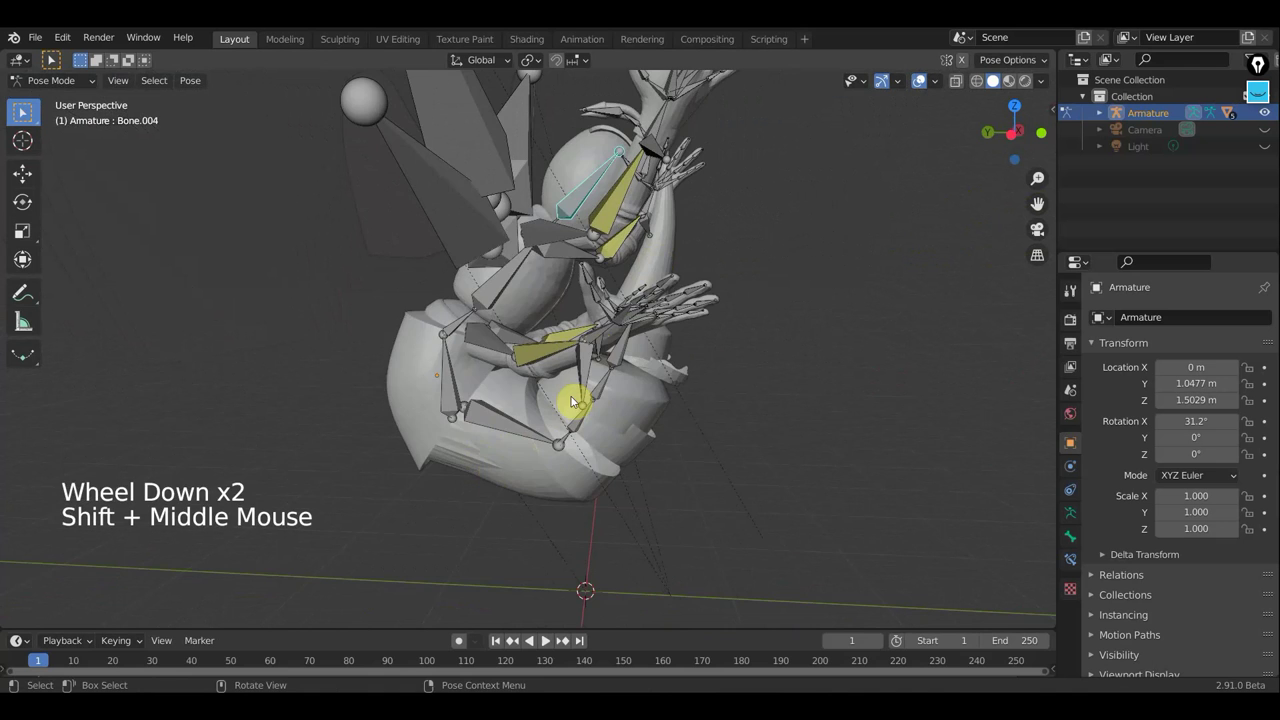
{"action": "scroll", "scroll_direction": "down", "scroll_amount": 3}
{"action": "middle_click", "coordinate": [528, 416]}
{"action": "middle_click", "coordinate": [432, 338]}
{"action": "scroll", "scroll_direction": "up", "scroll_amount": 3}
{"action": "scroll", "scroll_direction": "down", "scroll_amount": 3}
{"action": "middle_click", "coordinate": [748, 231]}
{"action": "middle_click", "coordinate": [777, 163]}
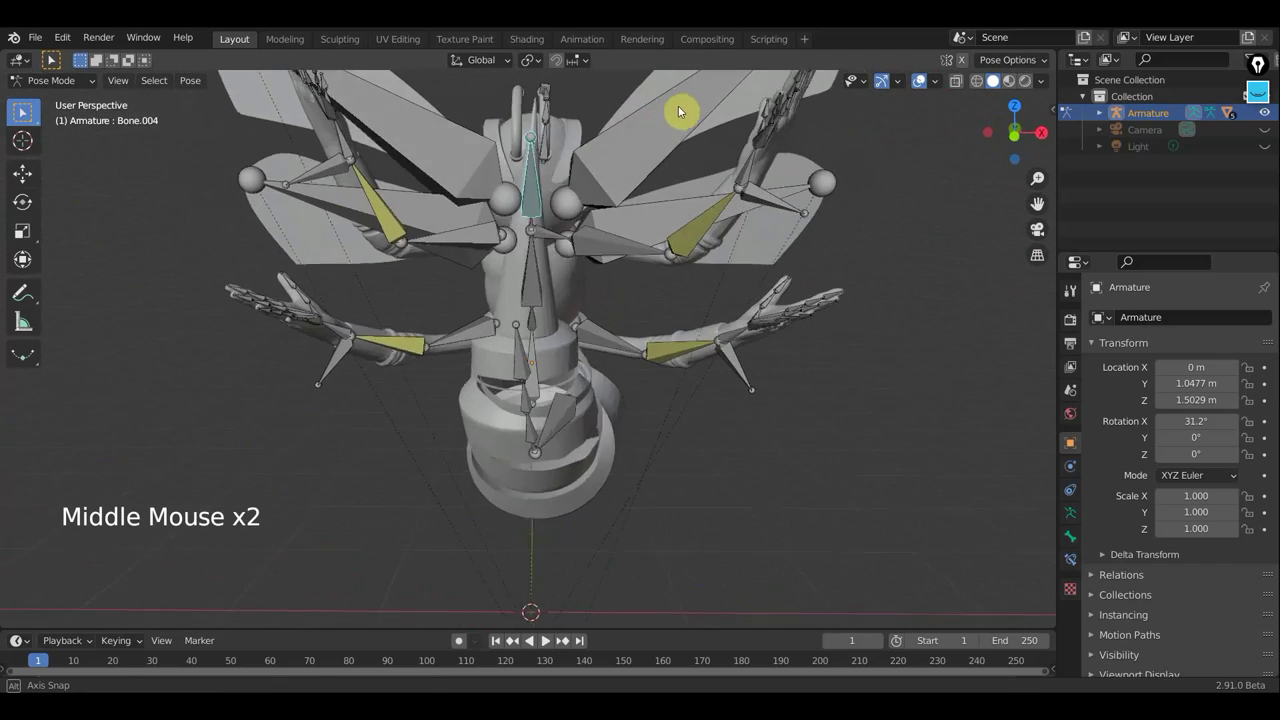
{"action": "middle_click", "coordinate": [684, 230]}
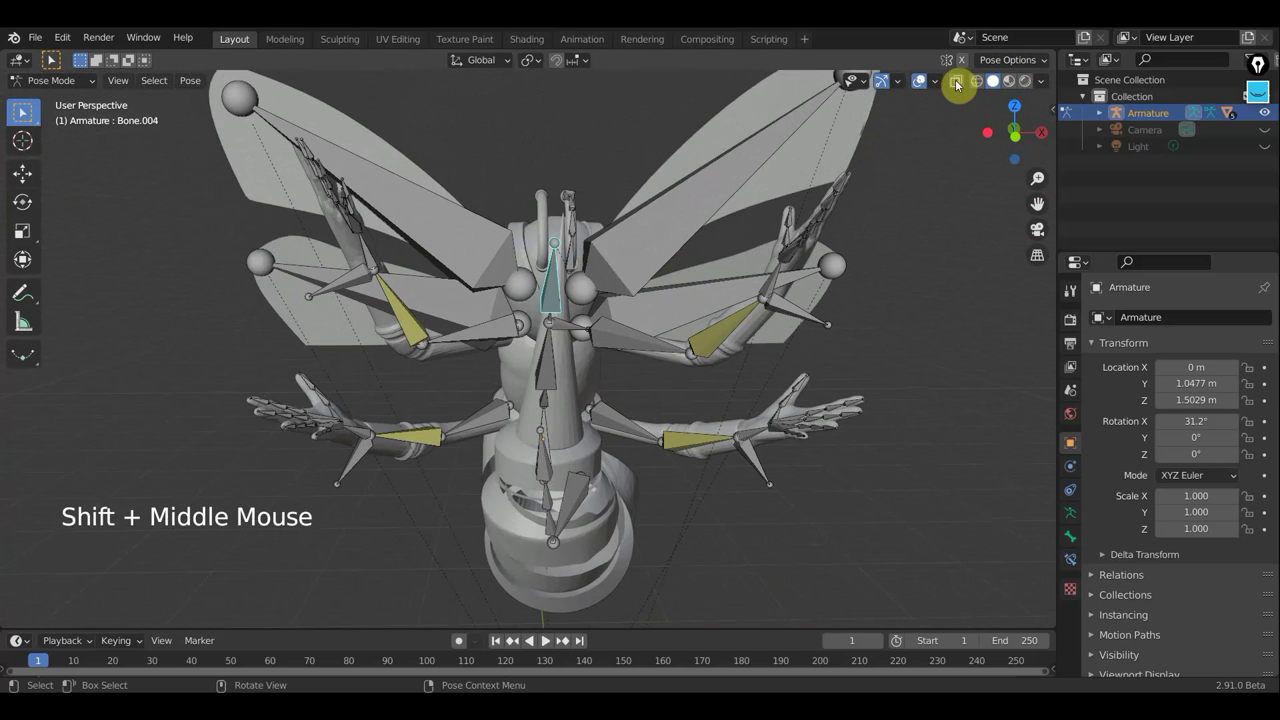
Step: Turn off Viewport Overlays to hide the bones and view the deformed posed mesh
{"action": "left_click", "coordinate": [934, 84]}
{"action": "middle_click", "coordinate": [917, 208]}
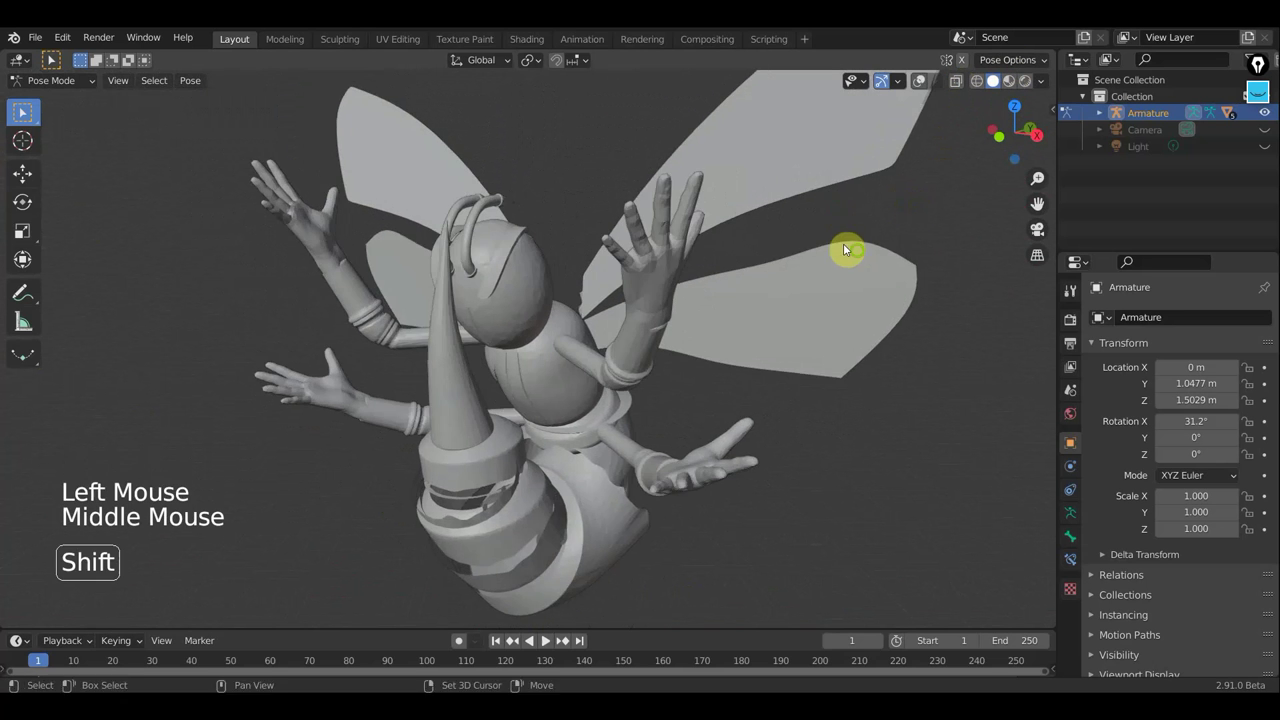
{"action": "middle_click", "coordinate": [807, 244]}
{"action": "middle_click", "coordinate": [766, 253]}
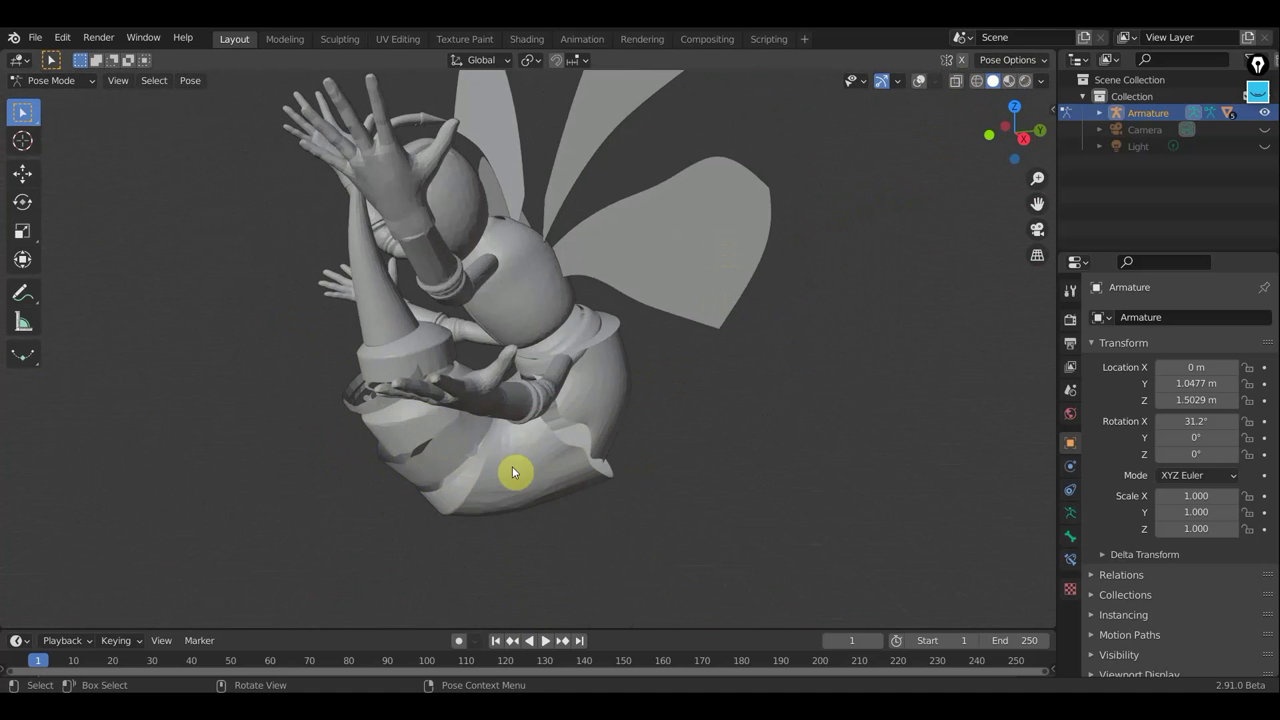
{"action": "middle_click", "coordinate": [492, 453]}
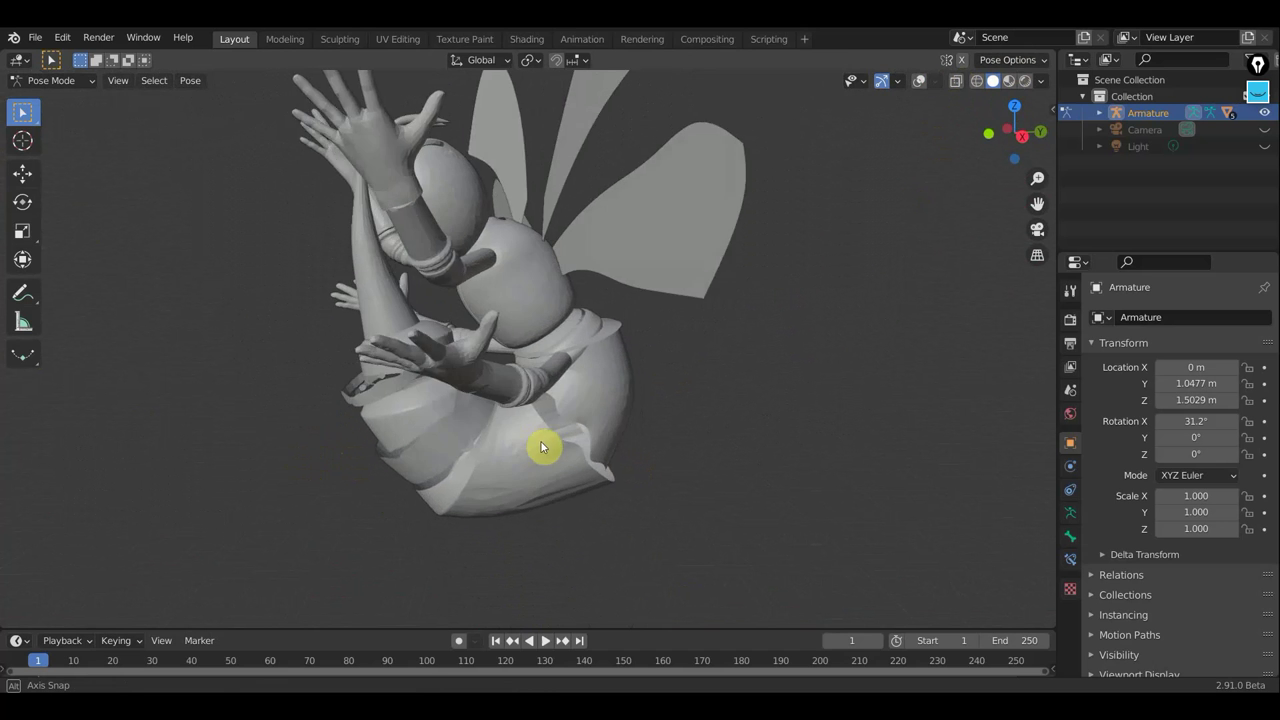
{"action": "scroll", "scroll_direction": "down", "scroll_amount": 3}
{"action": "middle_click", "coordinate": [638, 429]}
{"action": "middle_click", "coordinate": [661, 389]}
{"action": "scroll", "scroll_direction": "up", "scroll_amount": 3}
{"action": "scroll", "scroll_direction": "up", "scroll_amount": 3}
{"action": "scroll", "scroll_direction": "down", "scroll_amount": 3}
Step: Orbit the posed bee from front, side and below to inspect spread wings and raised arms
{"action": "middle_click", "coordinate": [581, 442]}
{"action": "middle_click", "coordinate": [670, 395]}
{"action": "middle_click", "coordinate": [694, 404]}
{"action": "middle_click", "coordinate": [690, 408]}
{"action": "middle_click", "coordinate": [690, 406]}
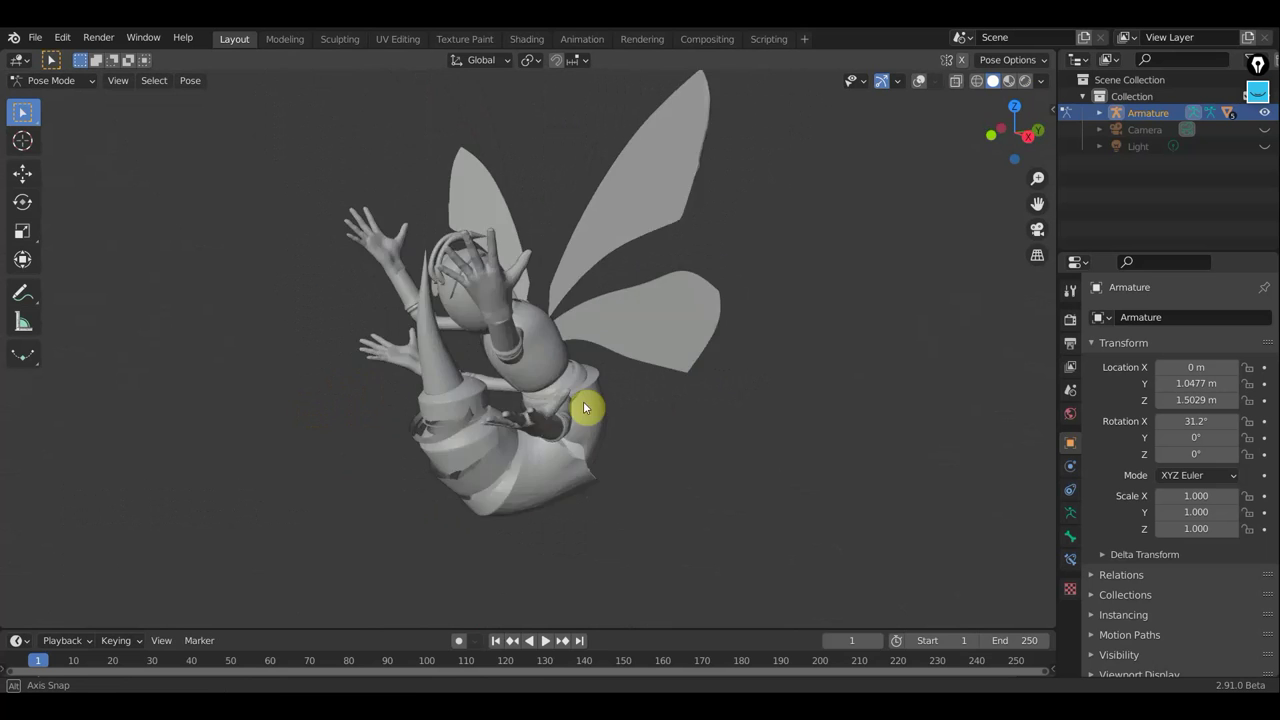
{"action": "middle_click", "coordinate": [663, 448]}
{"action": "middle_click", "coordinate": [559, 450]}
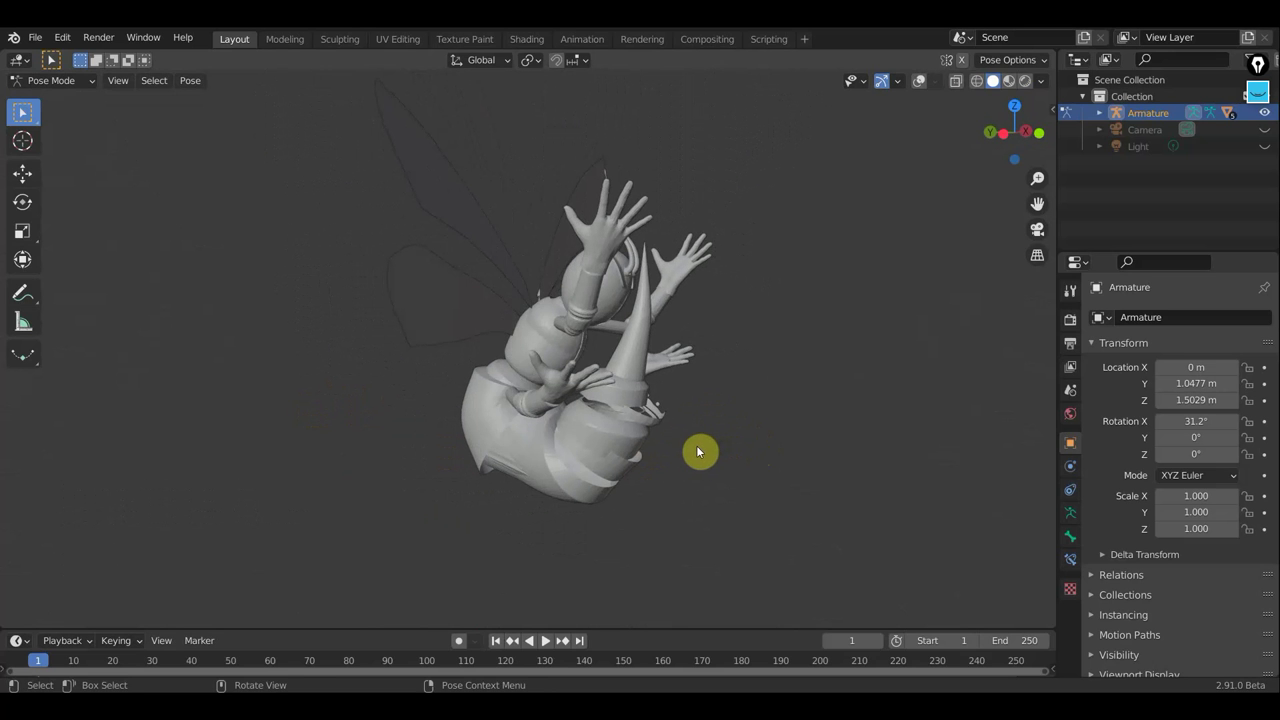
{"action": "middle_click", "coordinate": [621, 462]}
{"action": "scroll", "scroll_direction": "down", "scroll_amount": 3}
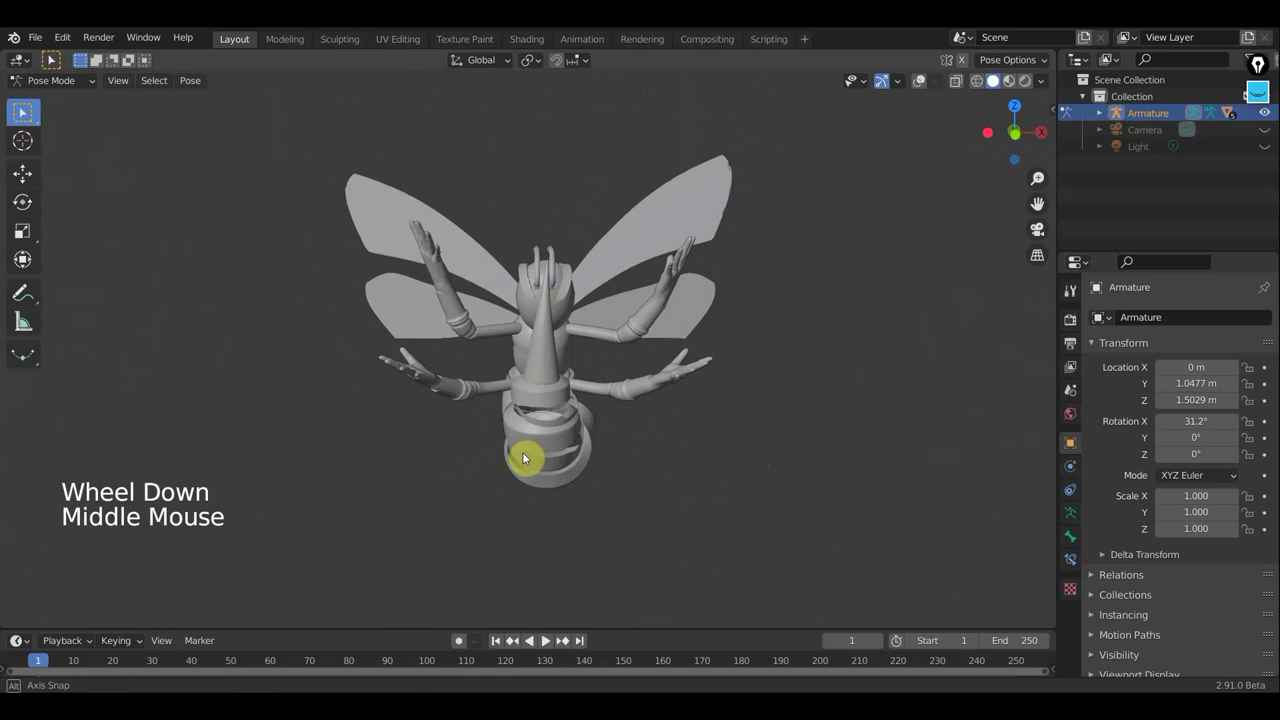
{"action": "scroll", "scroll_direction": "up", "scroll_amount": 3}
{"action": "scroll", "scroll_direction": "down", "scroll_amount": 3}
{"action": "middle_click", "coordinate": [575, 442]}
{"action": "scroll", "scroll_direction": "down", "scroll_amount": 3}
{"action": "middle_click", "coordinate": [613, 408]}
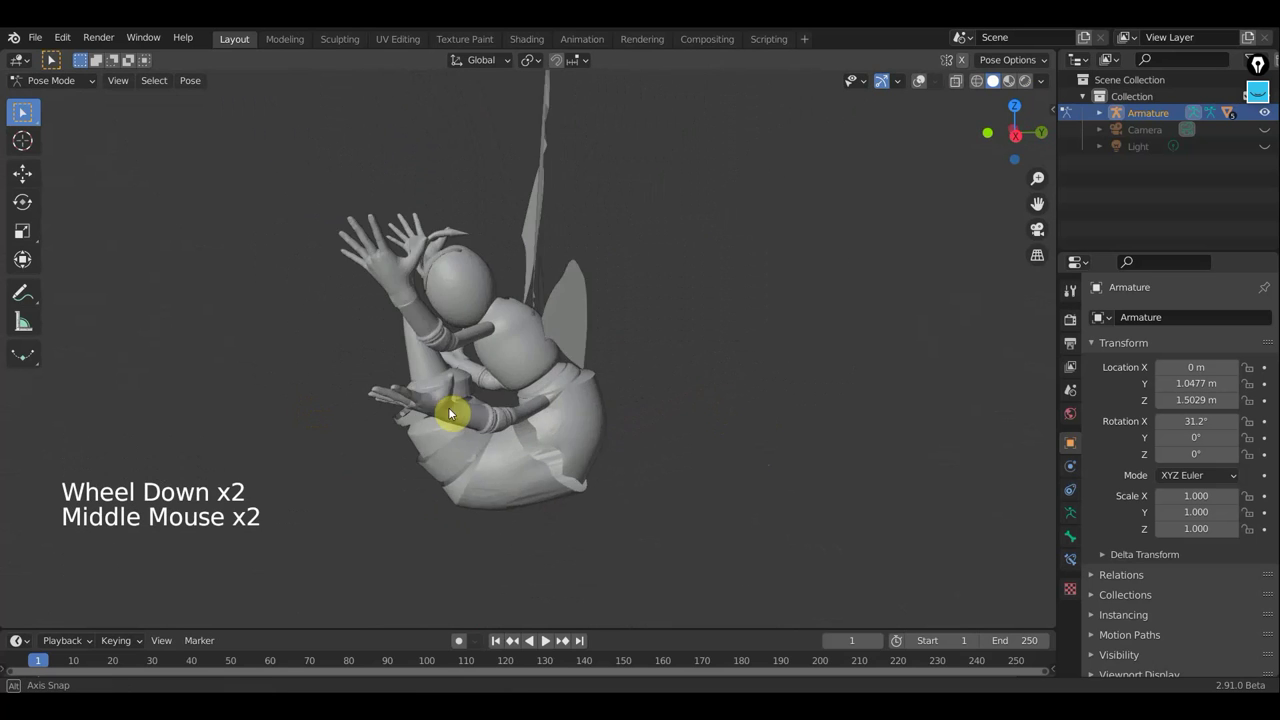